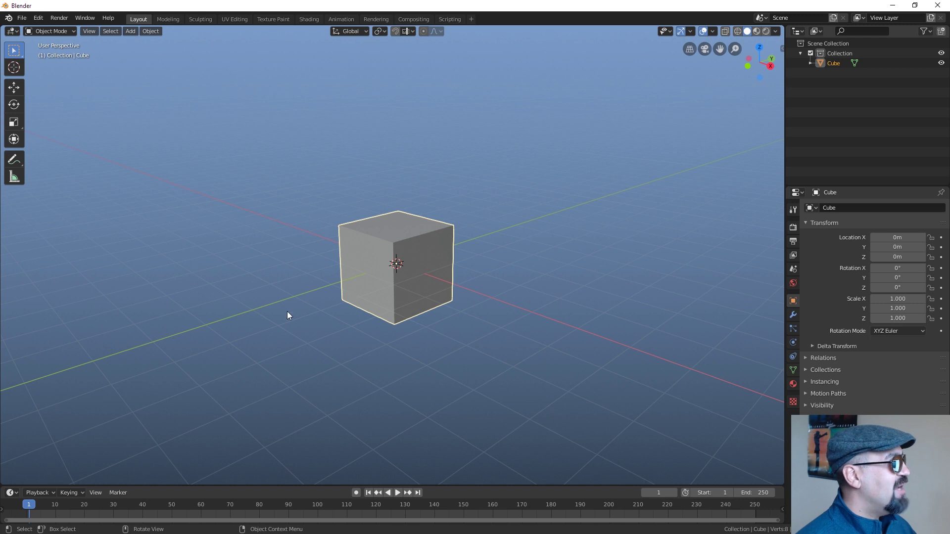
# Orbit and zoom around the default cube to inspect it from several angles.
pyautogui.middleClick(469, 301)
pyautogui.scroll(-3)
pyautogui.middleClick(209, 355)
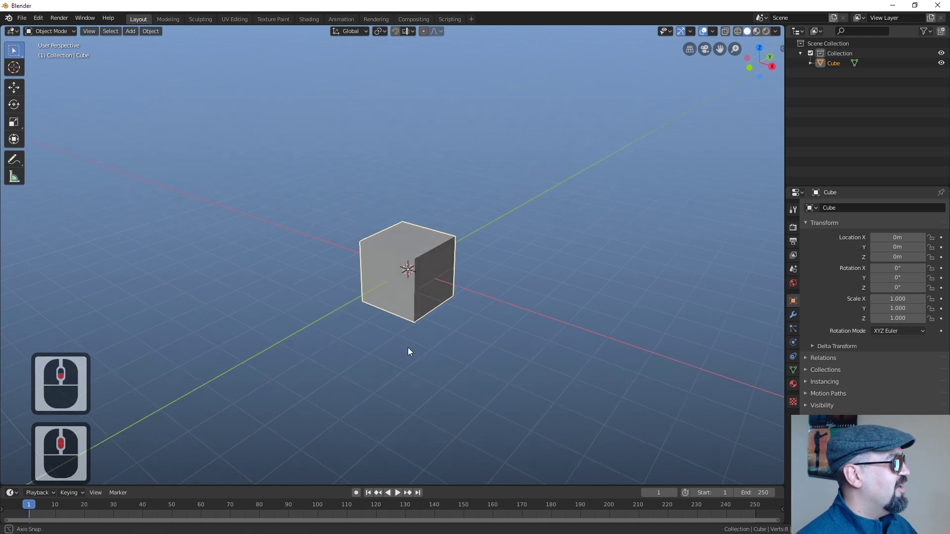
pyautogui.middleClick(410, 343)
pyautogui.middleClick(424, 310)
# Briefly enter and leave Edit Mode on the cube, then keep orbiting around it.
pyautogui.press('Tab')
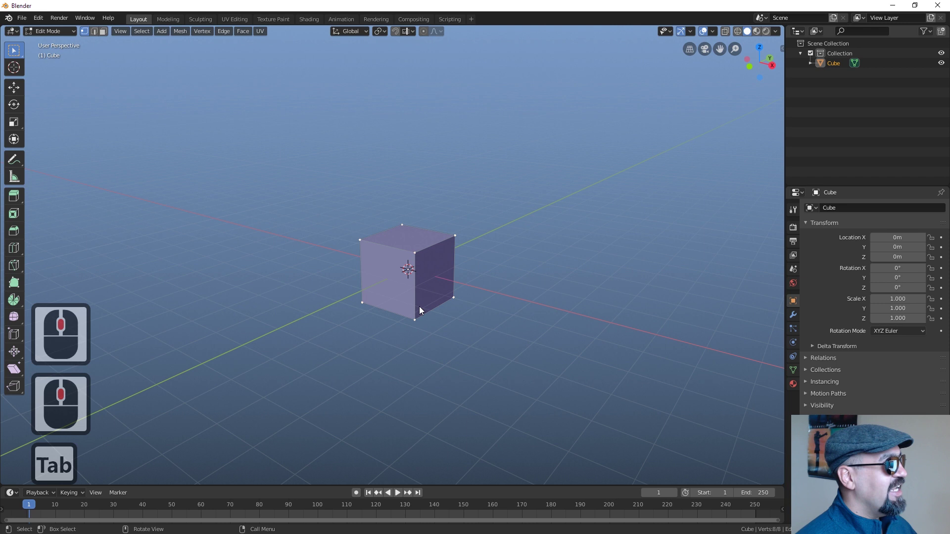
pyautogui.press('Tab')
pyautogui.press('Tab')
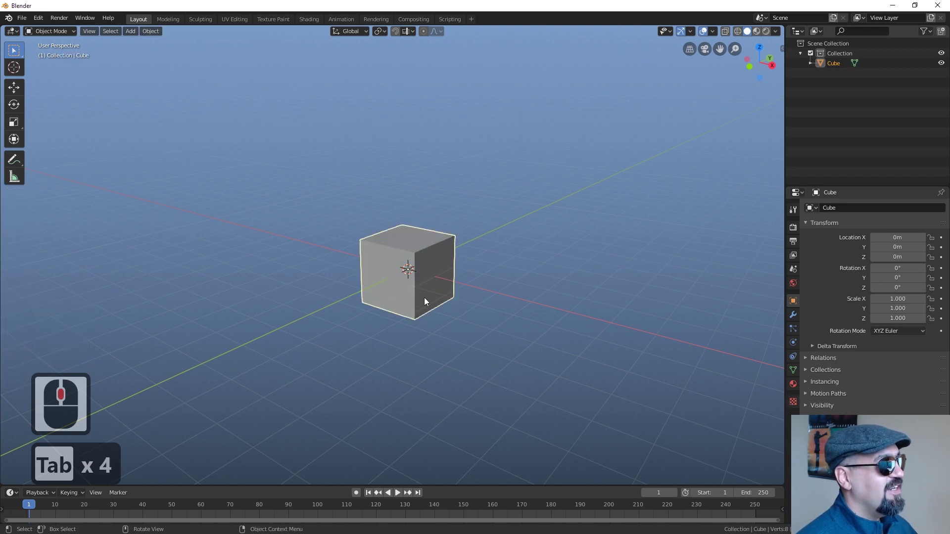
pyautogui.middleClick(435, 312)
pyautogui.middleClick(447, 265)
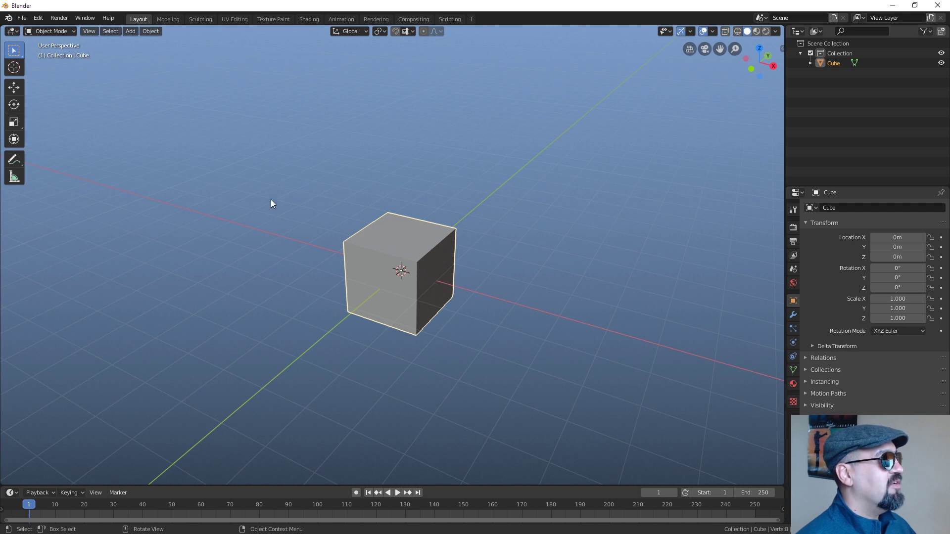
pyautogui.middleClick(432, 285)
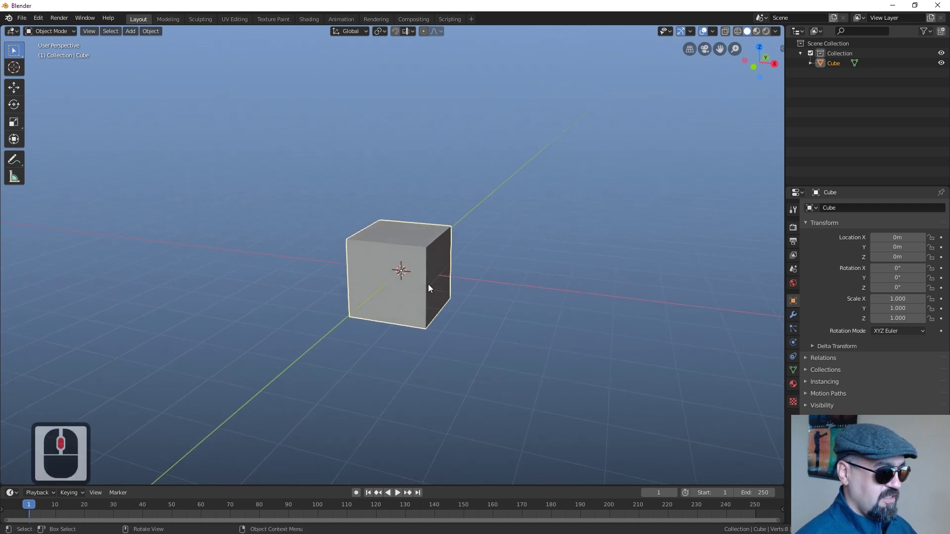
# Switch to Front Orthographic view and search the commands for 'back' to add a background image.
pyautogui.press('1')
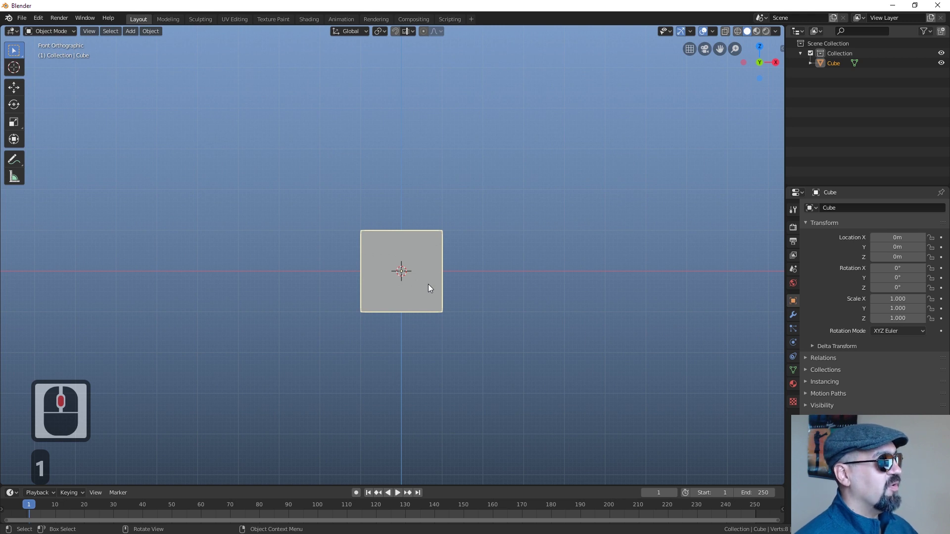
pyautogui.press('F3')
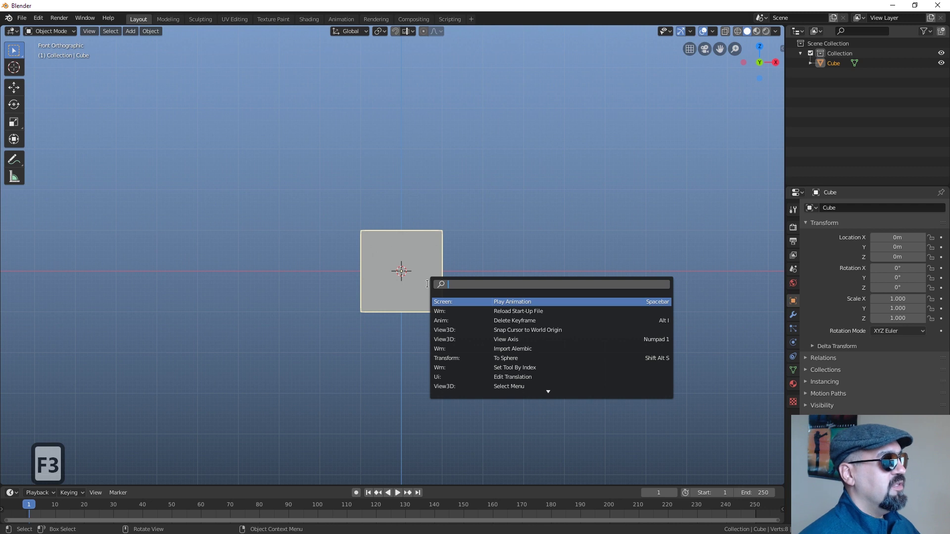
pyautogui.write('back')
pyautogui.click(448, 156)
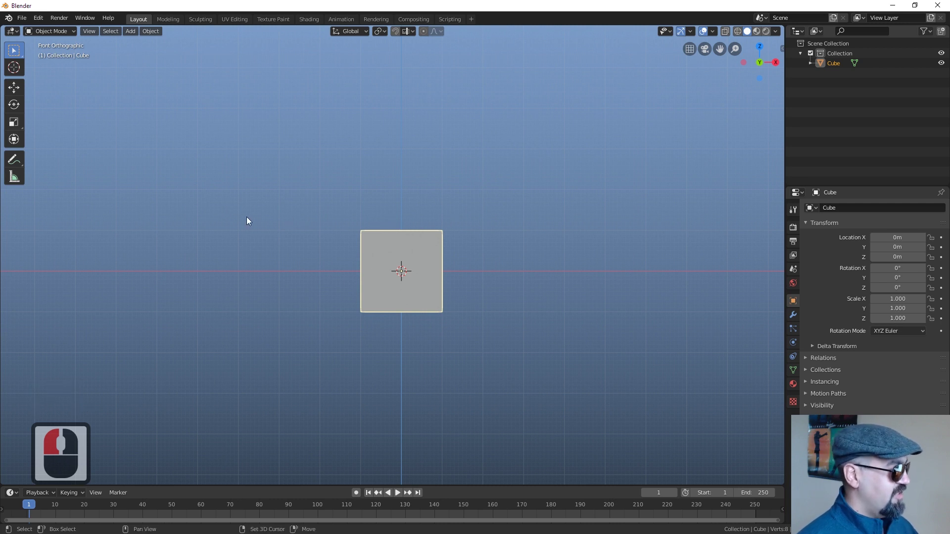
pyautogui.press('a')
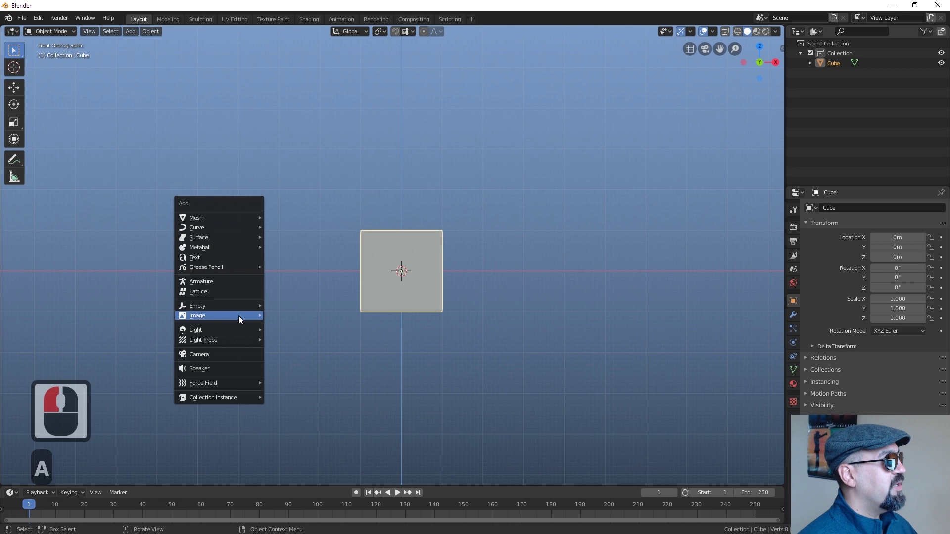
# Pick CONCEPTS_BBCH_Directionals.jpg from the BBTS_Concept folder as the background reference image.
pyautogui.click(318, 323)
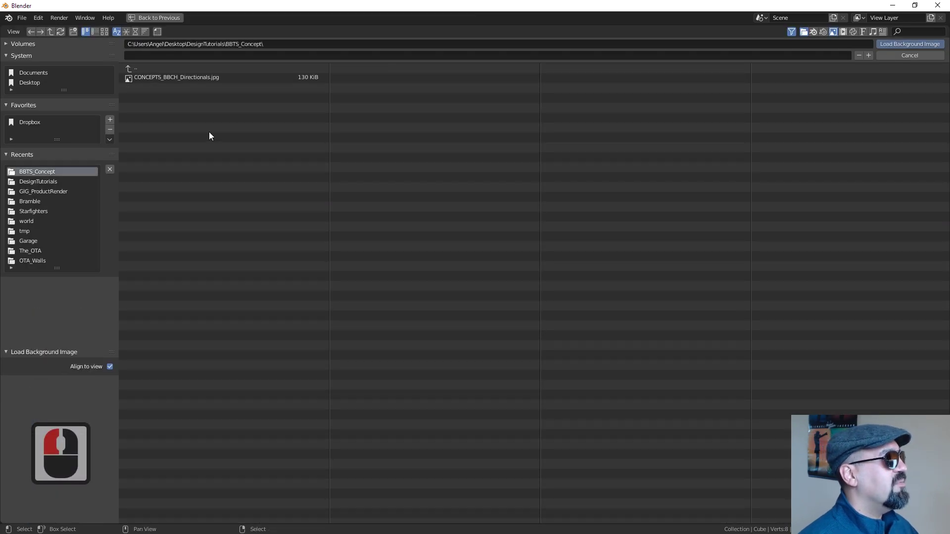
pyautogui.click(187, 80)
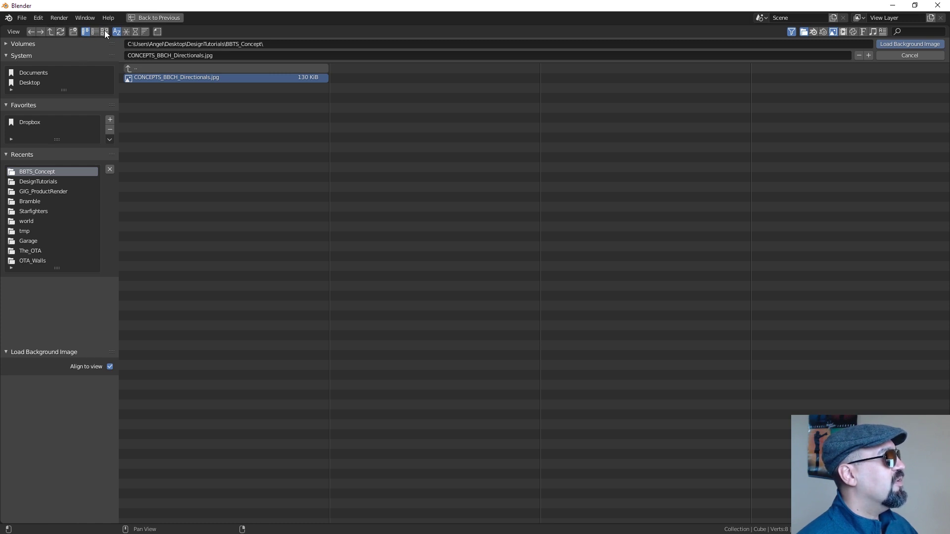
pyautogui.click(108, 33)
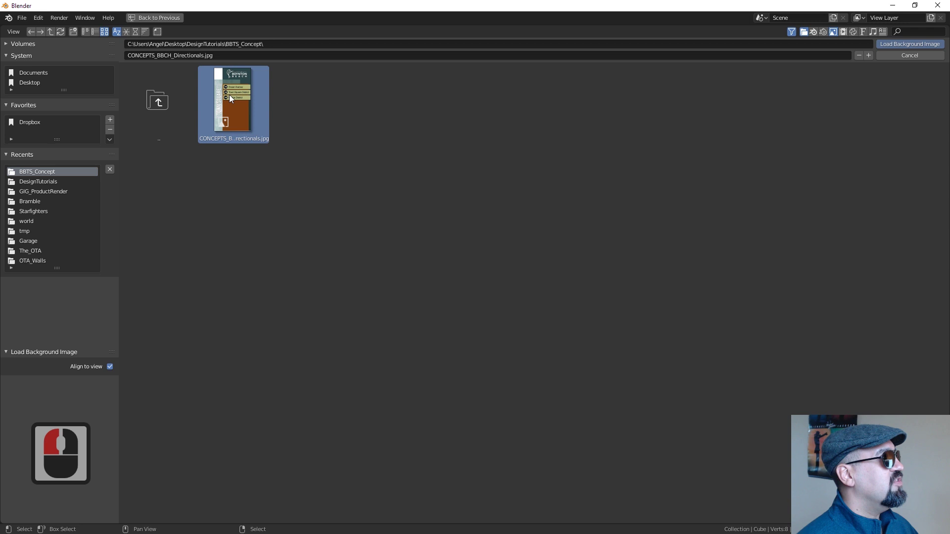
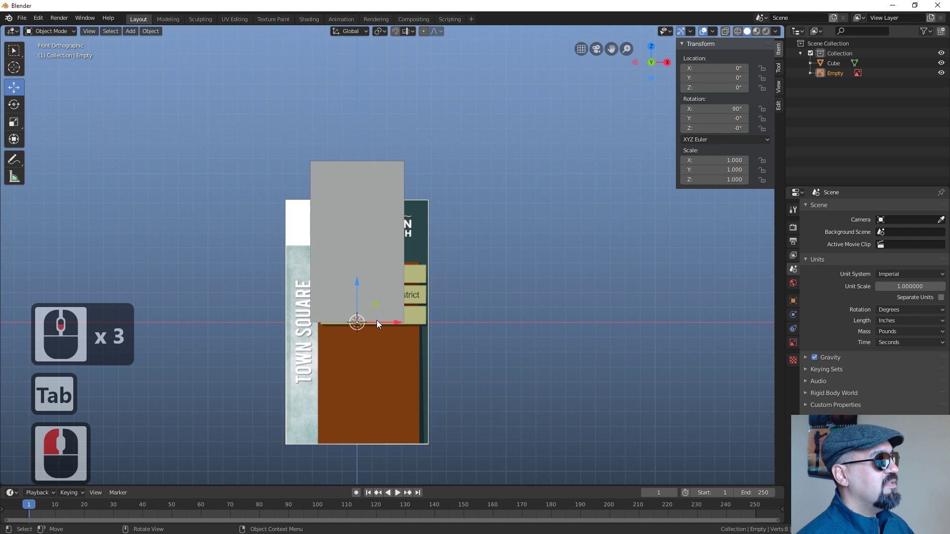
# Scale the reference image Empty so the sign drawing matches the tall box's outline.
pyautogui.click(19, 53)
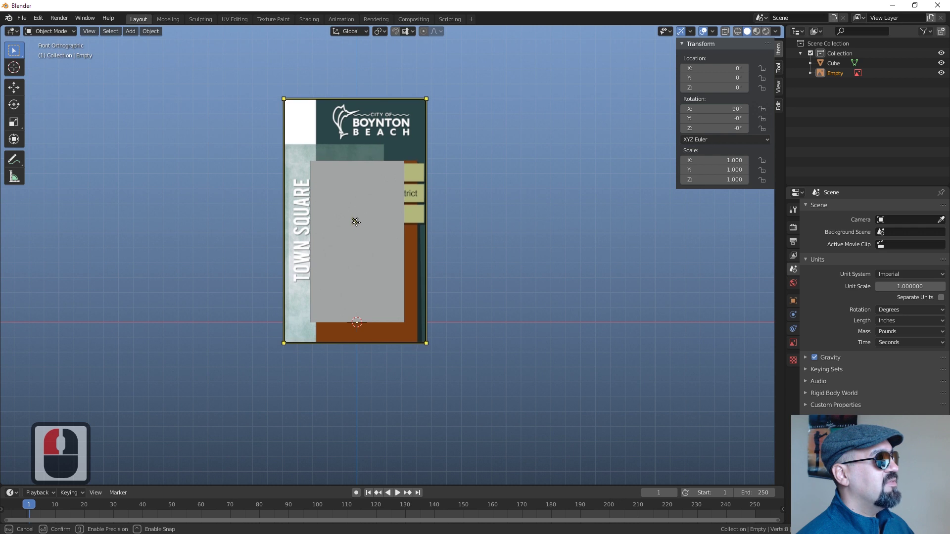
pyautogui.press('z')
pyautogui.click(357, 219)
pyautogui.rightClick(372, 199)
pyautogui.middleClick(374, 199)
pyautogui.click(386, 204)
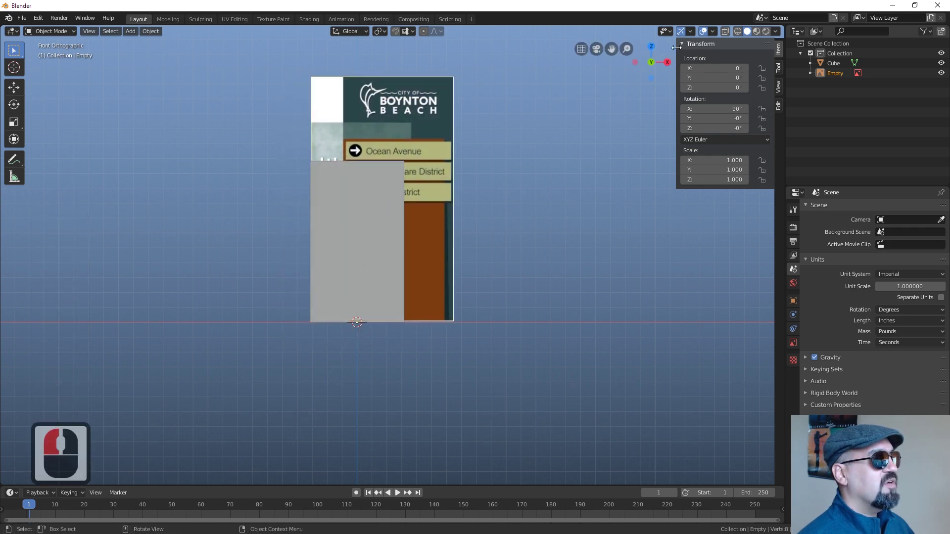
pyautogui.click(739, 33)
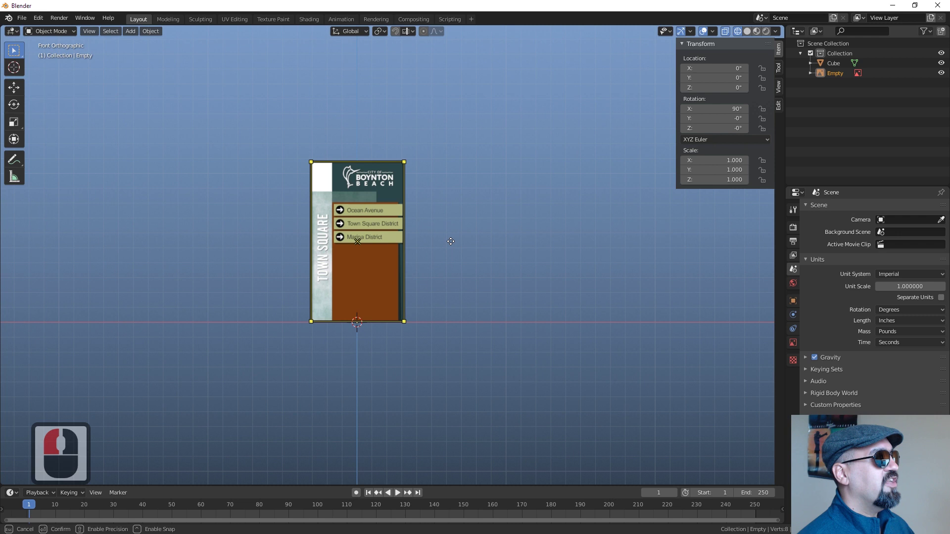
# Zoom in to check the image edges and switch the scene to wireframe shading.
pyautogui.click(453, 245)
pyautogui.scroll(3)
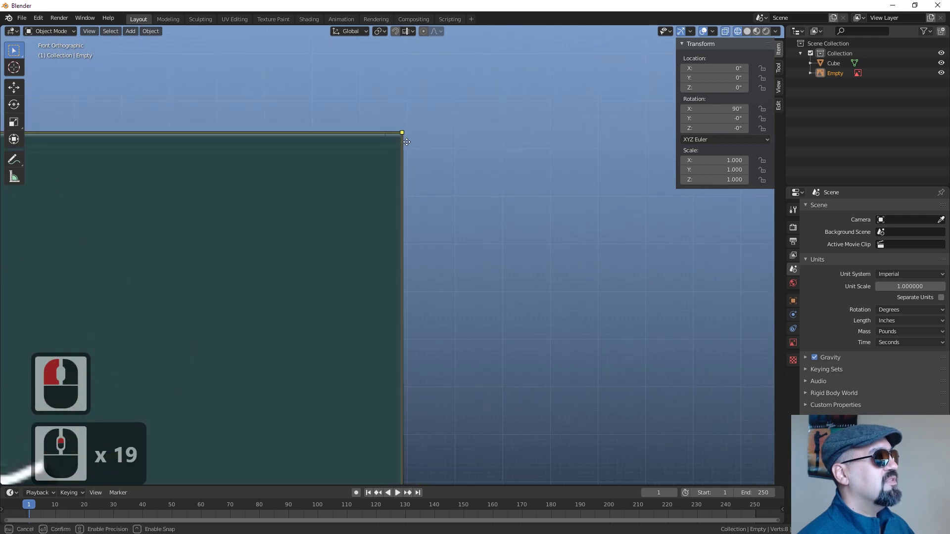
pyautogui.click(410, 145)
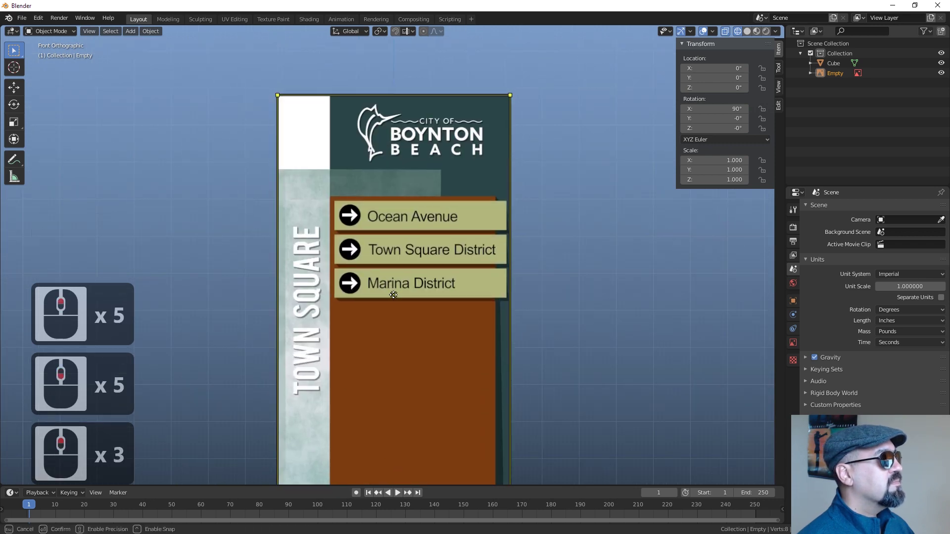
pyautogui.click(395, 297)
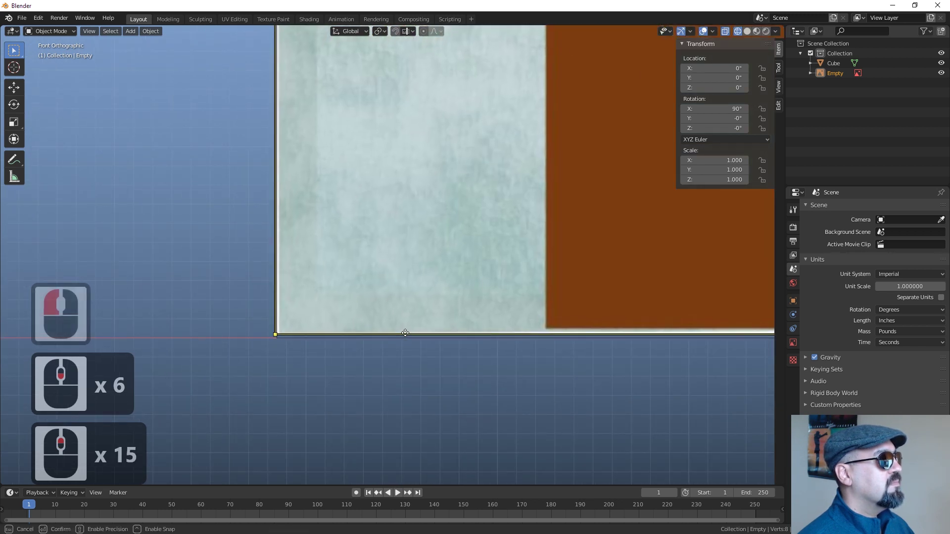
pyautogui.click(406, 340)
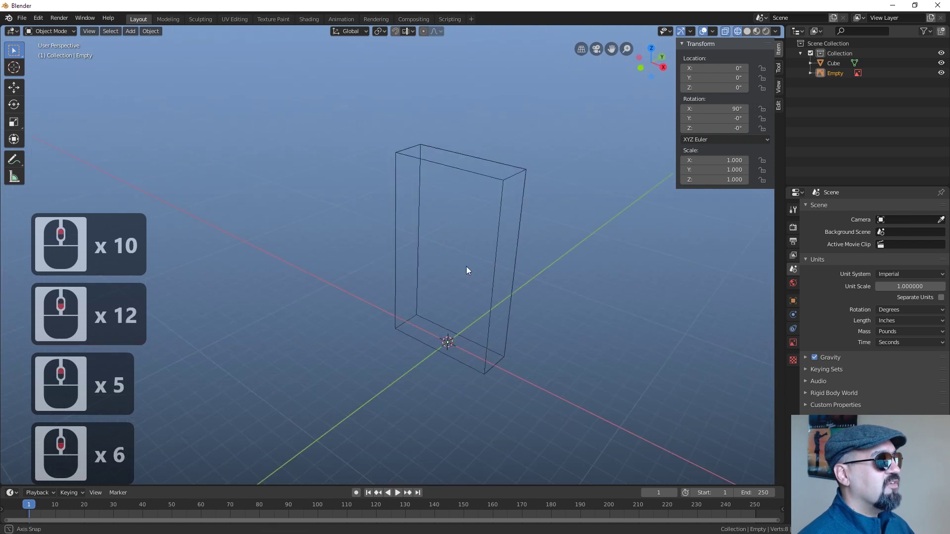
# Select the 75.7 × 24 × 130 inch sign box and check its size in front view.
pyautogui.click(483, 216)
pyautogui.scroll(-3)
pyautogui.press('1')
pyautogui.scroll(-3)
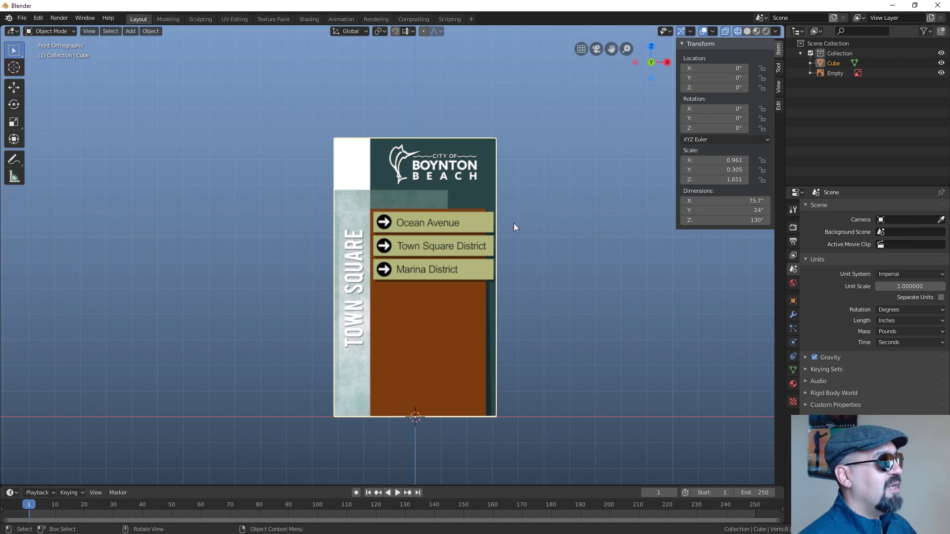
# Duplicate the sign box in place as Cube.001 from a perspective view.
pyautogui.middleClick(448, 283)
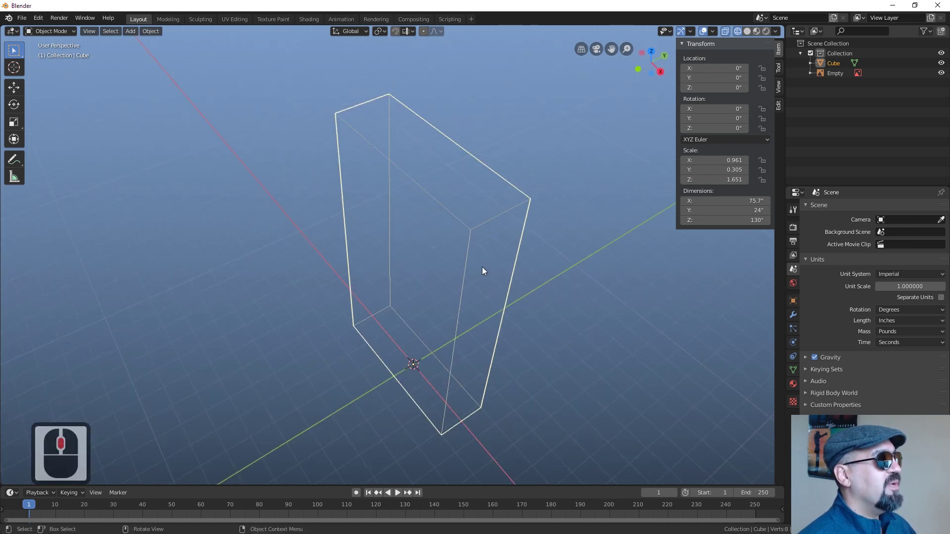
pyautogui.click(473, 253)
pyautogui.press('d')
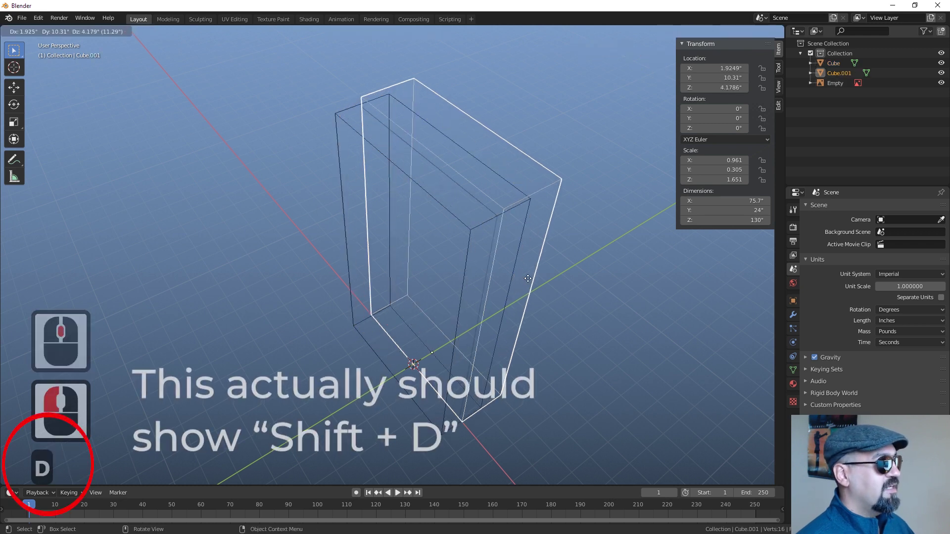
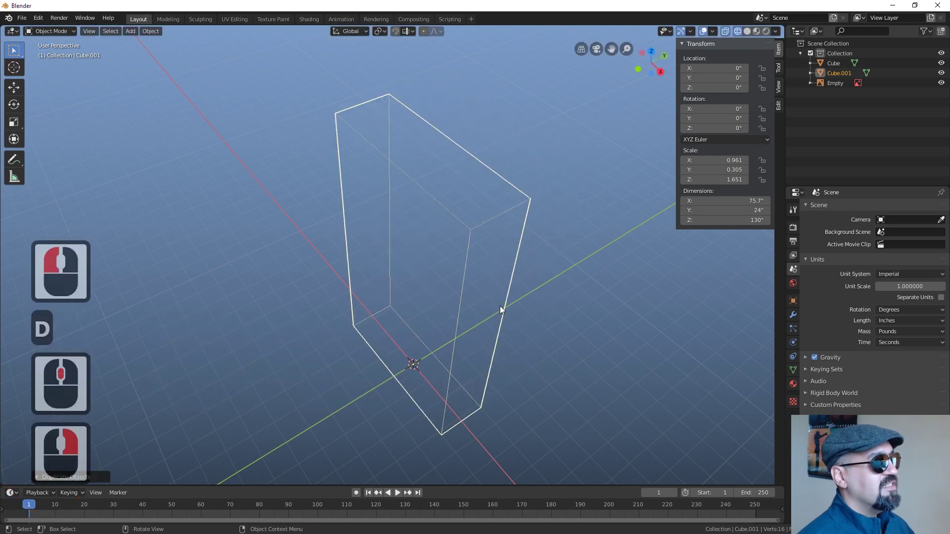
# In Edit Mode front view, box-select Cube.001's left-side vertices and move them toward the TOWN SQUARE strip.
pyautogui.press('1')
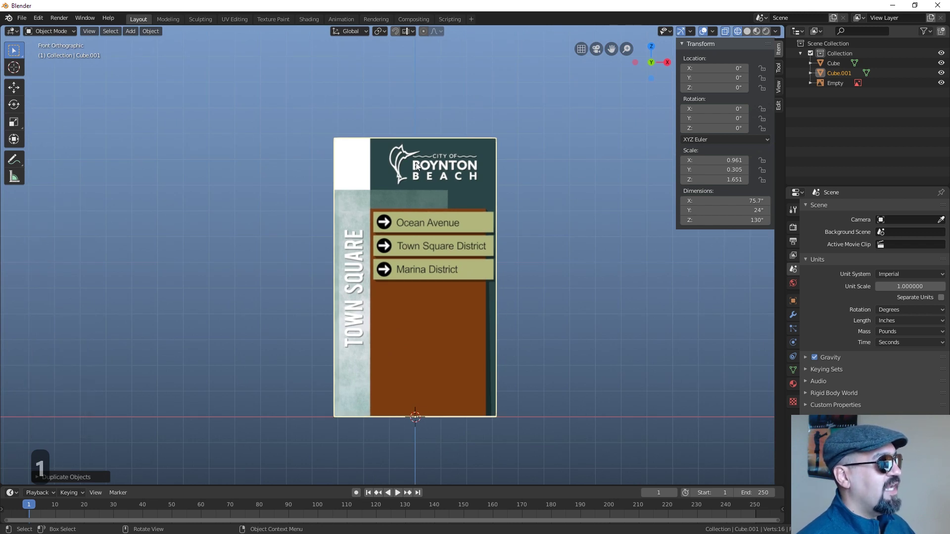
pyautogui.press('Tab')
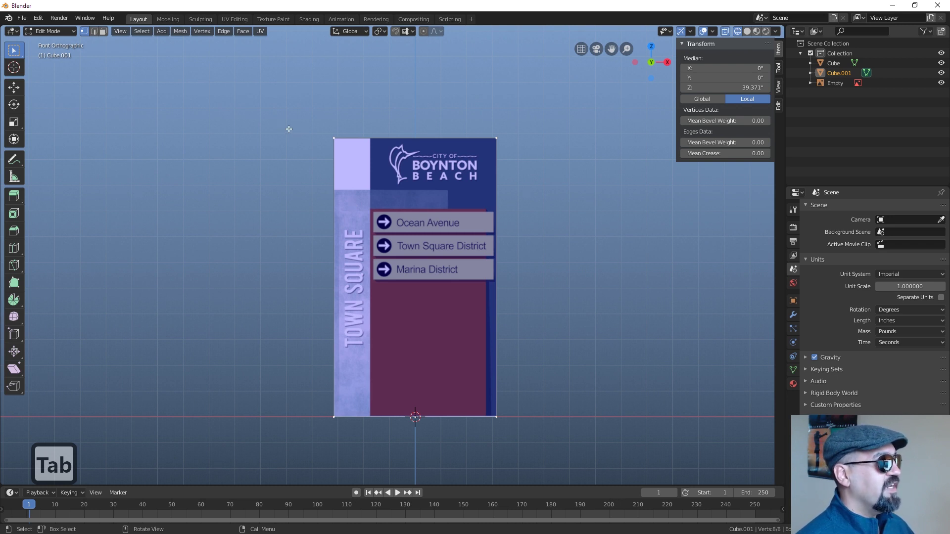
pyautogui.press('a')
pyautogui.press('a')
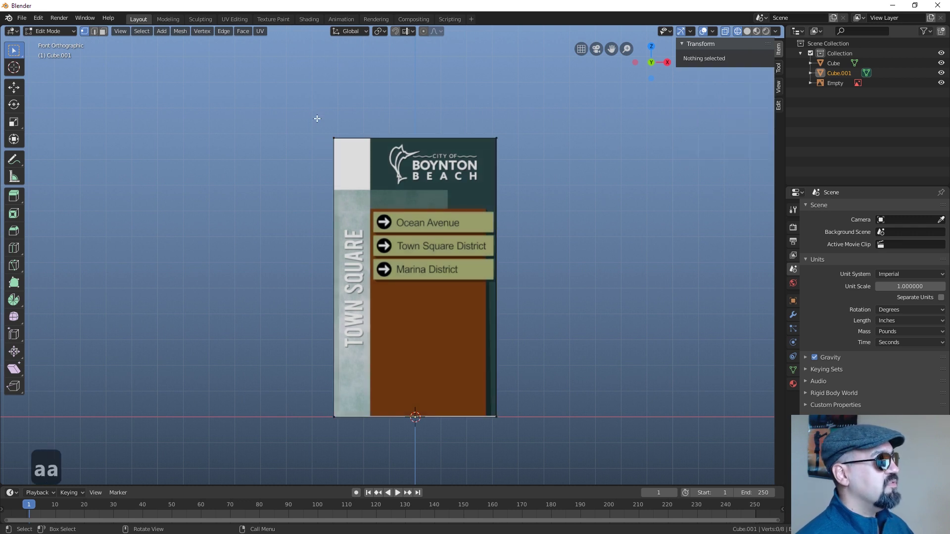
pyautogui.press('b')
pyautogui.click(369, 431)
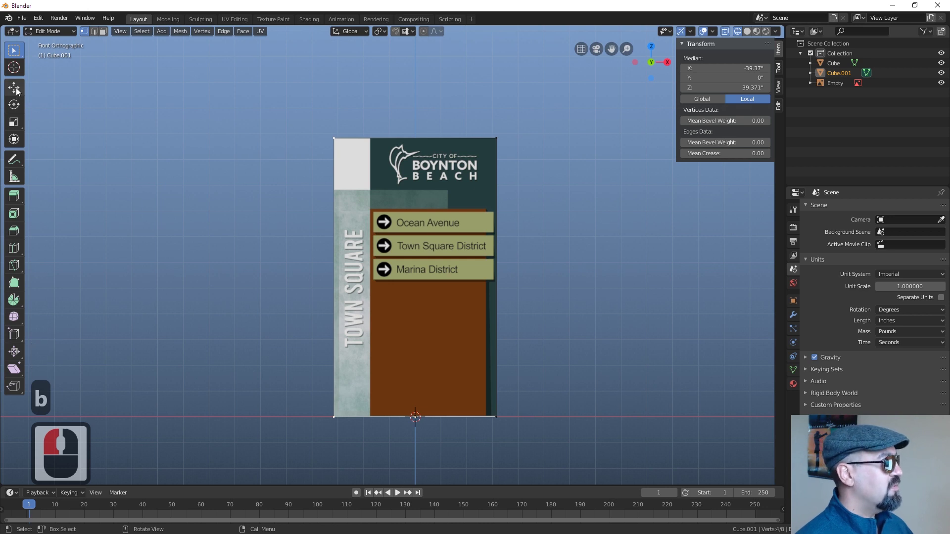
pyautogui.click(19, 91)
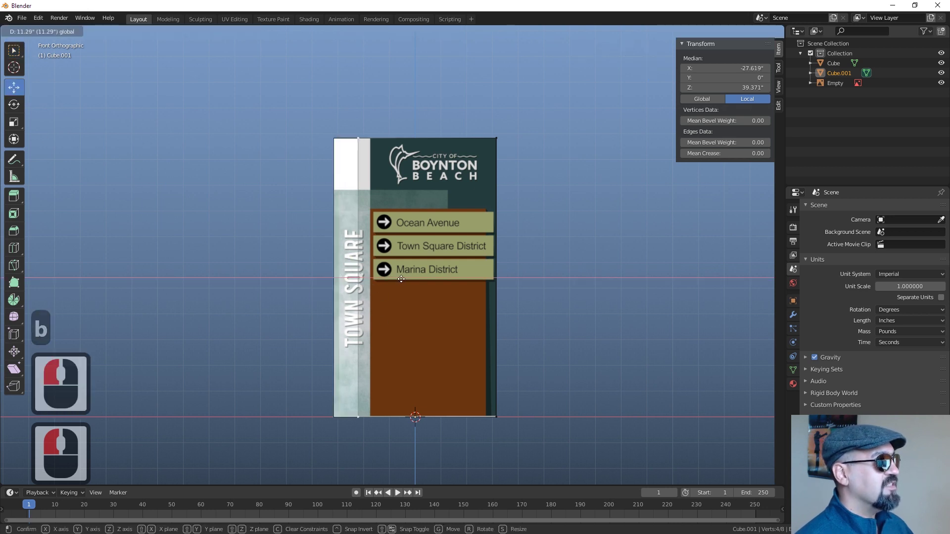
pyautogui.click(413, 279)
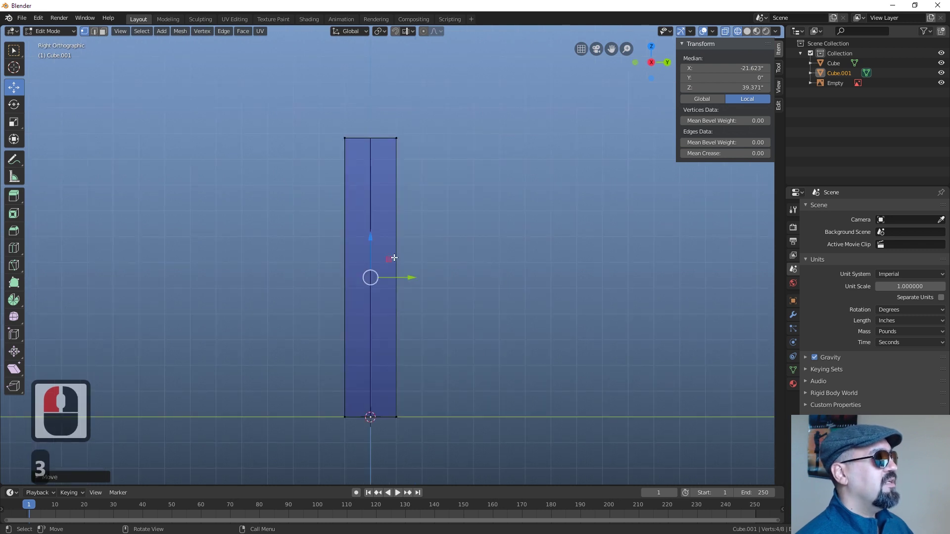
# In right orthographic view, box-select one half of the block's vertices for the 12-inch depth move.
pyautogui.press('3')
pyautogui.press('a')
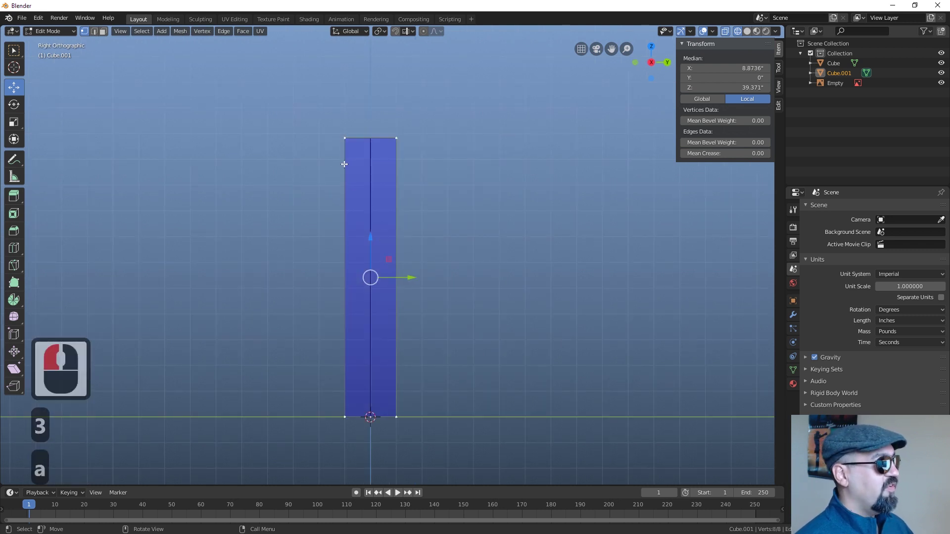
pyautogui.press('a')
pyautogui.press('a')
pyautogui.write('b')
pyautogui.click(369, 423)
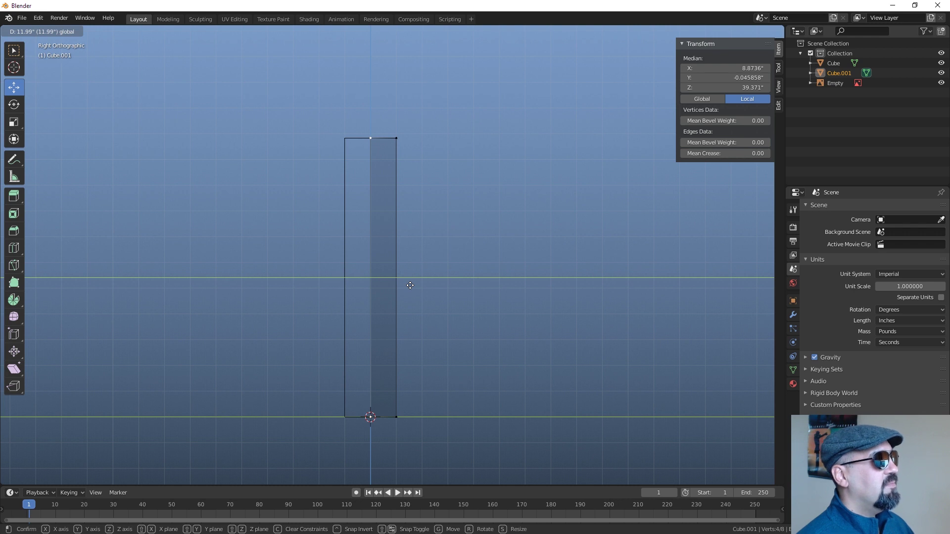
# Confirm the block's new 12-inch depth and orbit to inspect it.
pyautogui.click(412, 283)
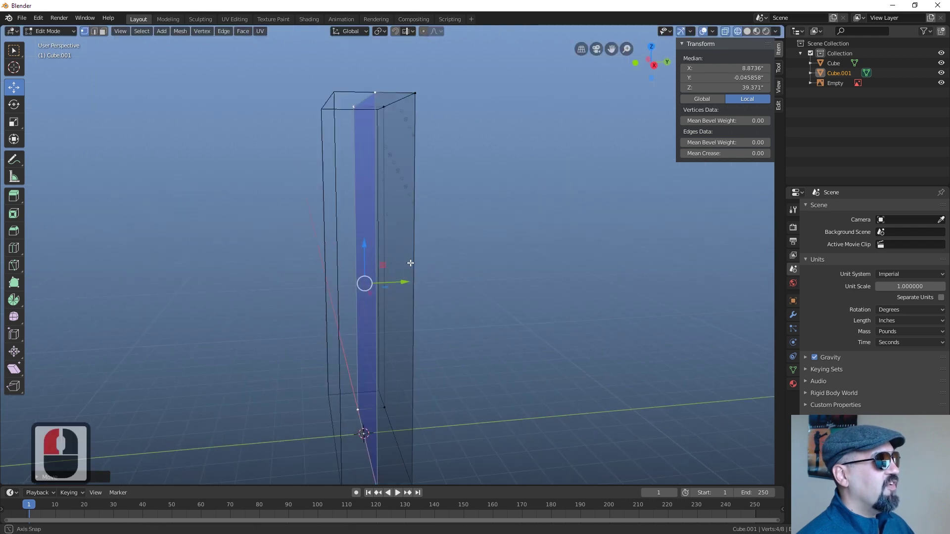
pyautogui.middleClick(447, 287)
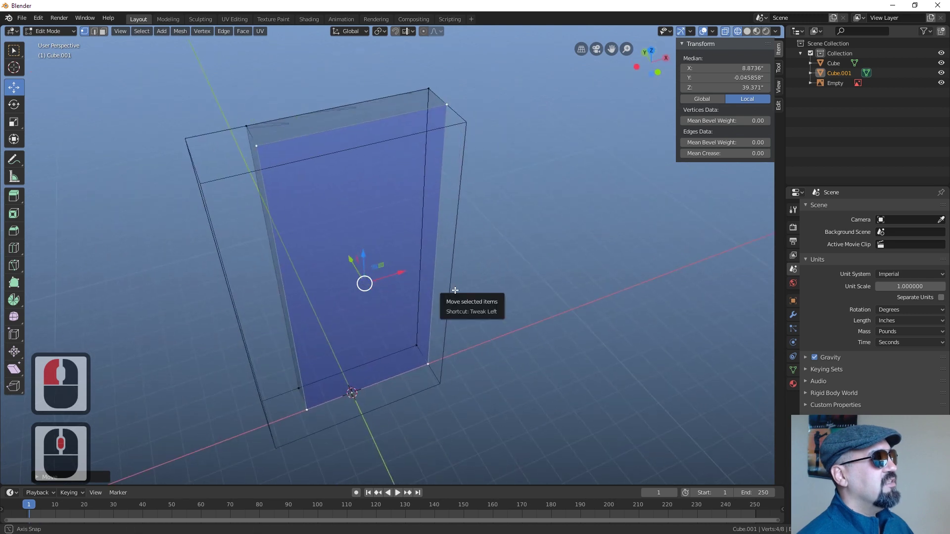
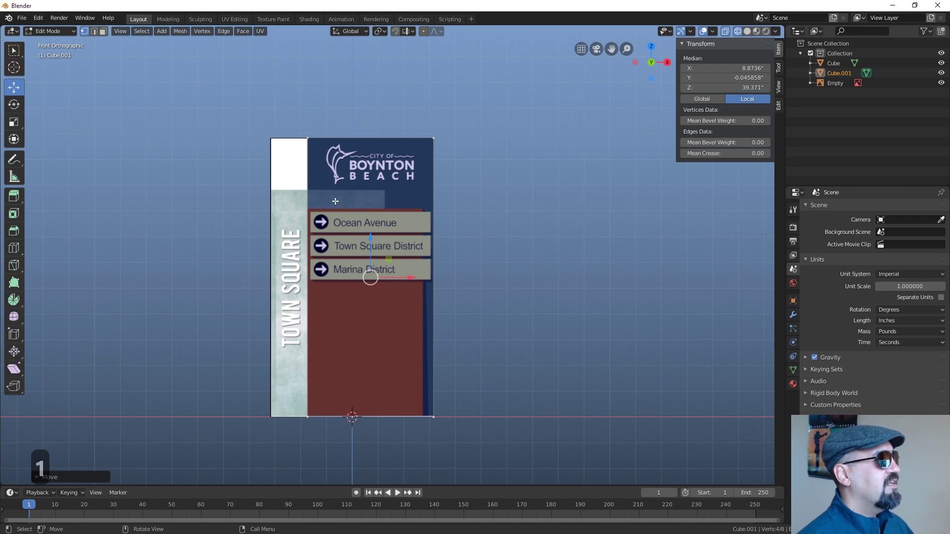
pyautogui.press('alt+Tab')
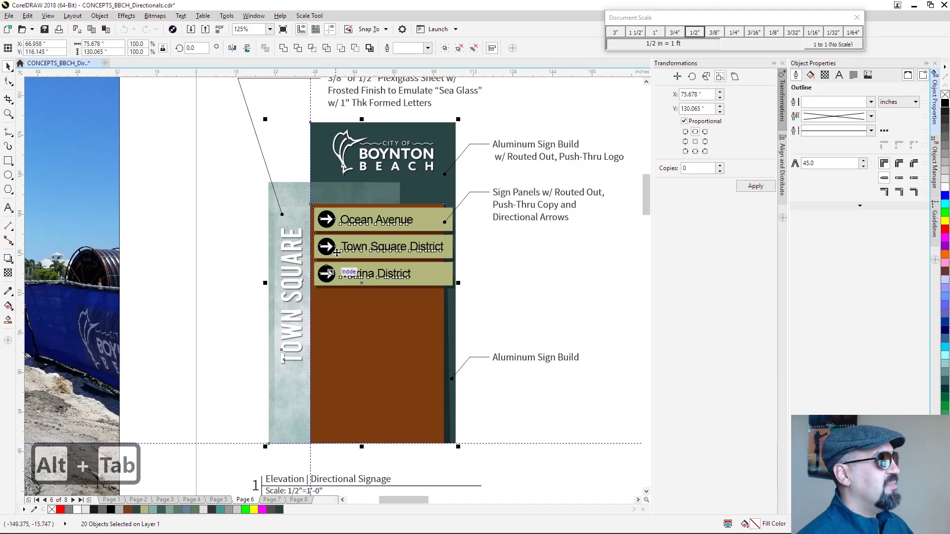
pyautogui.click(518, 130)
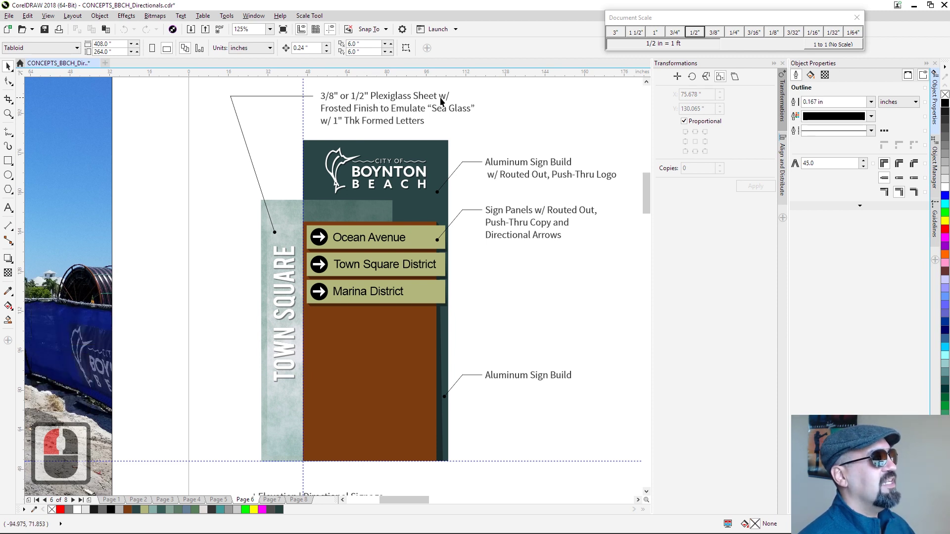
pyautogui.moveTo(356, 119); pyautogui.dragTo(337, 116)
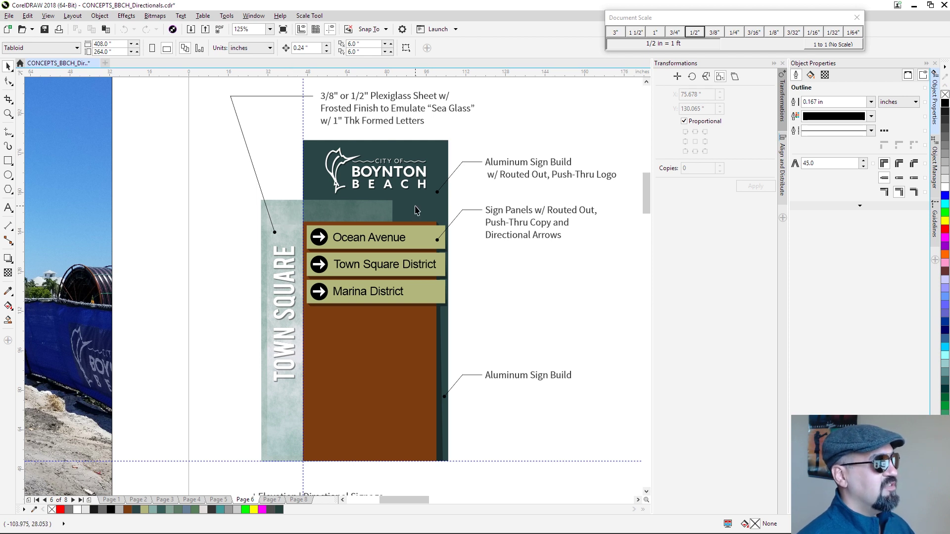
pyautogui.click(420, 210)
pyautogui.press('alt+Tab')
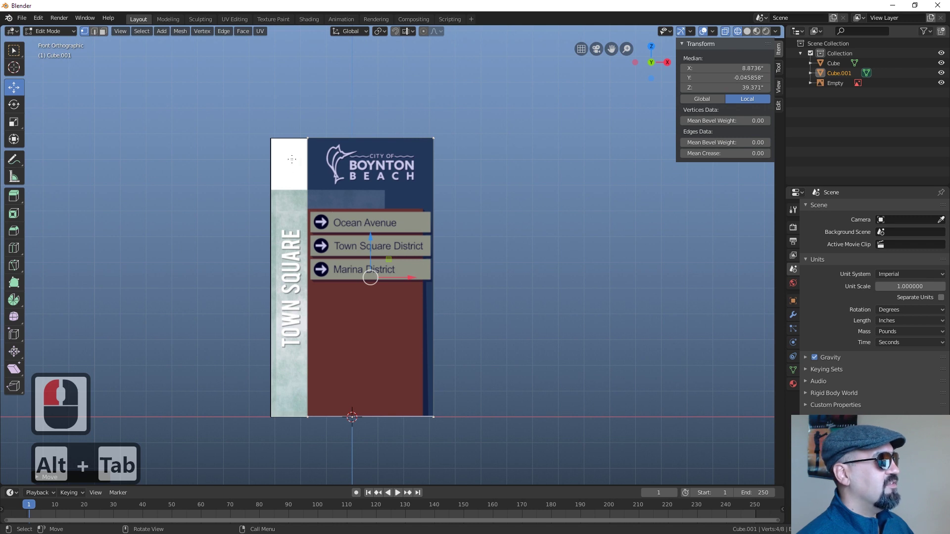
# Thin the duplicated block in side view into the 53.8 × 0.5 × 106 inch panel Cube.002 and inspect it.
pyautogui.press('Tab')
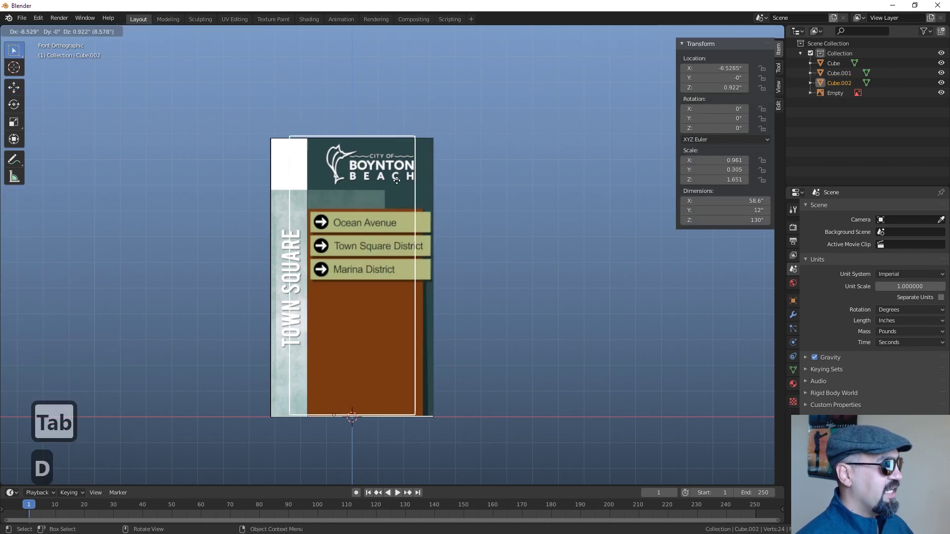
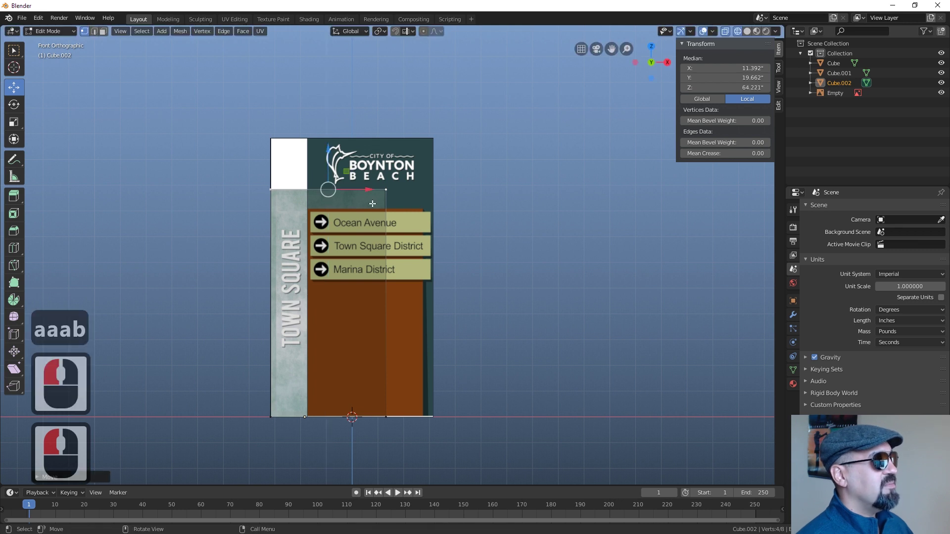
pyautogui.press('3')
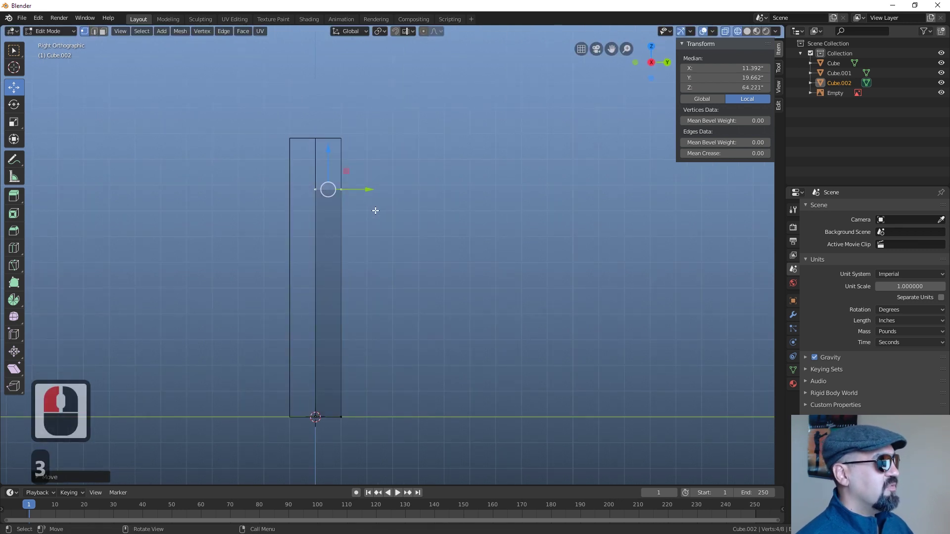
pyautogui.write('aaa')
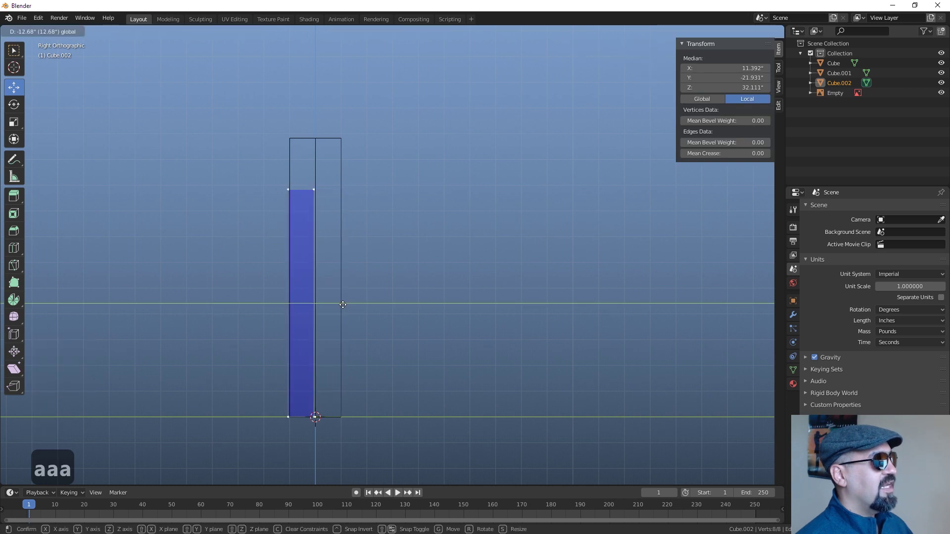
pyautogui.click(345, 302)
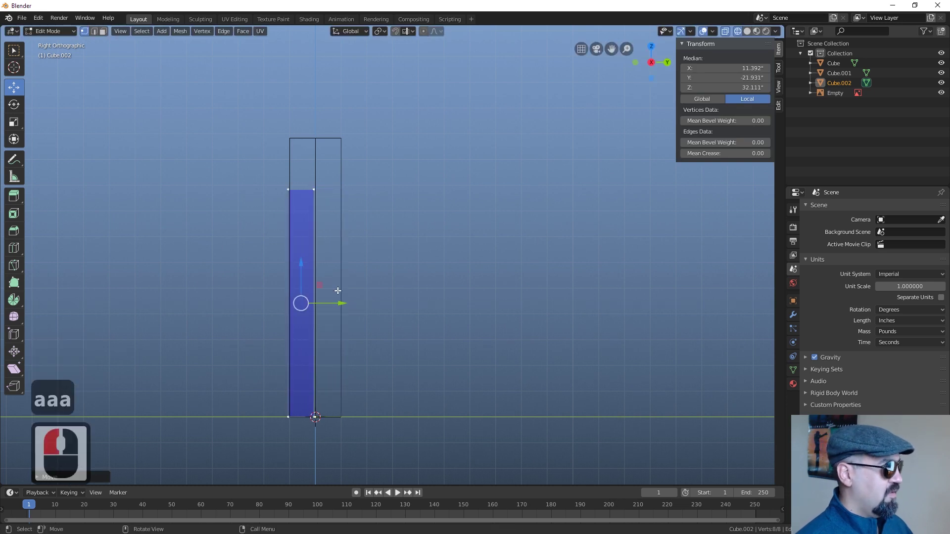
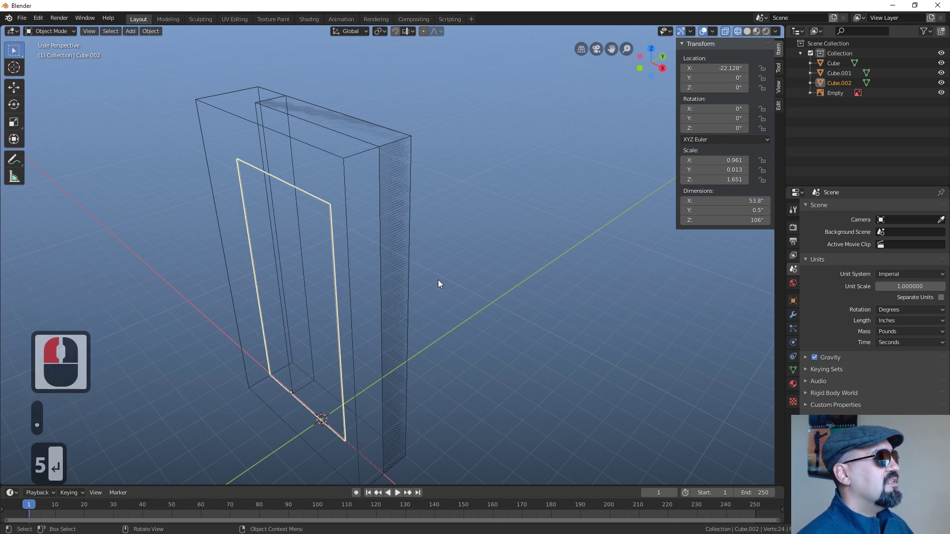
pyautogui.middleClick(463, 288)
pyautogui.press('Tab')
pyautogui.press('Tab')
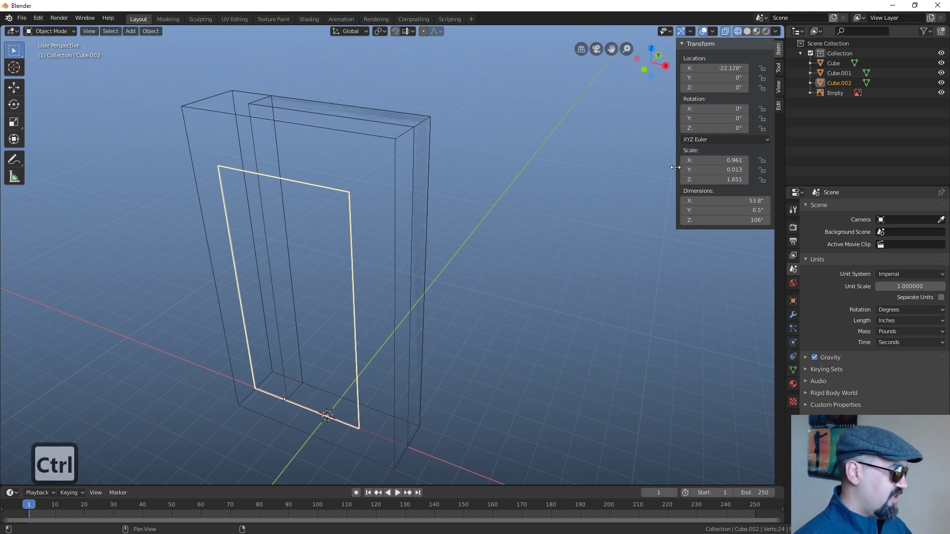
# Apply Rotation & Scale to Cube.002 and view the model with solid shading.
pyautogui.press('ctrl+a')
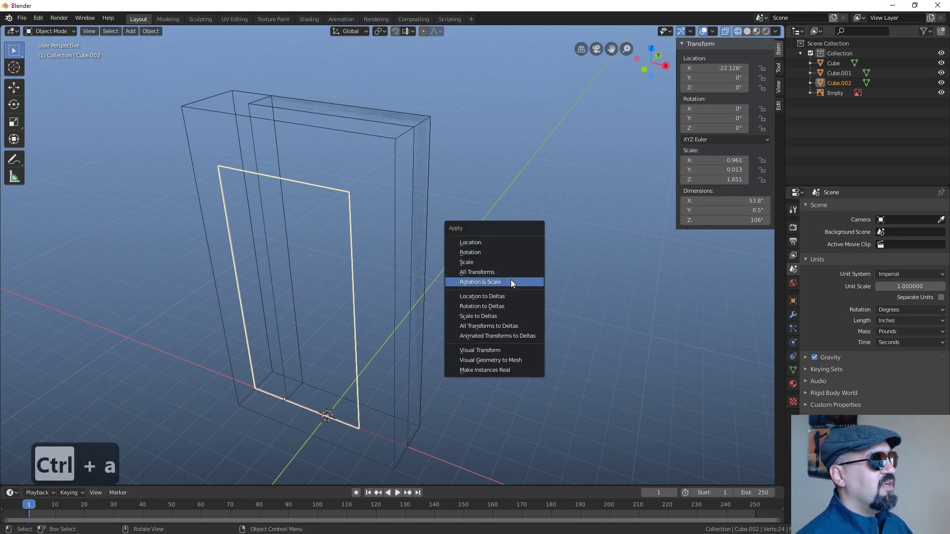
pyautogui.moveTo(512, 283); pyautogui.dragTo(494, 292)
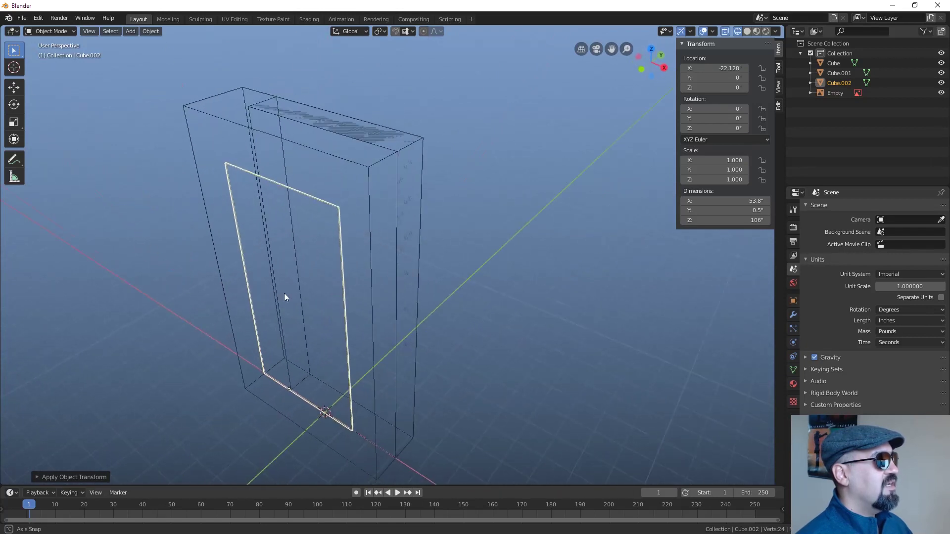
pyautogui.middleClick(287, 296)
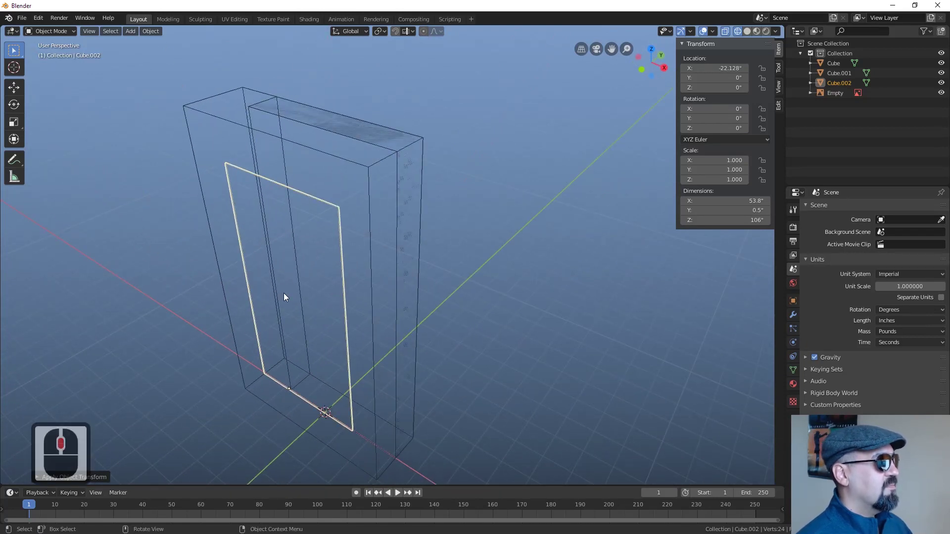
pyautogui.press('z')
pyautogui.press('z')
pyautogui.press('z')
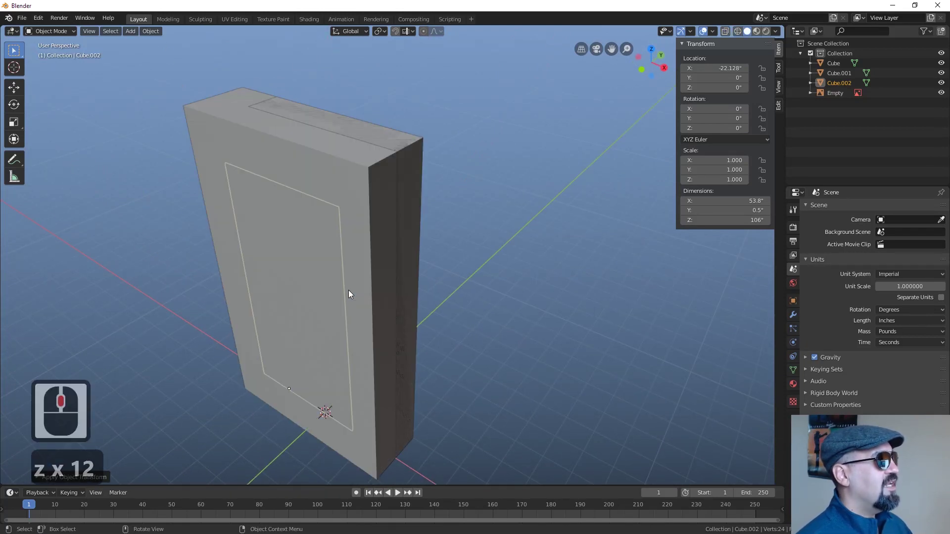
pyautogui.press('z')
# Hide the main sign box Cube and orbit around the remaining blocks.
pyautogui.click(364, 221)
pyautogui.press('h')
pyautogui.middleClick(486, 229)
pyautogui.scroll(-3)
pyautogui.middleClick(403, 200)
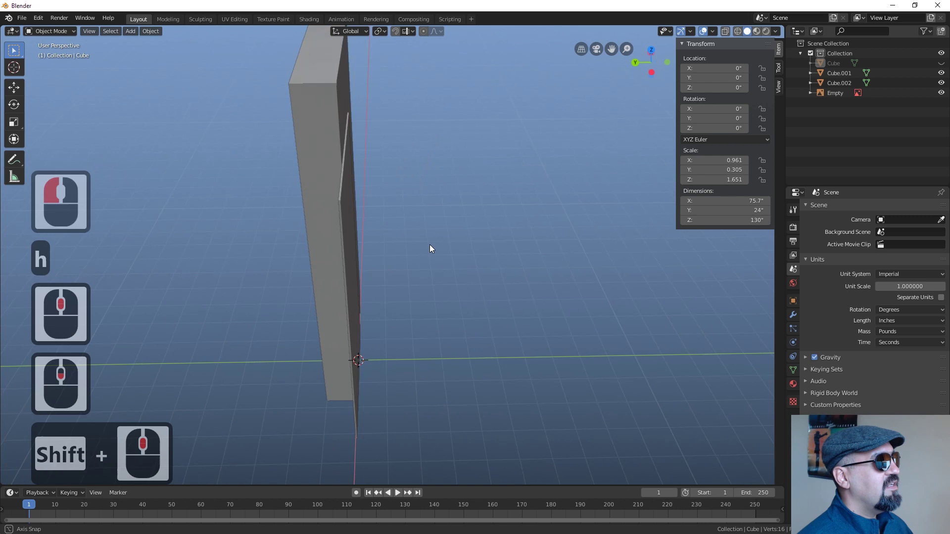
pyautogui.middleClick(327, 235)
pyautogui.scroll(3)
pyautogui.scroll(-3)
# Return to wireframe shading and unhide the original sign box.
pyautogui.press('z')
pyautogui.press('z')
pyautogui.press('z')
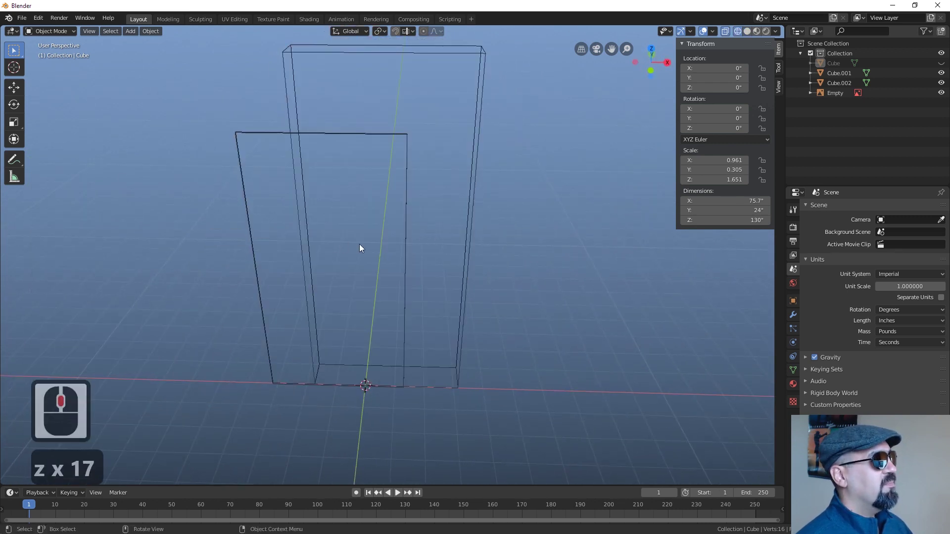
pyautogui.middleClick(360, 319)
pyautogui.press('alt+h')
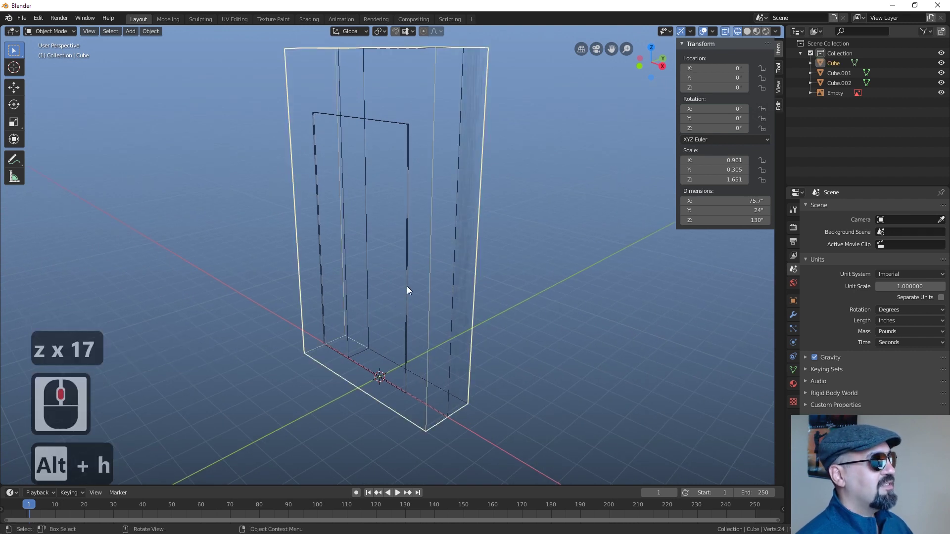
# In front view, select the narrower sign block Cube.001.
pyautogui.press('1')
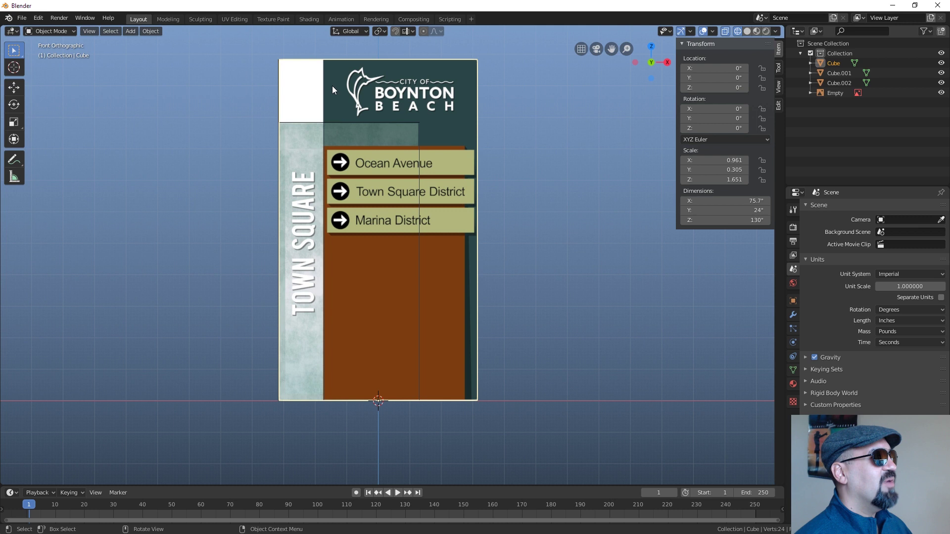
pyautogui.click(328, 85)
pyautogui.click(329, 93)
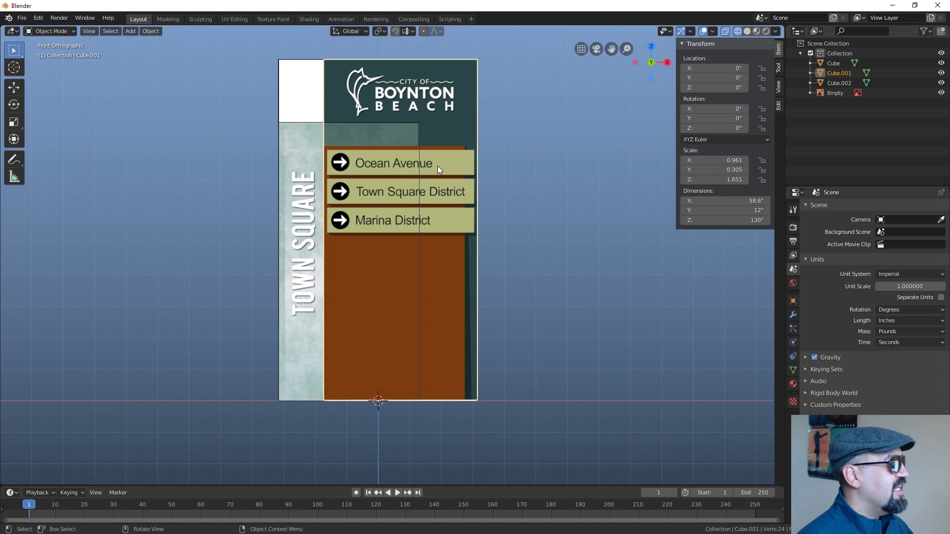
# Pan and zoom to frame the sign blocks over the reference drawing.
pyautogui.middleClick(420, 122)
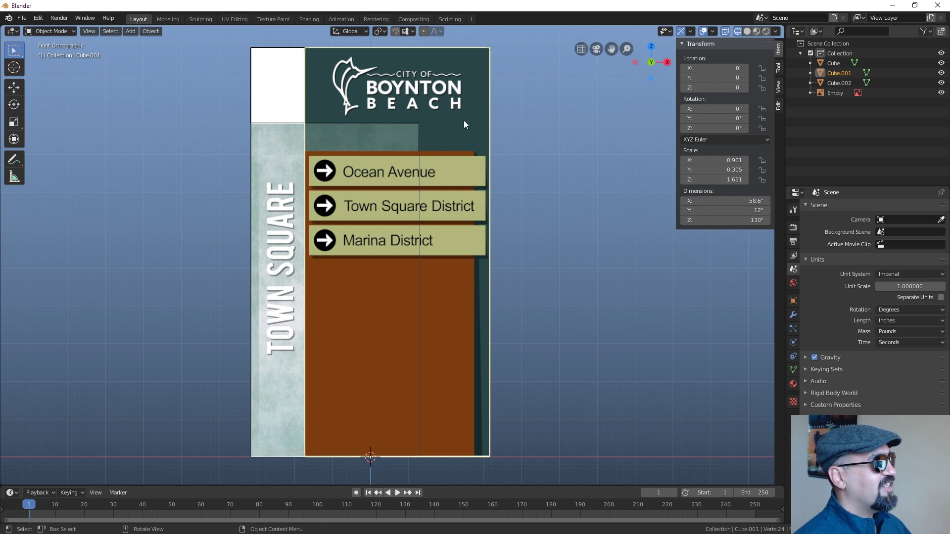
pyautogui.middleClick(457, 144)
pyautogui.middleClick(522, 149)
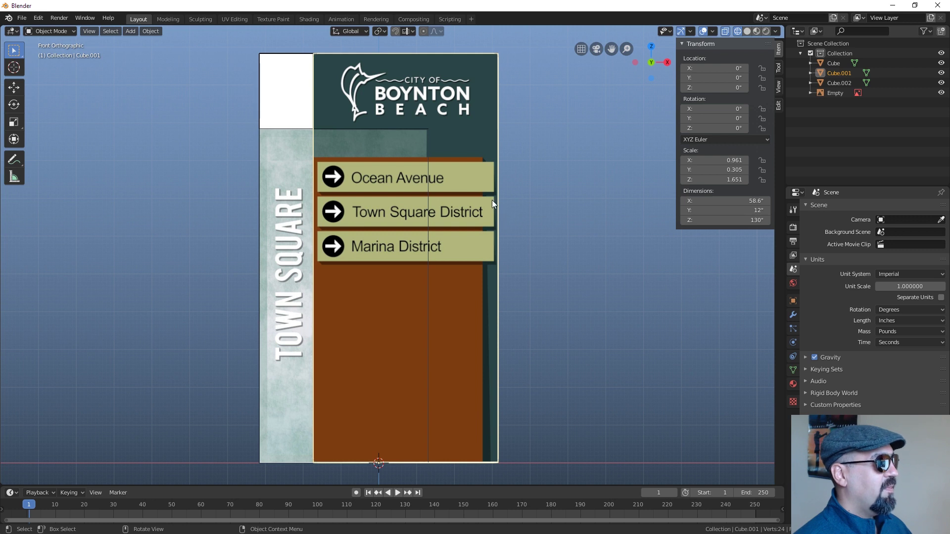
pyautogui.middleClick(495, 203)
# Duplicate the narrower sign block and place the copy slightly to the left.
pyautogui.press('d')
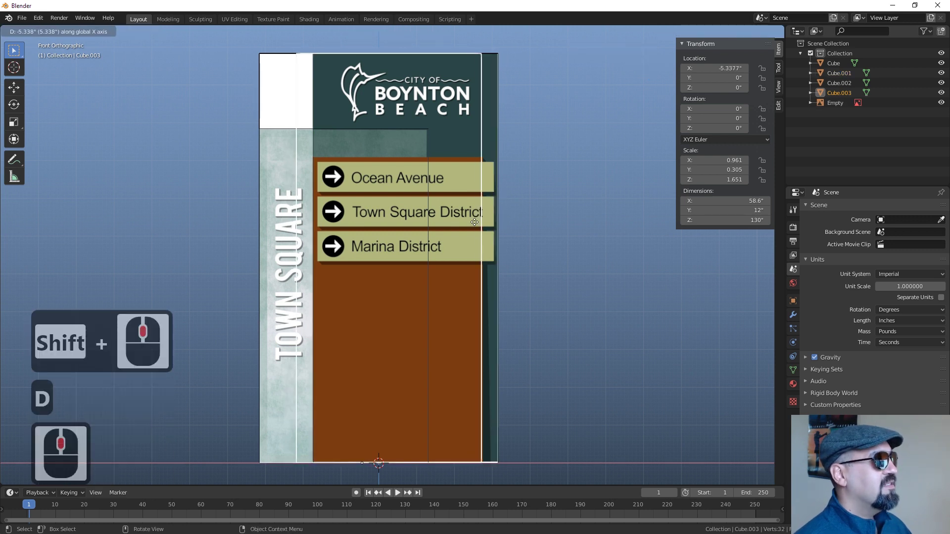
pyautogui.click(478, 249)
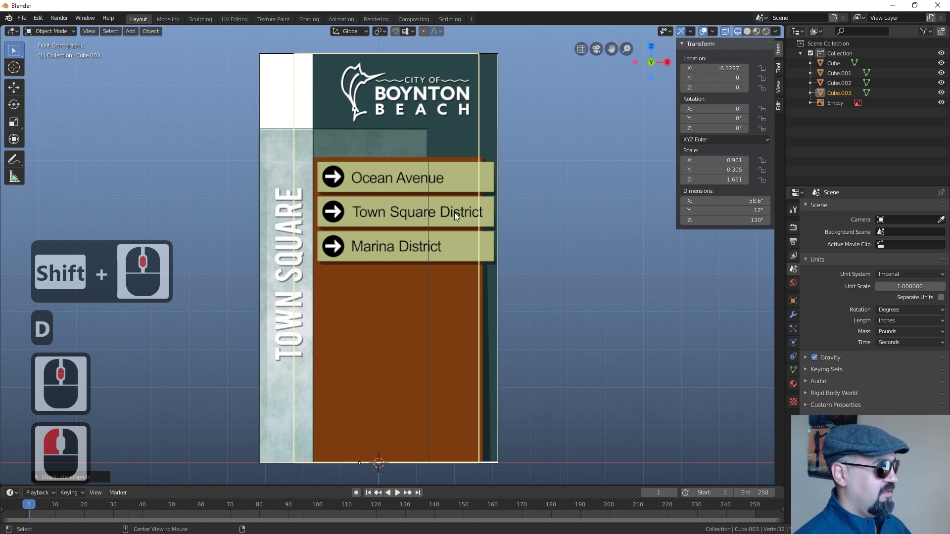
pyautogui.press('alt+g')
# In Edit Mode, box-select the block's top vertices and lower them along Z.
pyautogui.press('Tab')
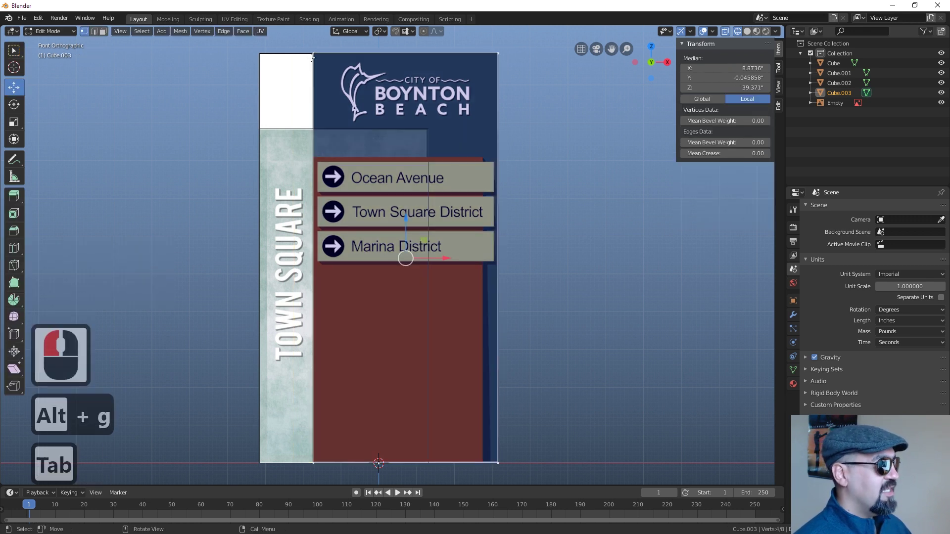
pyautogui.press('a')
pyautogui.press('a')
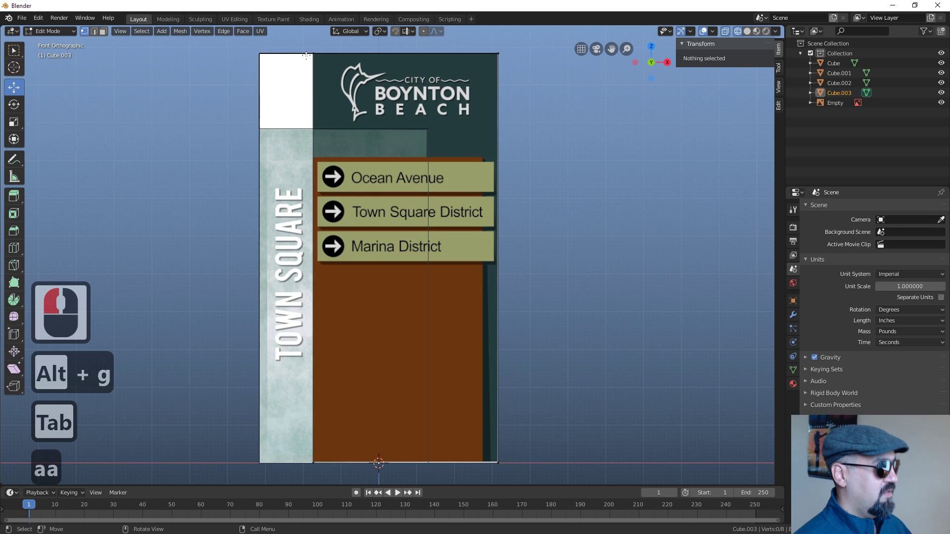
pyautogui.press('b')
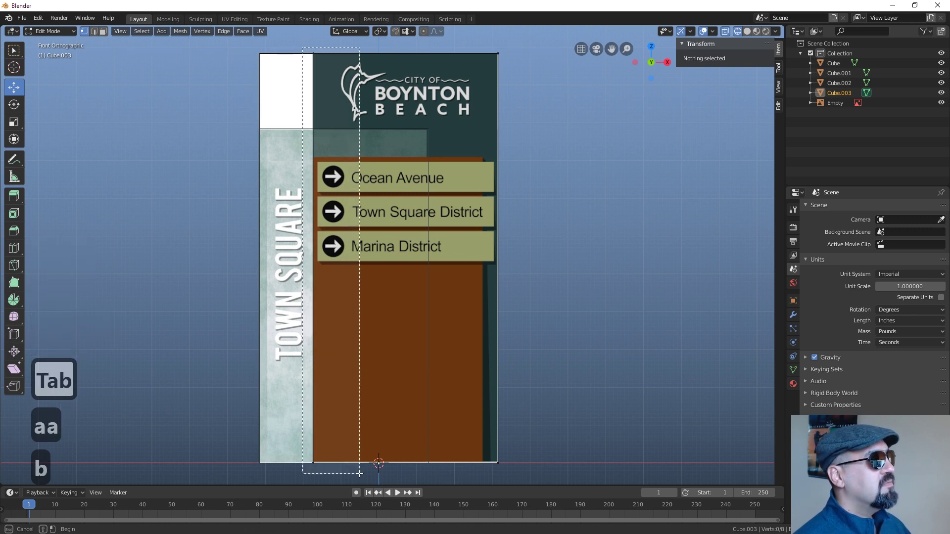
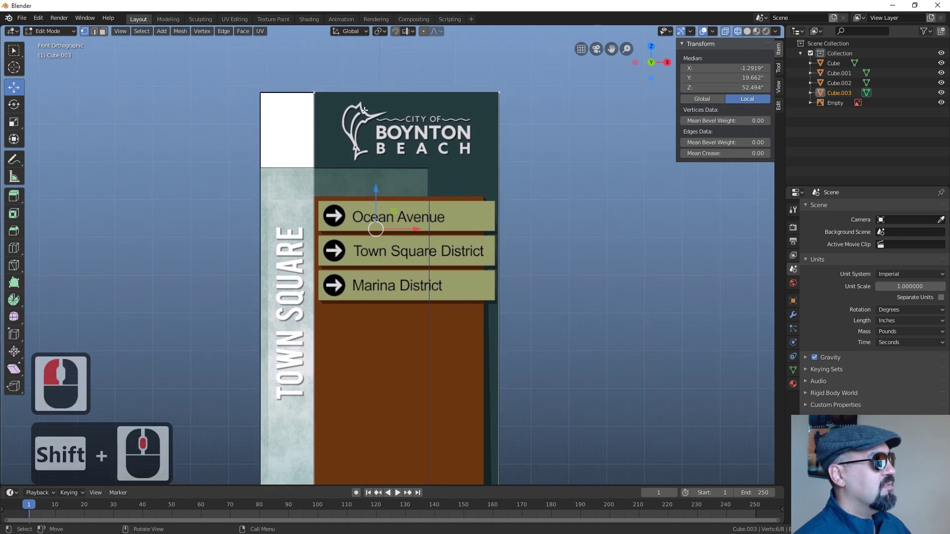
pyautogui.press('a')
pyautogui.press('a')
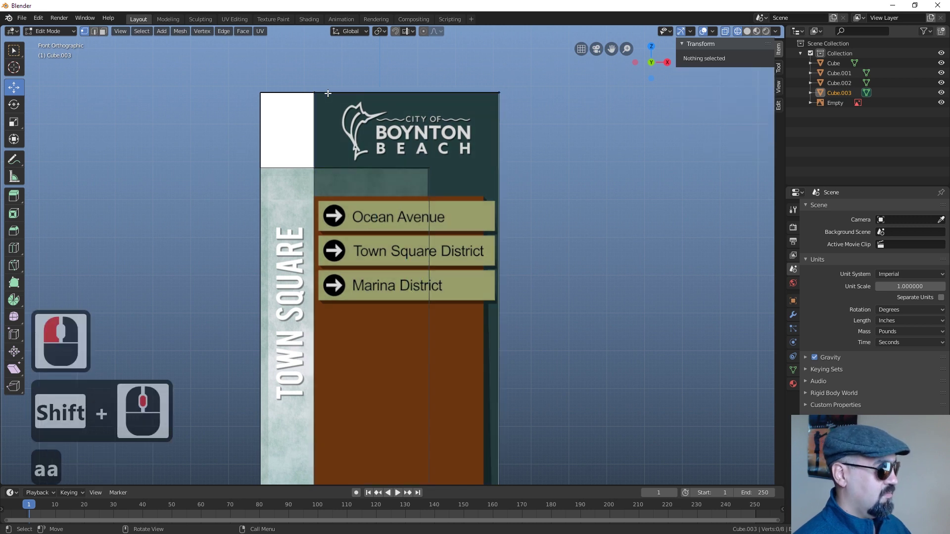
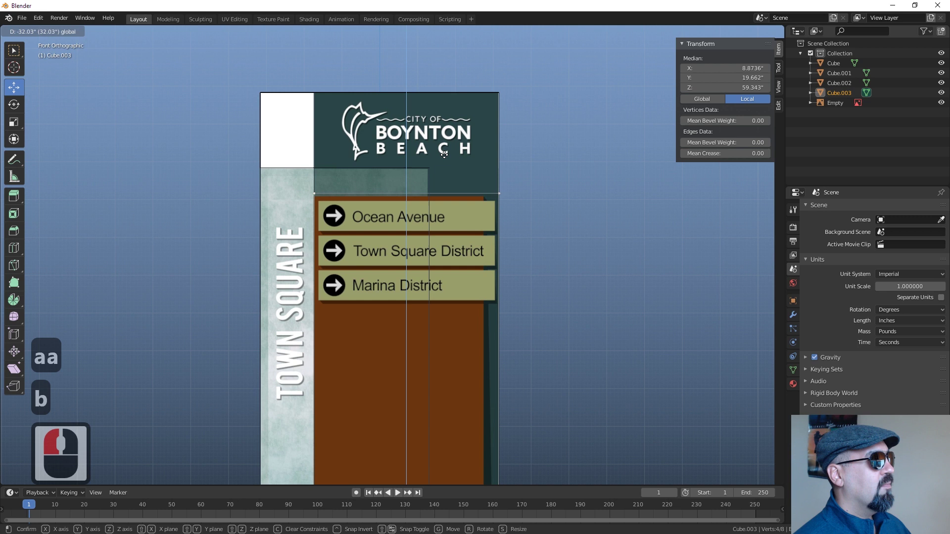
pyautogui.click(447, 154)
# Fine-tune the top edge so it sits level with the brown directional panel's top.
pyautogui.middleClick(448, 154)
pyautogui.middleClick(498, 208)
pyautogui.write('aab')
pyautogui.click(471, 417)
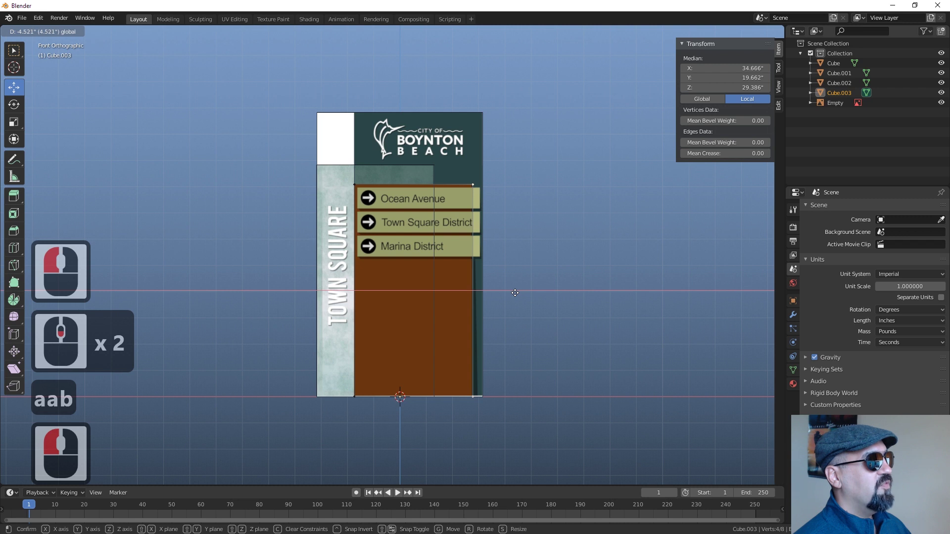
pyautogui.click(517, 290)
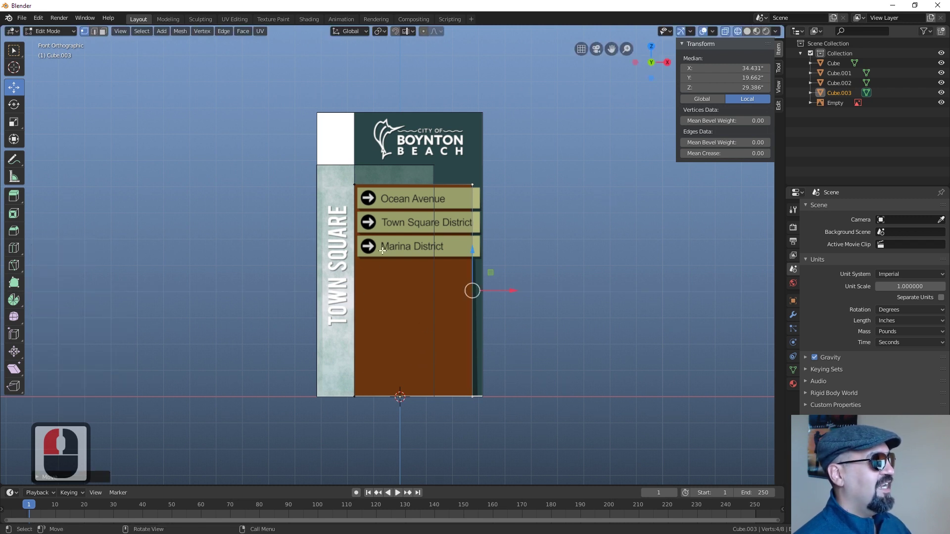
pyautogui.middleClick(428, 263)
# From the right view, move the lower block's vertices forward along Y to its new depth.
pyautogui.press('3')
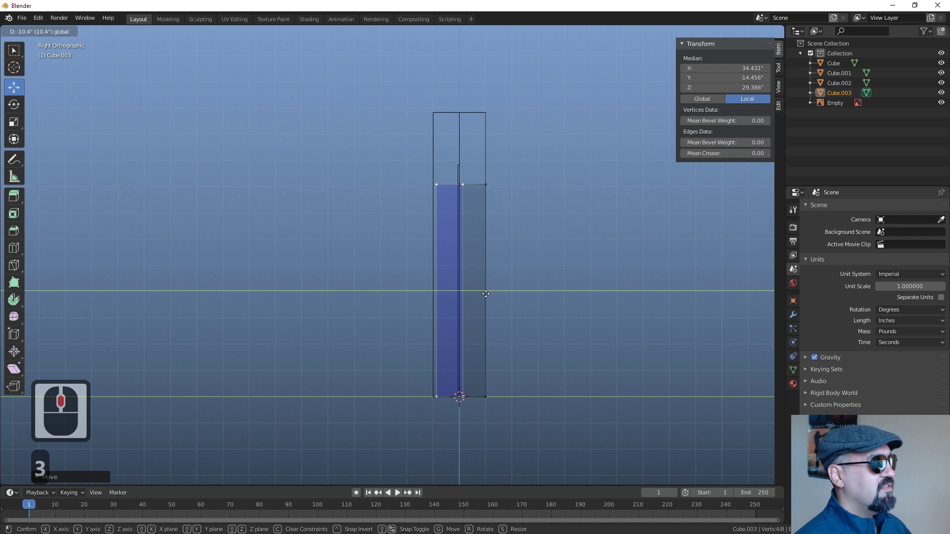
pyautogui.click(487, 291)
pyautogui.press('ctrl+z')
pyautogui.press('a')
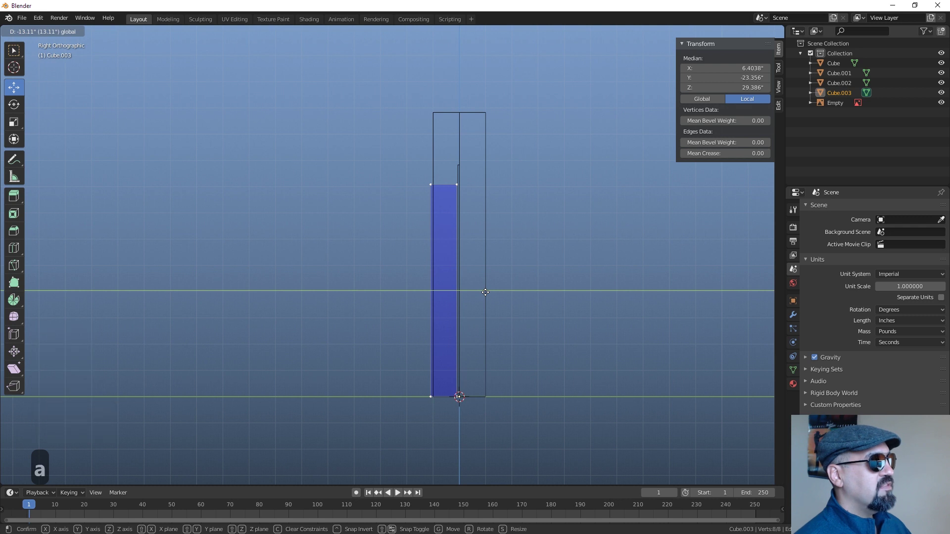
pyautogui.click(487, 290)
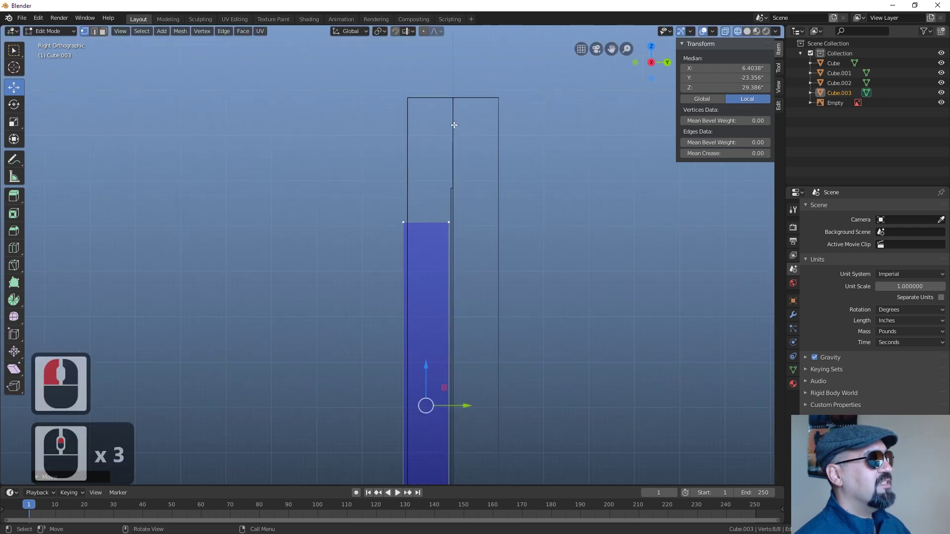
# Back in Object Mode, delete the original unused Cube from the scene.
pyautogui.press('Tab')
pyautogui.click(407, 108)
pyautogui.press('Delete')
pyautogui.click(430, 225)
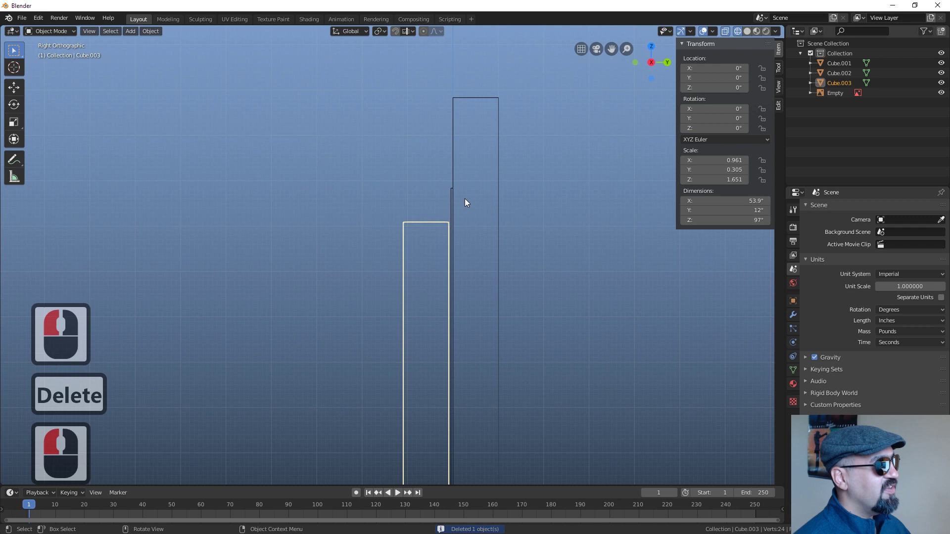
# Switch to front view and select the tall back block Cube.001.
pyautogui.middleClick(435, 224)
pyautogui.middleClick(433, 224)
pyautogui.press('1')
pyautogui.click(507, 192)
pyautogui.click(365, 160)
pyautogui.click(362, 159)
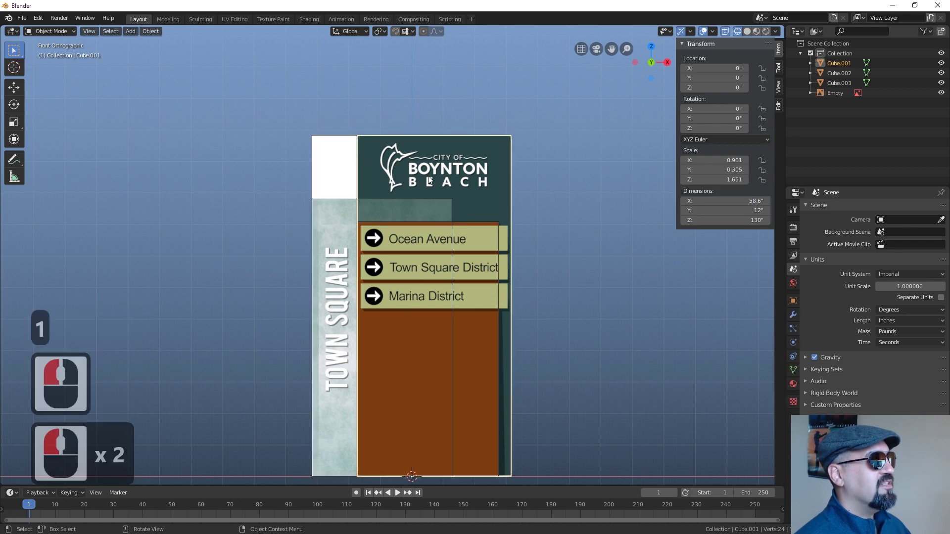
# Orbit into perspective and set viewport shading to Solid grey.
pyautogui.middleClick(408, 280)
pyautogui.click(429, 307)
pyautogui.click(447, 281)
pyautogui.press('z')
pyautogui.press('z')
pyautogui.press('z')
pyautogui.press('z')
pyautogui.click(521, 294)
pyautogui.press('z')
# Orbit above the blocks and bring up the header snapping options.
pyautogui.middleClick(453, 280)
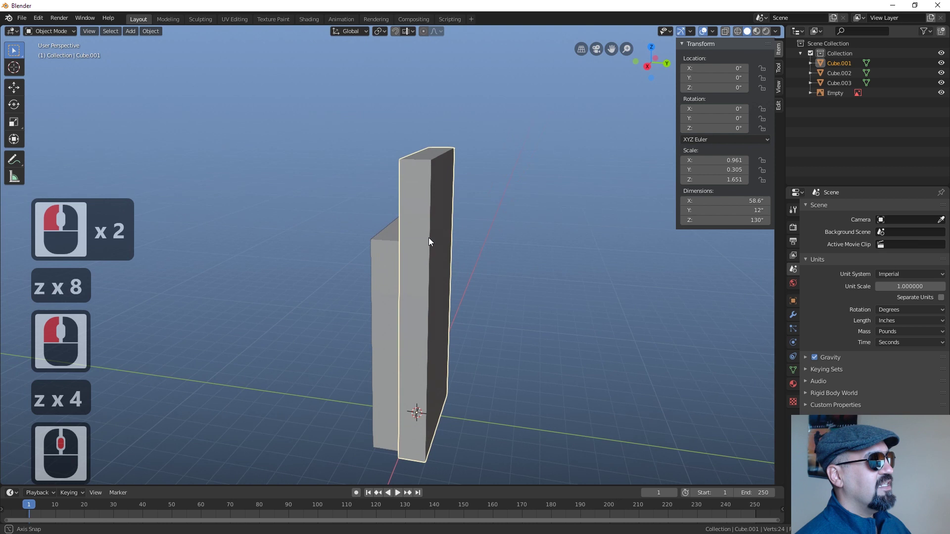
pyautogui.middleClick(450, 254)
pyautogui.click(420, 260)
pyautogui.click(448, 228)
pyautogui.middleClick(435, 282)
pyautogui.scroll(3)
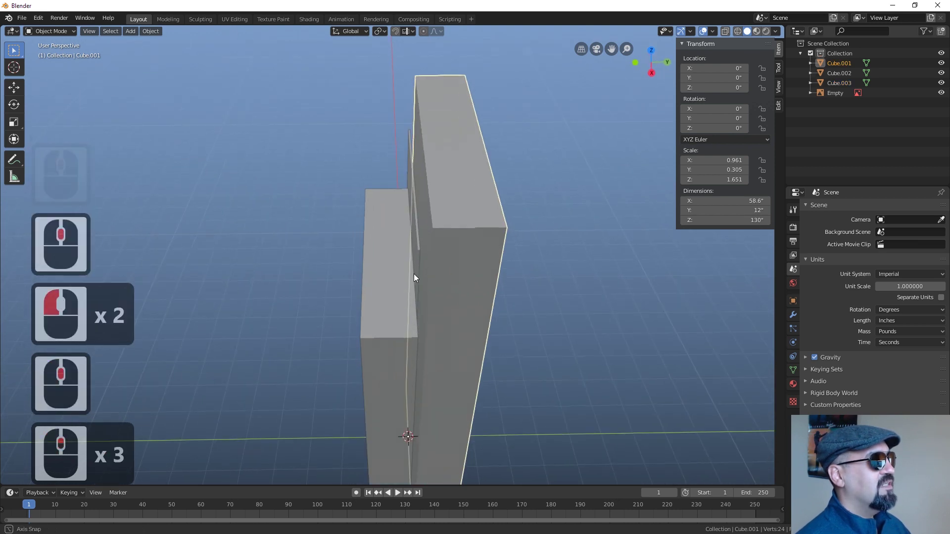
pyautogui.middleClick(439, 265)
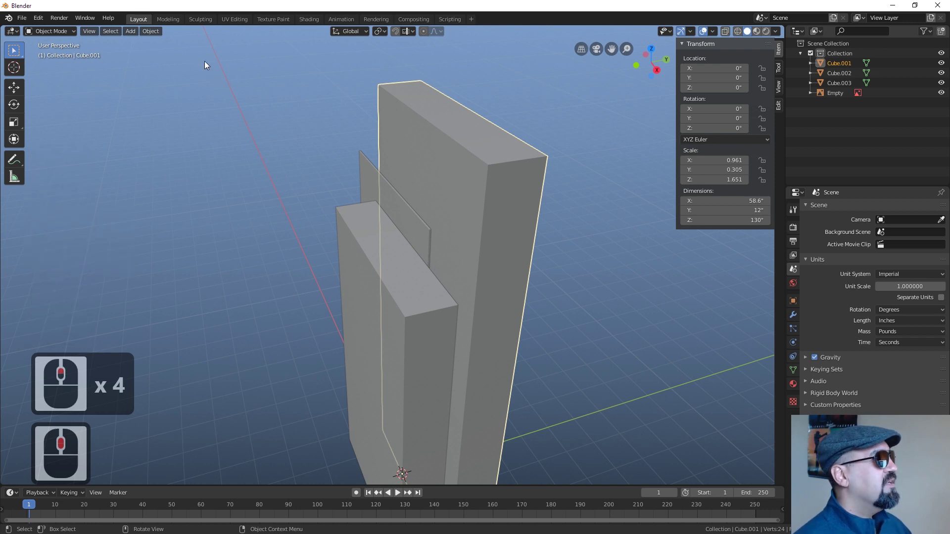
pyautogui.click(414, 33)
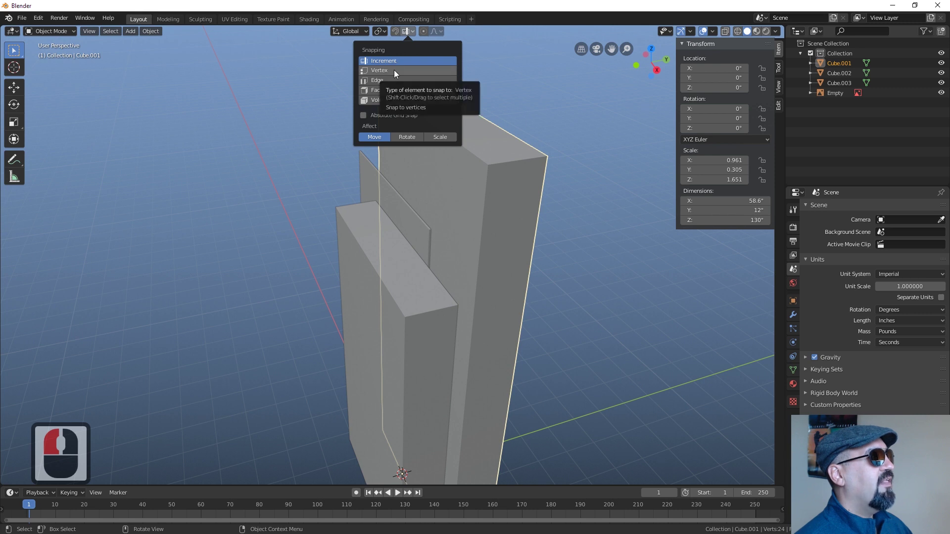
# Enable Vertex snapping and move Cube.003 along Y flush against the tall block.
pyautogui.click(397, 73)
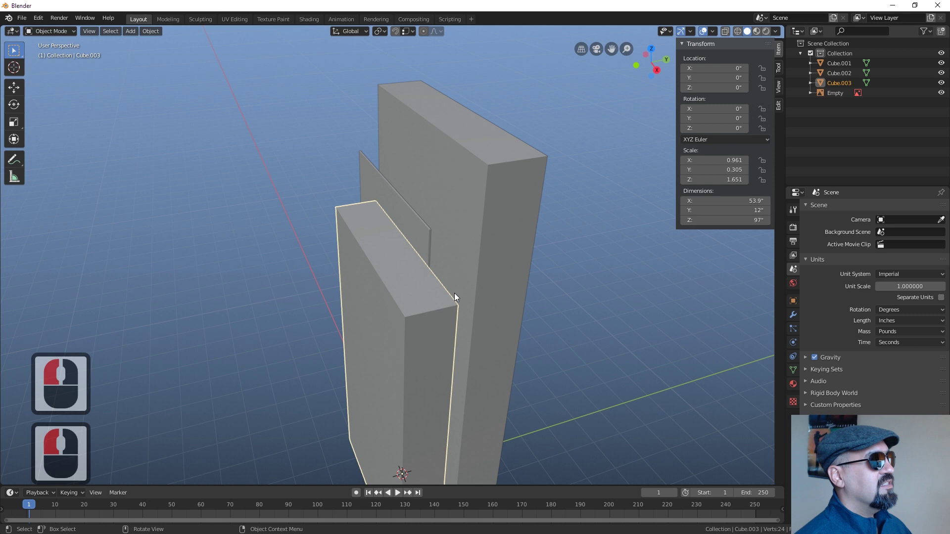
pyautogui.press('g')
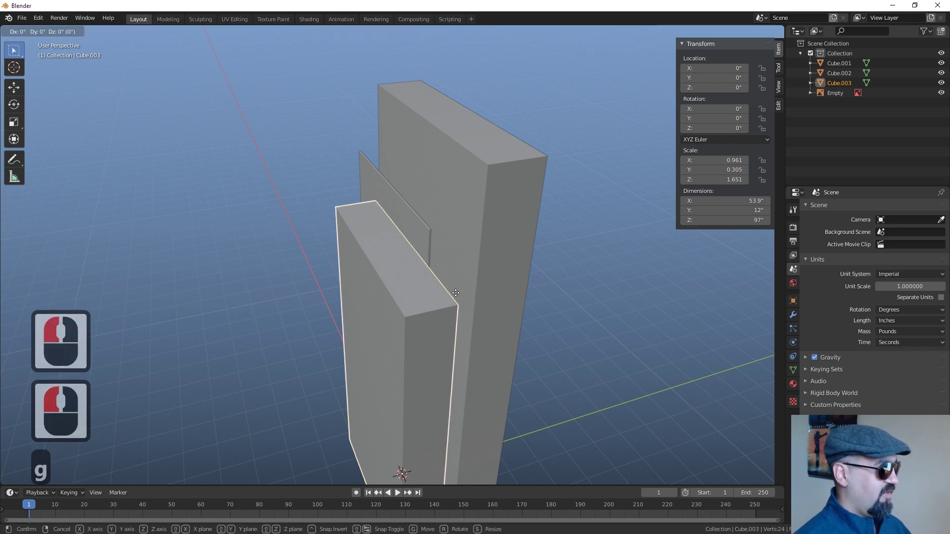
pyautogui.press('y')
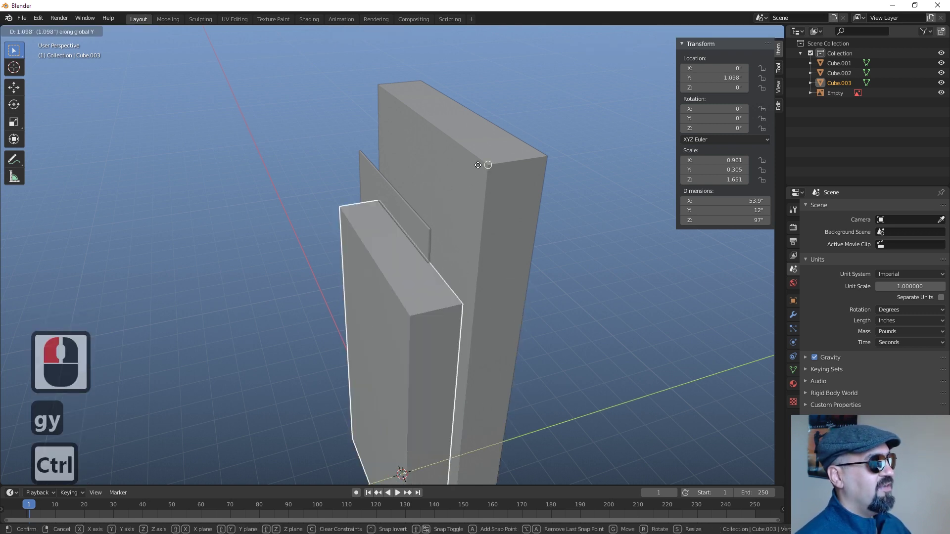
pyautogui.click(493, 168)
# Snap the thin side panel Cube.002 along Y flush against the tall block too.
pyautogui.middleClick(480, 287)
pyautogui.click(404, 199)
pyautogui.press('g')
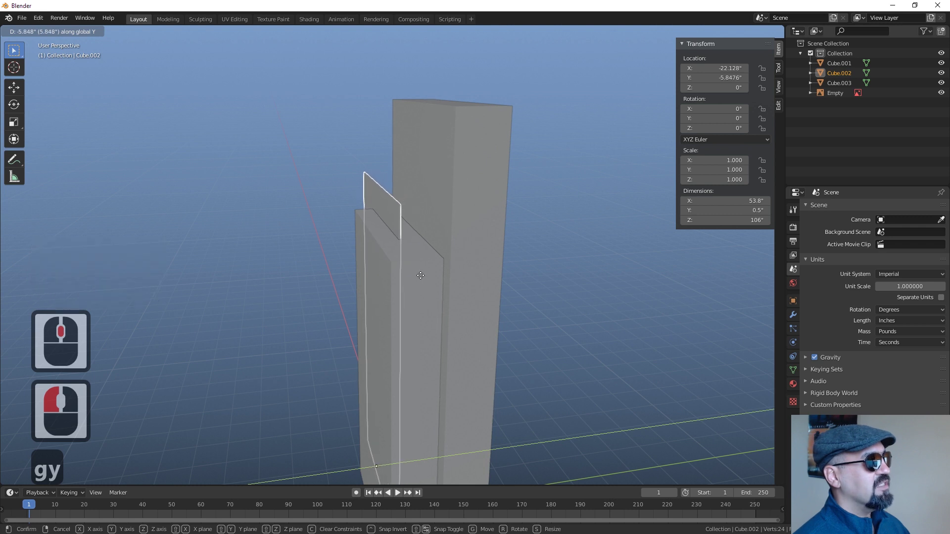
pyautogui.click(423, 279)
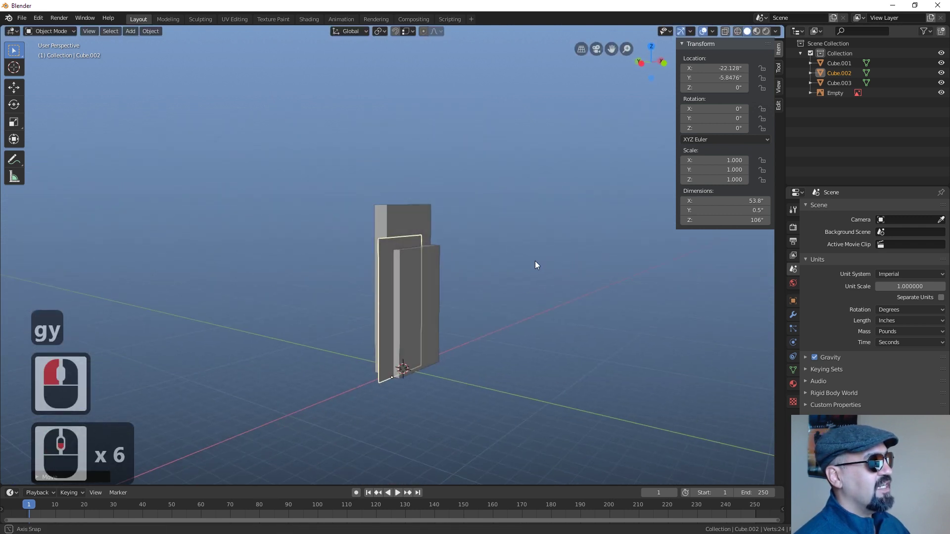
# Return to front view and zoom in on the logo area of the sign.
pyautogui.middleClick(515, 286)
pyautogui.scroll(-3)
pyautogui.middleClick(420, 293)
pyautogui.middleClick(418, 300)
pyautogui.scroll(-3)
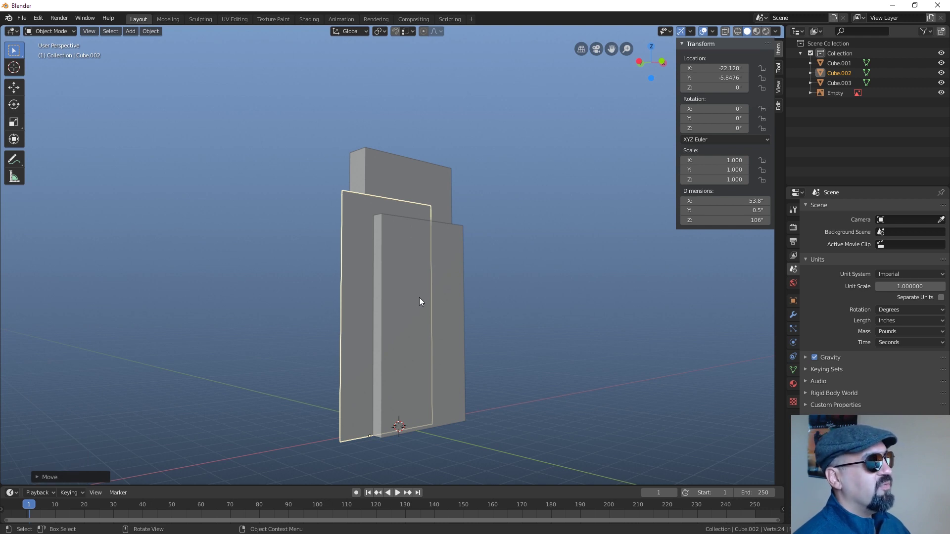
pyautogui.press('1')
pyautogui.press('z')
pyautogui.press('z')
pyautogui.press('z')
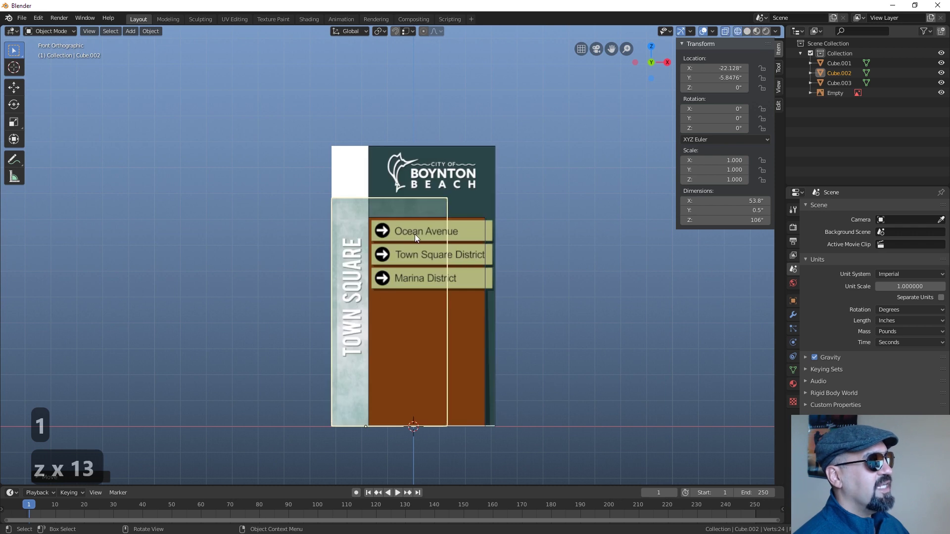
pyautogui.press('z')
pyautogui.middleClick(437, 225)
pyautogui.middleClick(449, 234)
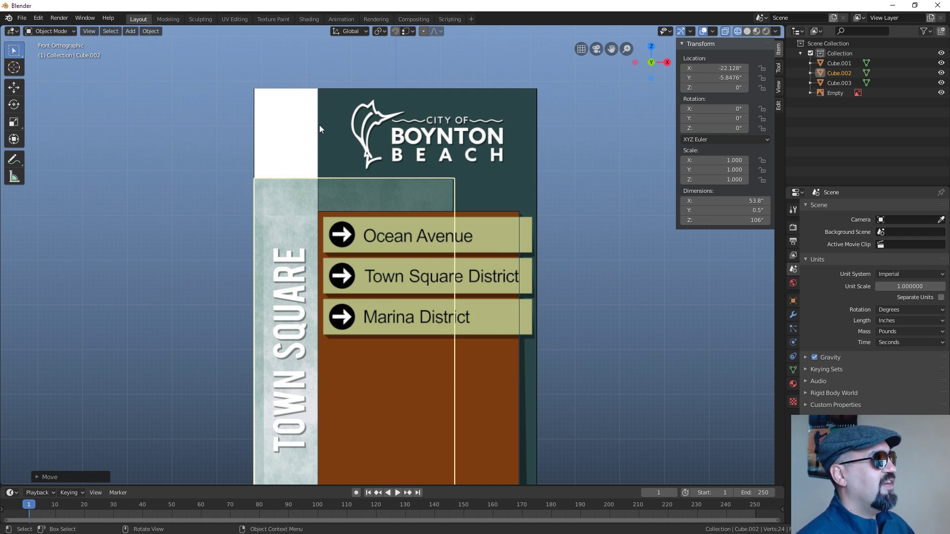
# Create the new block Cube.000 from the tall block and enter Edit Mode on it.
pyautogui.click(322, 126)
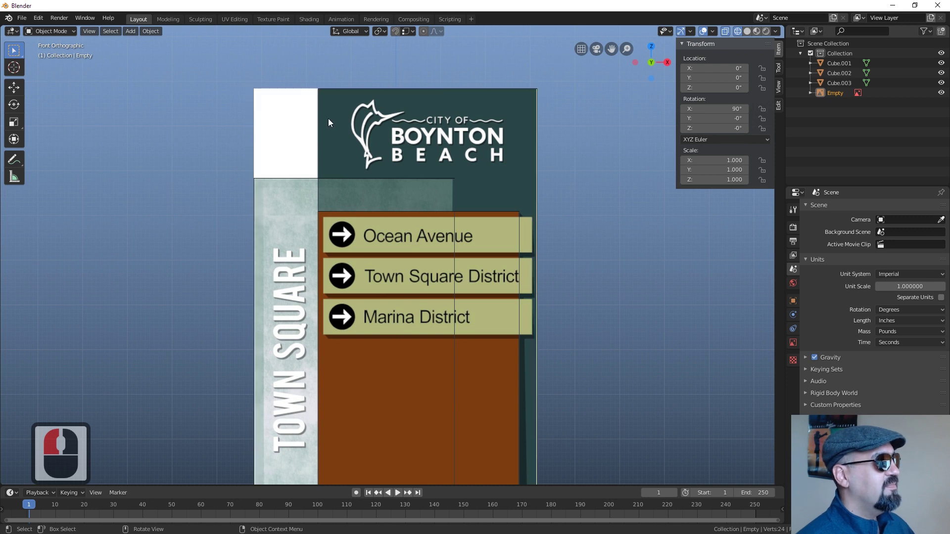
pyautogui.click(322, 112)
pyautogui.press('d')
pyautogui.middleClick(527, 158)
pyautogui.rightClick(529, 163)
pyautogui.press('Tab')
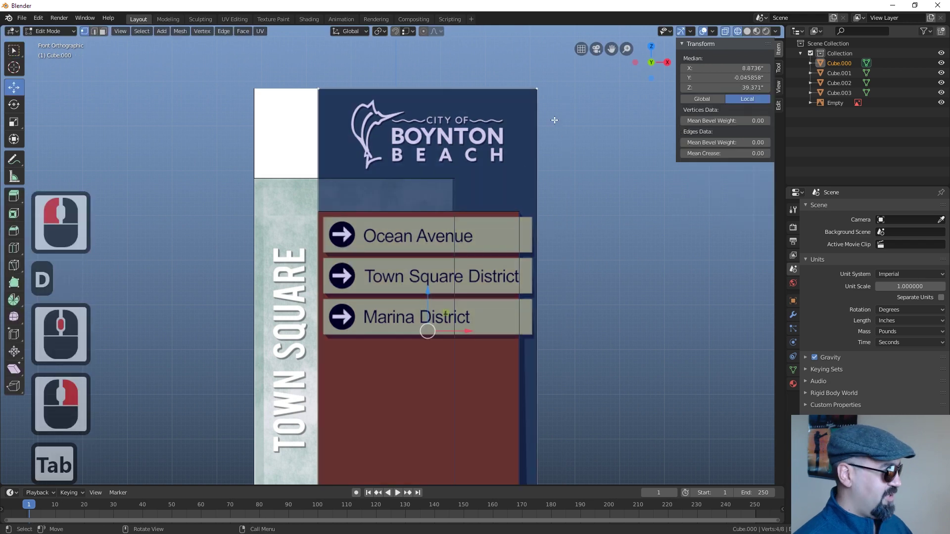
pyautogui.press('a')
pyautogui.press('a')
pyautogui.write('a')
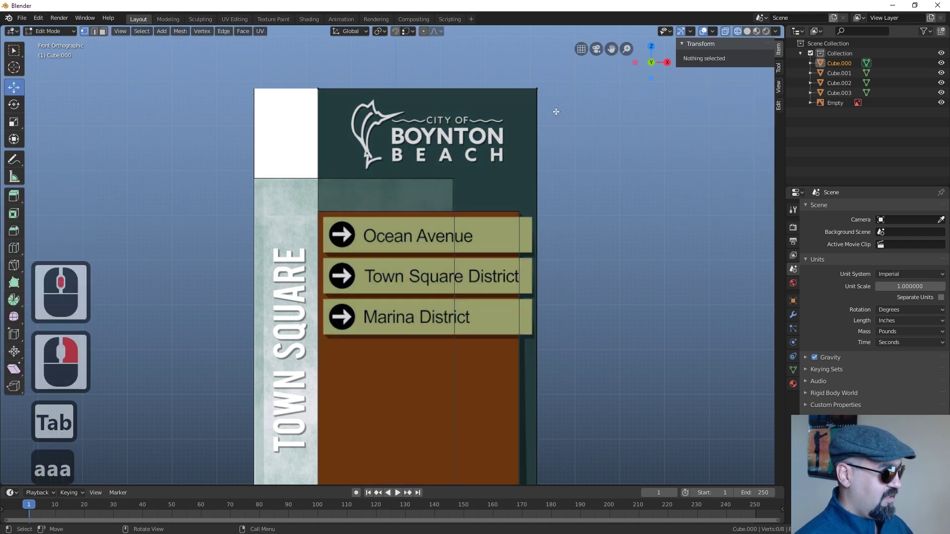
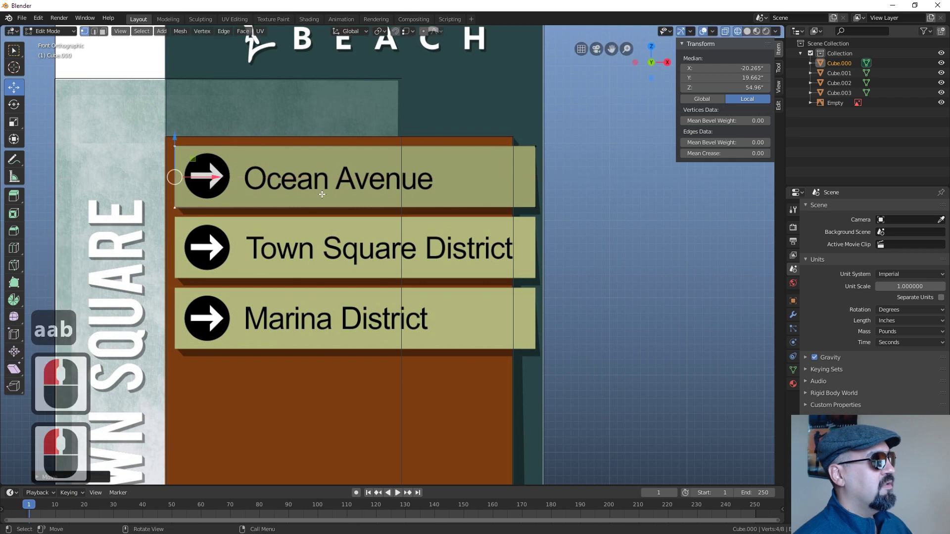
# From the right view, push the front strip's vertices outward to start the ledge.
pyautogui.press('3')
pyautogui.scroll(-3)
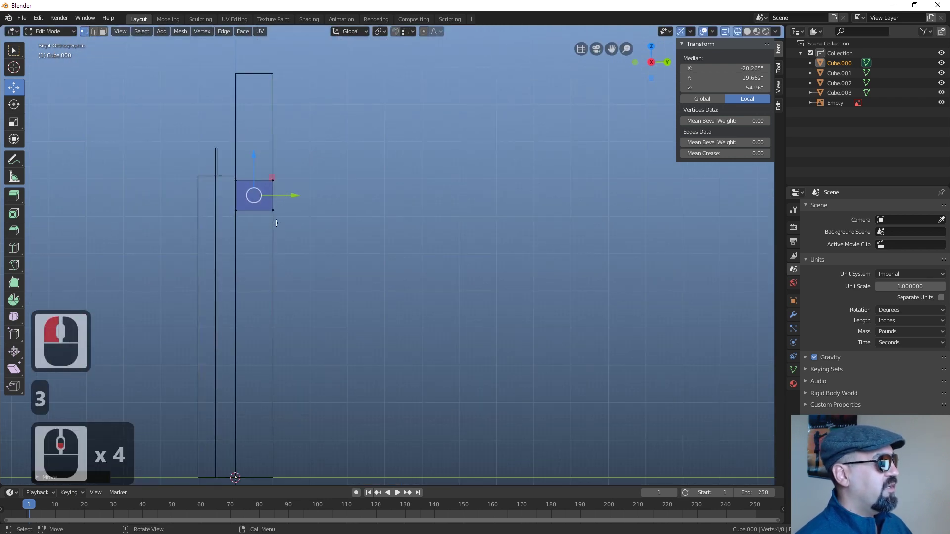
pyautogui.write('aaa')
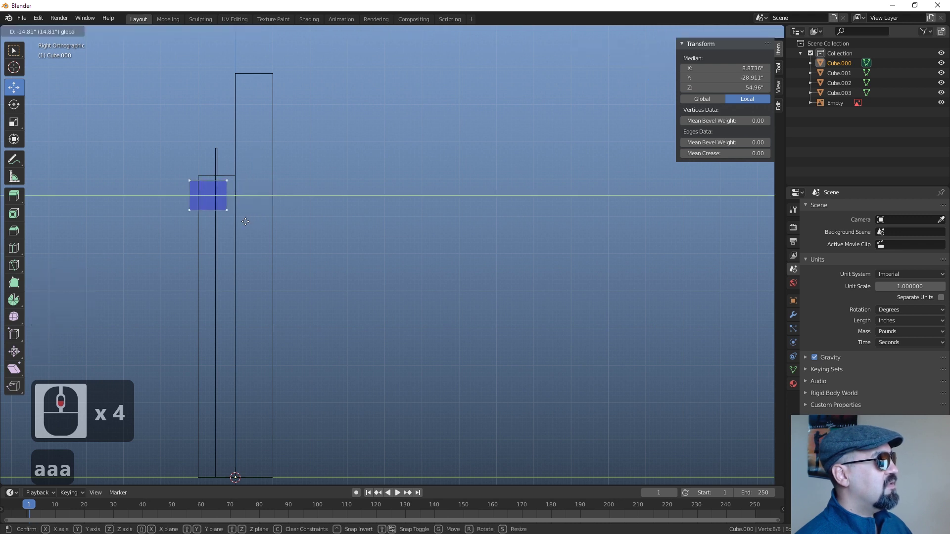
pyautogui.click(246, 219)
# Make a second vertex move to shape the strip into a short crossbar.
pyautogui.write('aab')
pyautogui.scroll(3)
pyautogui.click(394, 350)
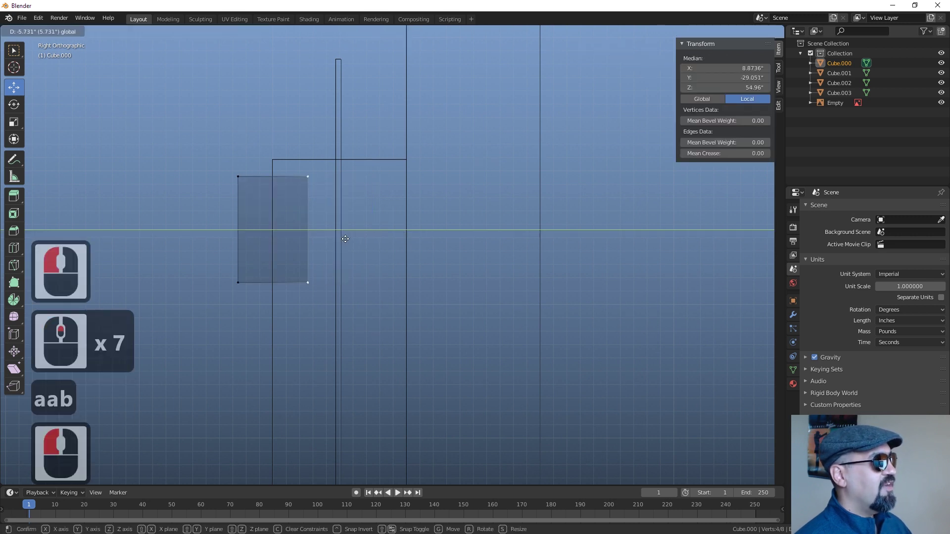
pyautogui.click(347, 236)
# Lock the move to one axis and set the ledge about 10 inches deeper.
pyautogui.scroll(3)
pyautogui.middleClick(388, 229)
pyautogui.scroll(3)
pyautogui.press('z')
pyautogui.press('z')
pyautogui.press('z')
pyautogui.press('z')
pyautogui.middleClick(454, 322)
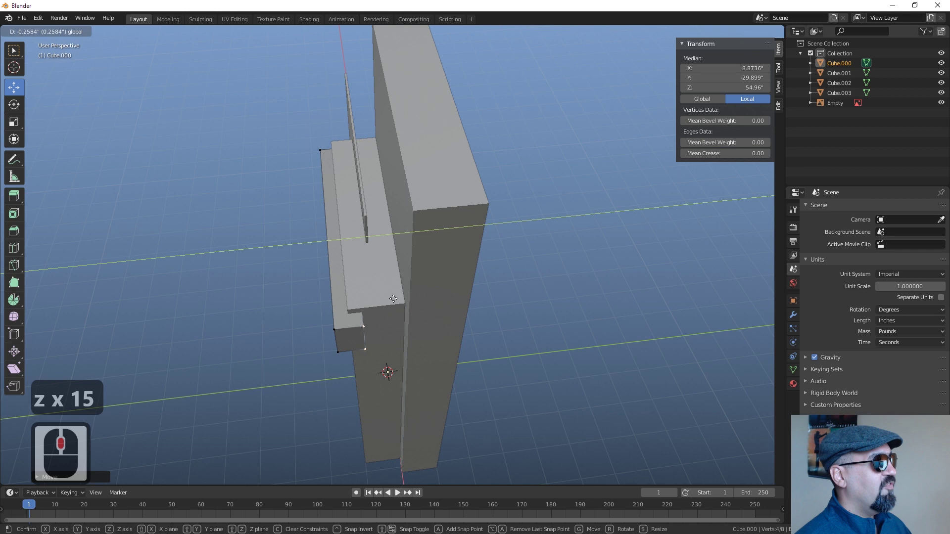
pyautogui.click(410, 296)
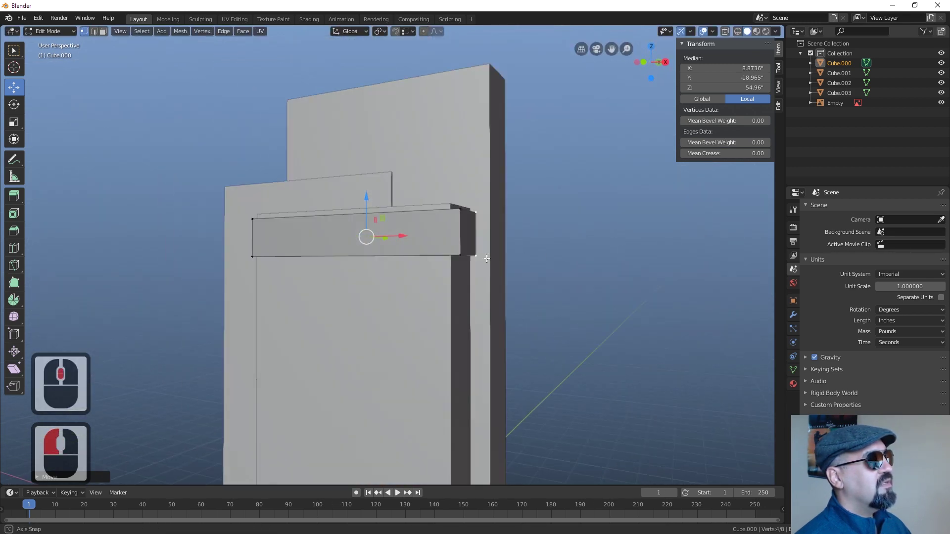
# Switch to front view with X-ray and select the whole front panel mesh.
pyautogui.middleClick(452, 273)
pyautogui.middleClick(448, 271)
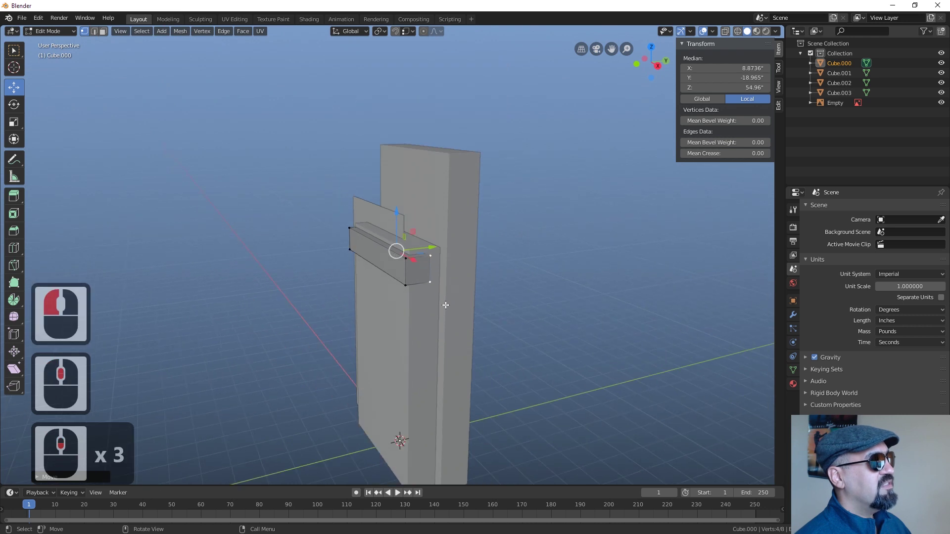
pyautogui.press('Tab')
pyautogui.press('Tab')
pyautogui.scroll(-3)
pyautogui.press('1')
pyautogui.press('z')
pyautogui.press('z')
pyautogui.press('z')
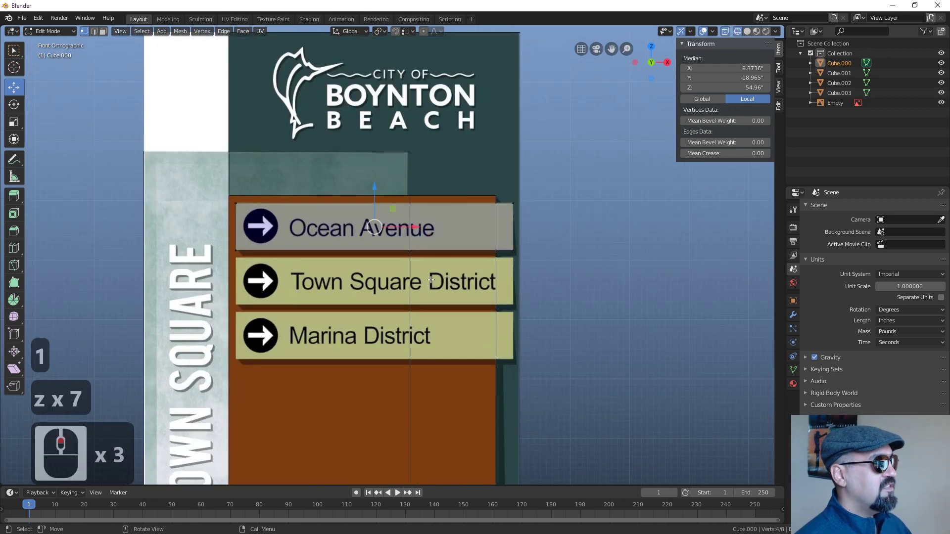
pyautogui.press('a')
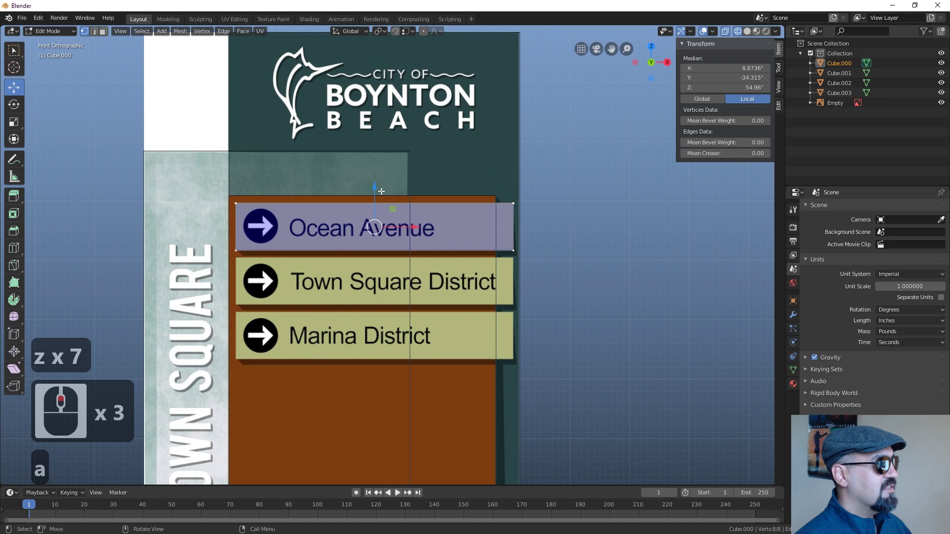
# Add horizontal loop cuts at the Ocean Avenue, Town Square District and Marina District strip edges.
pyautogui.press('shift+d')
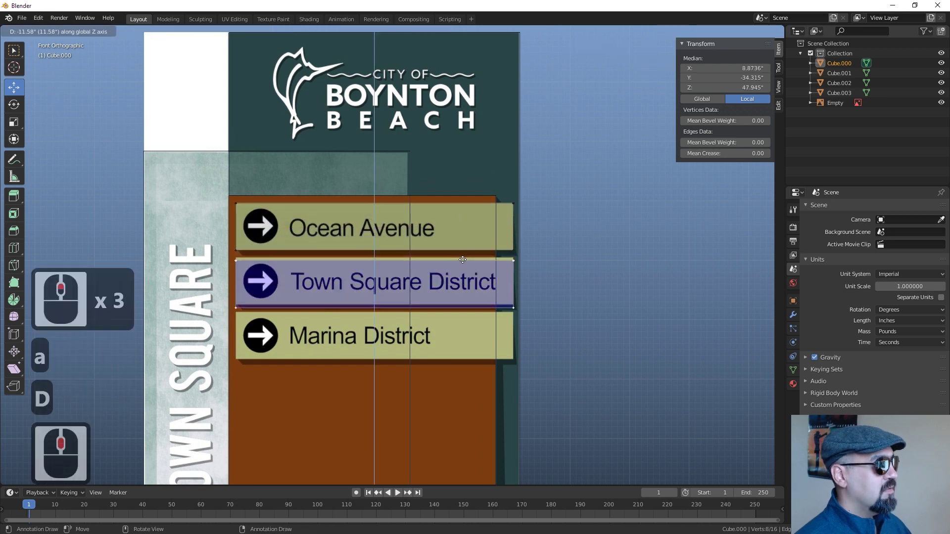
pyautogui.click(467, 254)
pyautogui.press('r')
pyautogui.middleClick(500, 289)
pyautogui.press('Tab')
pyautogui.press('z')
pyautogui.press('z')
# Adjust the band edges and orbit to inspect the three projecting strips from the side.
pyautogui.scroll(3)
pyautogui.middleClick(552, 294)
pyautogui.press('a')
pyautogui.press('a')
pyautogui.scroll(-3)
pyautogui.press('a')
pyautogui.scroll(-3)
pyautogui.middleClick(471, 281)
pyautogui.write('aaa')
pyautogui.scroll(3)
pyautogui.middleClick(549, 299)
pyautogui.middleClick(484, 323)
pyautogui.middleClick(527, 323)
pyautogui.scroll(3)
pyautogui.middleClick(557, 332)
pyautogui.middleClick(432, 305)
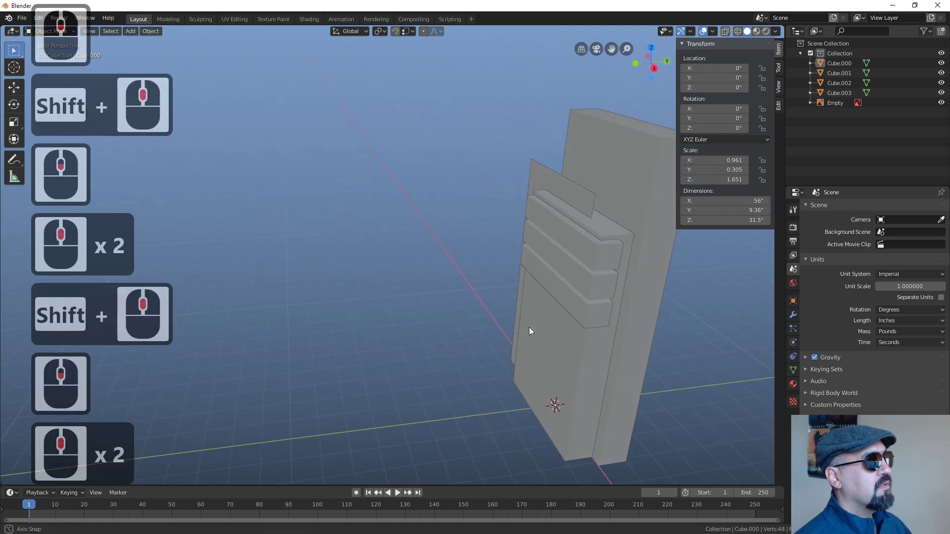
# Move the three band faces forward about 6 inches in top view so they sit flush with the panel's side edge.
pyautogui.middleClick(583, 327)
pyautogui.scroll(-3)
pyautogui.middleClick(512, 328)
pyautogui.scroll(-3)
pyautogui.press('Tab')
pyautogui.press('a')
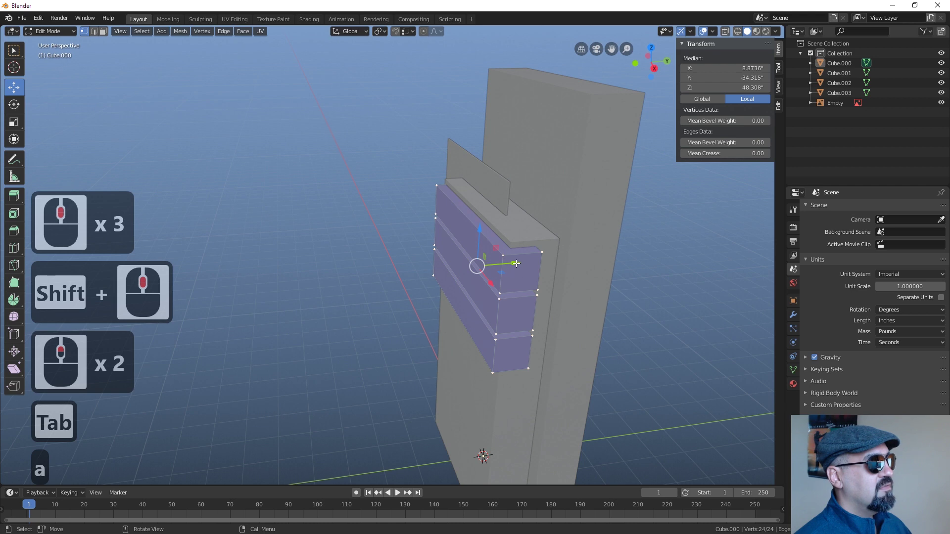
pyautogui.click(520, 260)
pyautogui.press('4')
pyautogui.write('7')
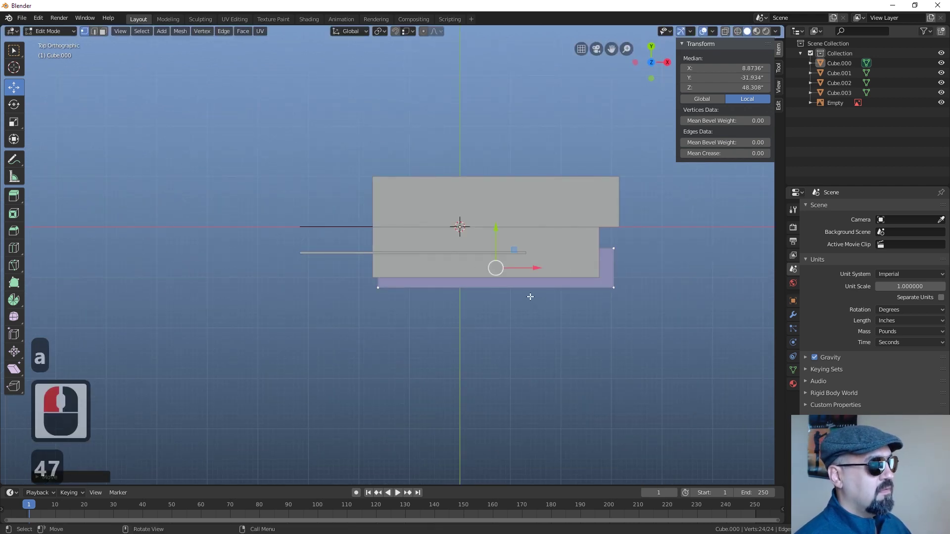
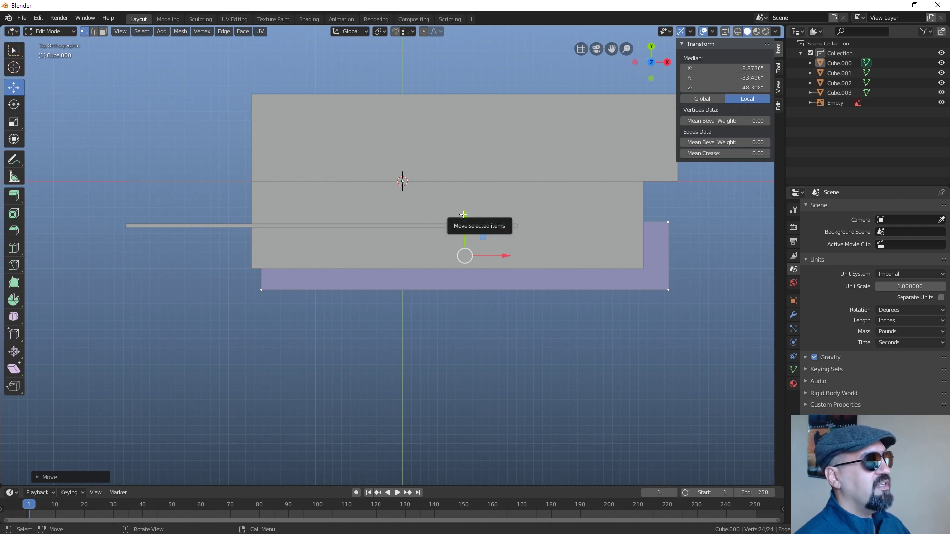
pyautogui.click(471, 197)
pyautogui.press('Tab')
pyautogui.scroll(3)
pyautogui.middleClick(453, 311)
pyautogui.scroll(3)
pyautogui.scroll(3)
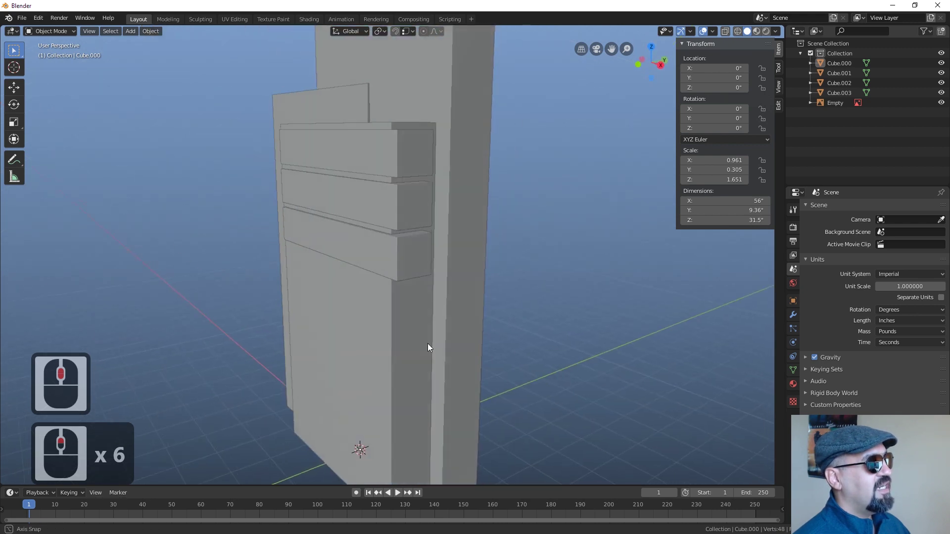
pyautogui.middleClick(445, 360)
pyautogui.scroll(3)
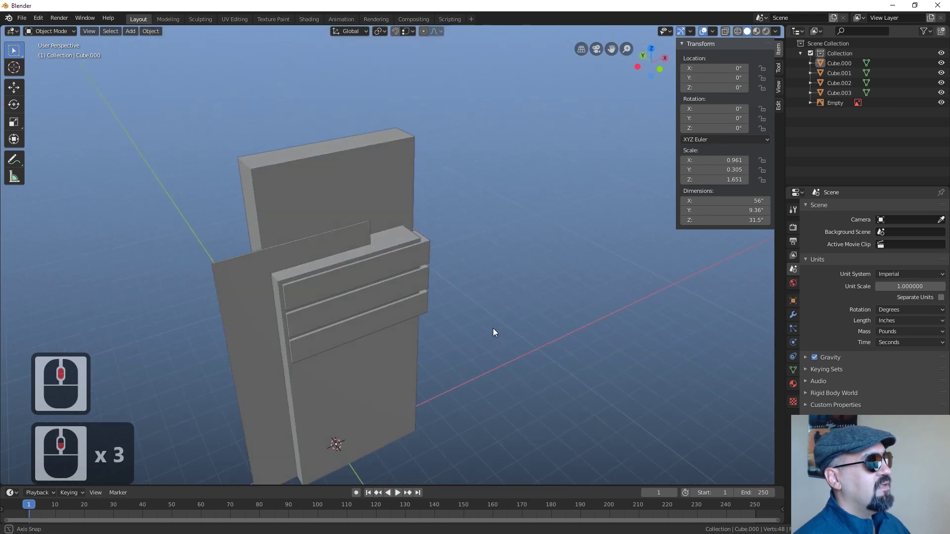
pyautogui.middleClick(493, 331)
pyautogui.scroll(3)
pyautogui.middleClick(442, 308)
pyautogui.scroll(3)
pyautogui.middleClick(449, 298)
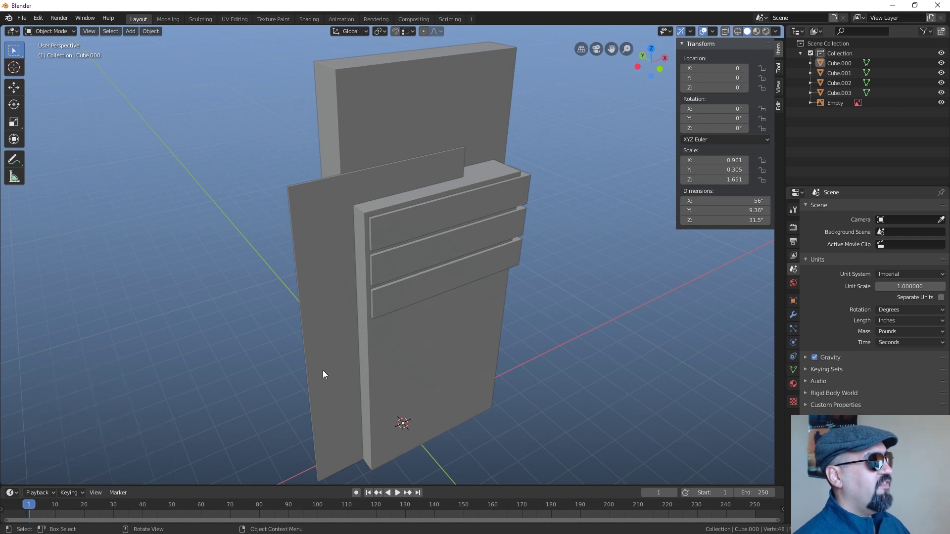
pyautogui.press('a')
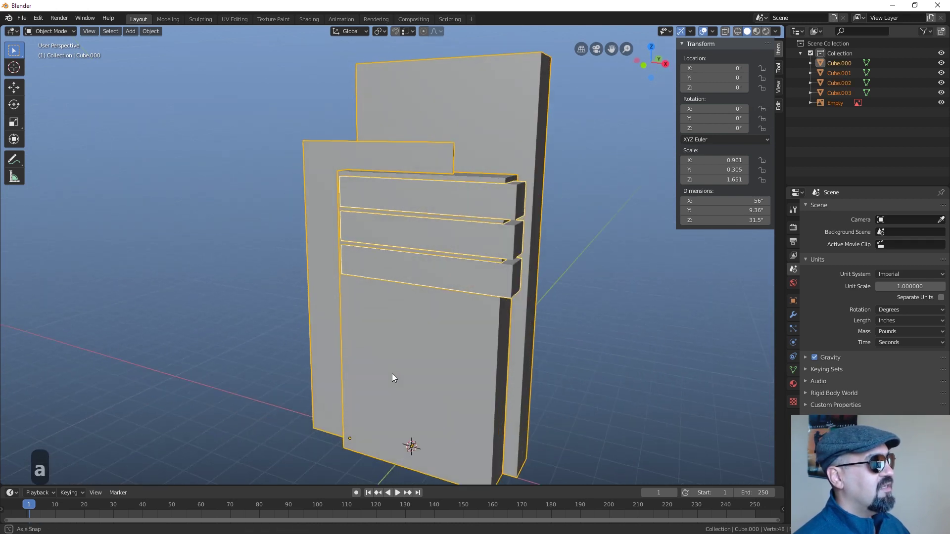
pyautogui.middleClick(360, 374)
pyautogui.scroll(3)
pyautogui.middleClick(401, 321)
pyautogui.scroll(-3)
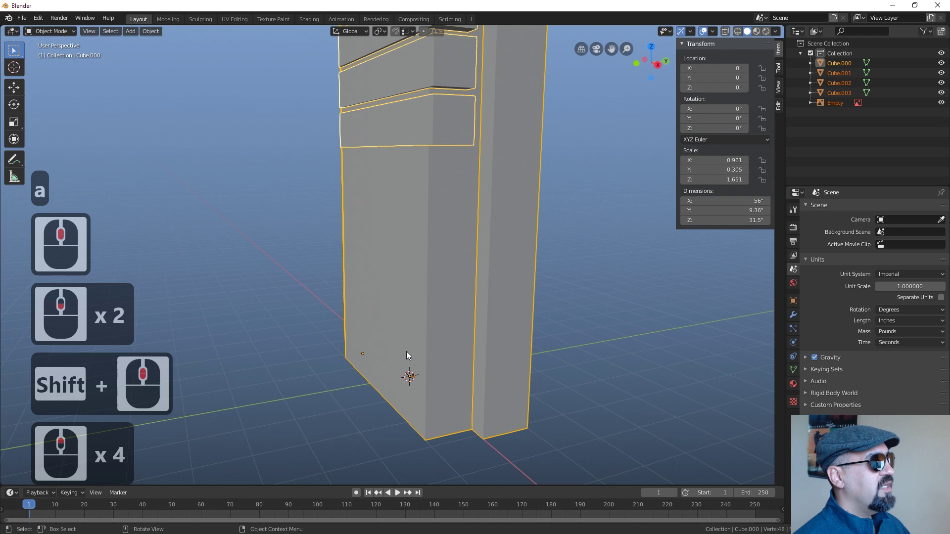
pyautogui.middleClick(403, 367)
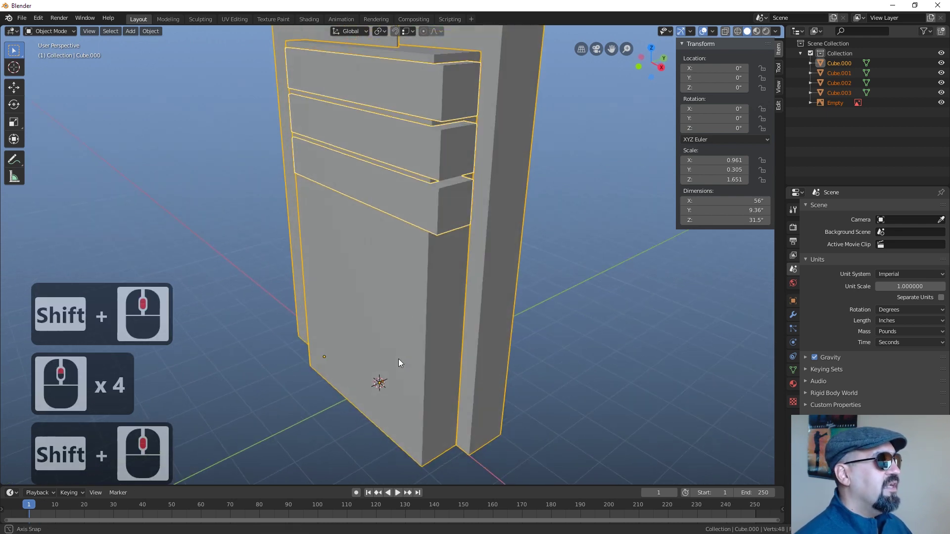
pyautogui.middleClick(404, 369)
pyautogui.scroll(-3)
pyautogui.middleClick(396, 387)
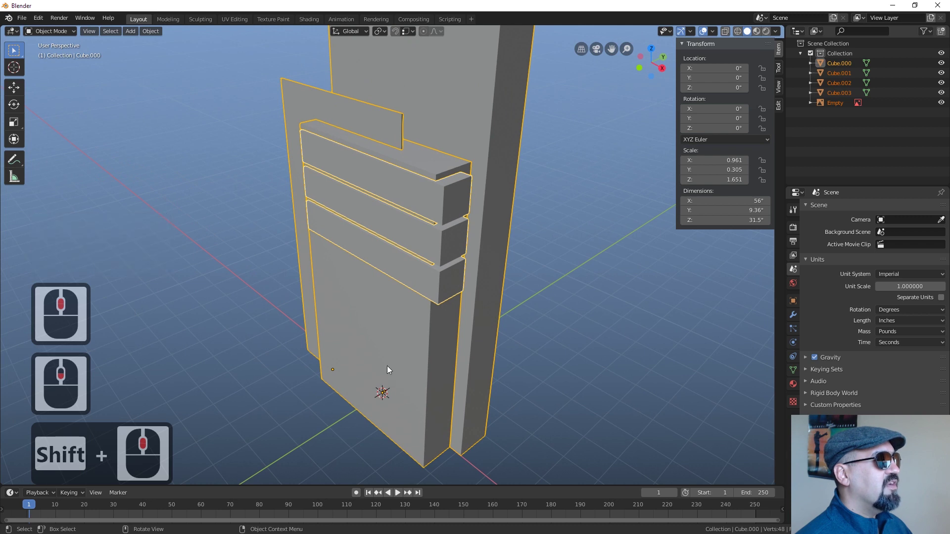
pyautogui.click(384, 359)
pyautogui.click(478, 383)
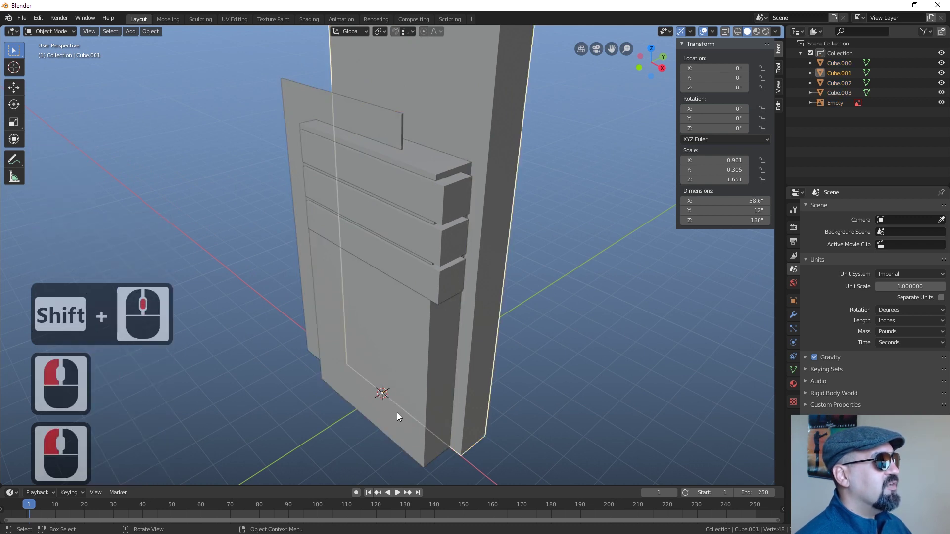
pyautogui.scroll(-3)
pyautogui.scroll(3)
pyautogui.middleClick(403, 309)
pyautogui.scroll(3)
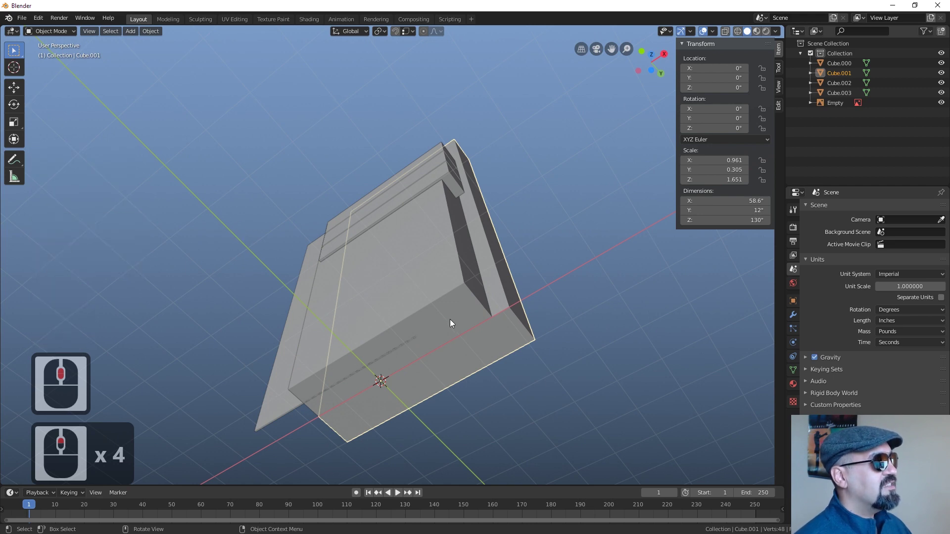
pyautogui.scroll(3)
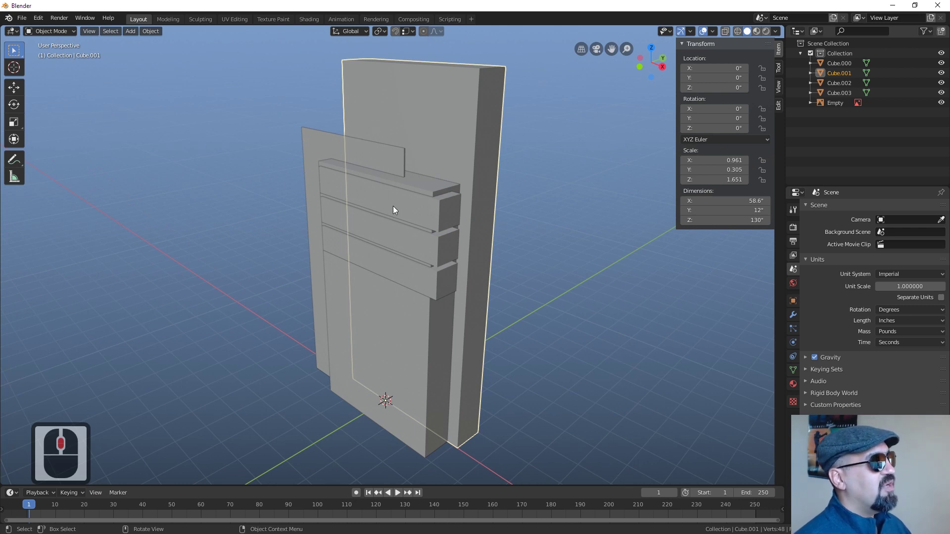
pyautogui.click(371, 158)
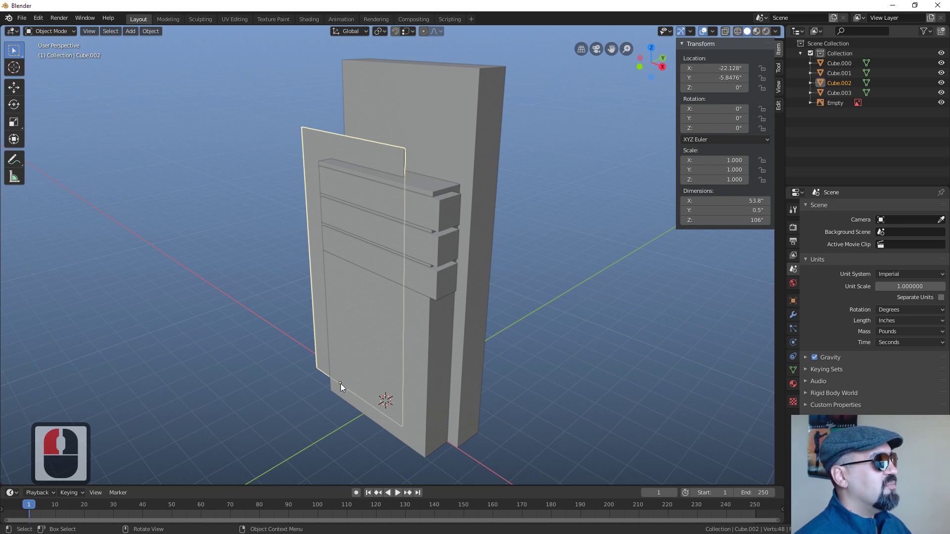
pyautogui.scroll(3)
pyautogui.scroll(3)
pyautogui.scroll(-3)
pyautogui.click(405, 338)
pyautogui.scroll(-3)
pyautogui.click(55, 36)
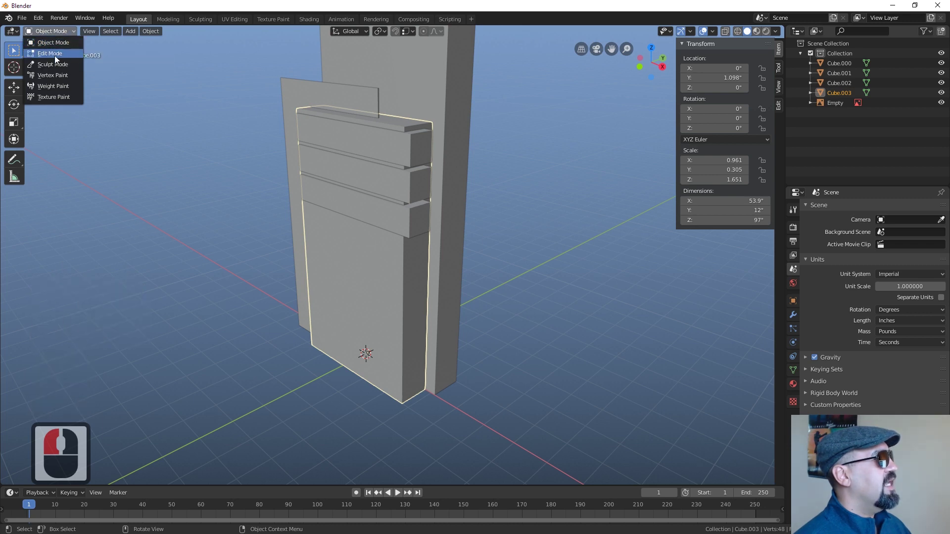
pyautogui.click(57, 58)
pyautogui.press('Tab')
pyautogui.press('Tab')
pyautogui.press('Tab')
pyautogui.press('Tab')
pyautogui.press('Tab')
pyautogui.middleClick(448, 273)
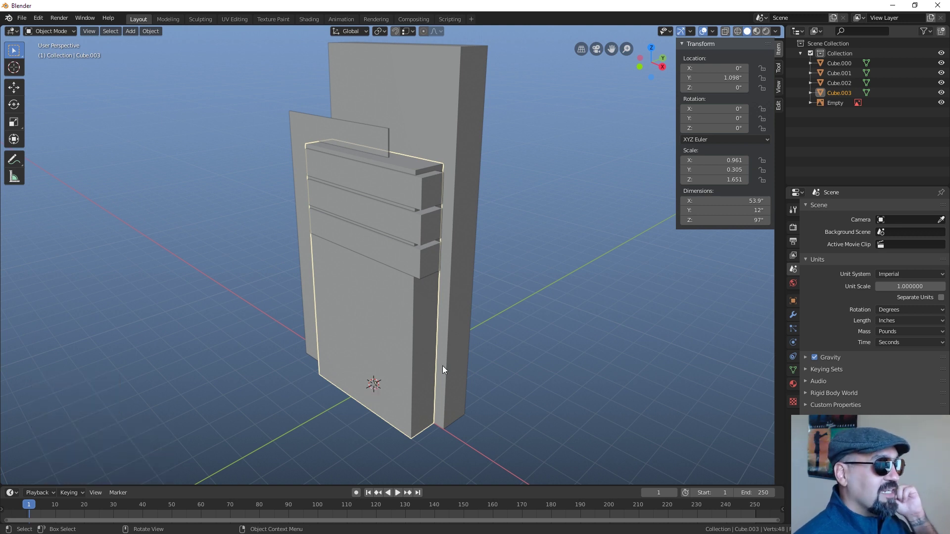
pyautogui.click(537, 281)
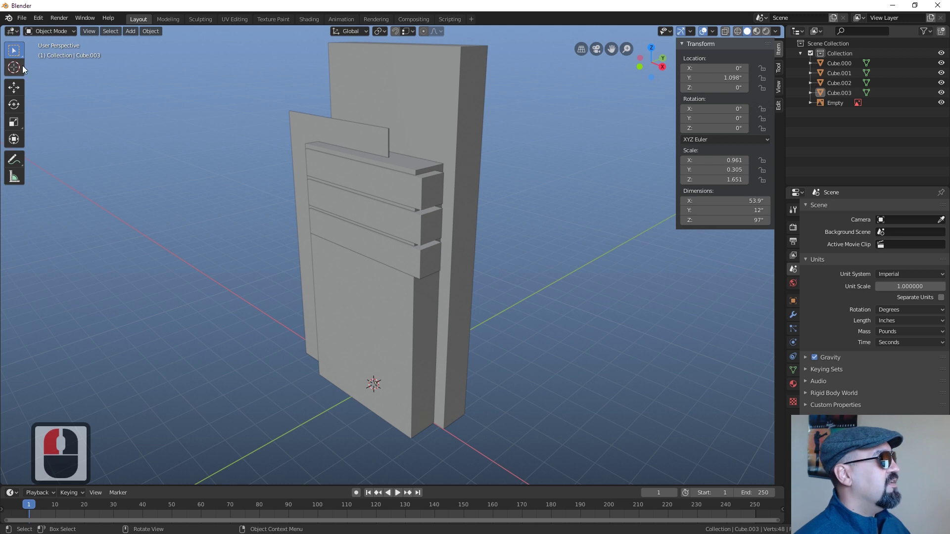
pyautogui.click(24, 68)
pyautogui.click(185, 211)
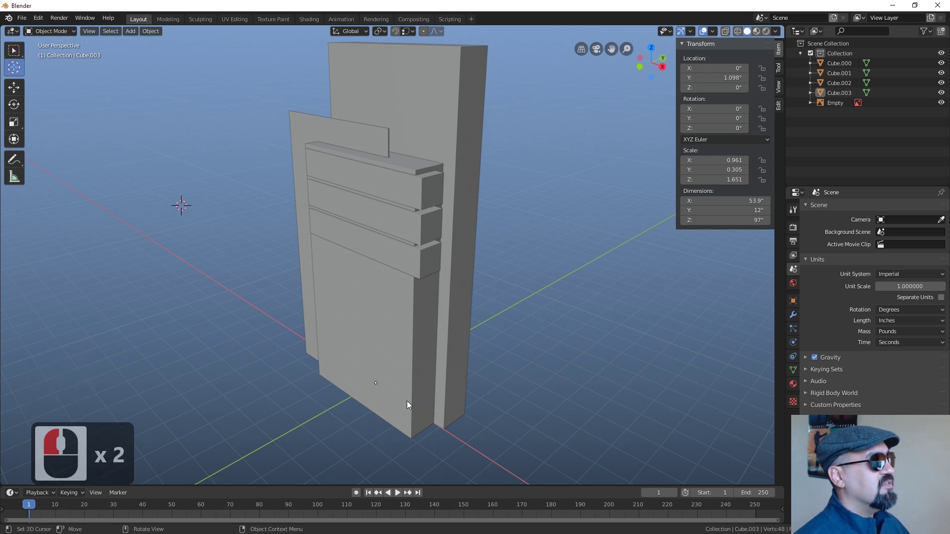
pyautogui.doubleClick(333, 326)
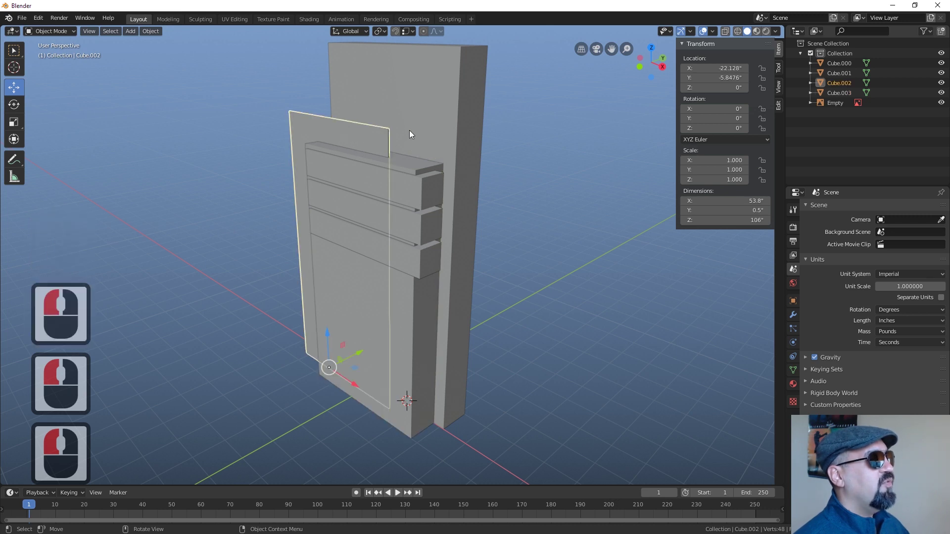
pyautogui.click(413, 134)
pyautogui.click(433, 190)
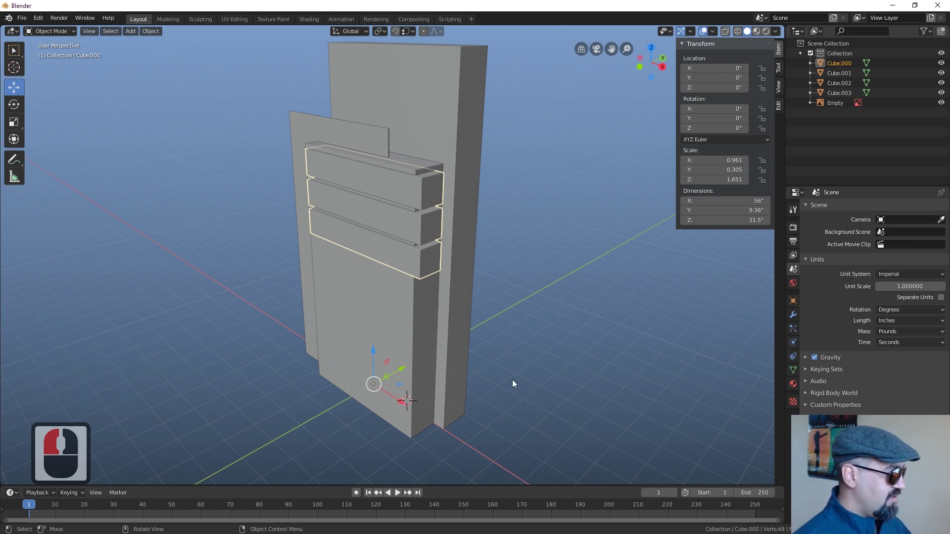
pyautogui.press('c')
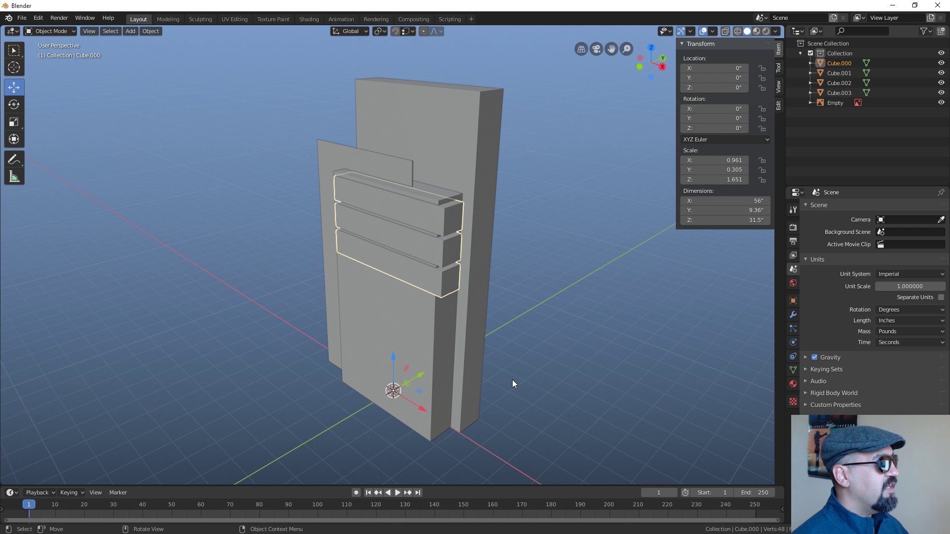
pyautogui.click(463, 376)
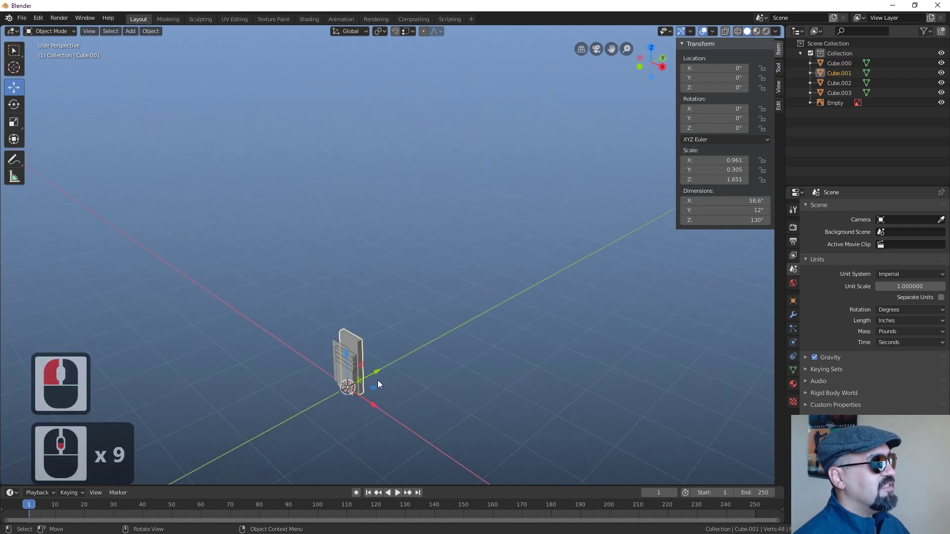
pyautogui.press('d')
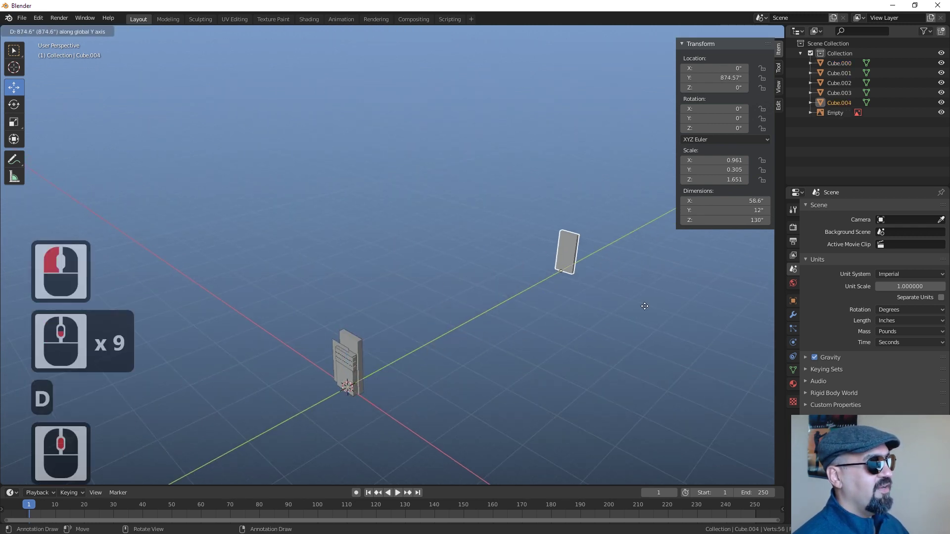
pyautogui.click(692, 291)
pyautogui.middleClick(440, 331)
pyautogui.press('c')
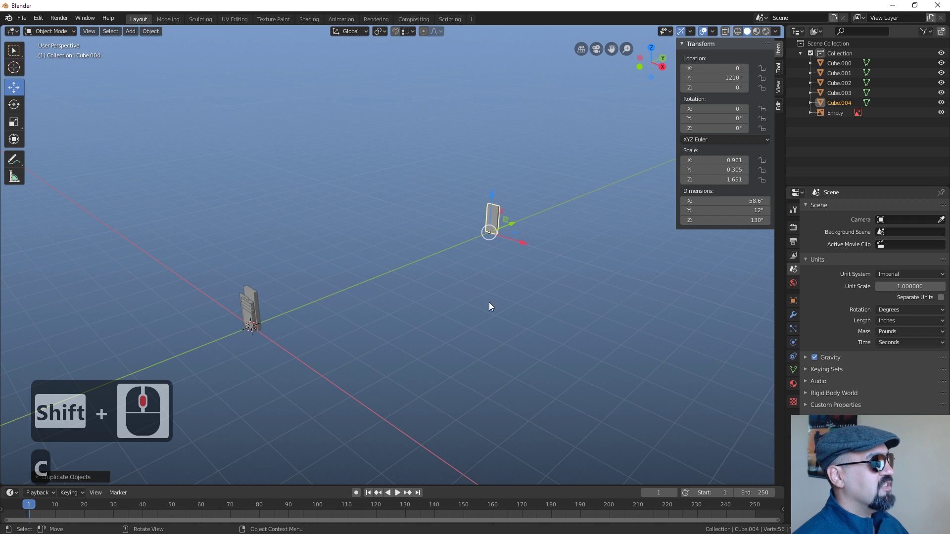
pyautogui.press('Delete')
pyautogui.middleClick(207, 324)
pyautogui.middleClick(434, 336)
pyautogui.press('c')
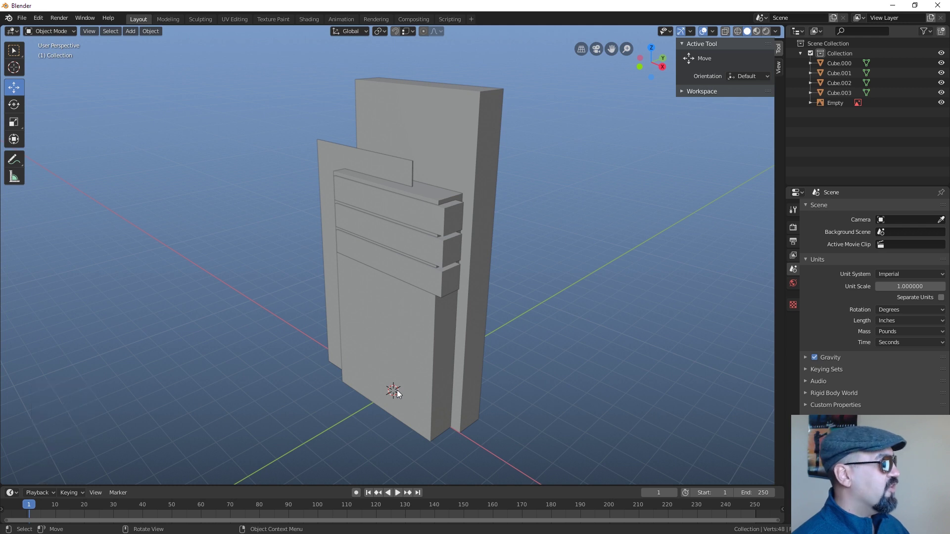
# Set the origin of every sign piece to the 3D cursor at the base.
pyautogui.press('a')
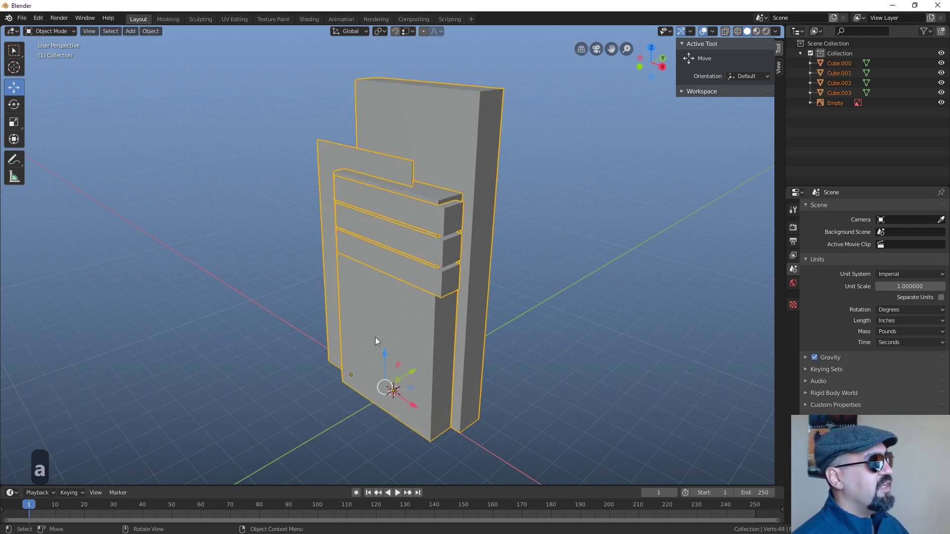
pyautogui.click(152, 33)
pyautogui.click(169, 54)
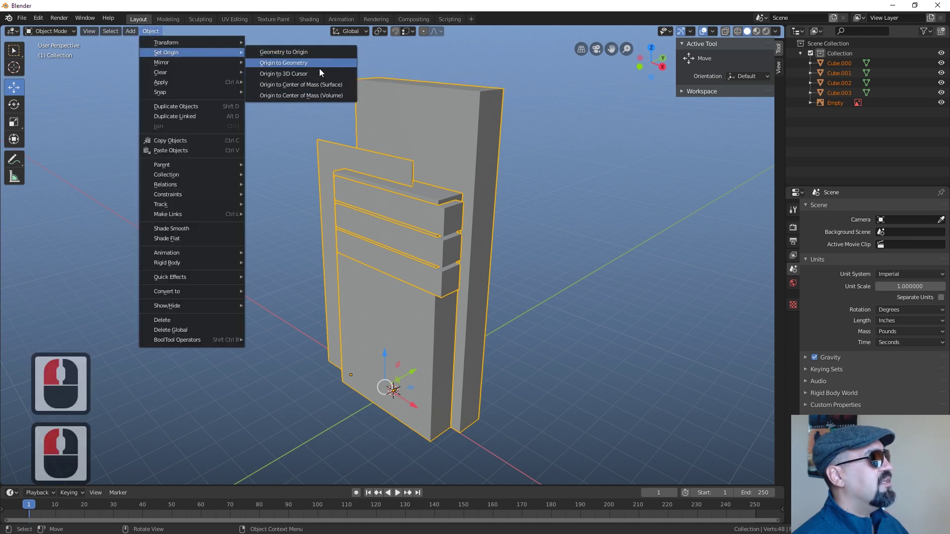
pyautogui.click(317, 74)
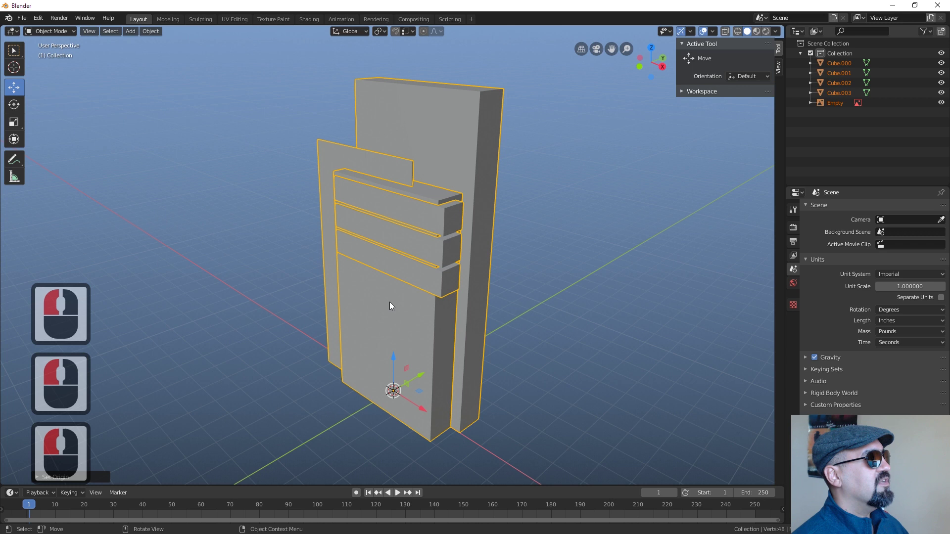
pyautogui.click(322, 280)
pyautogui.click(406, 203)
pyautogui.click(440, 181)
pyautogui.click(446, 194)
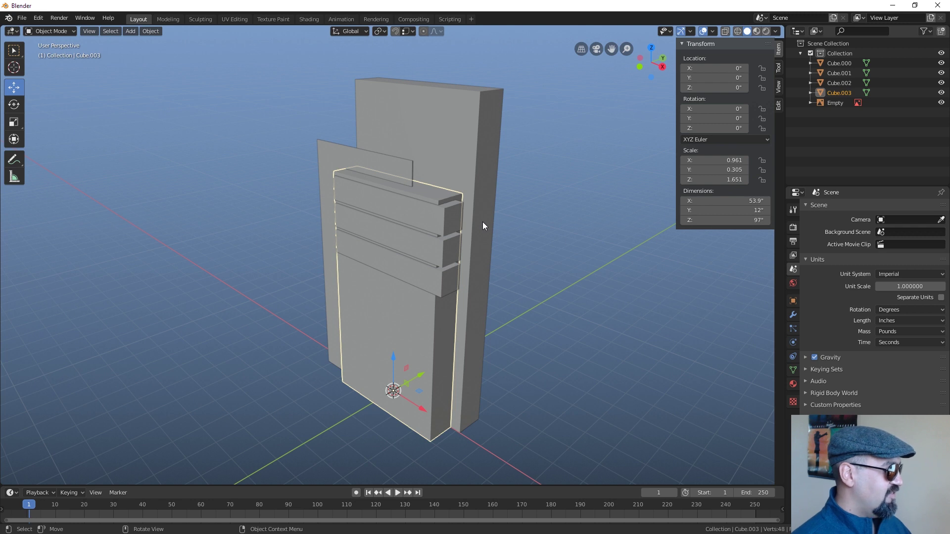
# Apply scale on all cubes so each reads 1.000 while keeping its 53.9 × 12 × 97 inch size.
pyautogui.press('a')
pyautogui.press('shift+a')
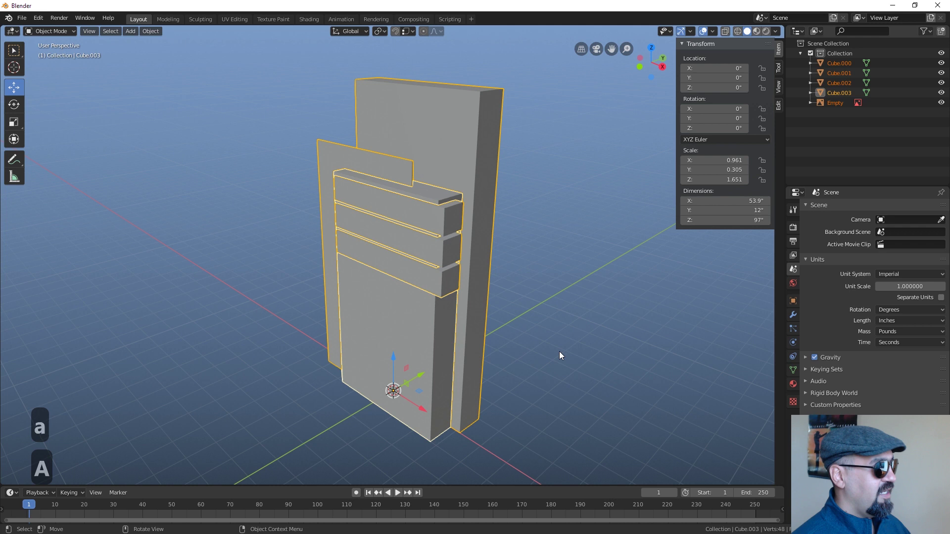
pyautogui.press('ctrl+a')
pyautogui.click(545, 355)
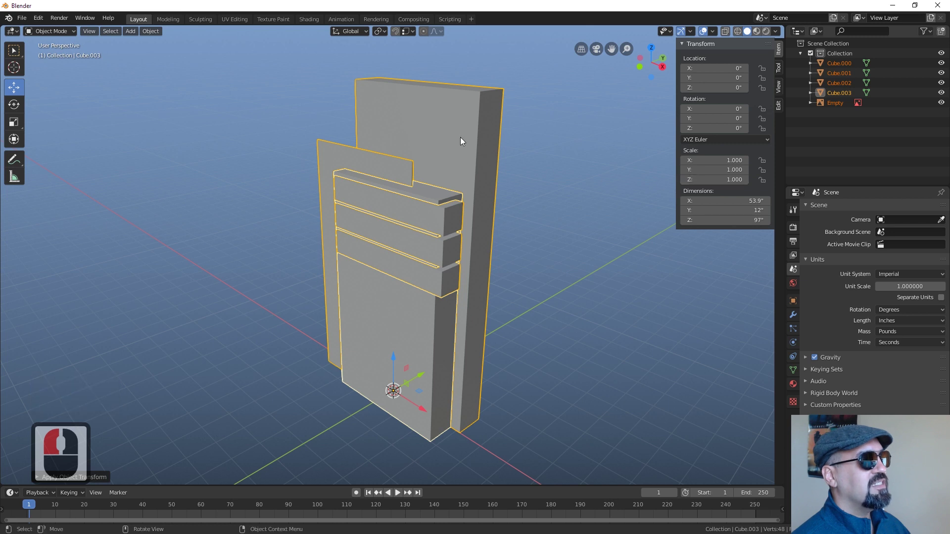
pyautogui.click(460, 139)
pyautogui.click(342, 164)
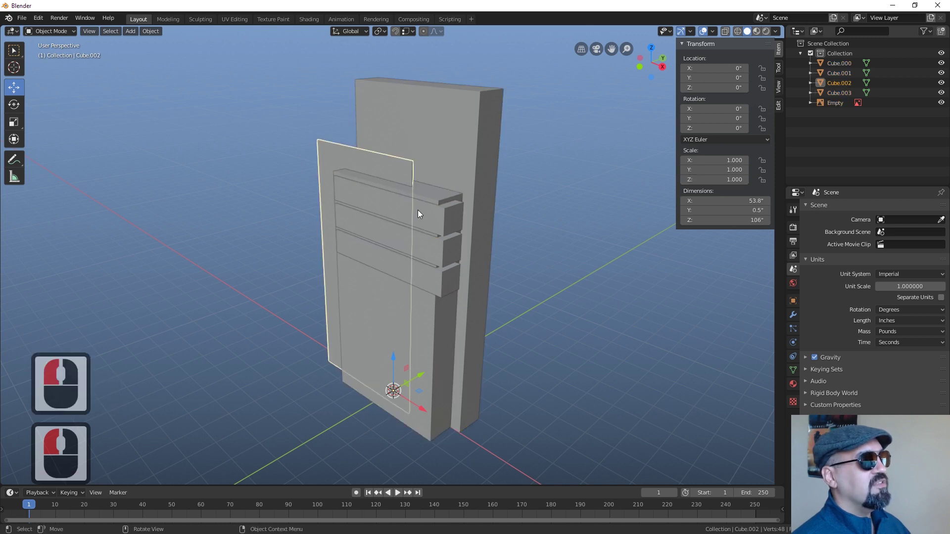
pyautogui.click(442, 214)
pyautogui.click(440, 196)
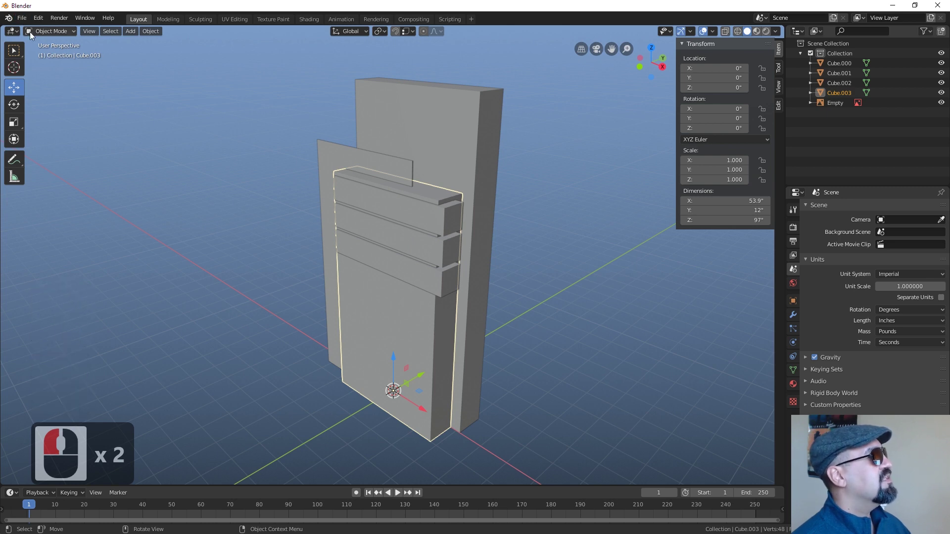
# Save the sign project as BBTS_Concept_07.02.19.blend.
pyautogui.click(25, 21)
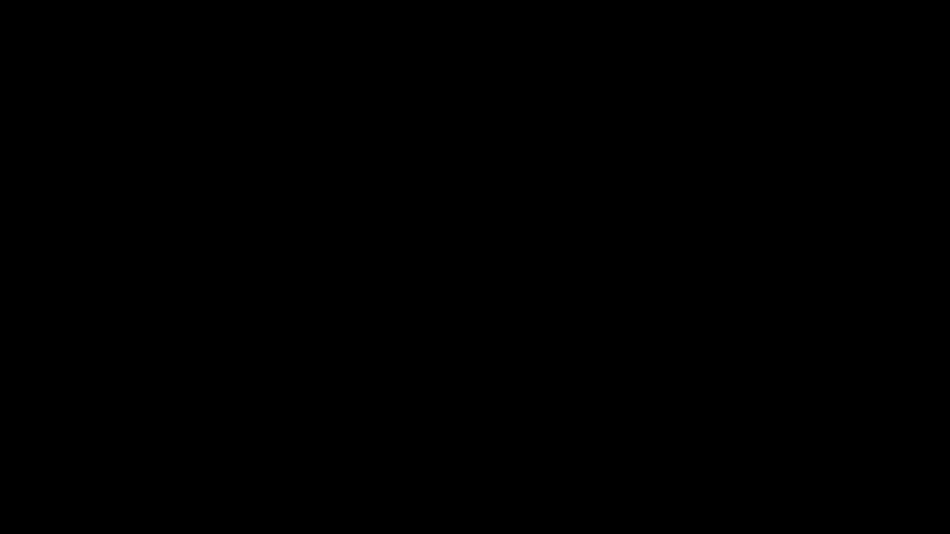
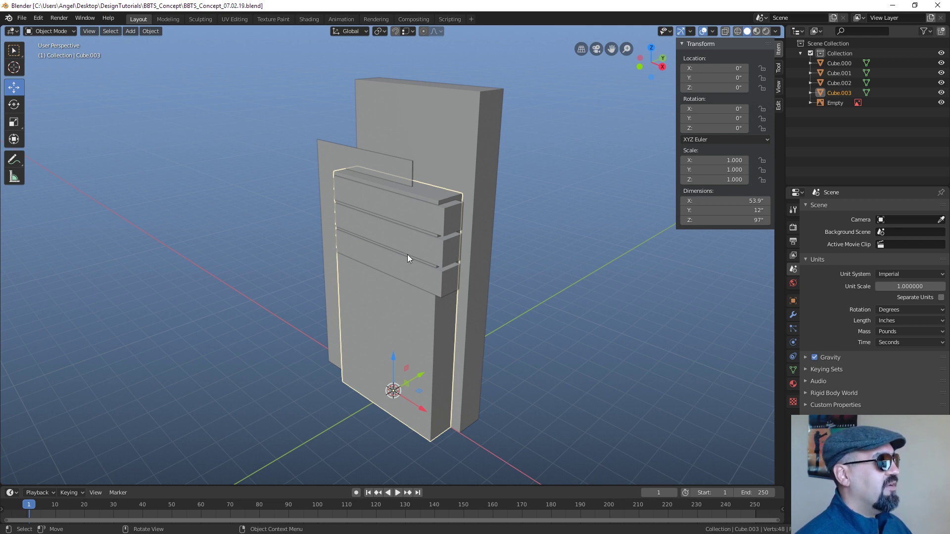
# Switch to a front view with the four cube pieces shown as wireframe outlines.
pyautogui.press('1')
pyautogui.press('z')
pyautogui.press('z')
pyautogui.press('z')
pyautogui.click(337, 264)
pyautogui.press('1')
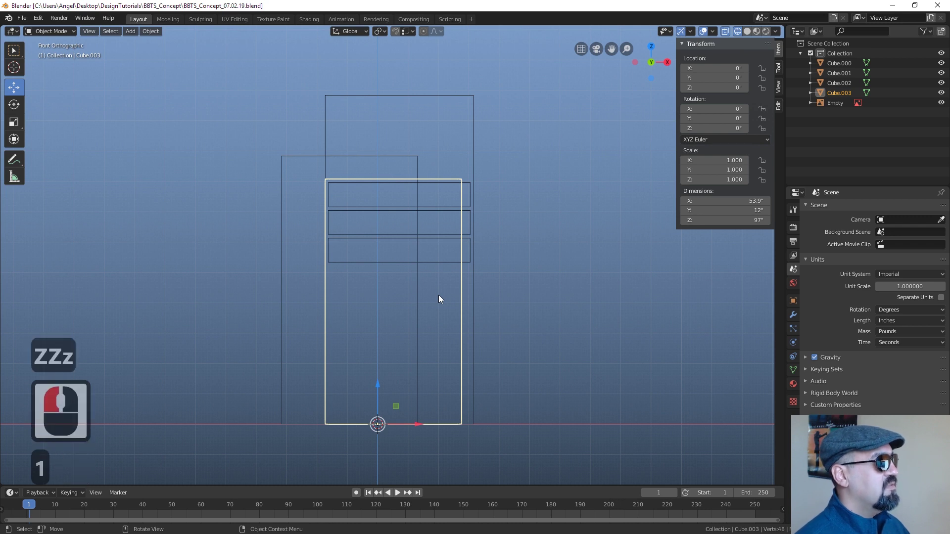
pyautogui.click(749, 36)
pyautogui.press('z')
pyautogui.press('z')
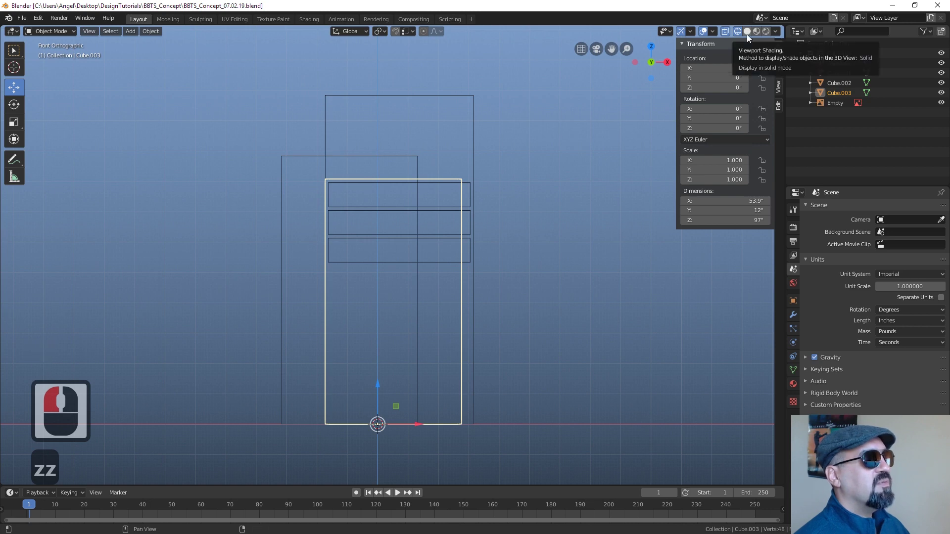
# Delete the Empty object, leaving only Cube.000 through Cube.003 in the scene.
pyautogui.middleClick(393, 317)
pyautogui.scroll(-3)
pyautogui.middleClick(582, 313)
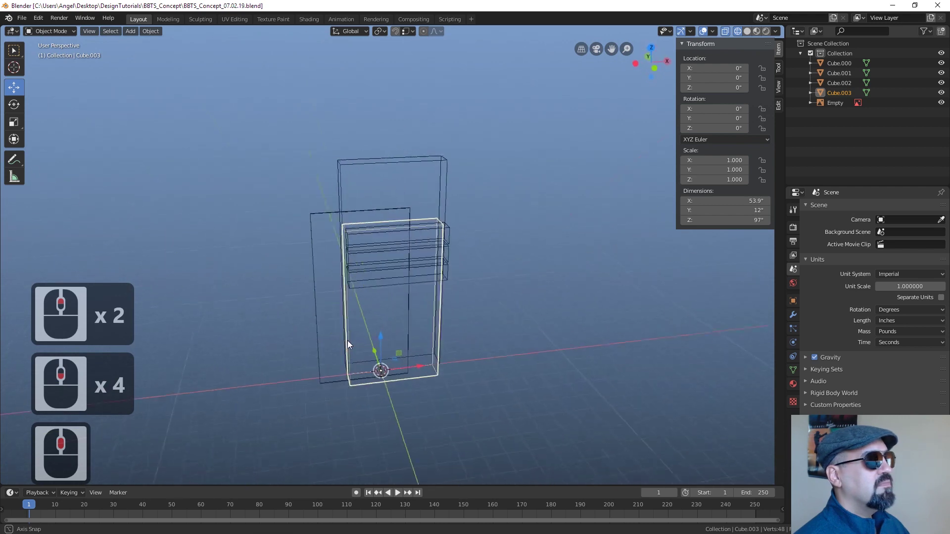
pyautogui.middleClick(363, 338)
pyautogui.click(839, 107)
pyautogui.middleClick(456, 338)
pyautogui.middleClick(450, 331)
pyautogui.press('x')
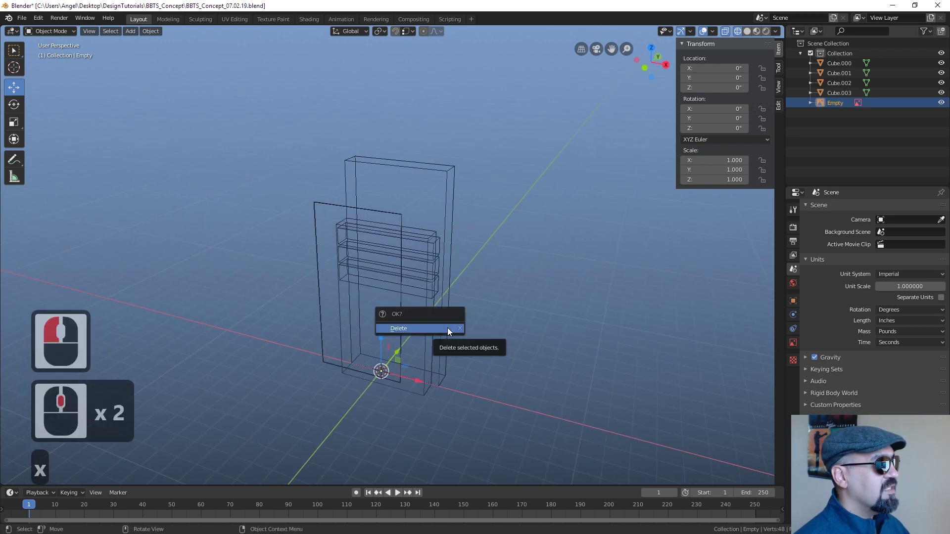
pyautogui.click(450, 331)
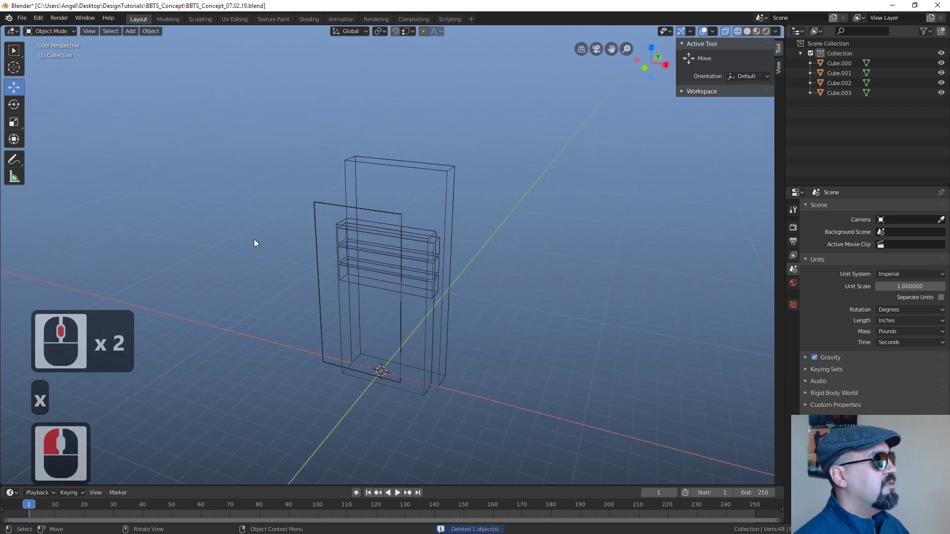
# Add the Boynton Beach sign design image as a front-view reference and enlarge it to overlay the sign pieces.
pyautogui.press('1')
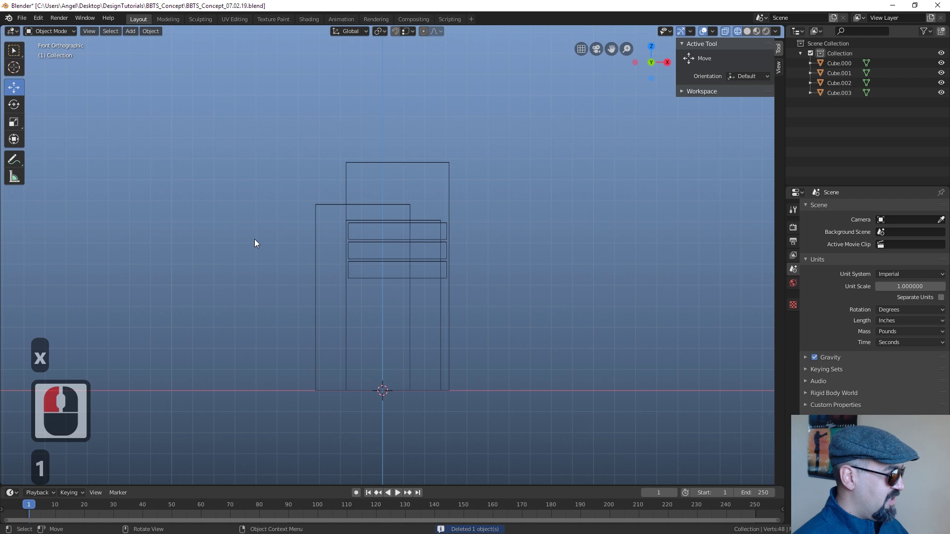
pyautogui.press('a')
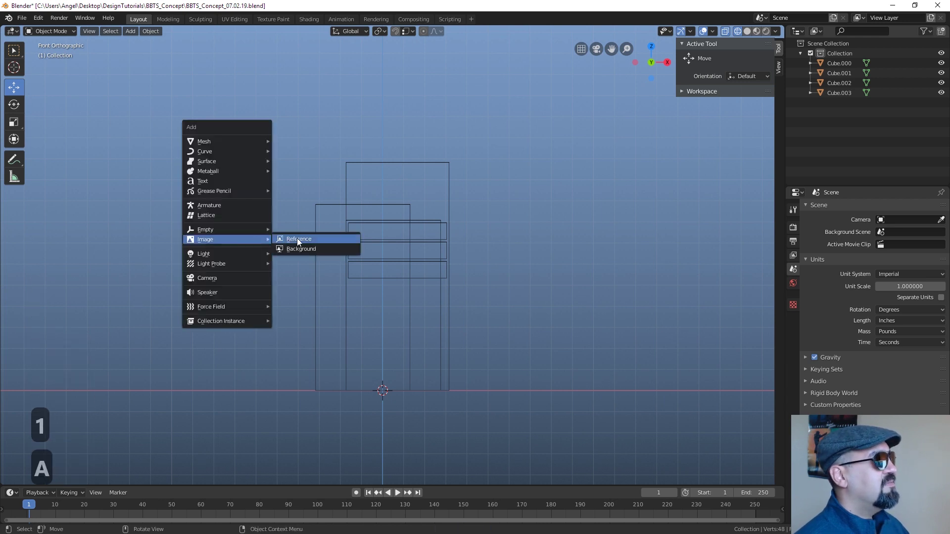
pyautogui.click(316, 251)
pyautogui.click(236, 108)
pyautogui.click(893, 47)
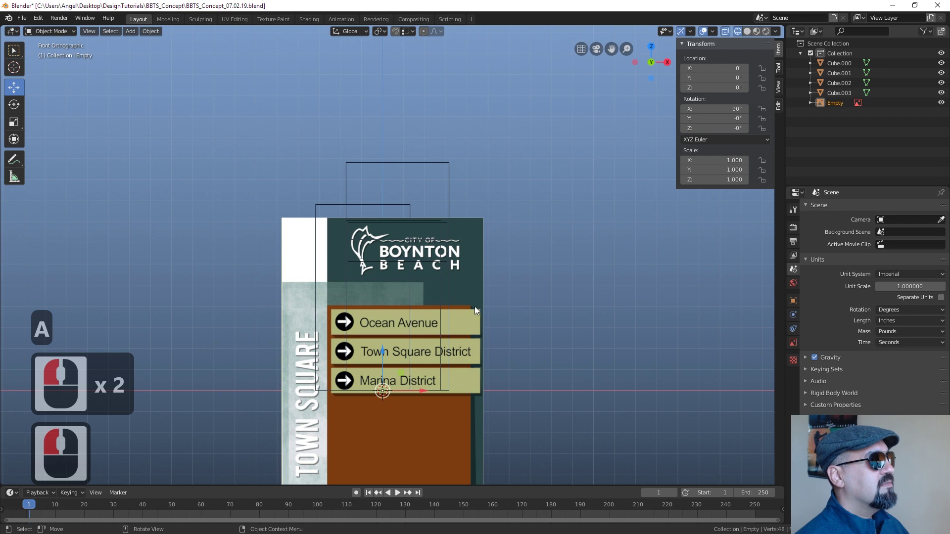
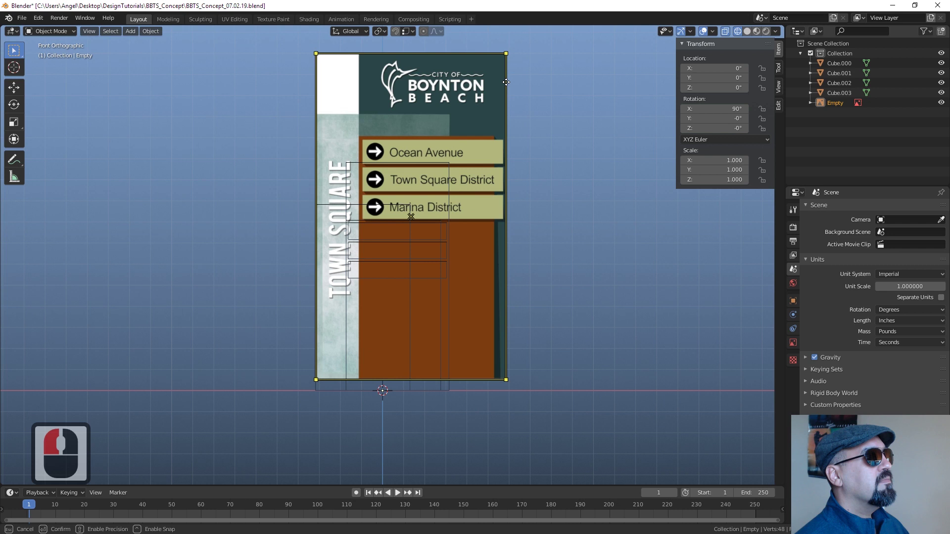
pyautogui.click(452, 151)
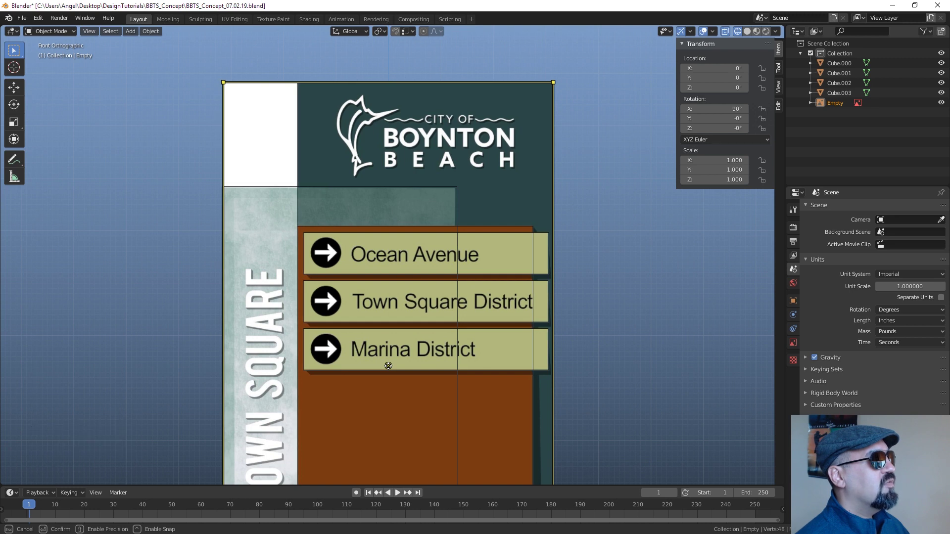
pyautogui.click(391, 369)
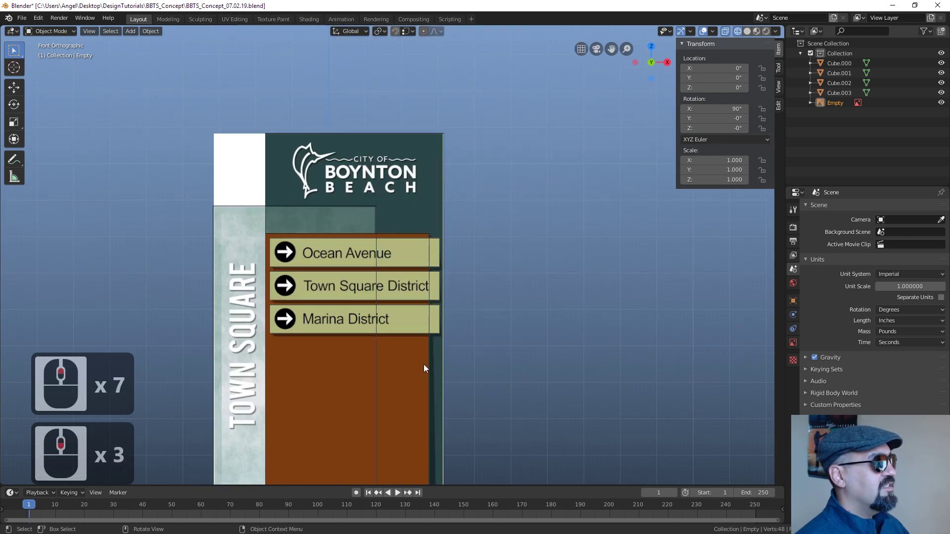
pyautogui.click(431, 357)
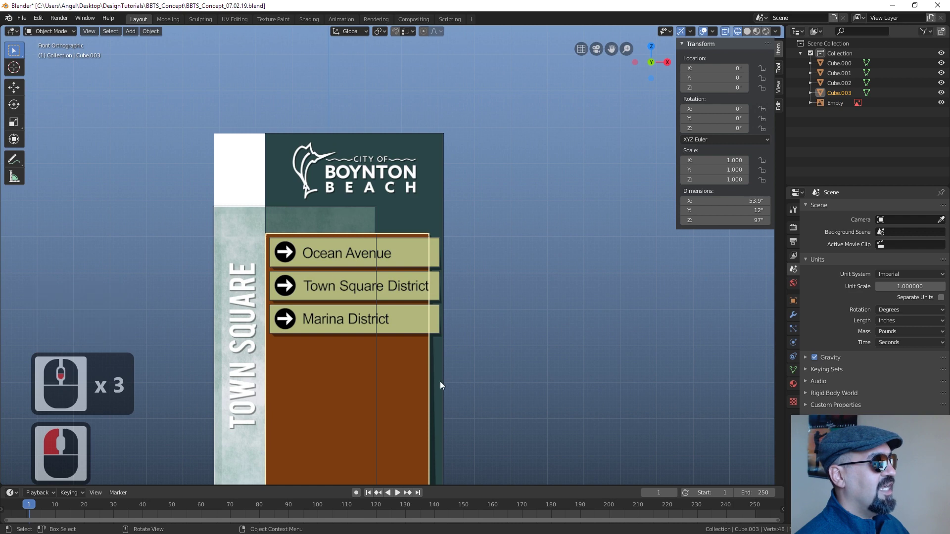
# Enter edit mode on Cube.003 and select its side vertices in front orthographic view.
pyautogui.press('Tab')
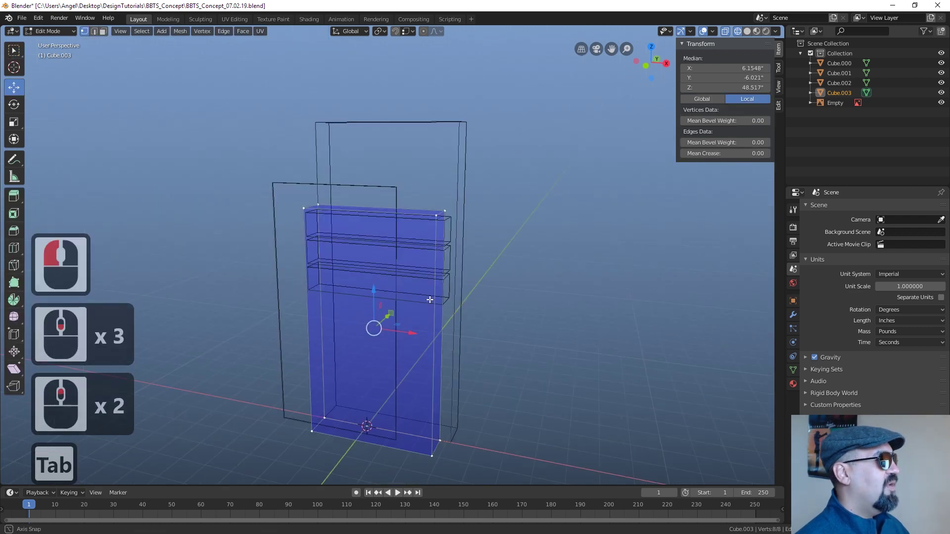
pyautogui.middleClick(414, 305)
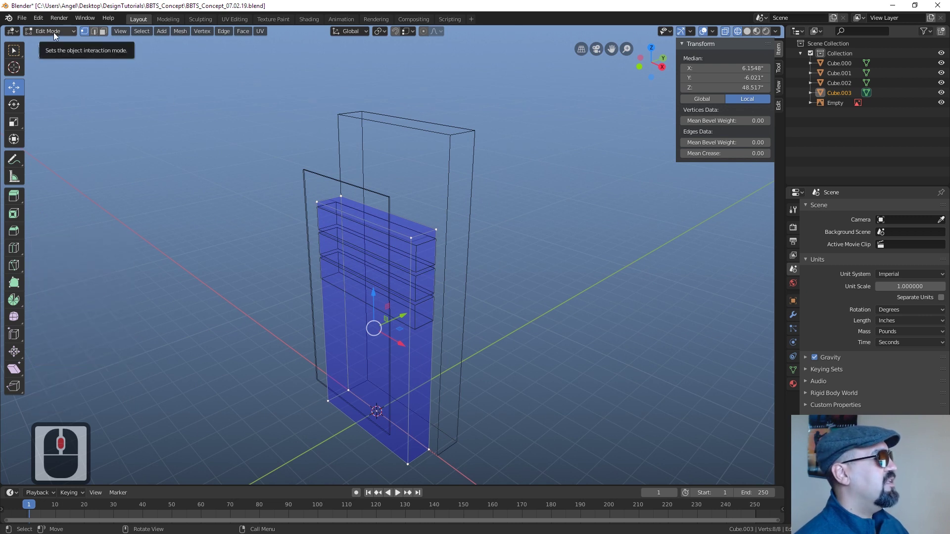
pyautogui.click(63, 34)
pyautogui.click(55, 49)
pyautogui.press('Tab')
pyautogui.press('Tab')
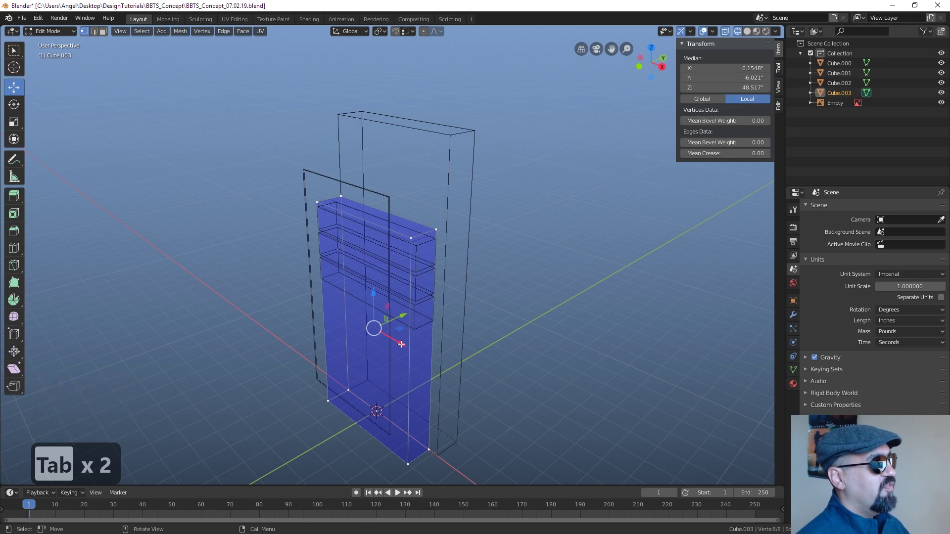
pyautogui.press('1')
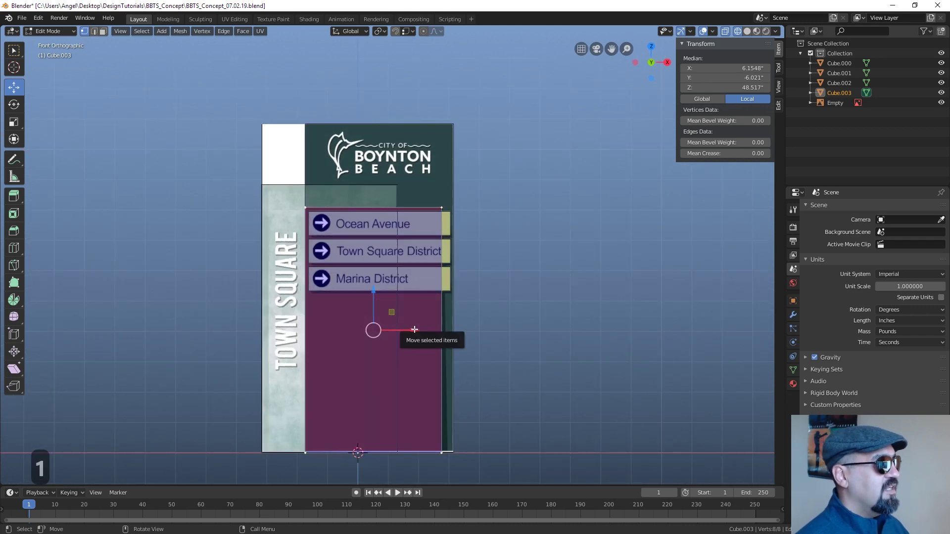
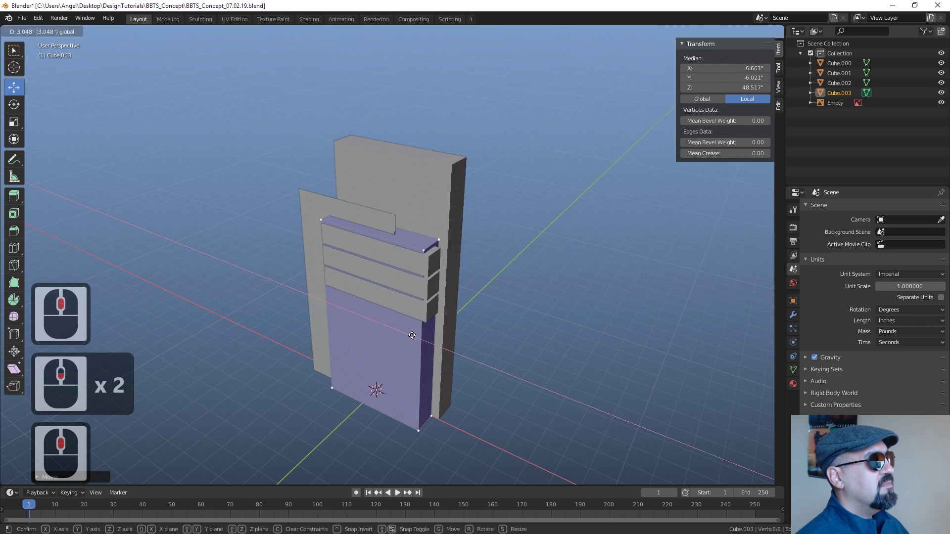
# Slide the side vertices inward along X to line up with the brown panel in the reference image.
pyautogui.click(416, 334)
pyautogui.middleClick(429, 325)
pyautogui.scroll(-3)
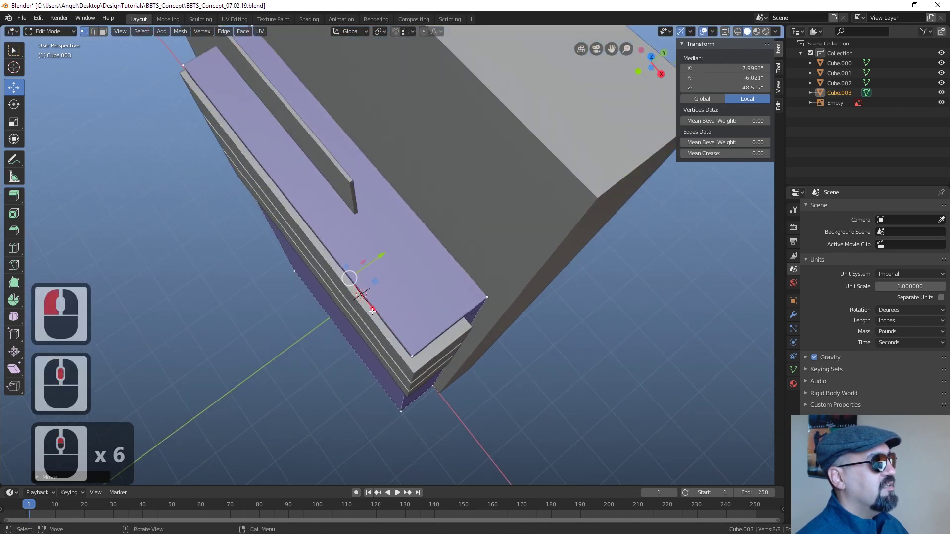
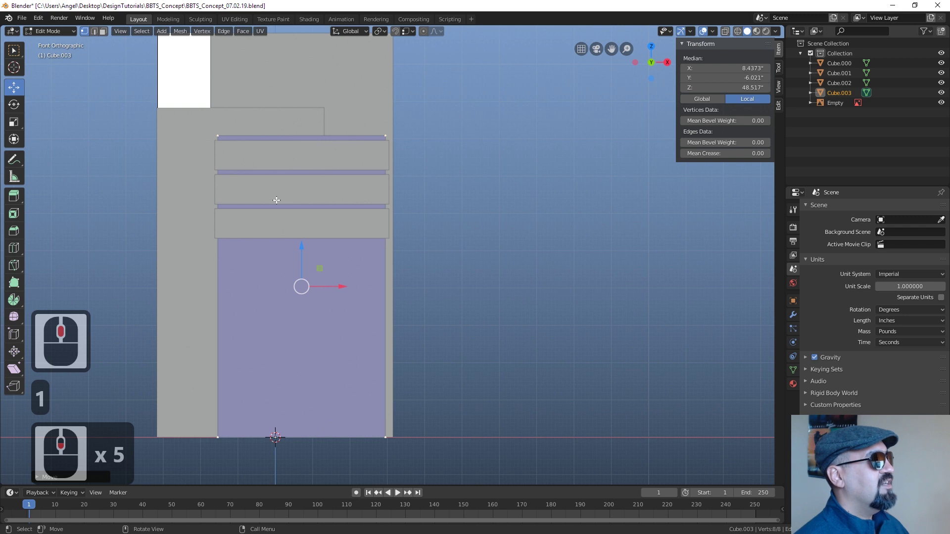
pyautogui.press('ctrl+z')
pyautogui.press('ctrl+z')
pyautogui.press('ctrl+z')
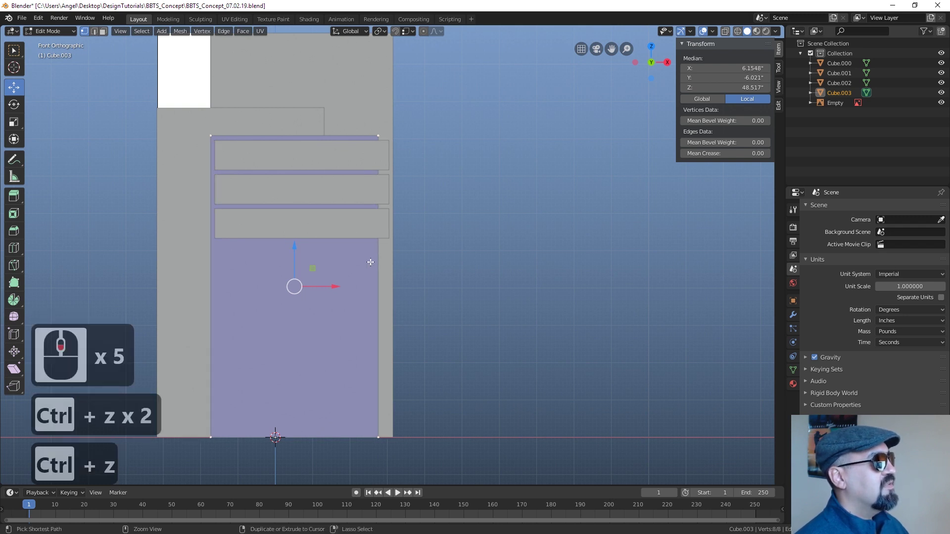
pyautogui.press('Tab')
# Confirm the narrowed edge and pan the front view to centre the sign over the reference strips.
pyautogui.press('z')
pyautogui.press('z')
pyautogui.press('z')
pyautogui.press('z')
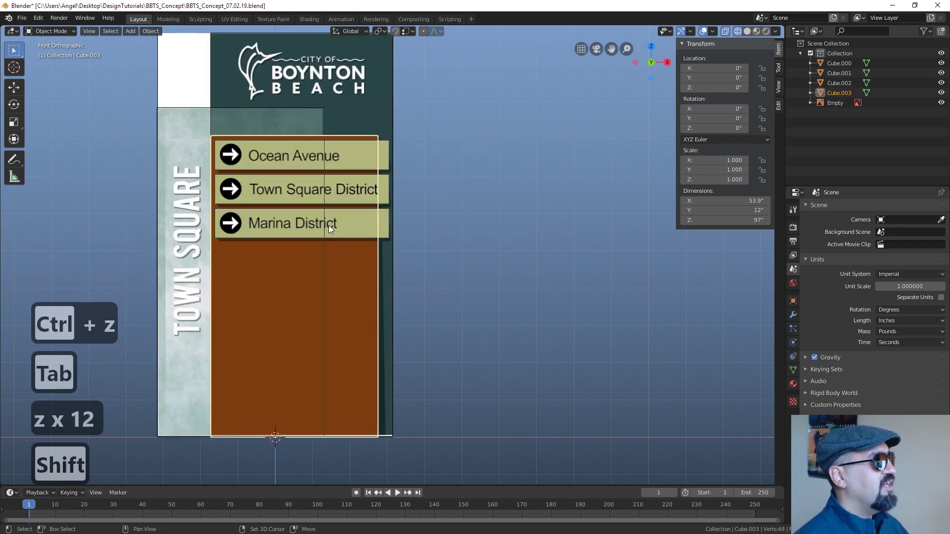
pyautogui.middleClick(399, 267)
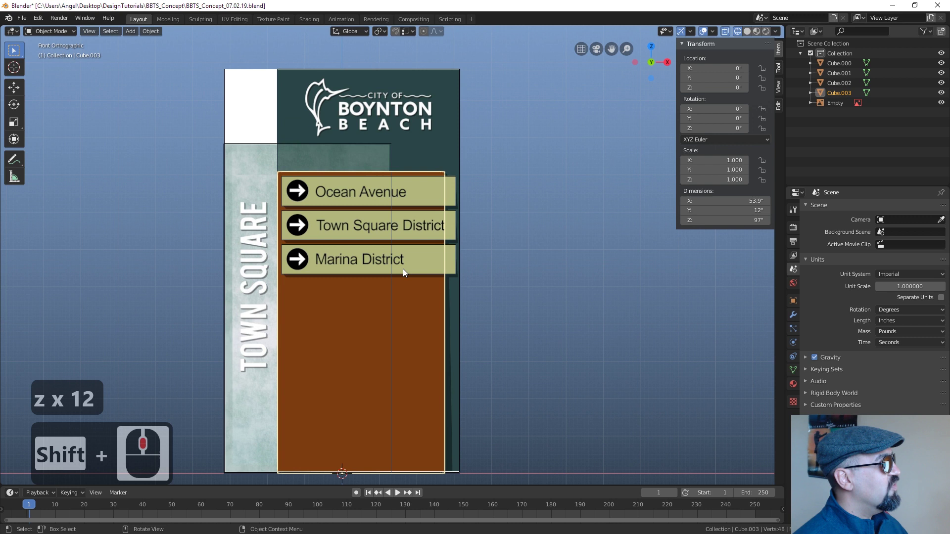
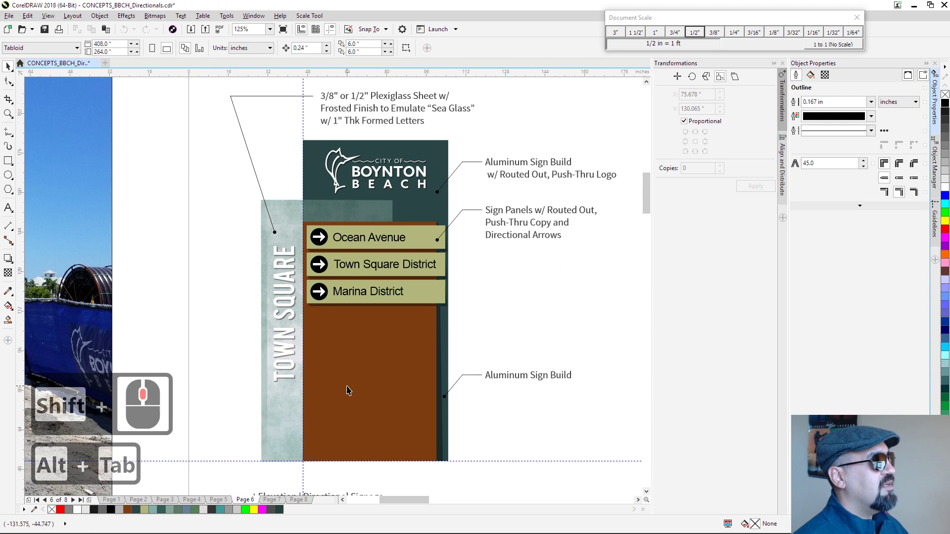
# Copy the City of Boynton Beach logo and create a new blank document 100 inches wide.
pyautogui.click(379, 176)
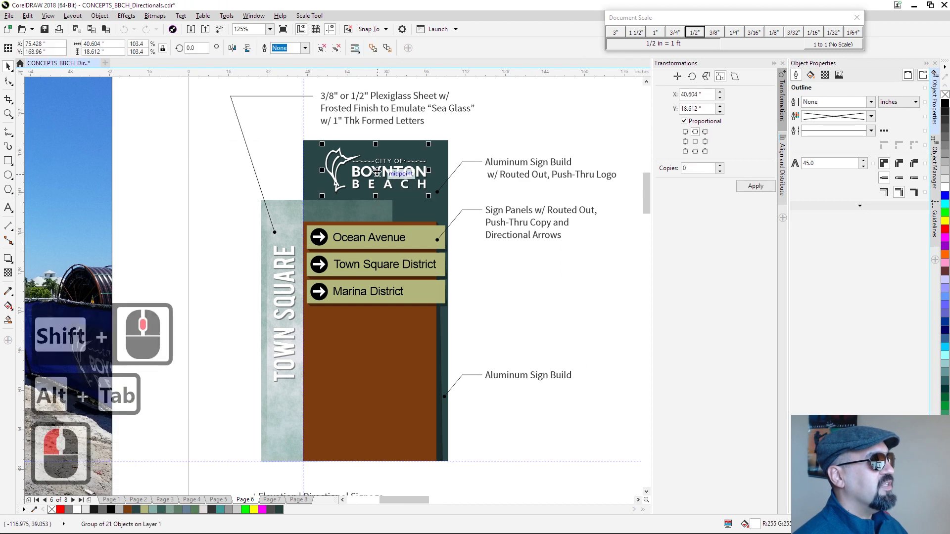
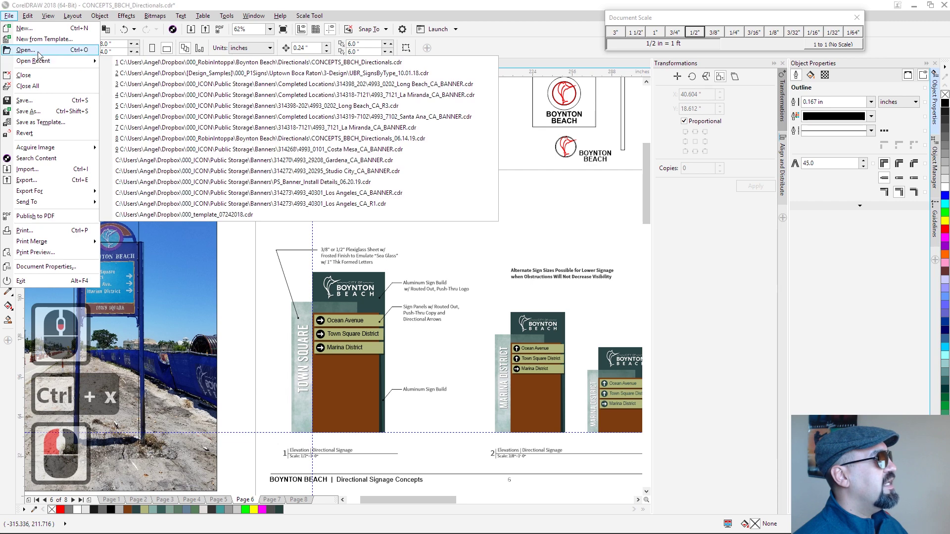
pyautogui.click(25, 28)
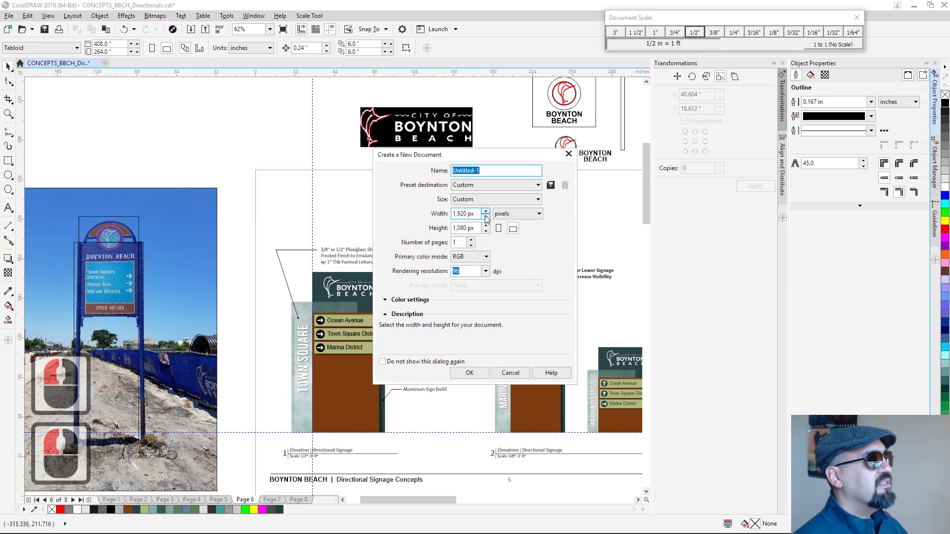
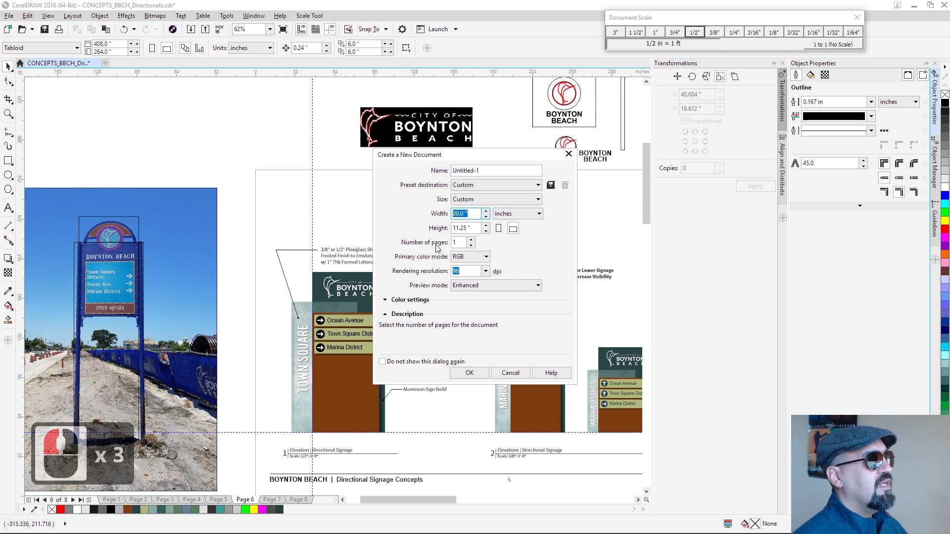
pyautogui.write('10')
pyautogui.press('Tab')
pyautogui.press('Tab')
pyautogui.write('0')
pyautogui.press('Return')
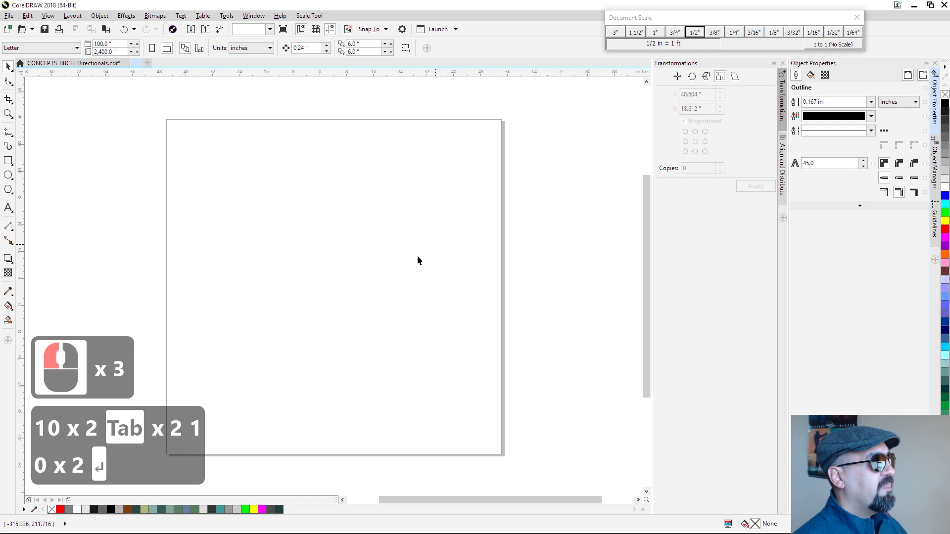
# Paste the logo onto the new page and enlarge it to 100 inches wide.
pyautogui.press('ctrl+v')
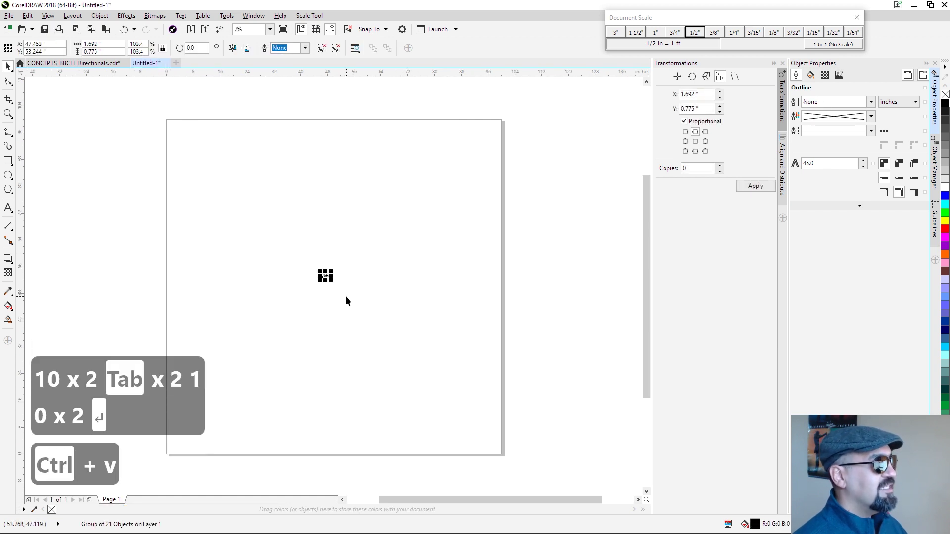
pyautogui.click(339, 295)
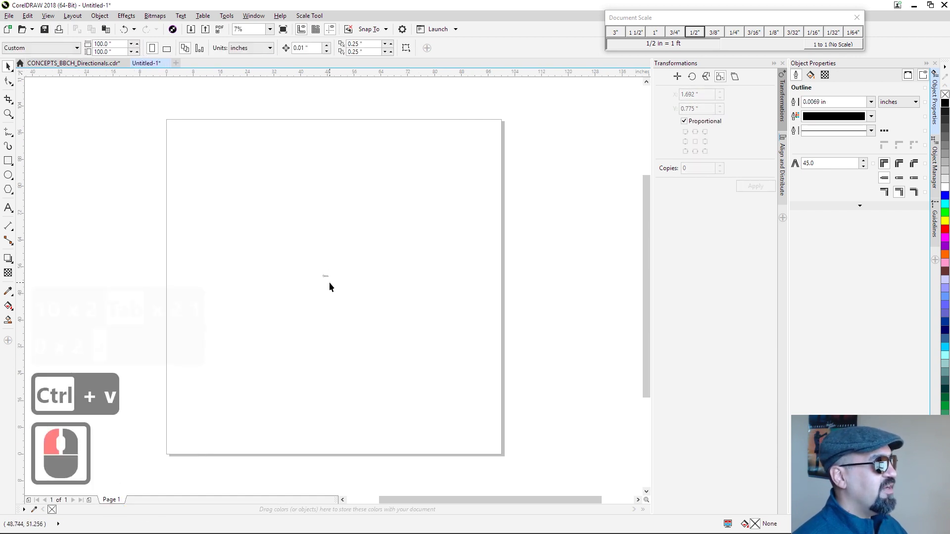
pyautogui.click(274, 325)
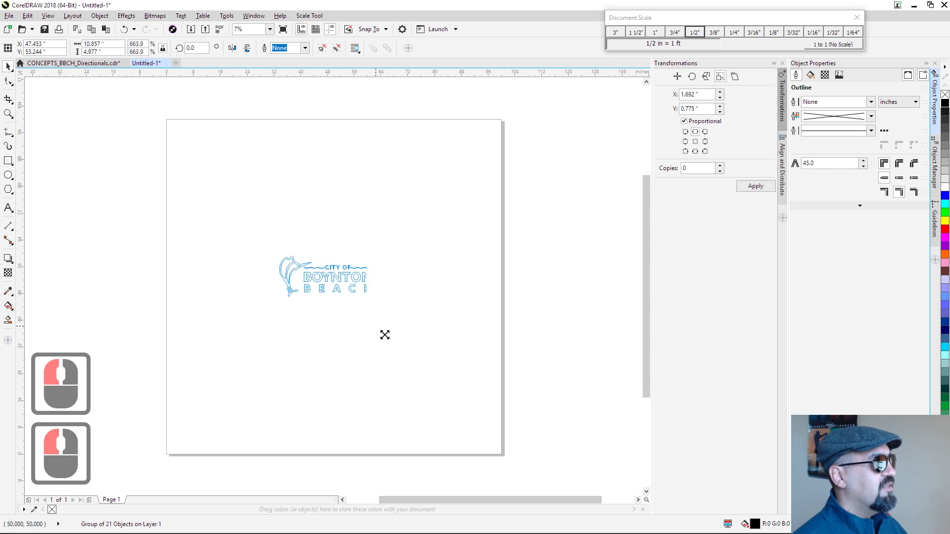
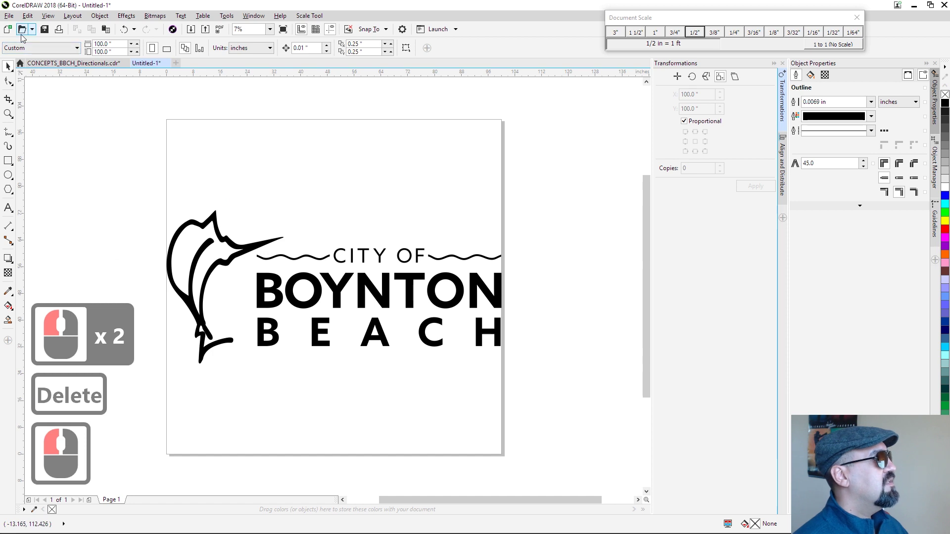
pyautogui.click(600, 399)
# Export the logo as an SVG file at 100 × 45.837 inches.
pyautogui.click(10, 15)
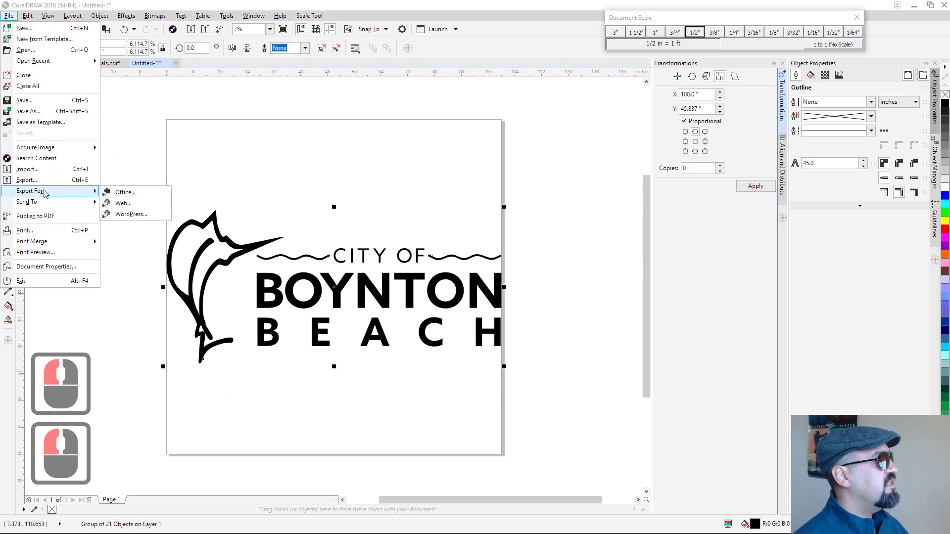
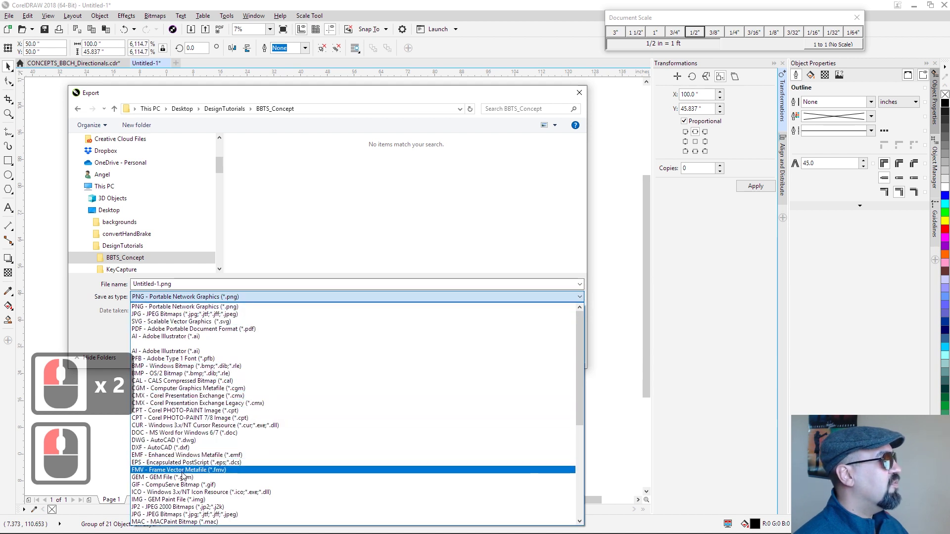
pyautogui.scroll(-3)
pyautogui.scroll(-3)
pyautogui.click(164, 409)
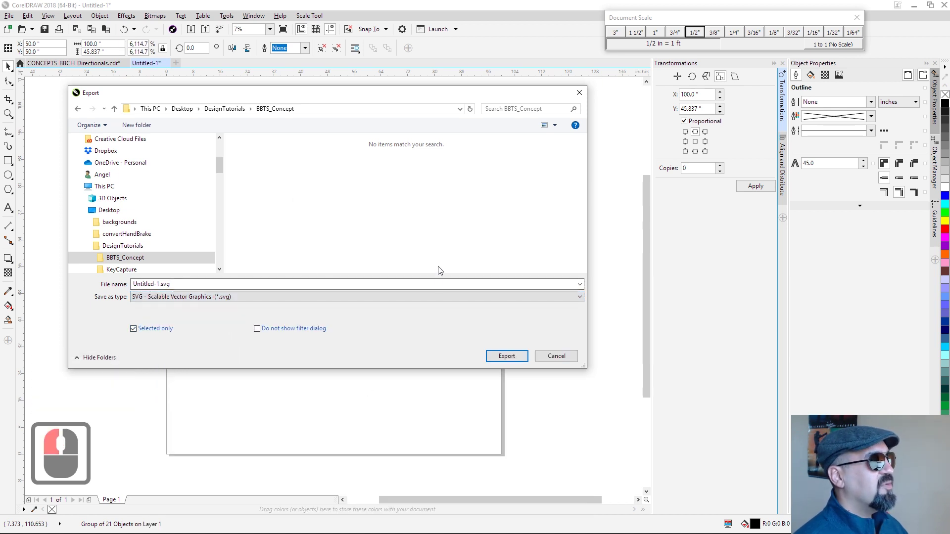
pyautogui.moveTo(469, 296); pyautogui.dragTo(505, 356)
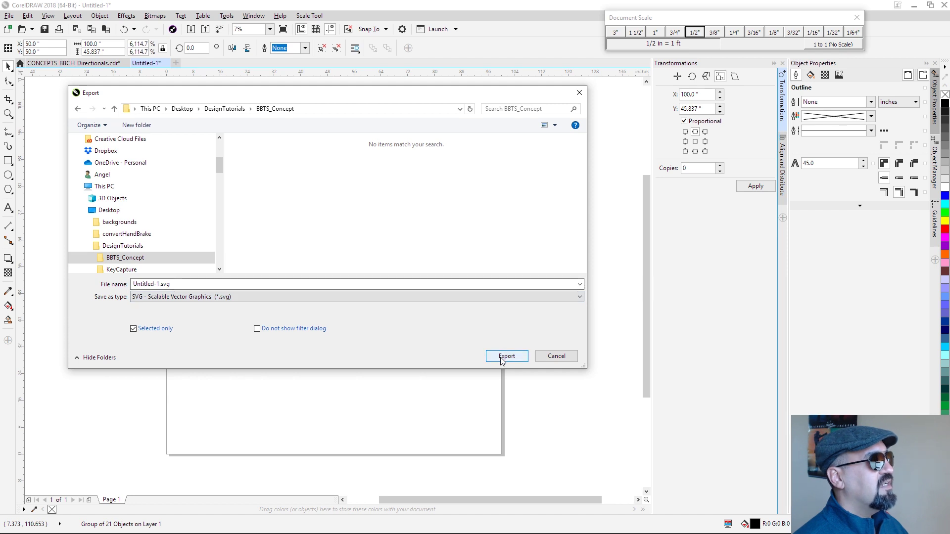
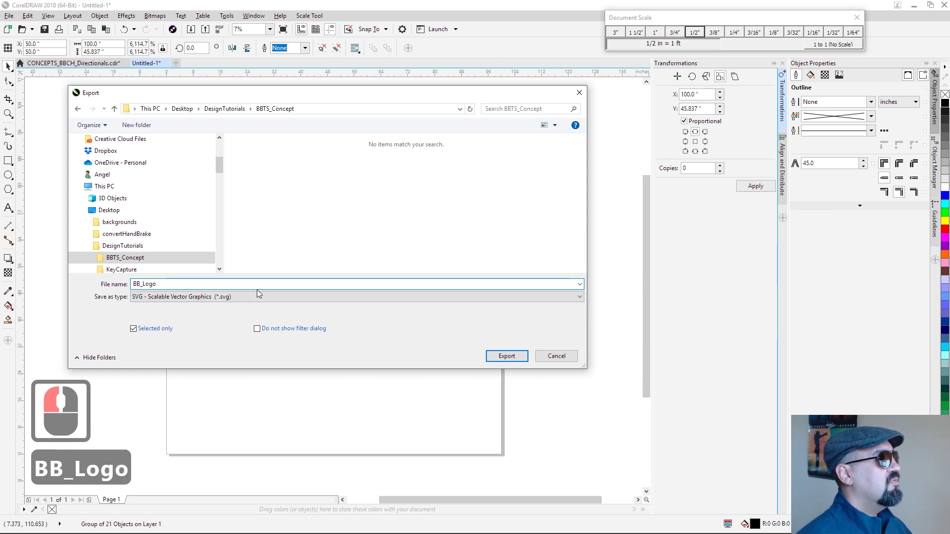
pyautogui.press('Return')
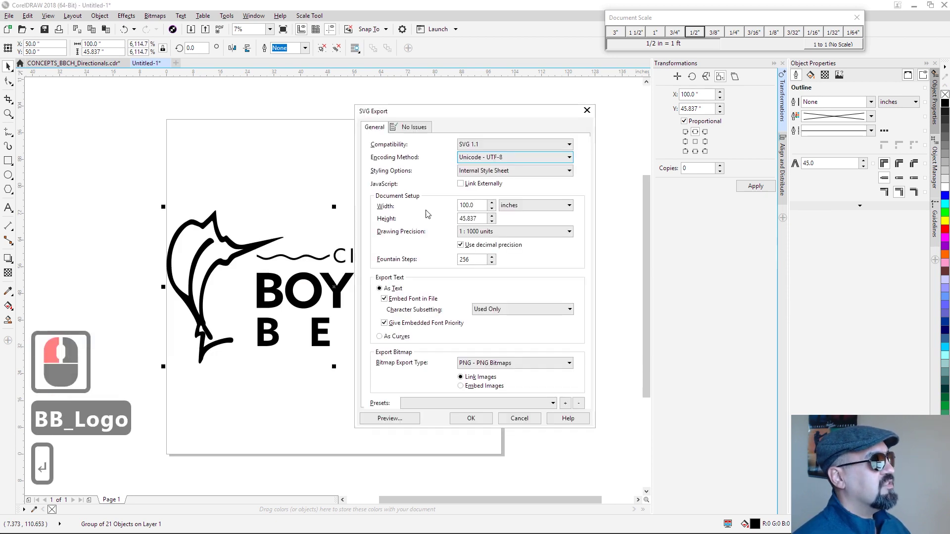
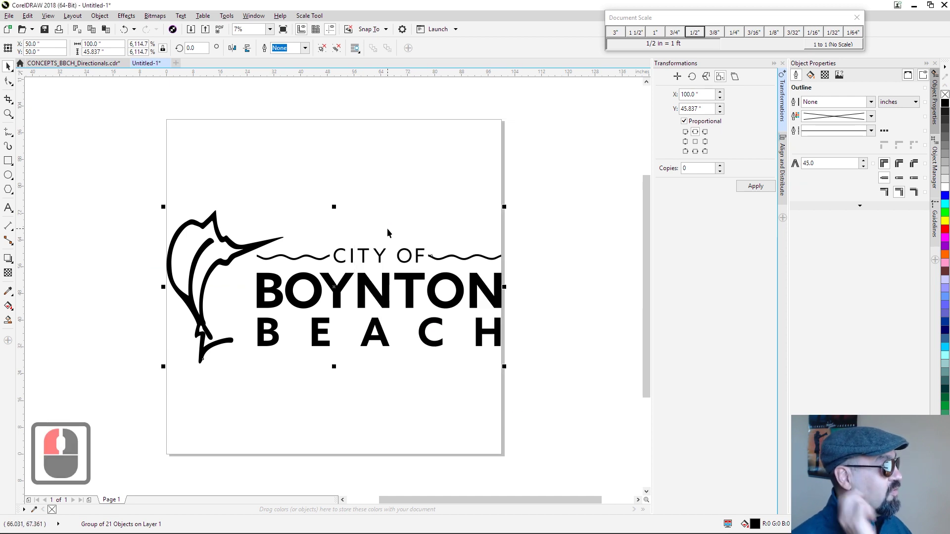
# Import BB_Logo.svg into Blender as flat logo curves beside the sign blocks and select the first curve.
pyautogui.press('alt+Tab')
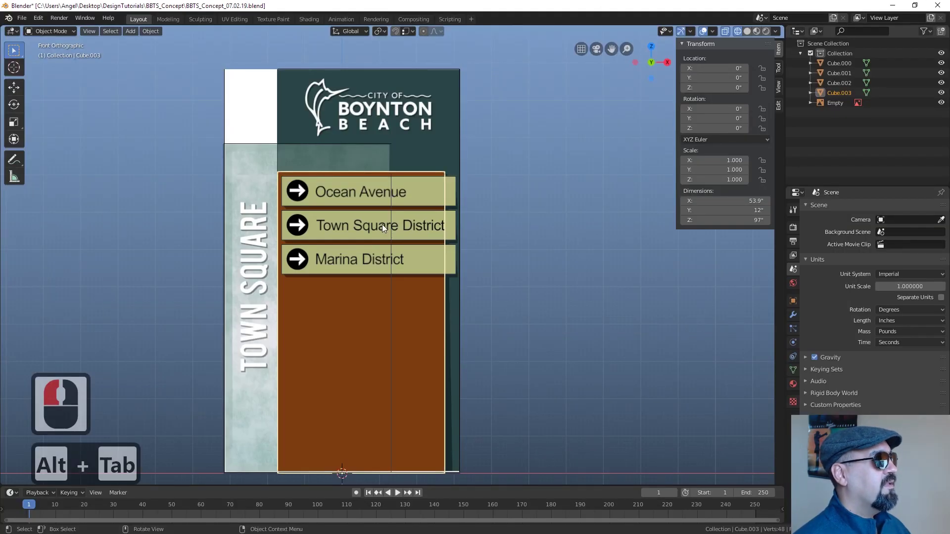
pyautogui.scroll(3)
pyautogui.scroll(-3)
pyautogui.write('aaa')
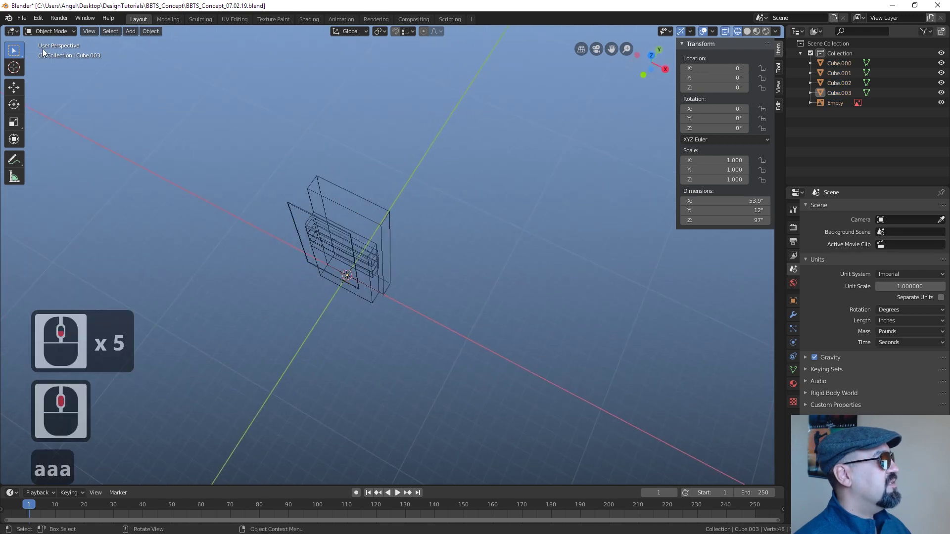
pyautogui.click(26, 18)
pyautogui.click(61, 155)
pyautogui.click(170, 222)
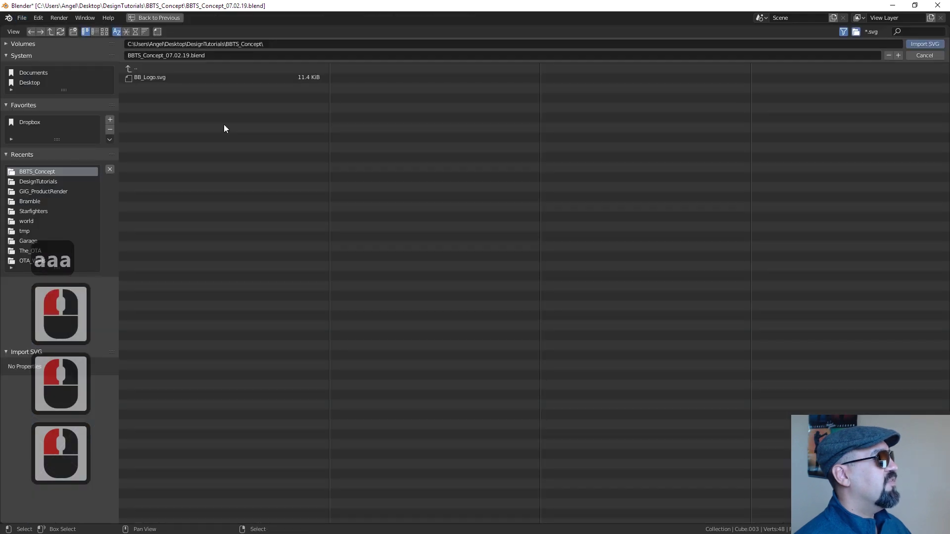
pyautogui.click(168, 81)
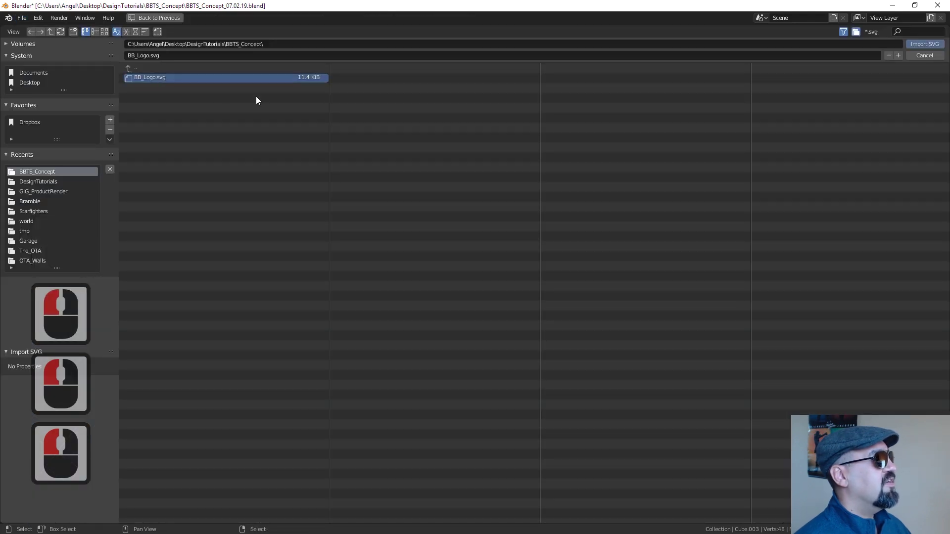
pyautogui.click(923, 47)
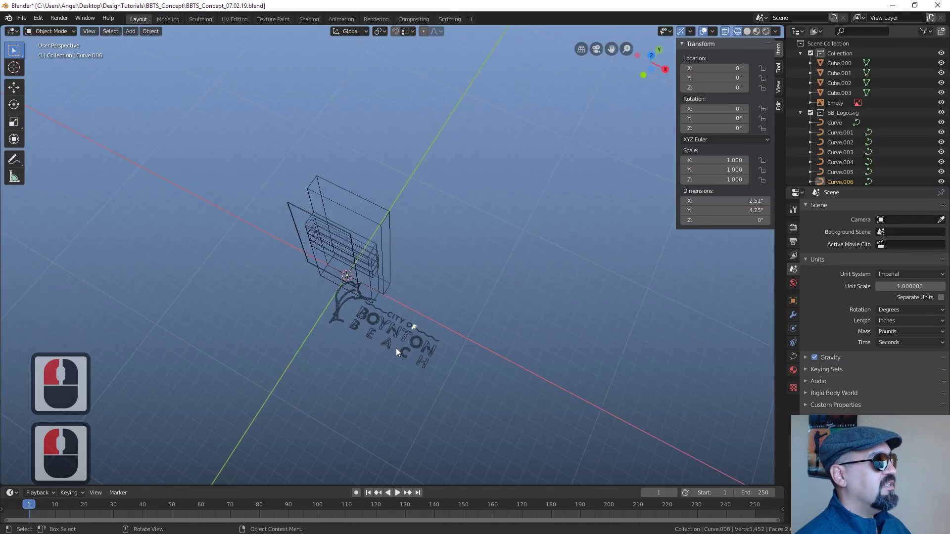
pyautogui.click(244, 208)
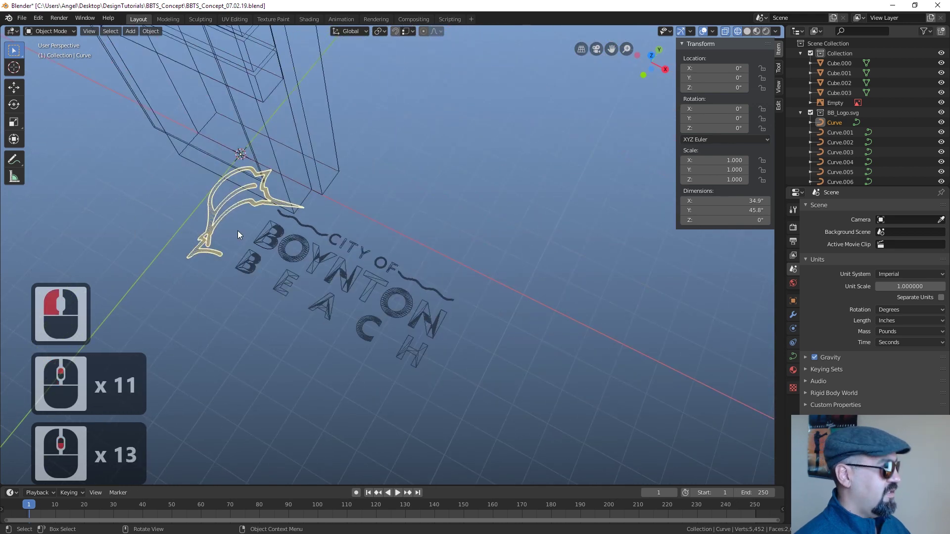
# Select all the BB_Logo curve objects together in the Outliner and viewport.
pyautogui.press('z')
pyautogui.press('z')
pyautogui.press('z')
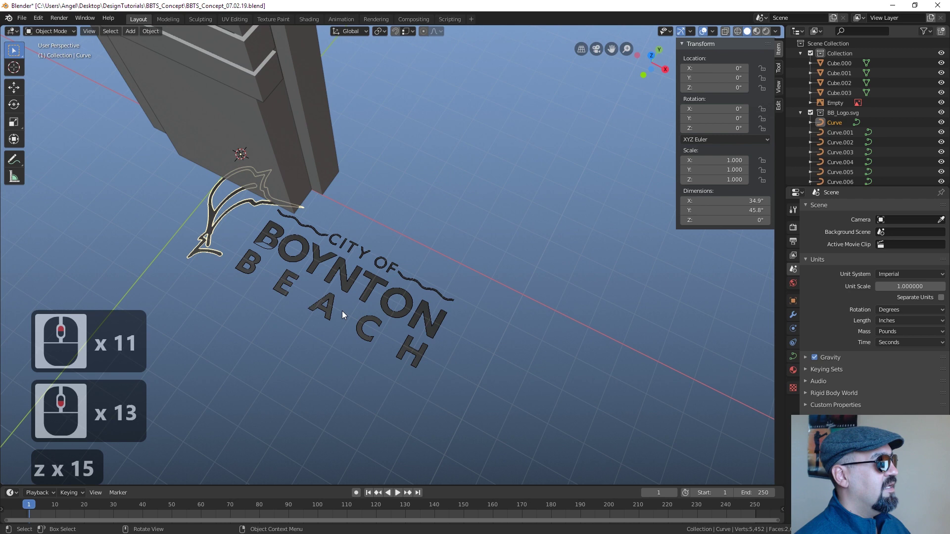
pyautogui.click(316, 268)
pyautogui.click(318, 239)
pyautogui.click(405, 222)
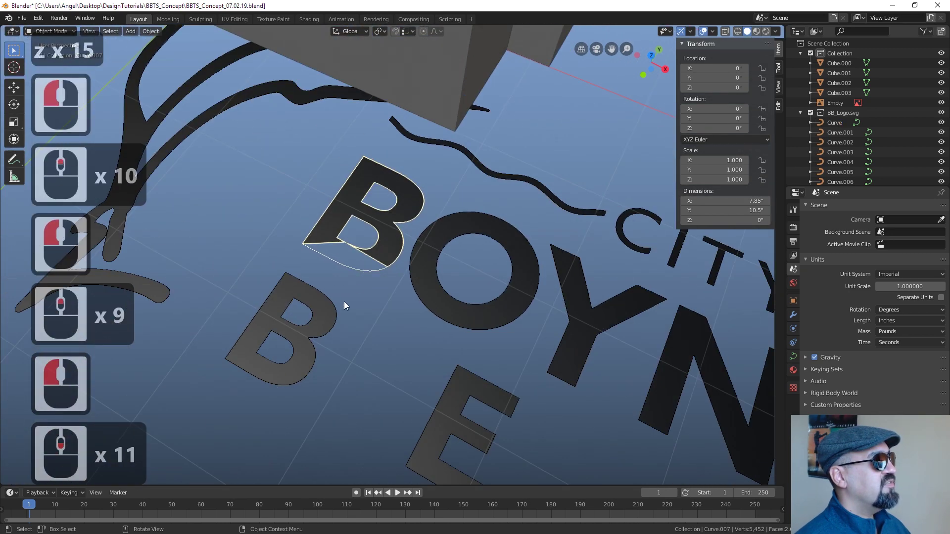
pyautogui.click(321, 331)
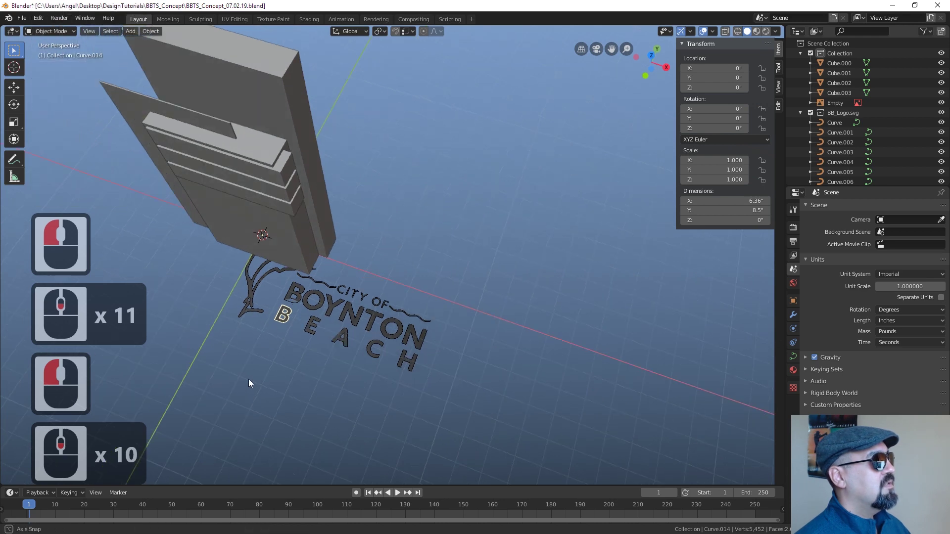
pyautogui.middleClick(271, 382)
pyautogui.click(444, 245)
pyautogui.click(147, 221)
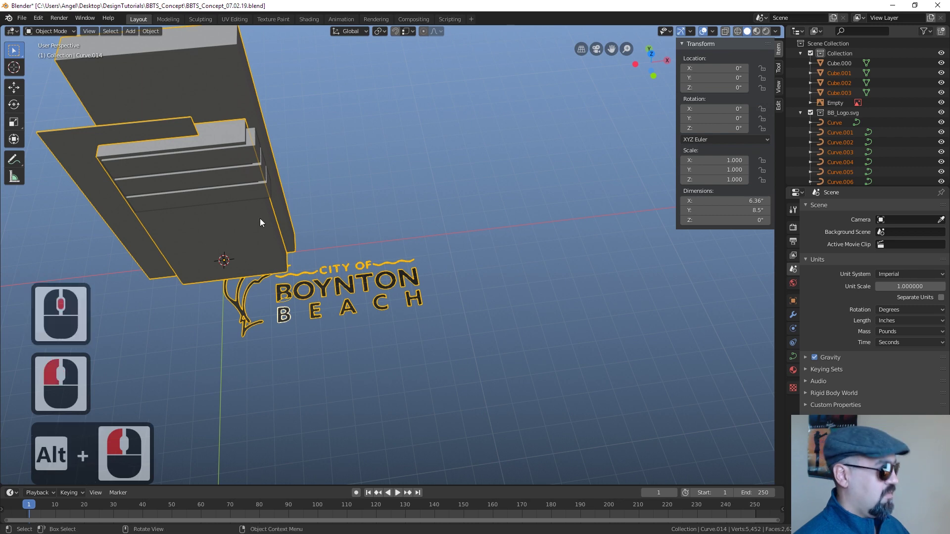
# Frame the sign and logo, then inspect the selected logo curves' points in Edit Mode.
pyautogui.press('b')
pyautogui.click(174, 192)
pyautogui.middleClick(233, 178)
pyautogui.middleClick(209, 267)
pyautogui.middleClick(480, 252)
pyautogui.middleClick(506, 361)
pyautogui.middleClick(501, 349)
pyautogui.press('b')
pyautogui.middleClick(257, 343)
pyautogui.scroll(-3)
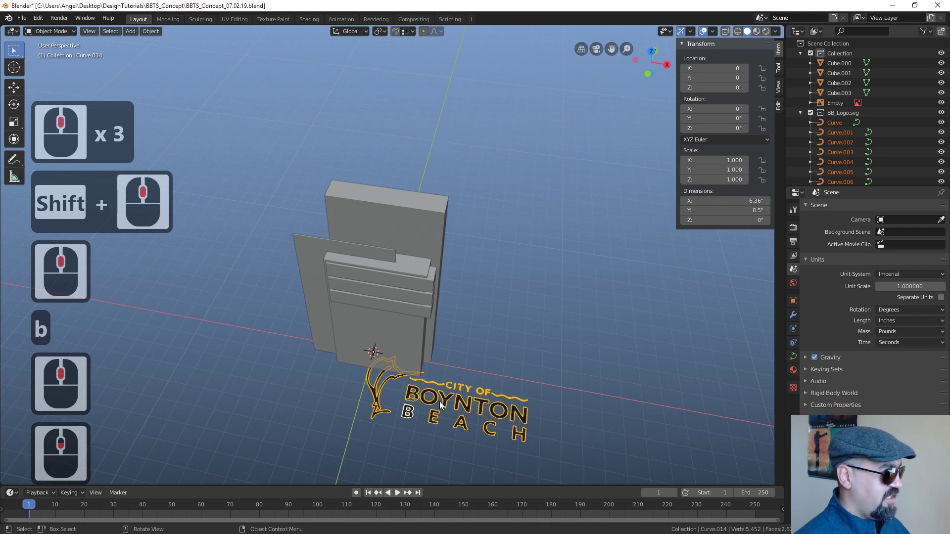
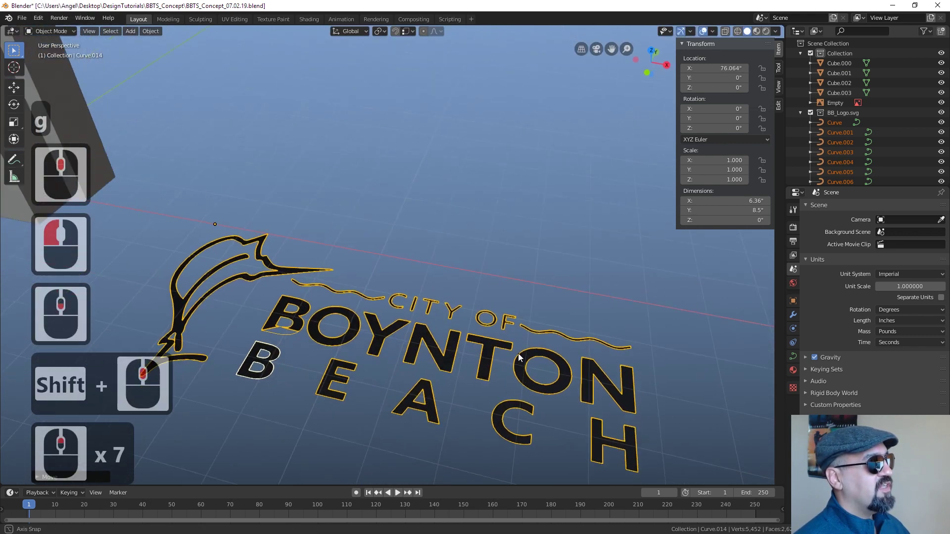
pyautogui.middleClick(532, 369)
pyautogui.press('Tab')
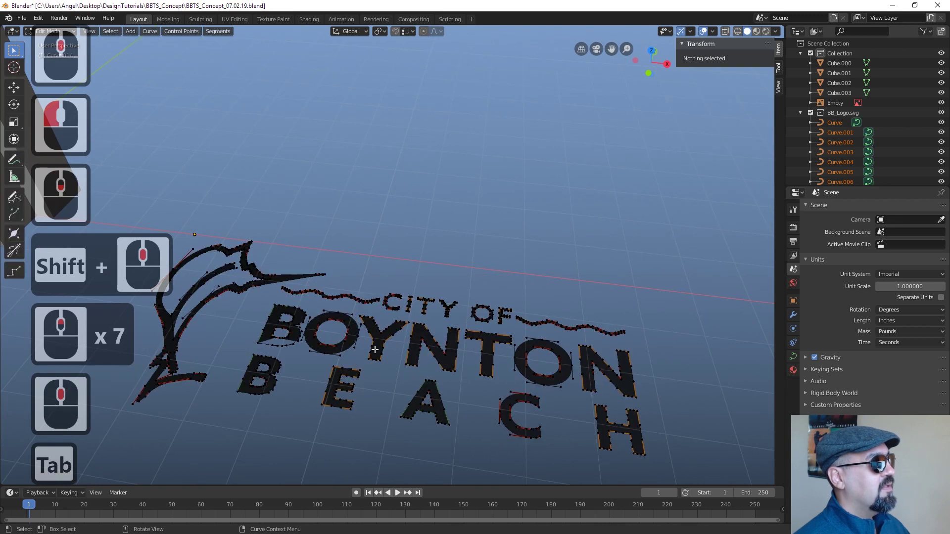
pyautogui.middleClick(396, 380)
pyautogui.middleClick(319, 365)
# Convert the Curve.014 logo to a mesh and enter Edit Mode on it.
pyautogui.press('a')
pyautogui.moveTo(346, 321); pyautogui.dragTo(212, 232)
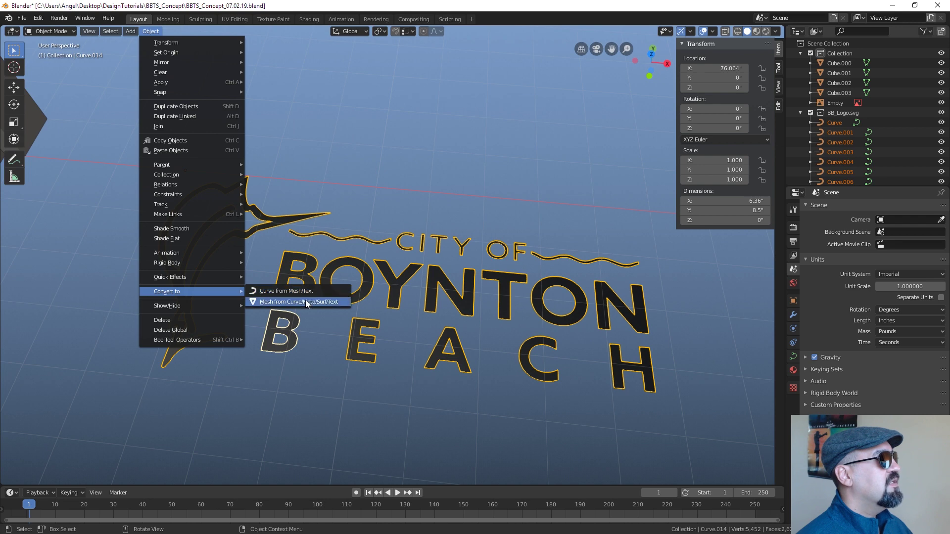
pyautogui.click(309, 303)
pyautogui.press('Tab')
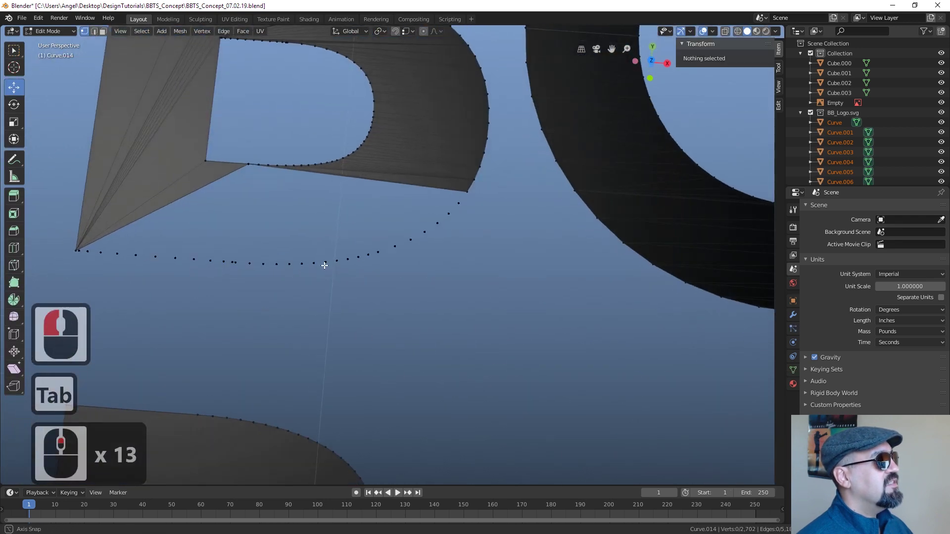
# Select all 1,350 vertices of the logo mesh while zooming in on the letters.
pyautogui.middleClick(327, 263)
pyautogui.scroll(3)
pyautogui.middleClick(346, 224)
pyautogui.scroll(3)
pyautogui.press('Tab')
pyautogui.scroll(3)
pyautogui.press('Tab')
pyautogui.press('a')
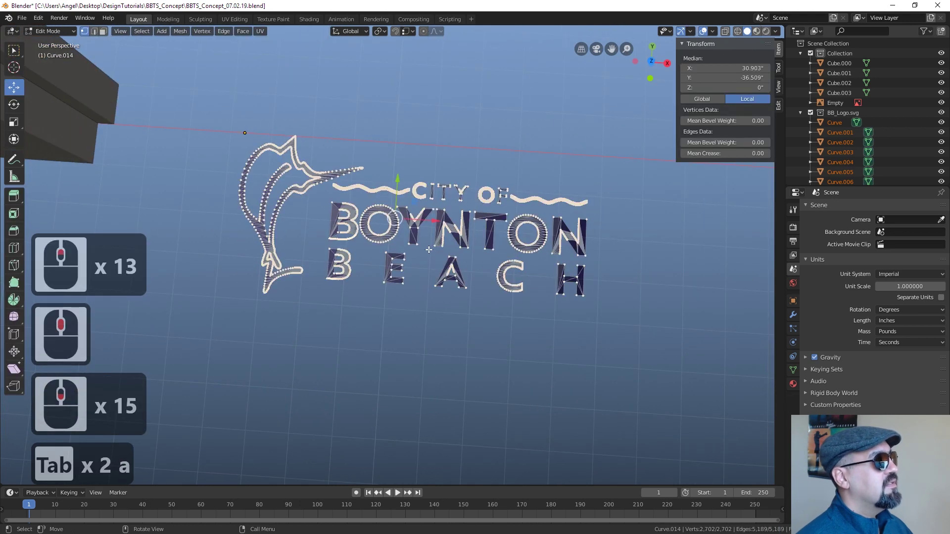
pyautogui.middleClick(420, 238)
# Change the viewport shading and orbit around the letter outlines to inspect the vertices.
pyautogui.press('z')
pyautogui.click(353, 241)
pyautogui.press('z')
pyautogui.click(534, 240)
pyautogui.press('x')
pyautogui.click(438, 357)
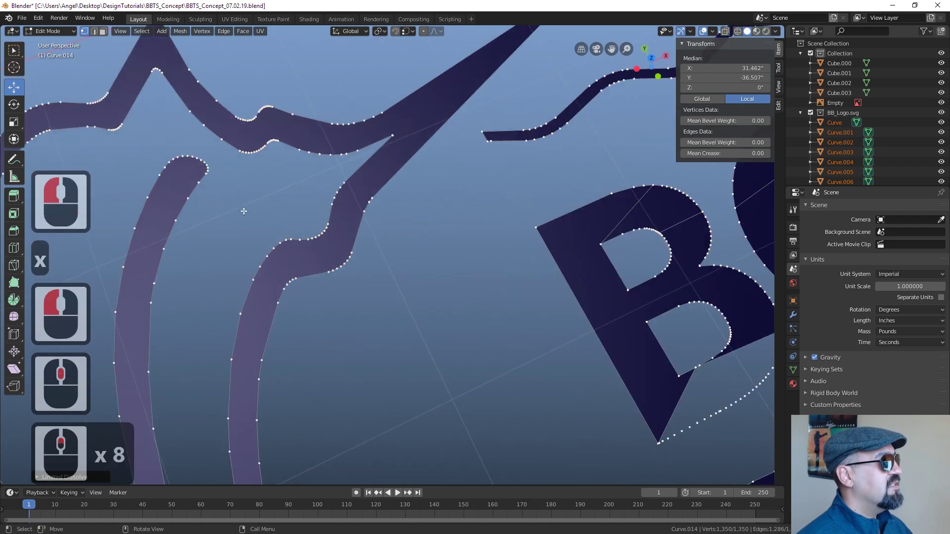
pyautogui.middleClick(369, 208)
pyautogui.middleClick(370, 387)
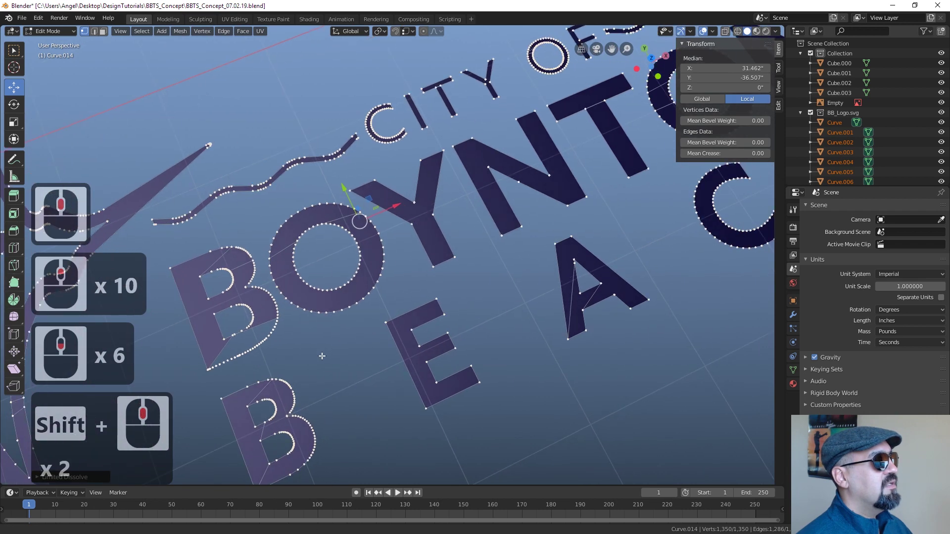
pyautogui.middleClick(275, 344)
pyautogui.middleClick(526, 329)
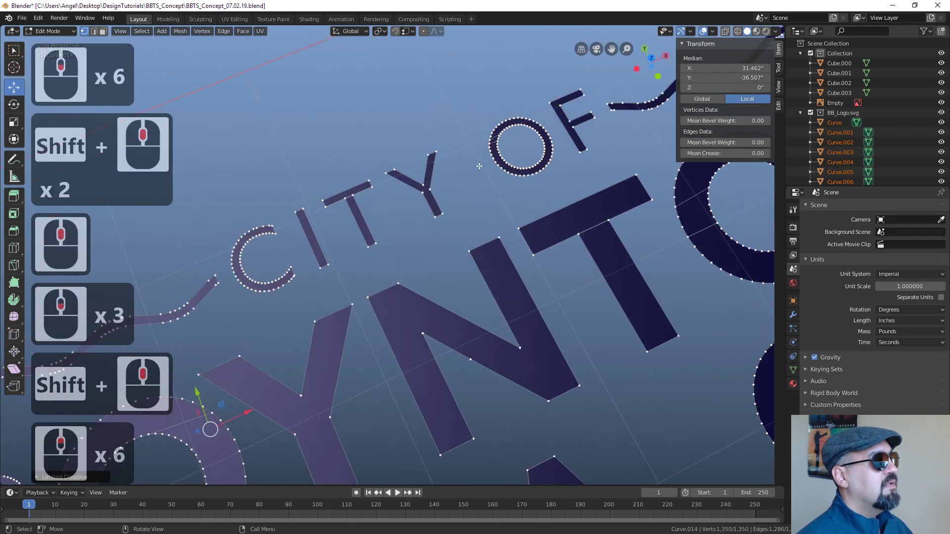
pyautogui.middleClick(524, 225)
pyautogui.middleClick(465, 219)
pyautogui.middleClick(438, 210)
pyautogui.middleClick(402, 206)
pyautogui.middleClick(356, 189)
pyautogui.middleClick(476, 256)
pyautogui.middleClick(477, 256)
pyautogui.middleClick(477, 256)
pyautogui.middleClick(422, 286)
pyautogui.middleClick(454, 253)
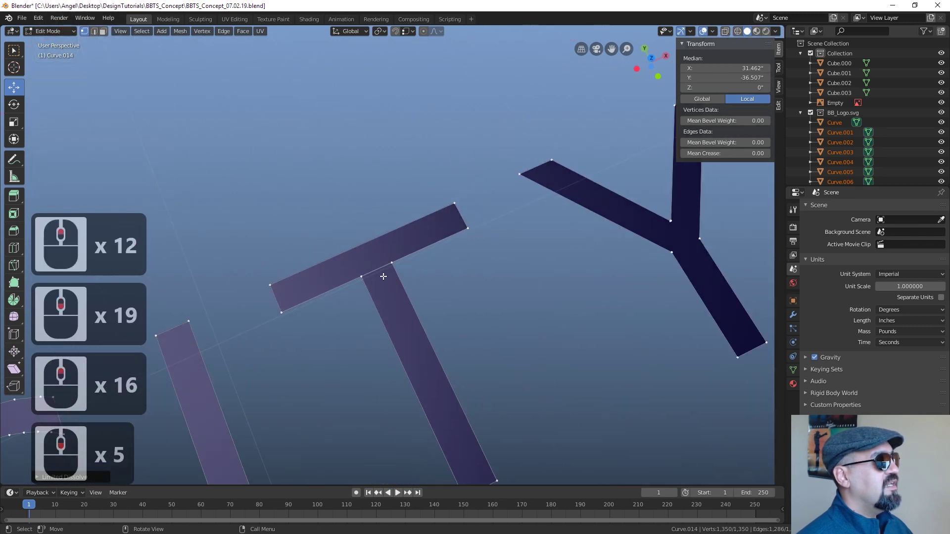
# Switch selection mode and pick elements on the letters, reverting a trial vertex move.
pyautogui.press('2')
pyautogui.click(377, 268)
pyautogui.click(348, 278)
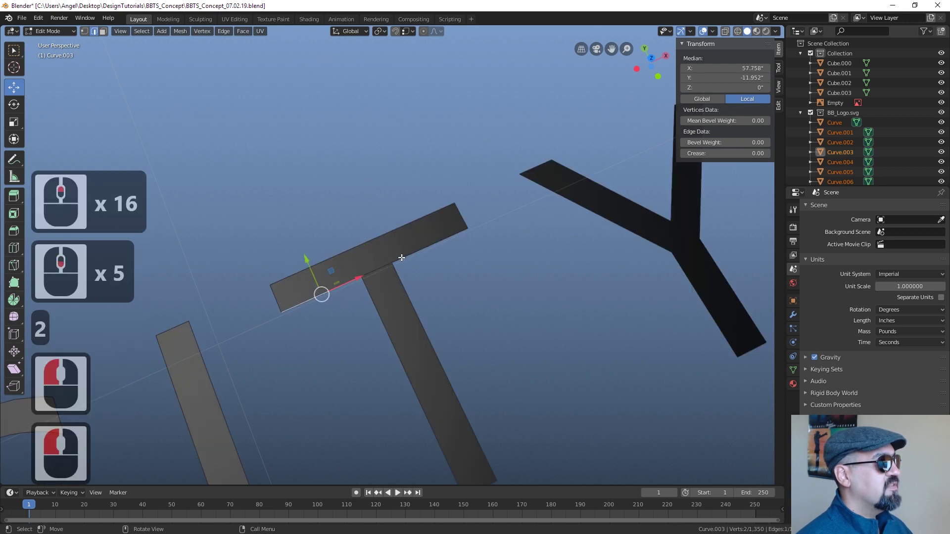
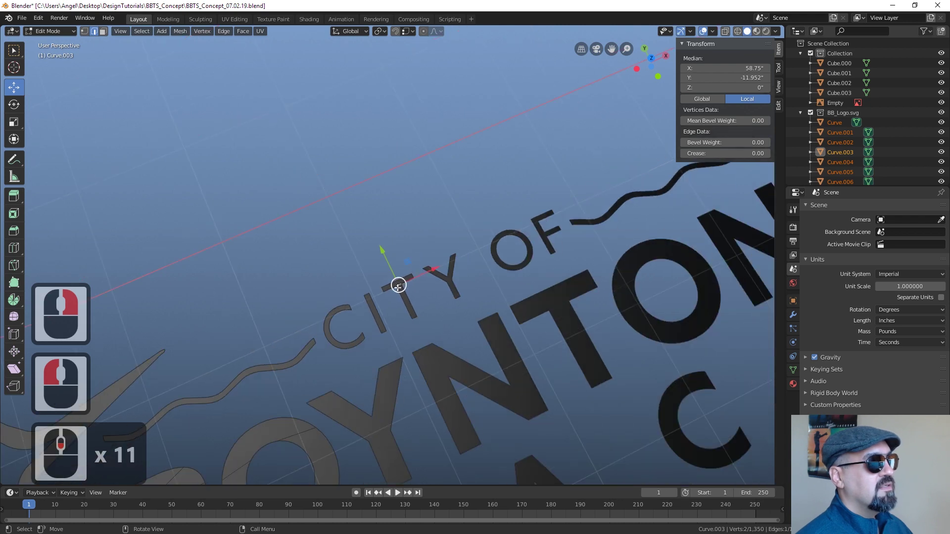
pyautogui.scroll(-3)
pyautogui.scroll(-3)
pyautogui.scroll(-3)
pyautogui.scroll(-3)
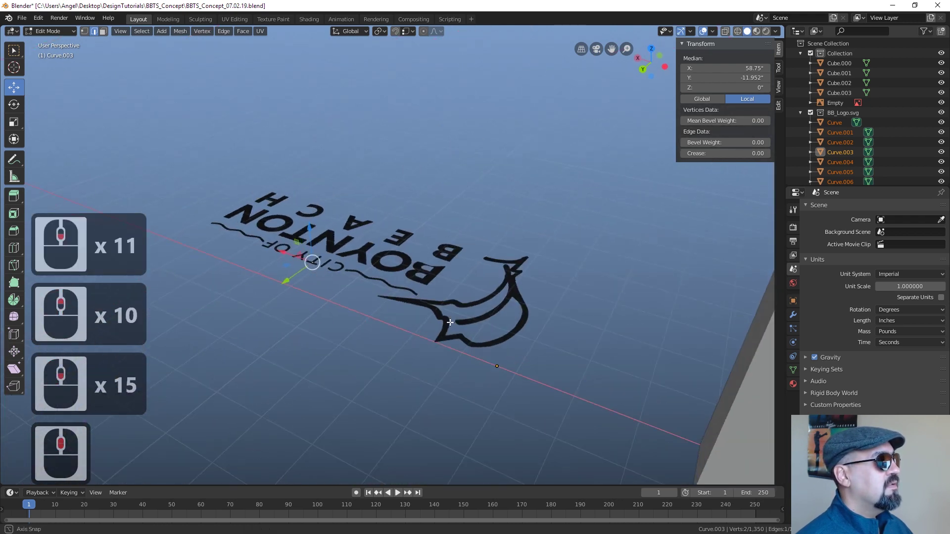
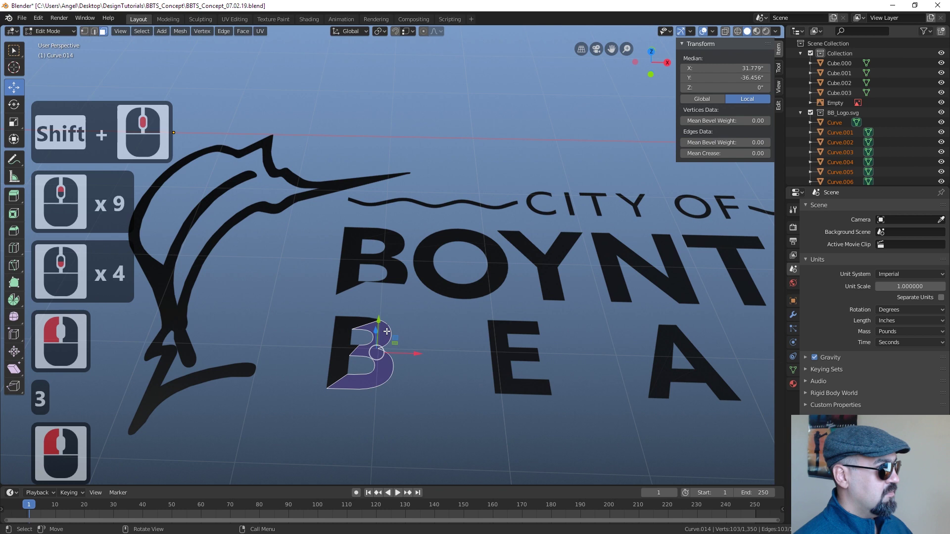
# Extrude the B of BEACH upward from the ground plane and make a first scale adjustment.
pyautogui.press('l')
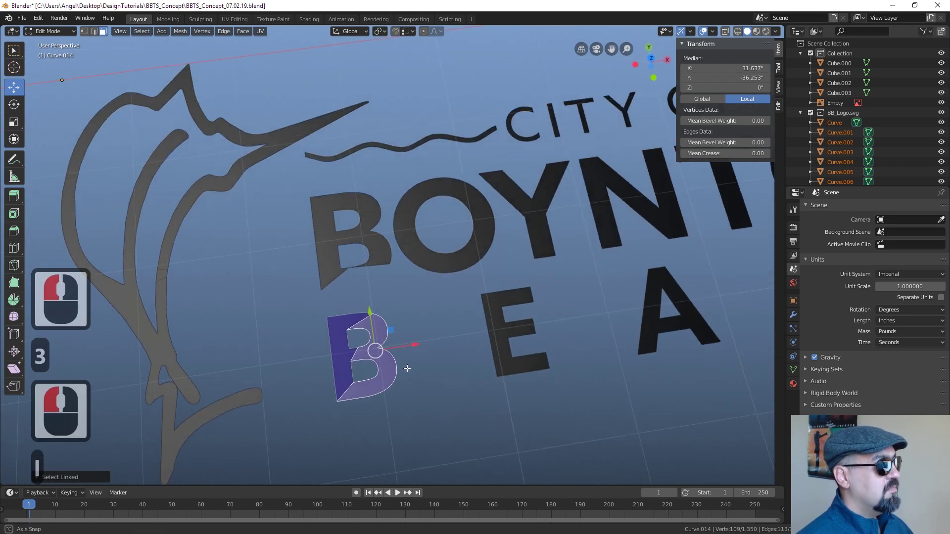
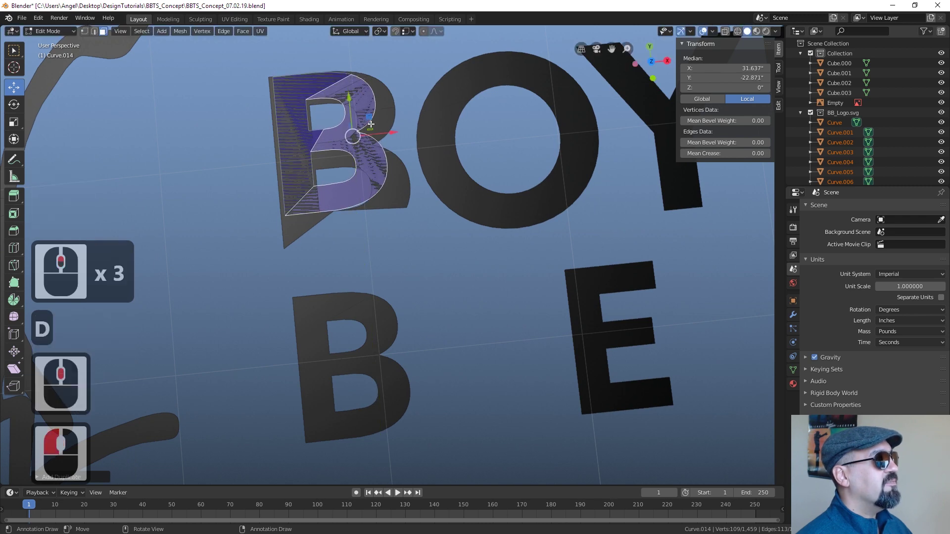
pyautogui.middleClick(353, 106)
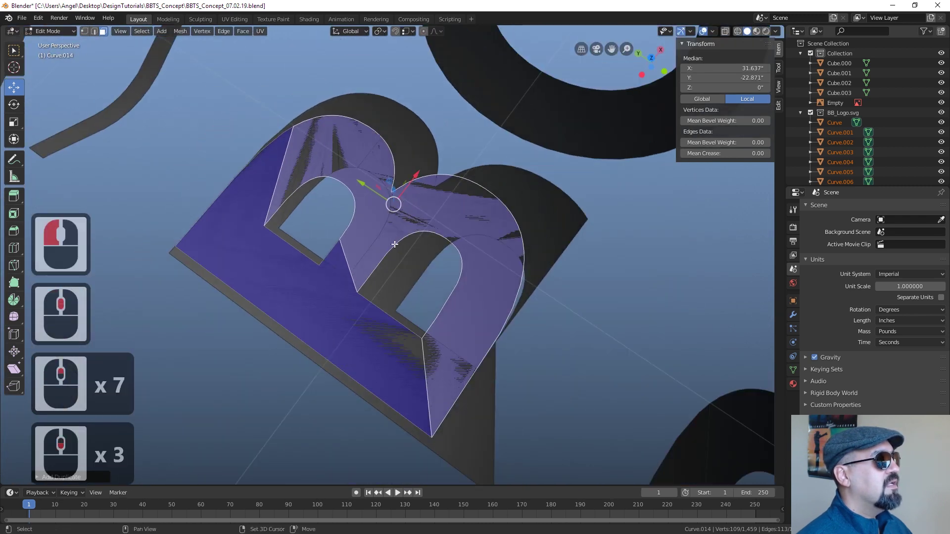
pyautogui.middleClick(491, 227)
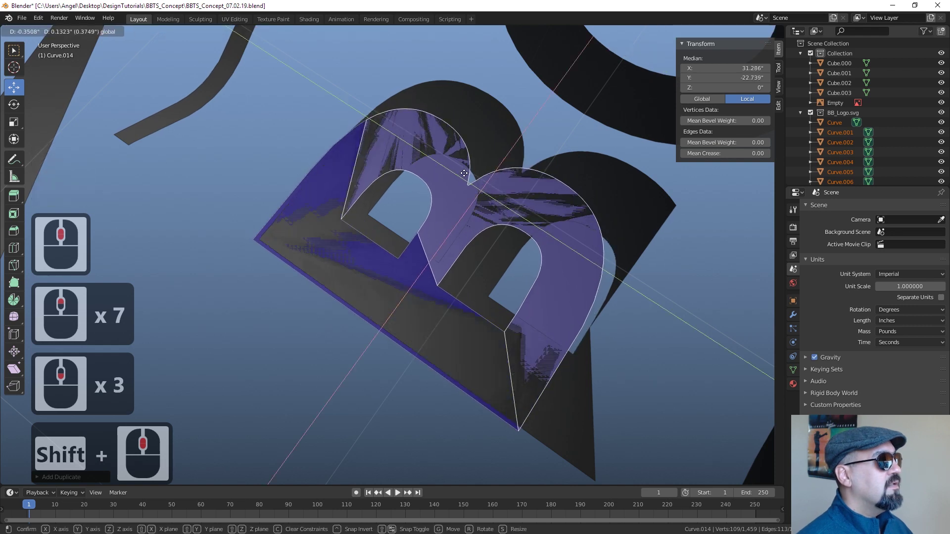
pyautogui.click(470, 170)
pyautogui.press('s')
pyautogui.click(532, 227)
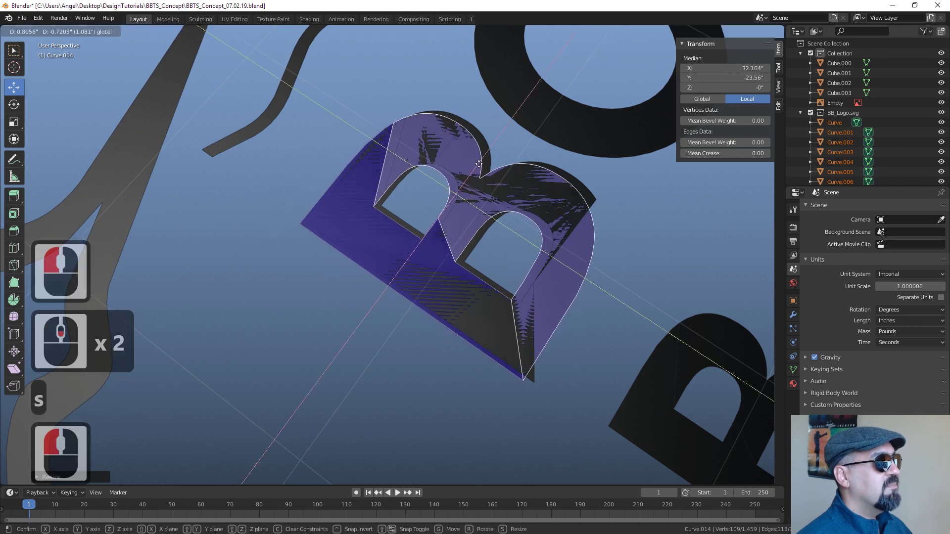
# Confirm the raised B's height and slightly enlarge its top face.
pyautogui.middleClick(486, 159)
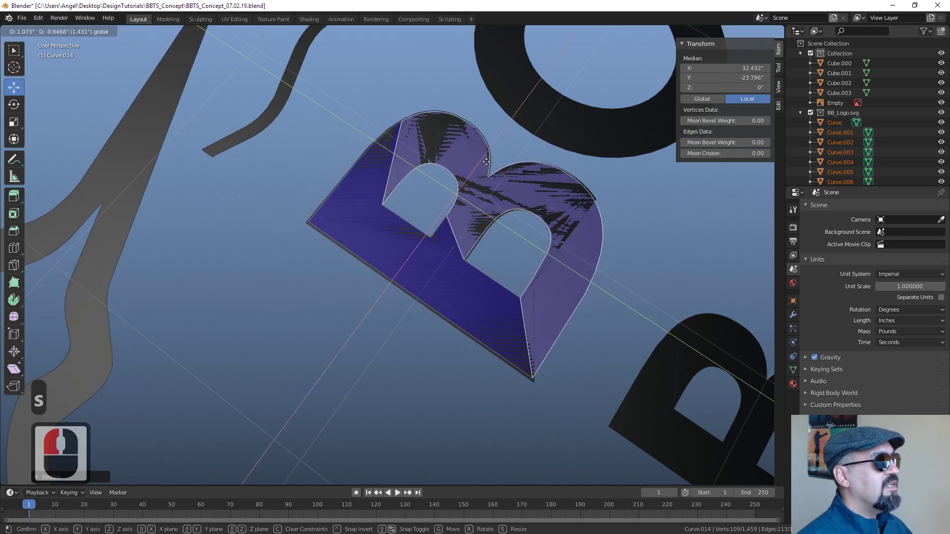
pyautogui.click(489, 159)
pyautogui.press('s')
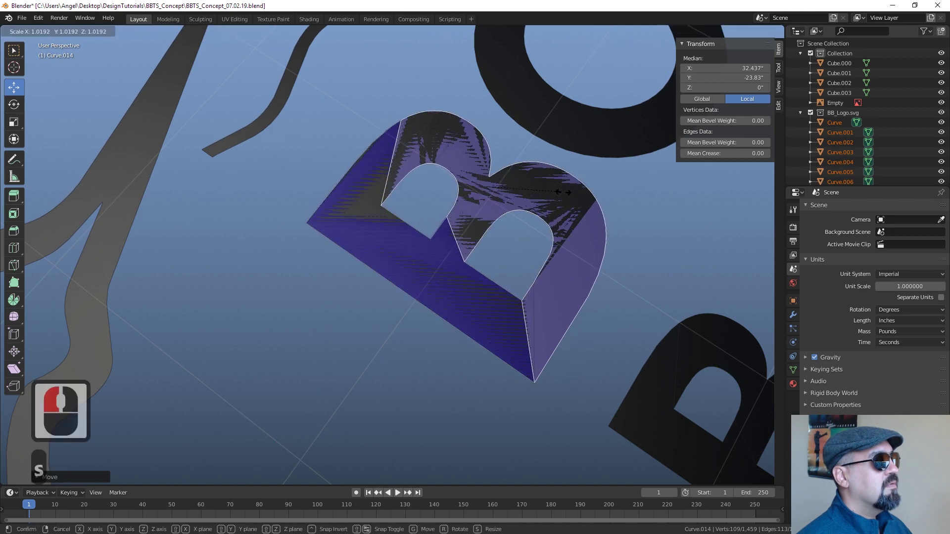
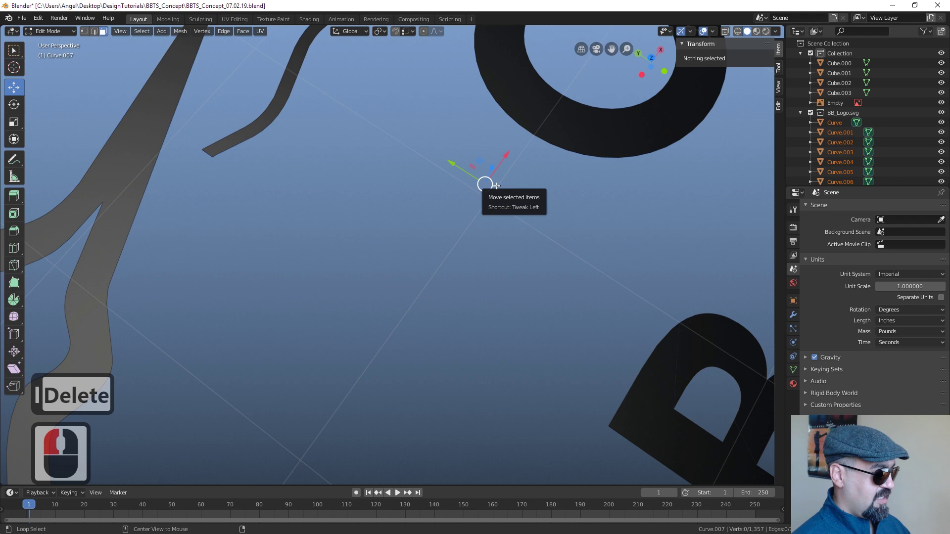
# Unhide everything and select the extruded B's linked geometry in Edit Mode.
pyautogui.press('alt+h')
pyautogui.scroll(3)
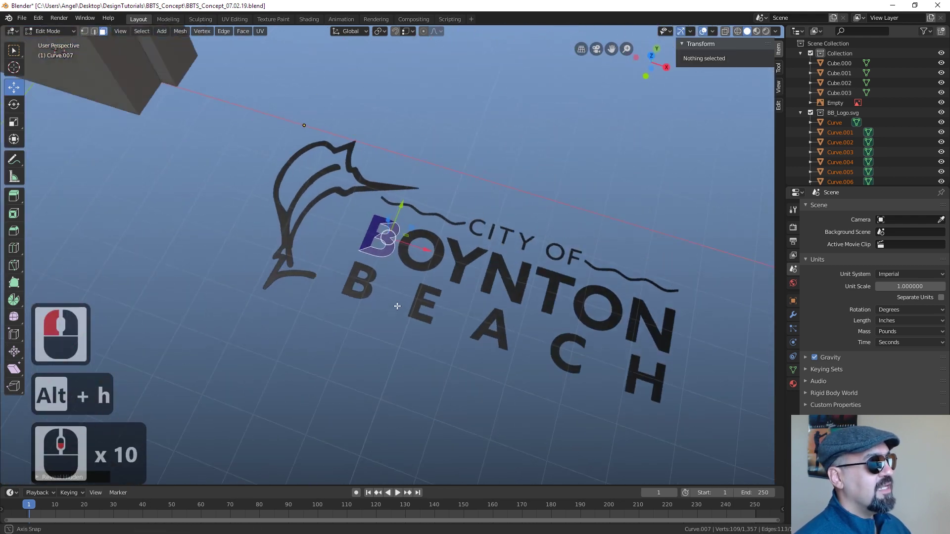
pyautogui.scroll(-3)
pyautogui.scroll(3)
pyautogui.scroll(-3)
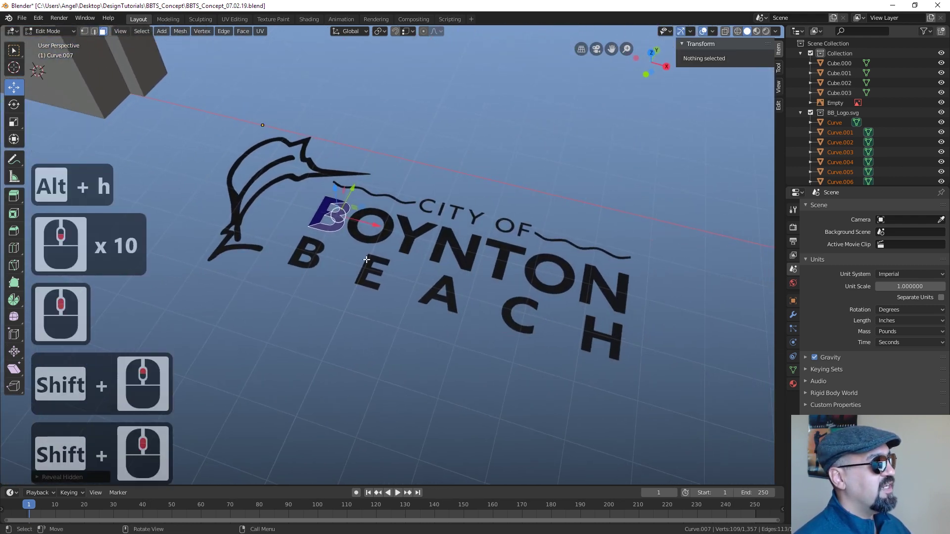
pyautogui.press('Tab')
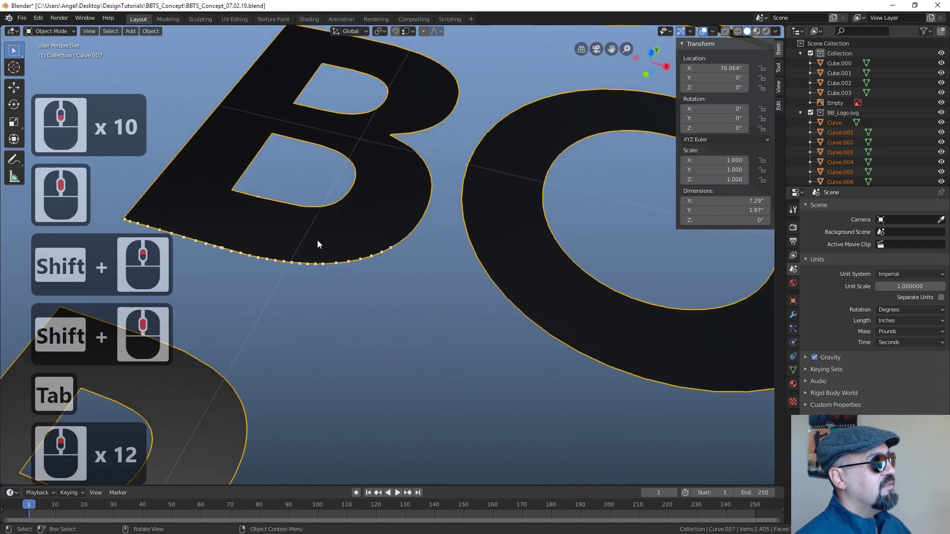
pyautogui.press('Tab')
pyautogui.press('Tab')
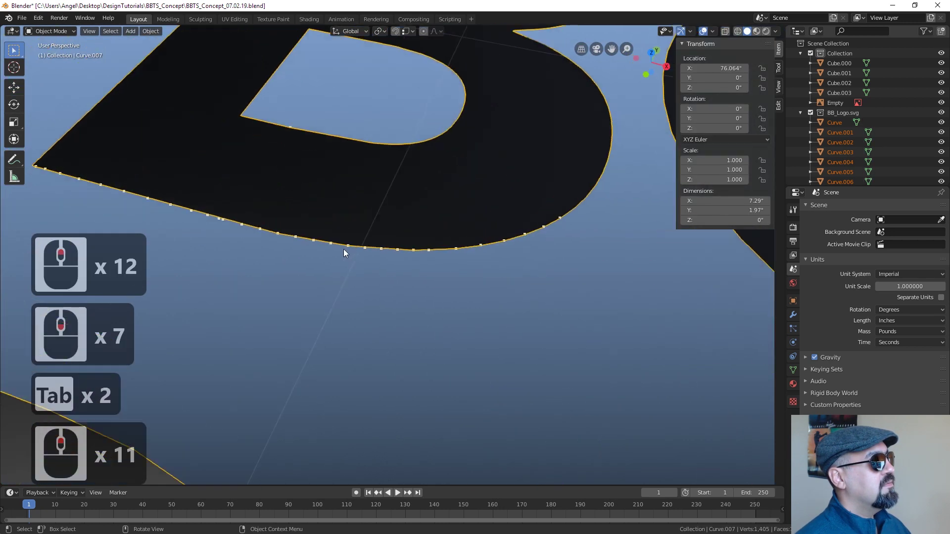
pyautogui.click(416, 252)
pyautogui.click(404, 335)
pyautogui.press('Tab')
pyautogui.middleClick(403, 279)
pyautogui.middleClick(405, 274)
pyautogui.click(384, 284)
pyautogui.doubleClick(388, 282)
pyautogui.press('1')
pyautogui.click(375, 278)
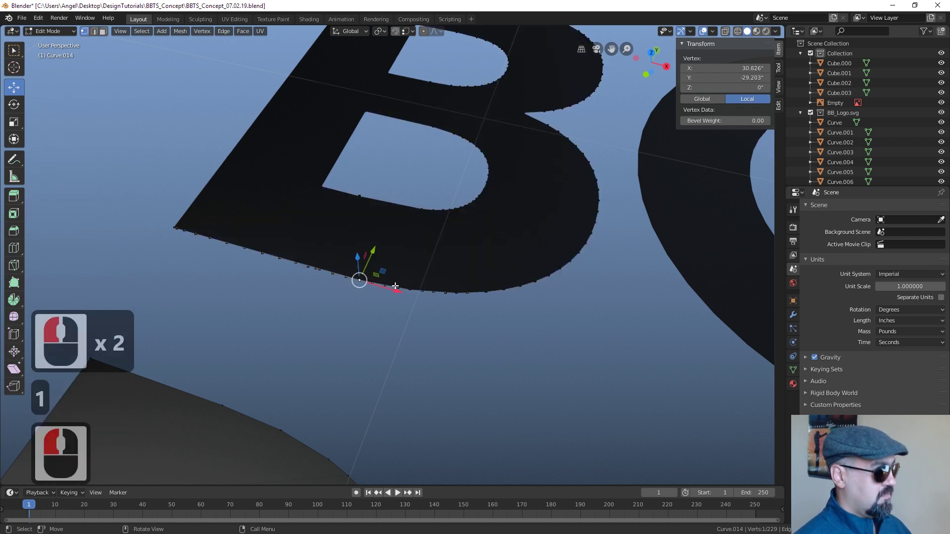
pyautogui.press('l')
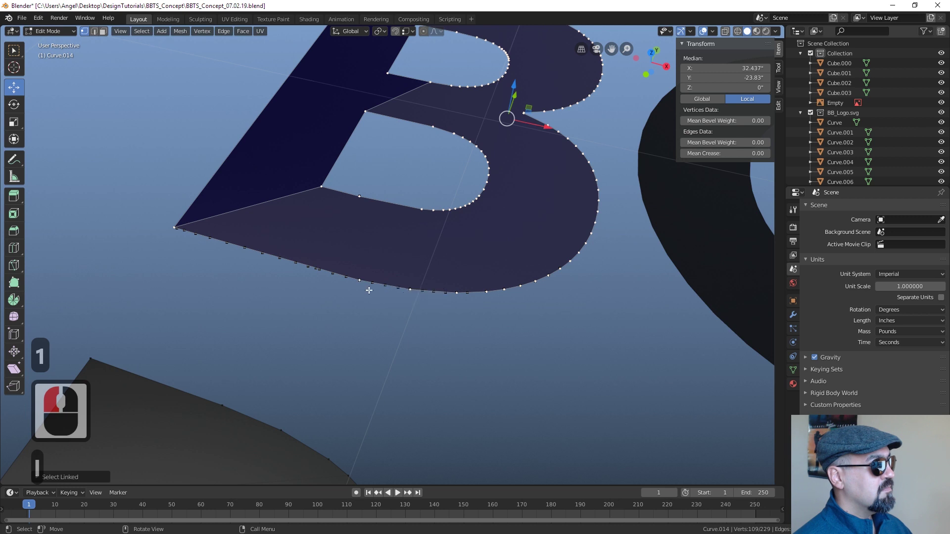
# Delete the B geometry, then delete the leftover Curve.014 object in Object Mode.
pyautogui.press('h')
pyautogui.click(387, 279)
pyautogui.click(415, 289)
pyautogui.click(453, 285)
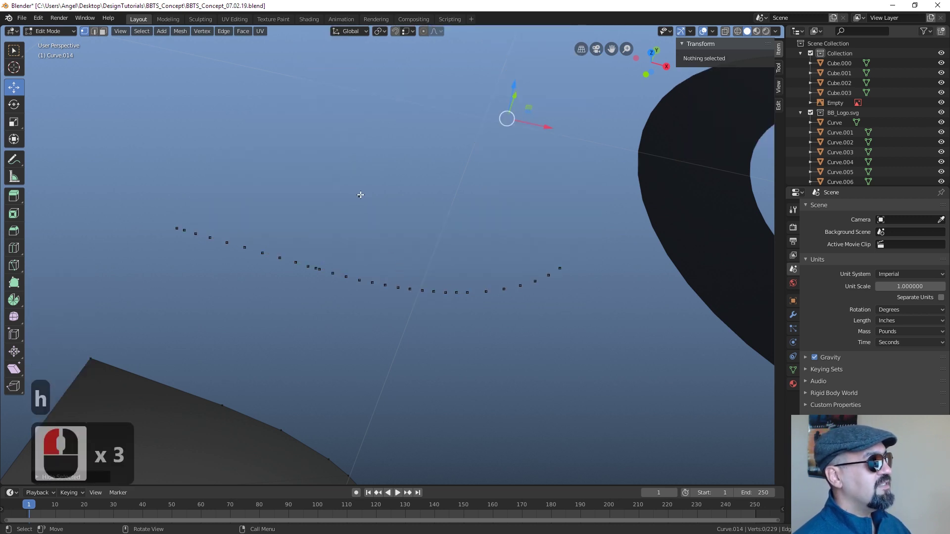
pyautogui.click(362, 192)
pyautogui.press('Tab')
pyautogui.click(414, 269)
pyautogui.press('Delete')
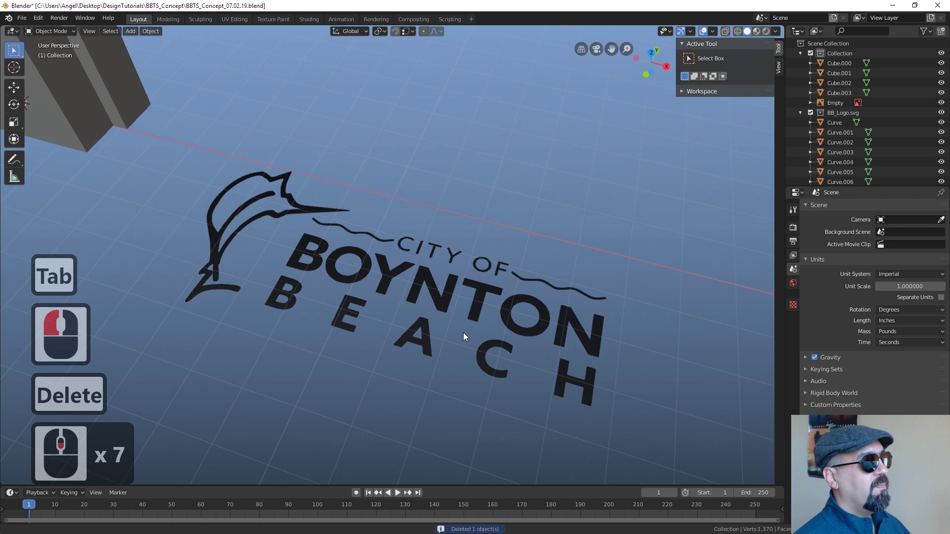
# Box-select all the logo pieces and join them into one object, Curve.010.
pyautogui.middleClick(466, 336)
pyautogui.middleClick(455, 352)
pyautogui.click(444, 312)
pyautogui.middleClick(336, 275)
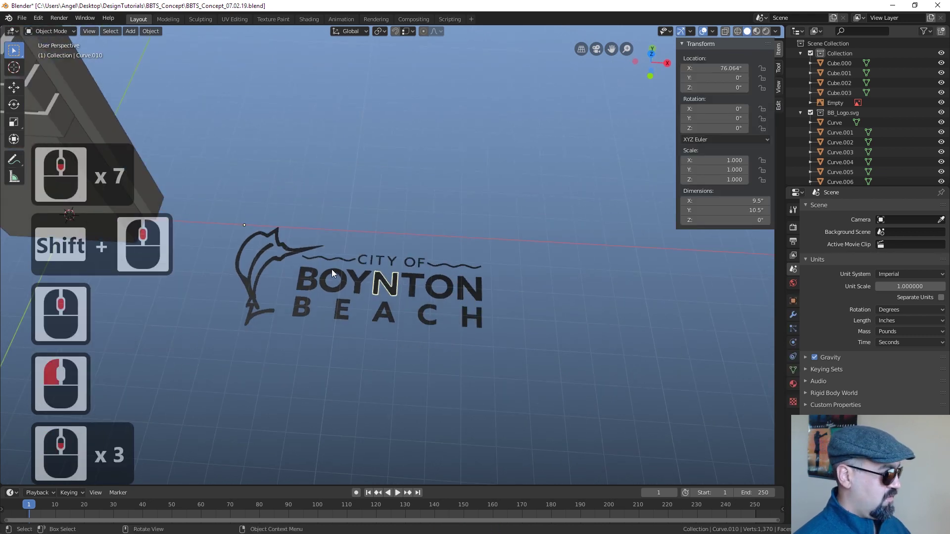
pyautogui.press('a')
pyautogui.middleClick(335, 272)
pyautogui.press('a')
pyautogui.write('b')
pyautogui.click(554, 356)
pyautogui.press('ctrl+j')
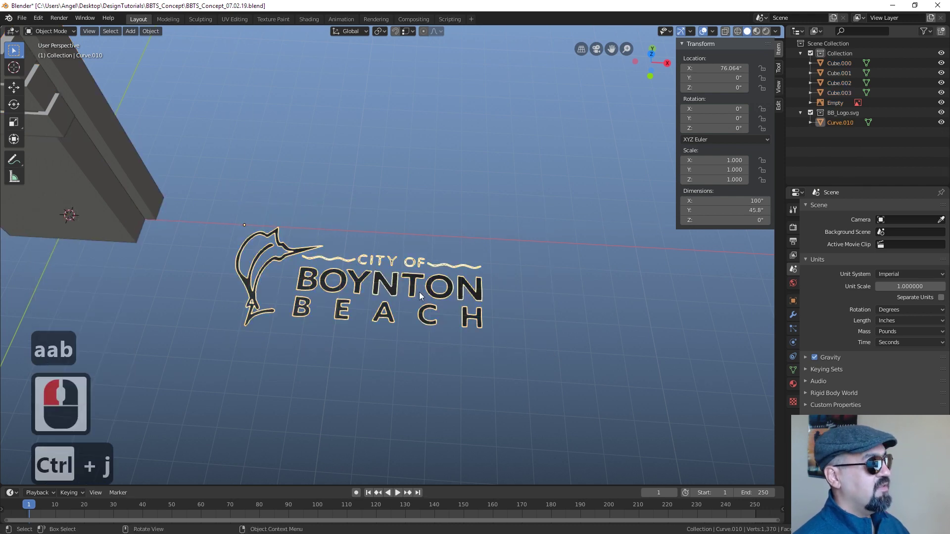
# Extrude all of the joined logo's geometry to about 1.2 inches thick.
pyautogui.press('Tab')
pyautogui.press('a')
pyautogui.middleClick(404, 312)
pyautogui.scroll(3)
pyautogui.scroll(3)
pyautogui.press('e')
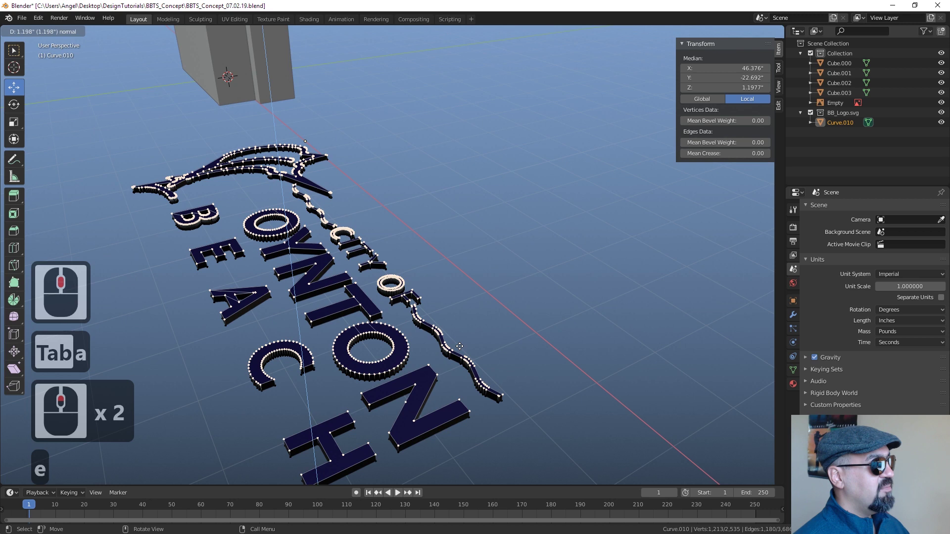
pyautogui.click(462, 344)
pyautogui.press('Tab')
pyautogui.scroll(3)
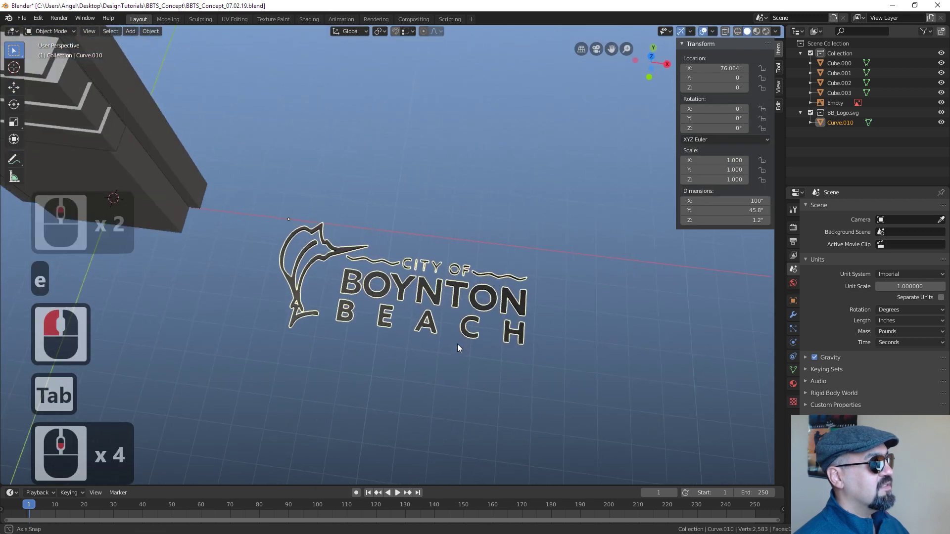
# Switch the logo from SVGMat to the sign panels' white Material, checking the panel cubes.
pyautogui.middleClick(461, 347)
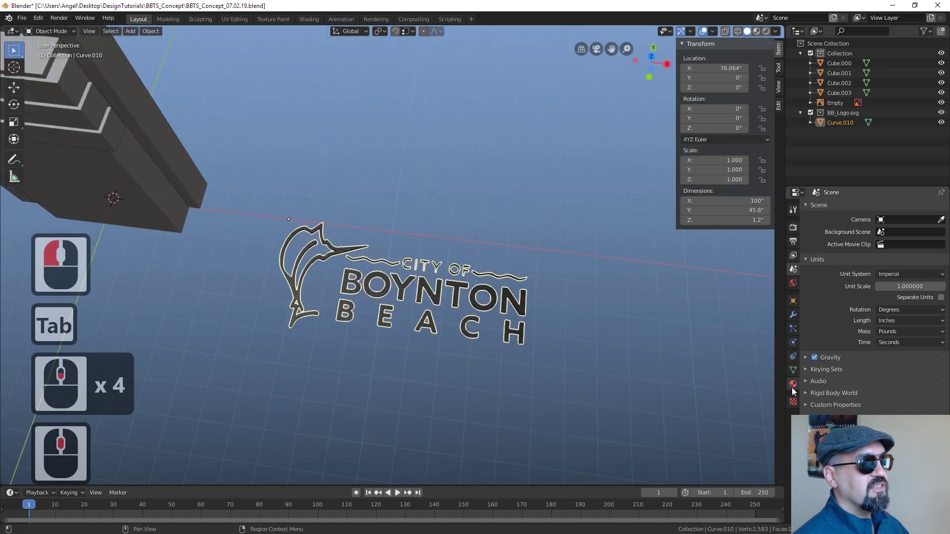
pyautogui.click(795, 390)
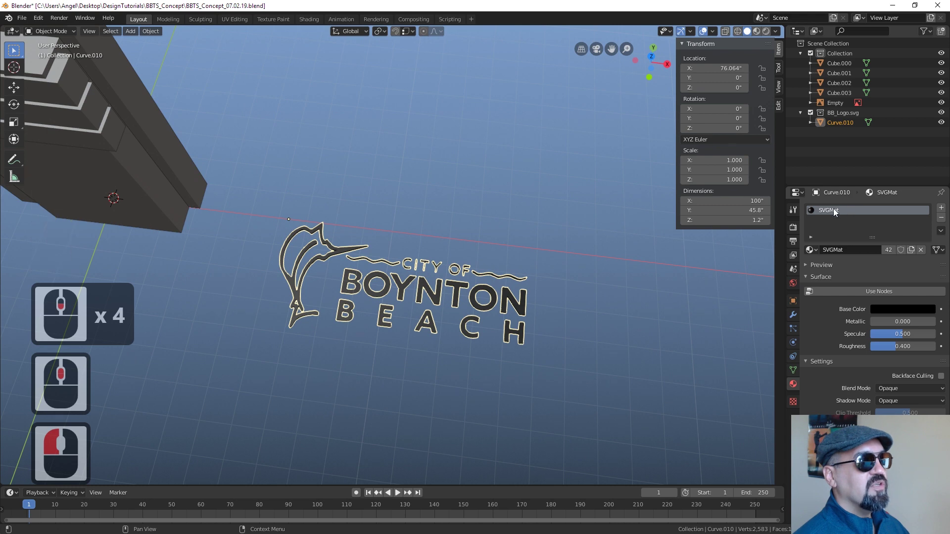
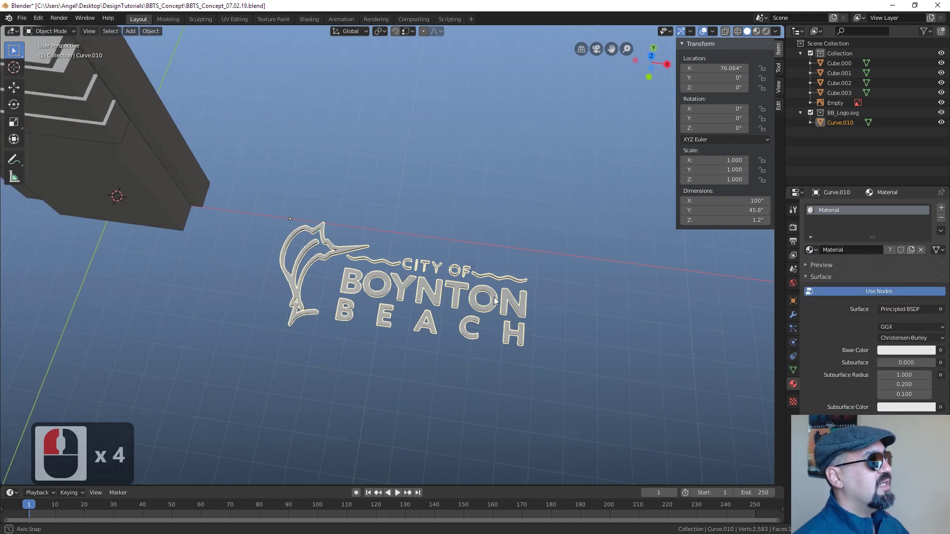
pyautogui.middleClick(471, 267)
pyautogui.scroll(3)
pyautogui.middleClick(491, 303)
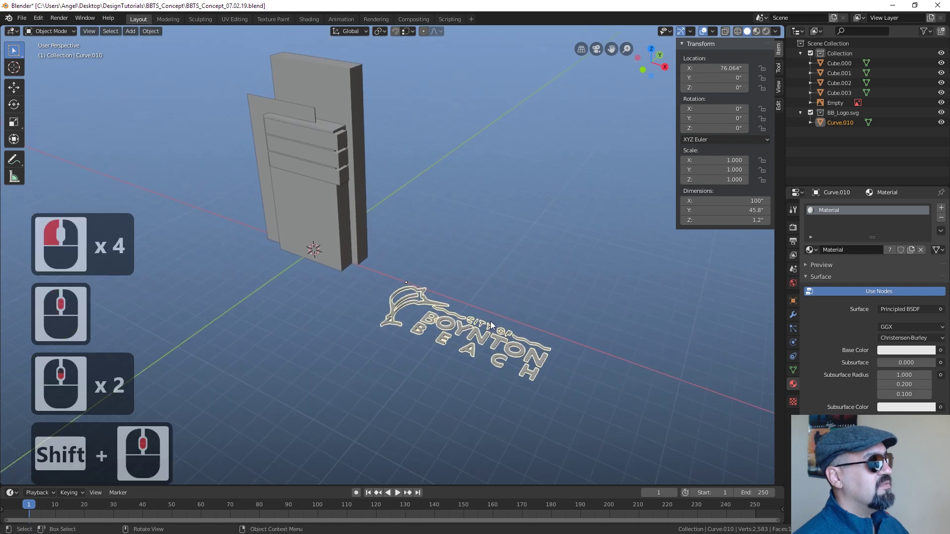
pyautogui.click(320, 218)
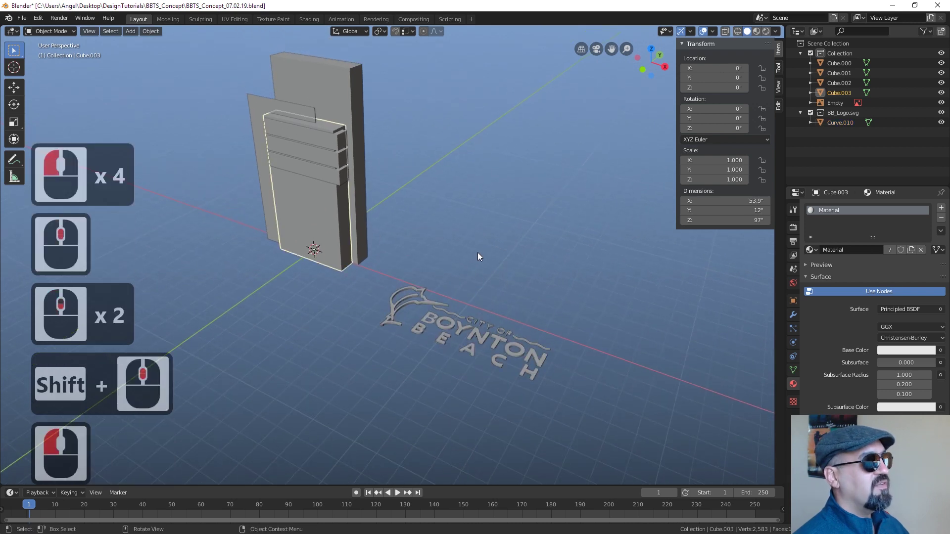
pyautogui.click(362, 207)
pyautogui.middleClick(352, 172)
pyautogui.doubleClick(350, 168)
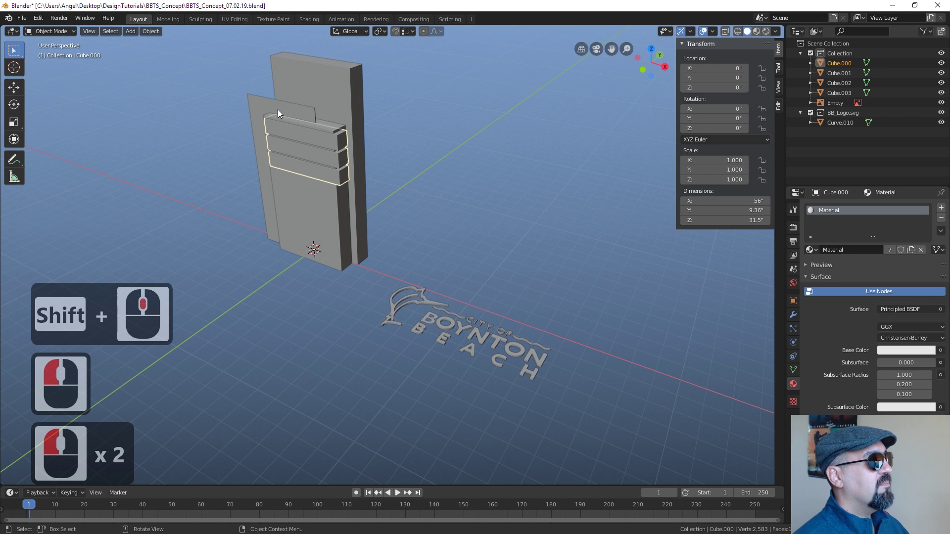
pyautogui.doubleClick(293, 114)
# Reselect the Curve.010 logo and return to Edit Mode on its extruded mesh.
pyautogui.click(455, 335)
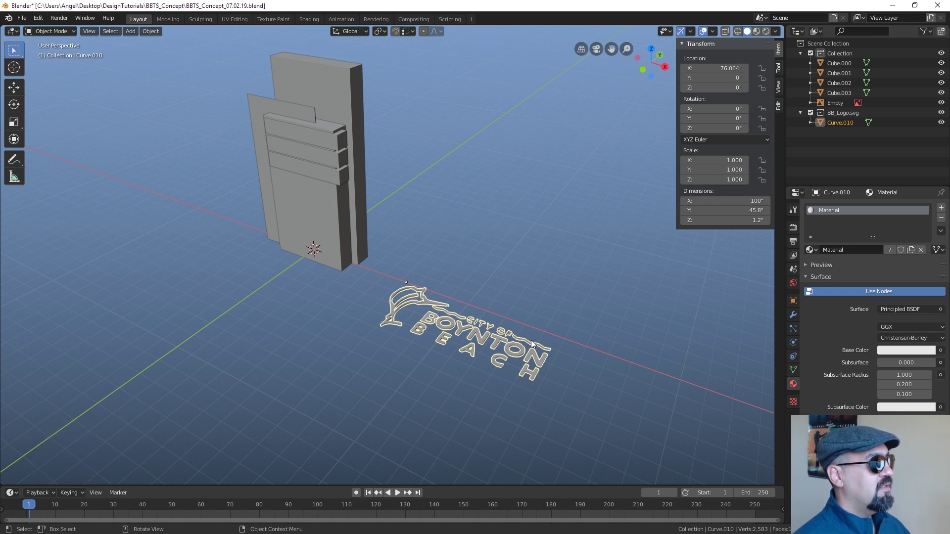
pyautogui.press('Tab')
# Select all of the logo's geometry in Edit Mode.
pyautogui.press('a')
pyautogui.press('a')
pyautogui.press('Tab')
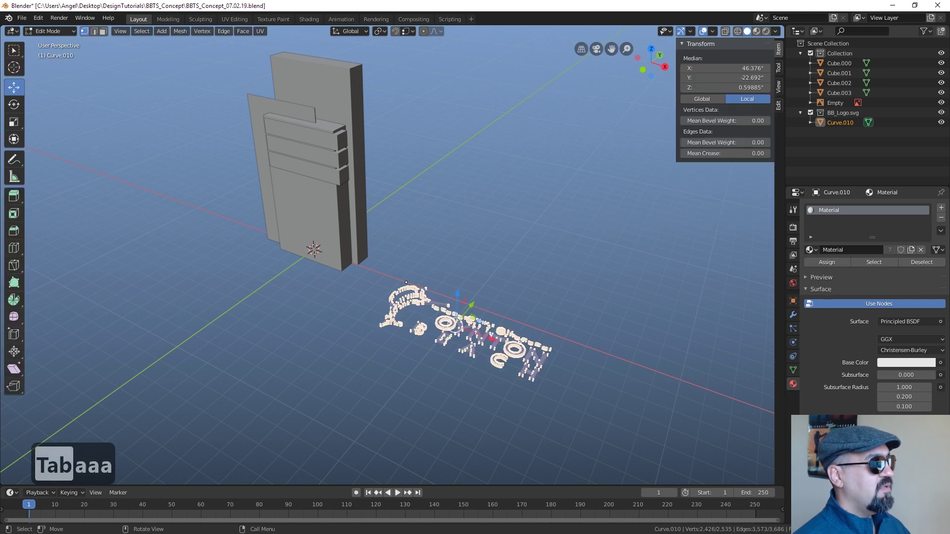
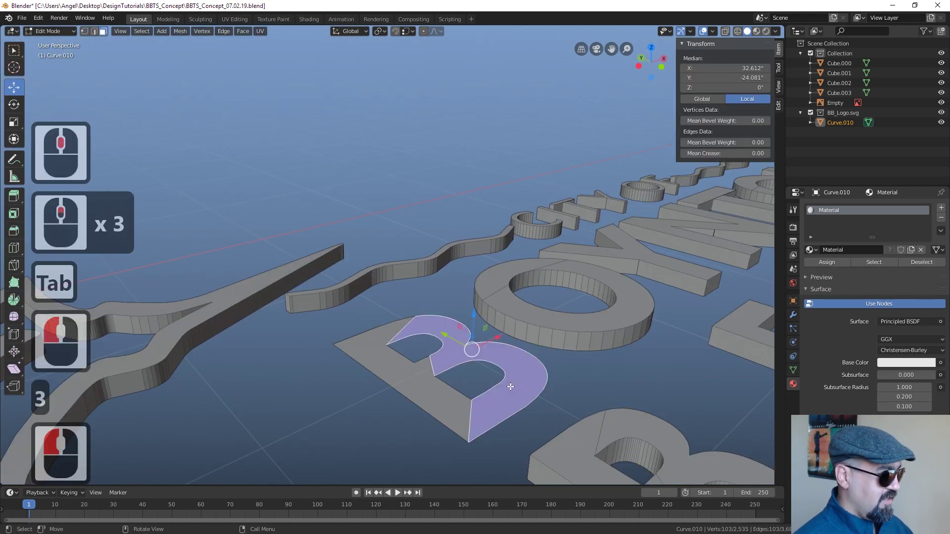
pyautogui.press('l')
pyautogui.press('e')
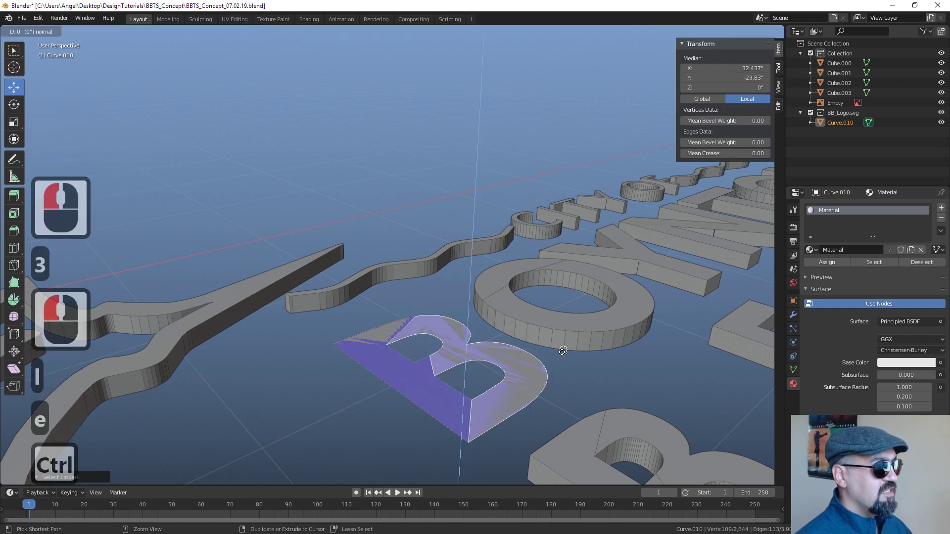
pyautogui.click(567, 326)
pyautogui.press('Tab')
# Recalculate the logo's face normals outward (Shift+N) and return to Object Mode.
pyautogui.scroll(3)
pyautogui.press('Tab')
pyautogui.press('a')
pyautogui.write('Tabaaa')
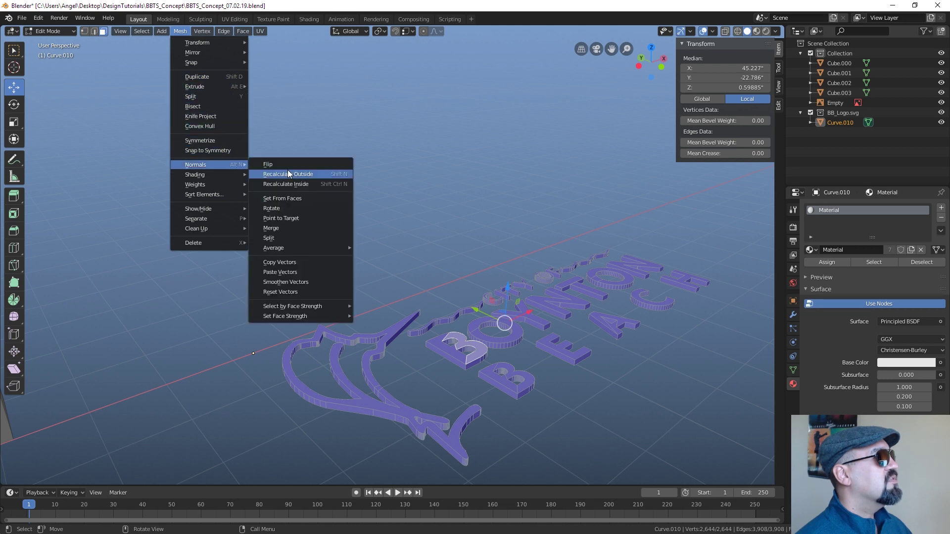
pyautogui.click(307, 177)
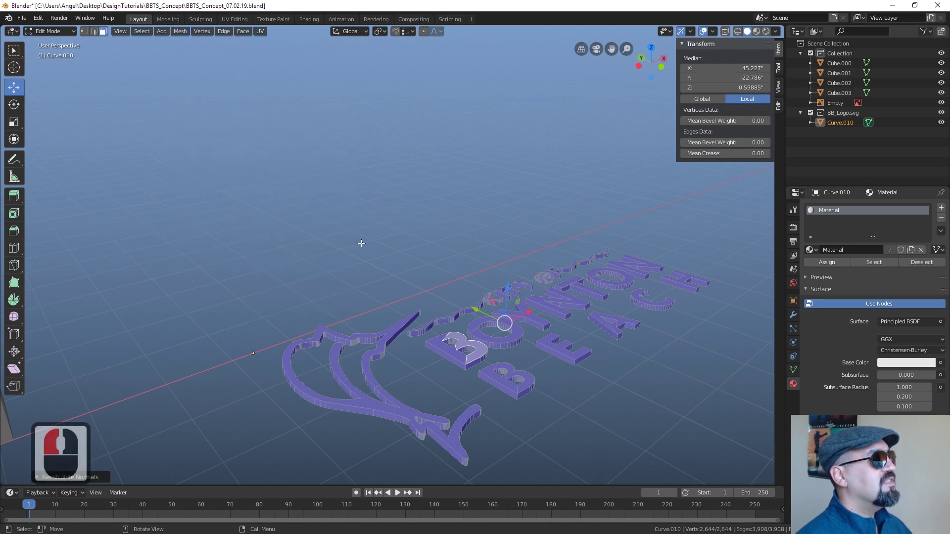
pyautogui.middleClick(497, 404)
pyautogui.press('Tab')
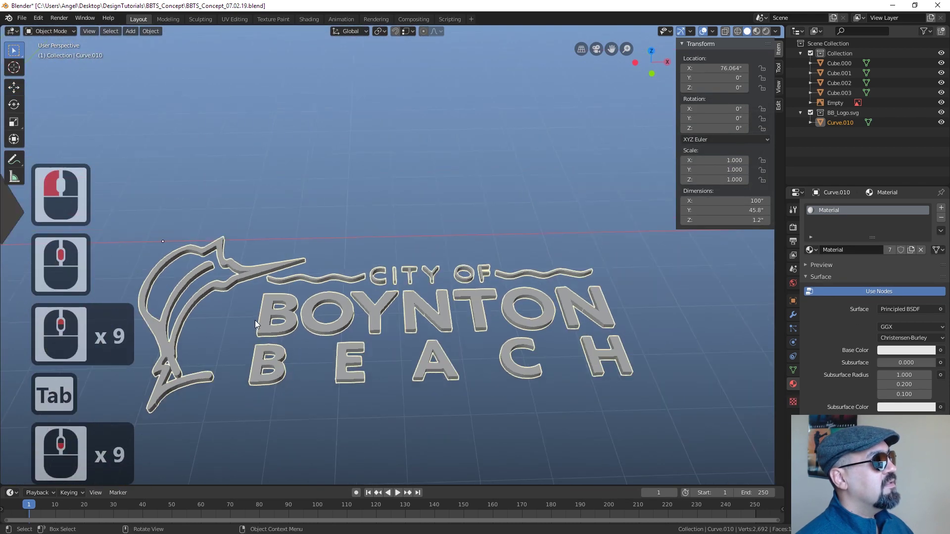
# Rotate the logo on X to stand upright and view the sign from the front.
pyautogui.middleClick(401, 322)
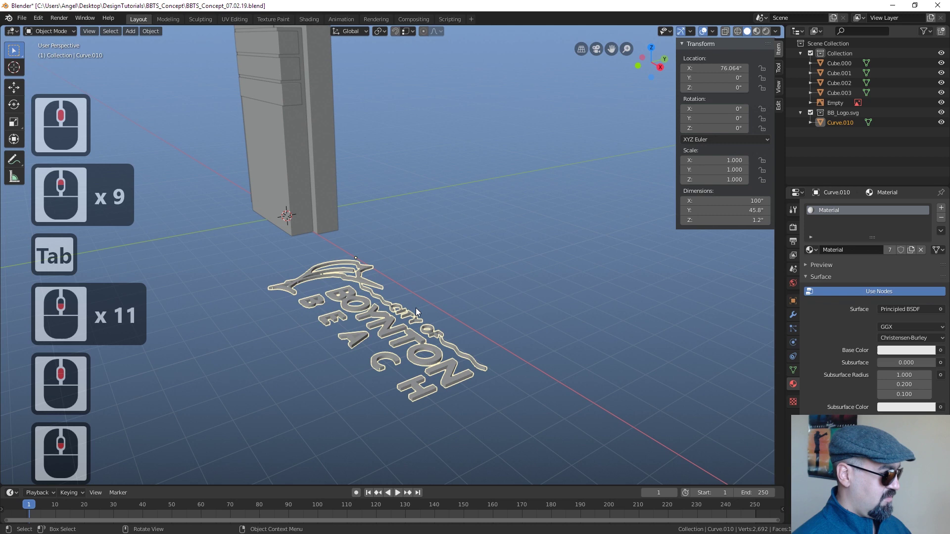
pyautogui.press('r')
pyautogui.press('x')
pyautogui.press('Return')
pyautogui.press('Return')
pyautogui.press('Return')
pyautogui.press('1')
pyautogui.press('z')
pyautogui.press('z')
pyautogui.press('z')
# Move and resize the logo to roughly match the sign artwork.
pyautogui.click(415, 326)
pyautogui.press('z')
pyautogui.press('g')
pyautogui.click(396, 225)
pyautogui.press('s')
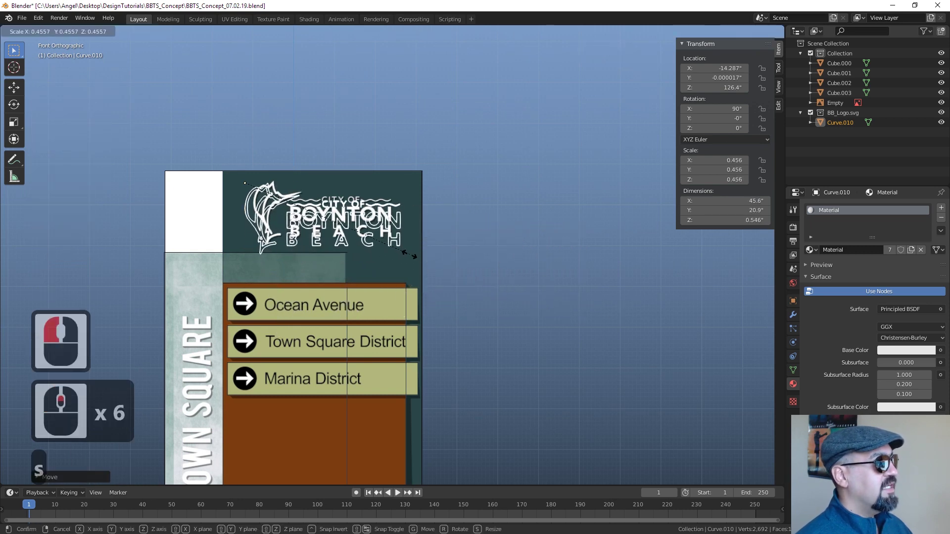
pyautogui.click(403, 253)
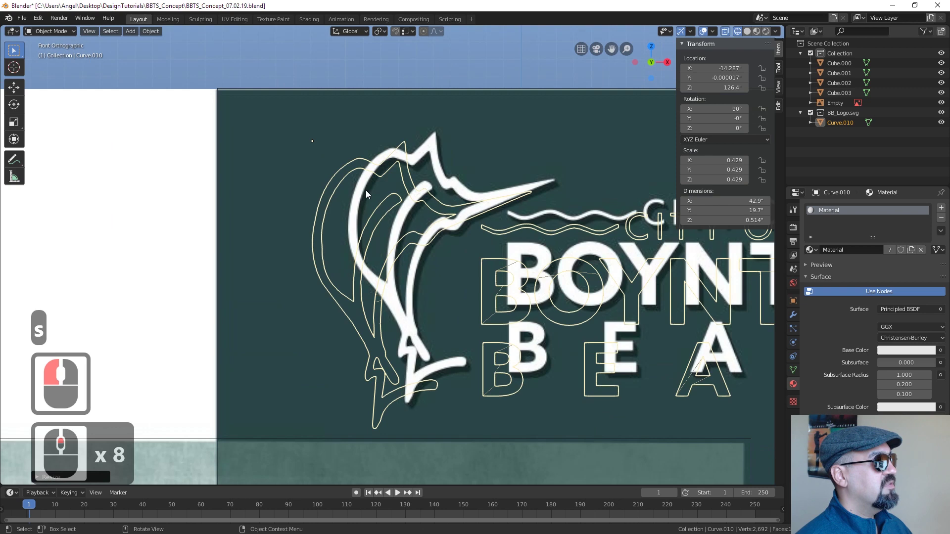
# Nudge and shrink the logo to 40.3 × 18.5 × 0.48 inches on the tall block's face.
pyautogui.press('g')
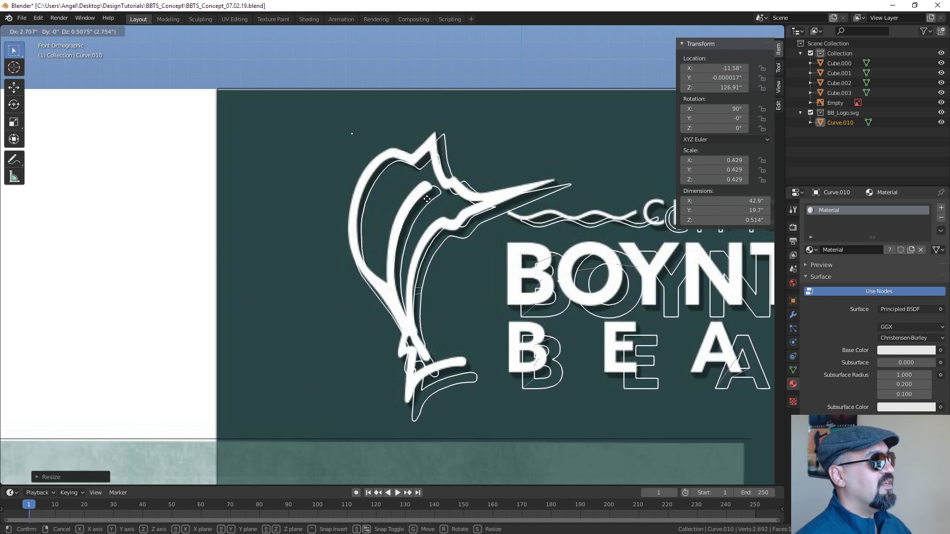
pyautogui.click(430, 203)
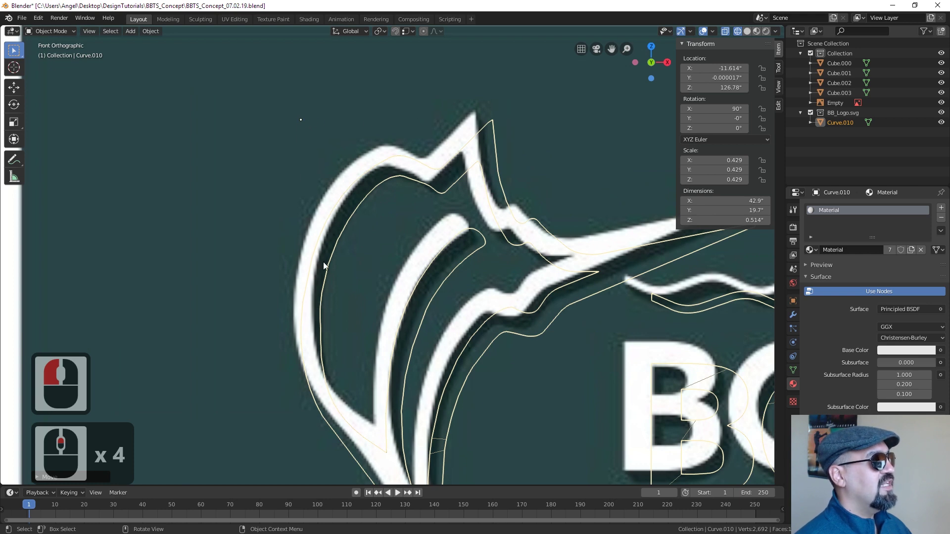
pyautogui.press('g')
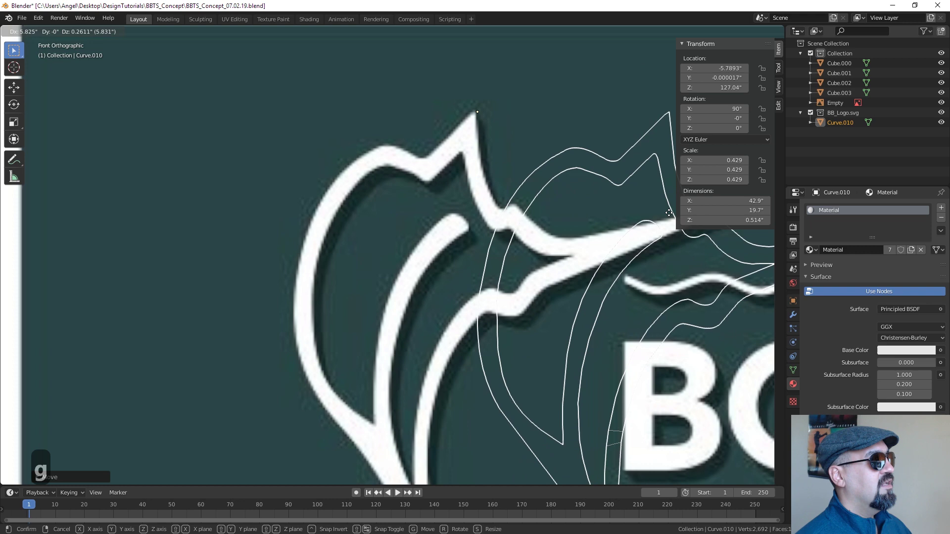
pyautogui.click(669, 215)
pyautogui.press('g')
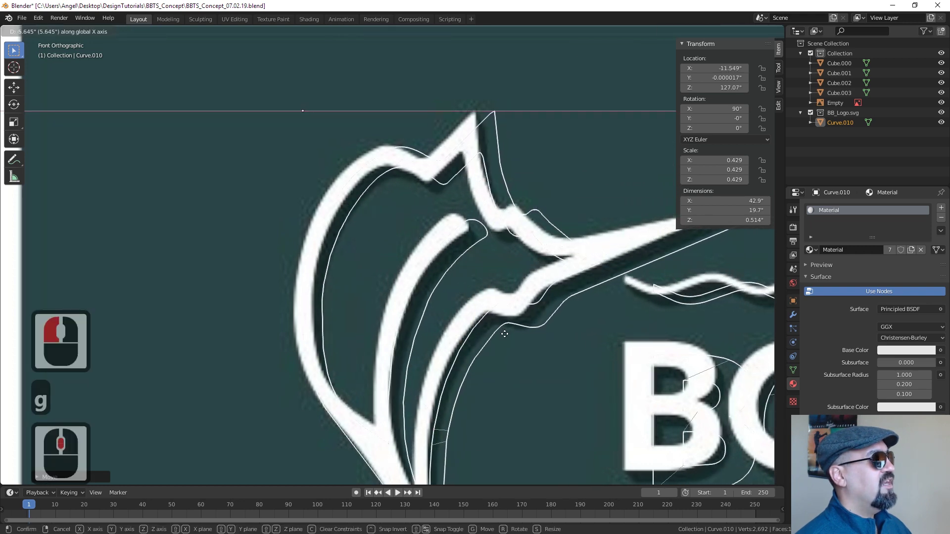
pyautogui.click(501, 335)
pyautogui.press('s')
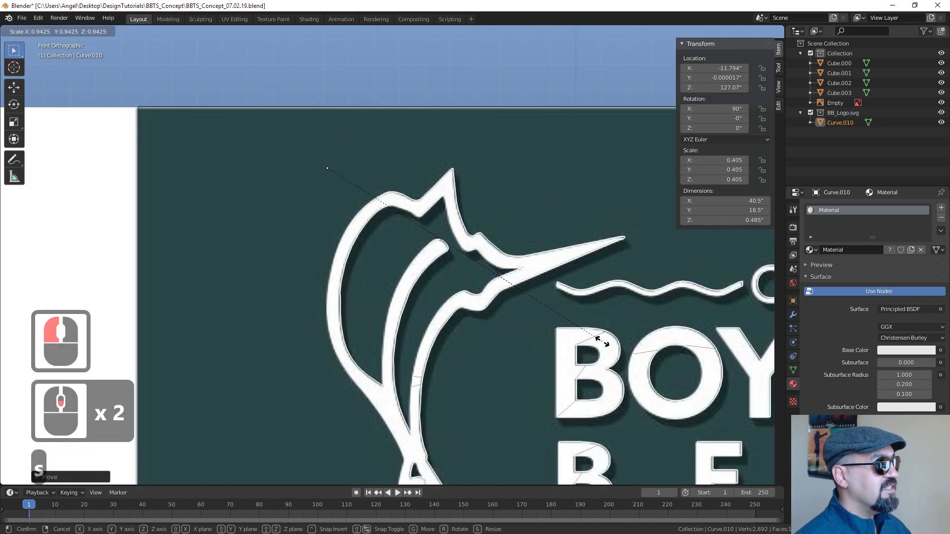
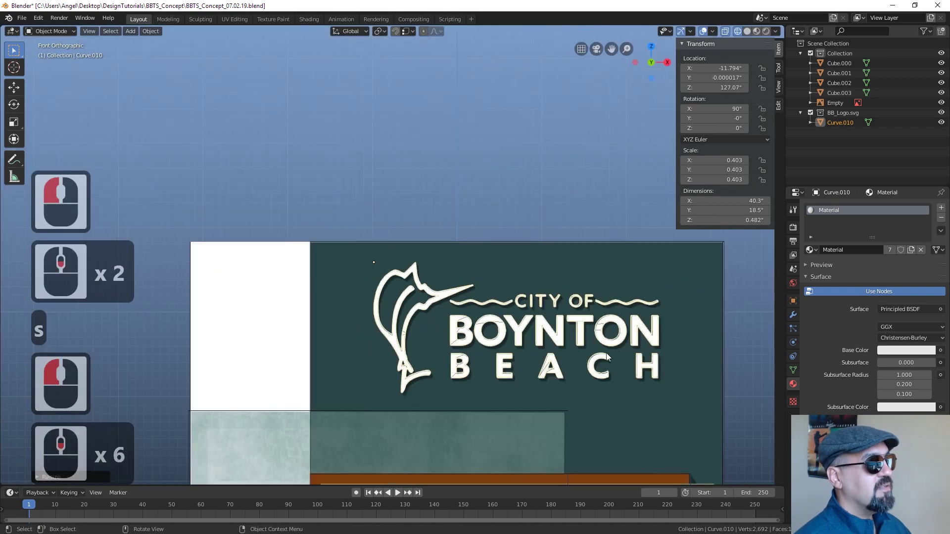
# Orbit around the sign to inspect the logo's placement.
pyautogui.press('Tab')
pyautogui.press('Tab')
pyautogui.press('z')
pyautogui.press('z')
pyautogui.press('z')
pyautogui.middleClick(462, 377)
pyautogui.press('Tab')
pyautogui.scroll(3)
pyautogui.middleClick(560, 364)
# Check the logo from the top and shaded views, then switch to CorelDRAW.
pyautogui.press('7')
pyautogui.scroll(-3)
pyautogui.press('z')
pyautogui.click(479, 318)
pyautogui.scroll(-3)
pyautogui.press('z')
pyautogui.click(590, 324)
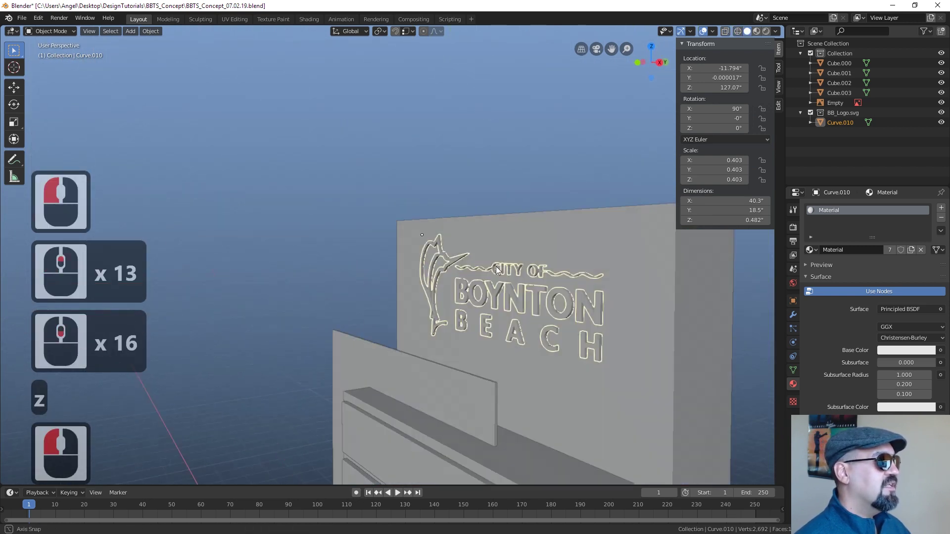
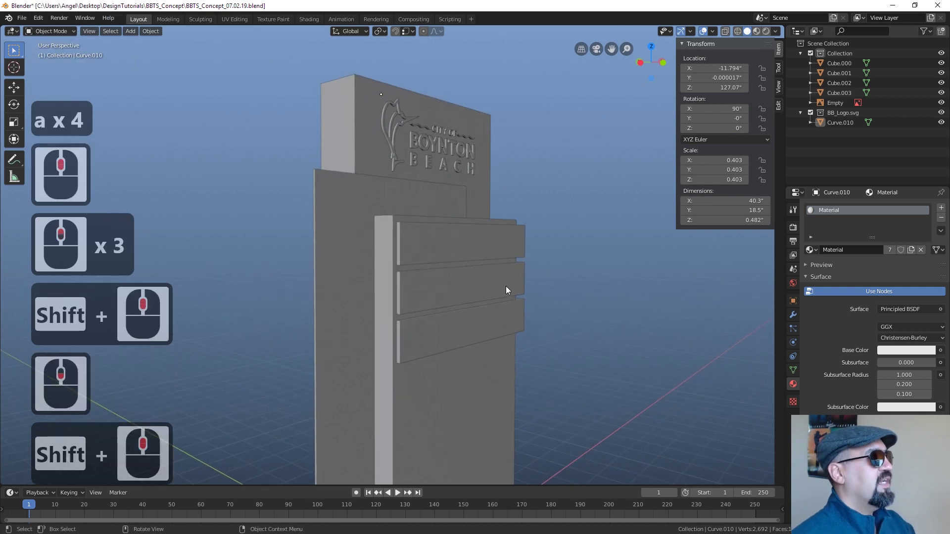
pyautogui.press('alt+Tab')
pyautogui.scroll(-3)
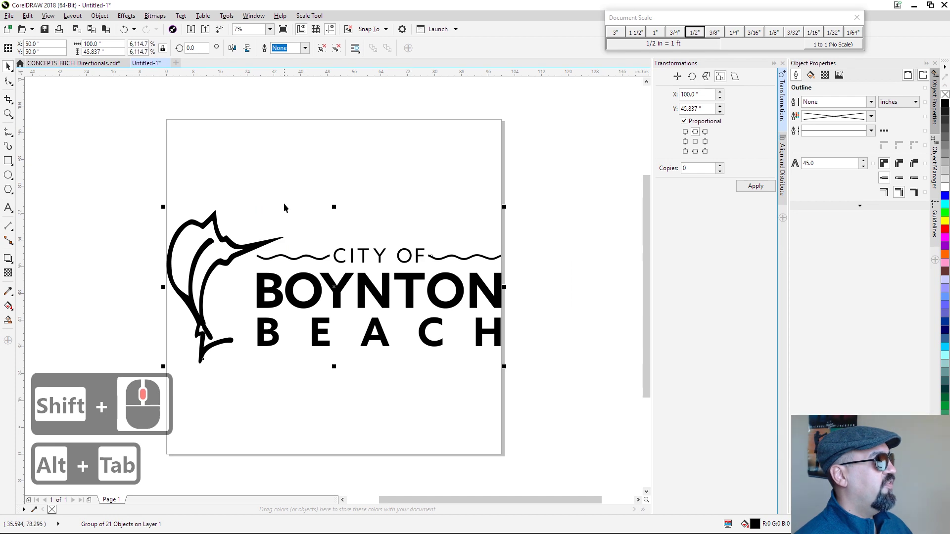
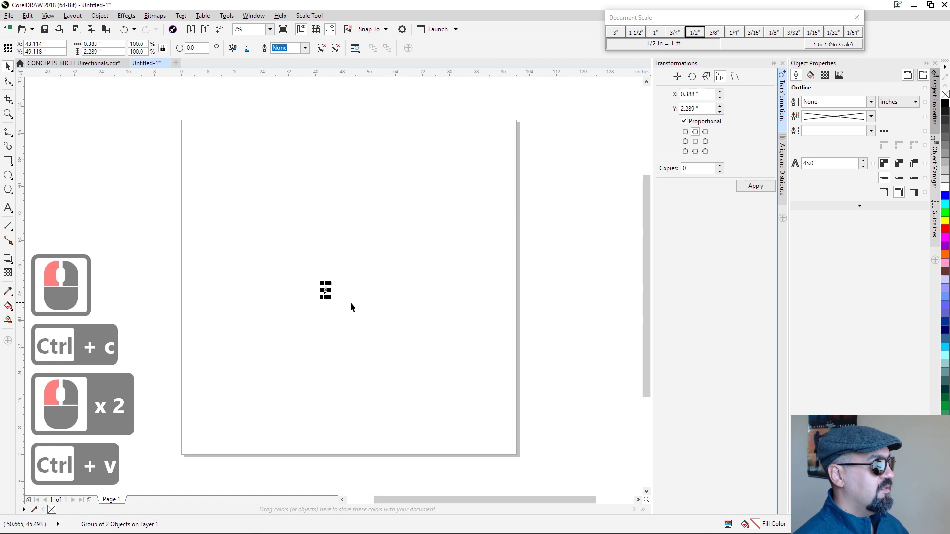
# Set the vertical TOWN SQUARE lettering's height to 100 inches.
pyautogui.click(67, 85)
pyautogui.press('1')
pyautogui.write('10')
pyautogui.press('Return')
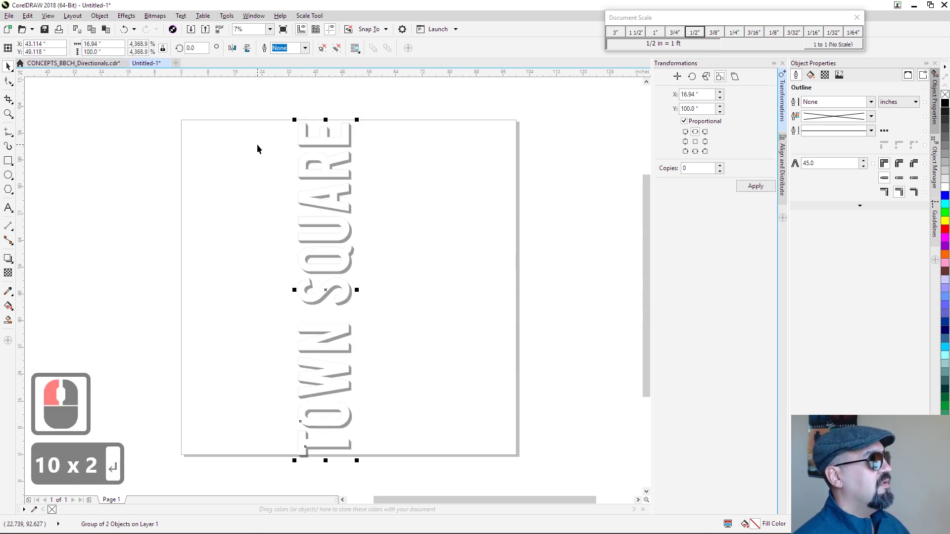
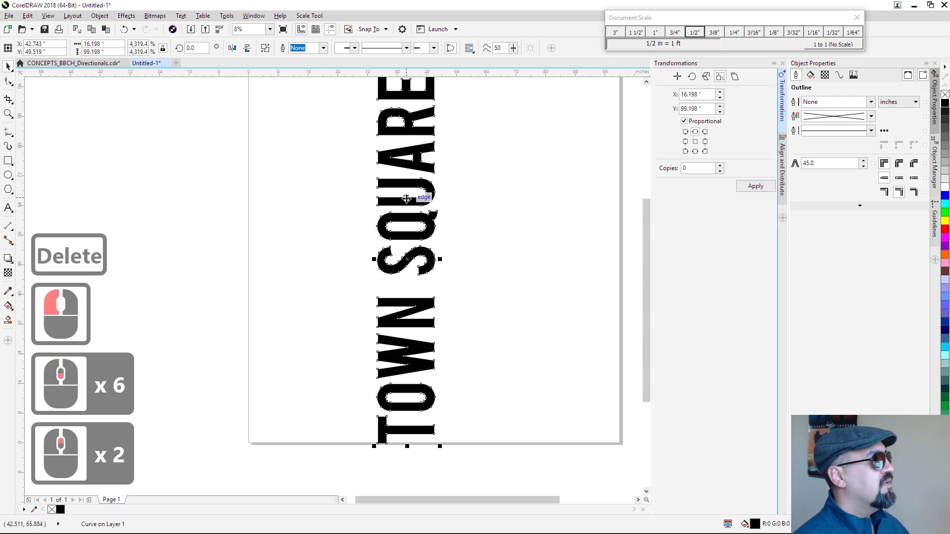
pyautogui.click(40, 102)
pyautogui.scroll(-3)
pyautogui.write('1')
pyautogui.write('0')
pyautogui.press('Return')
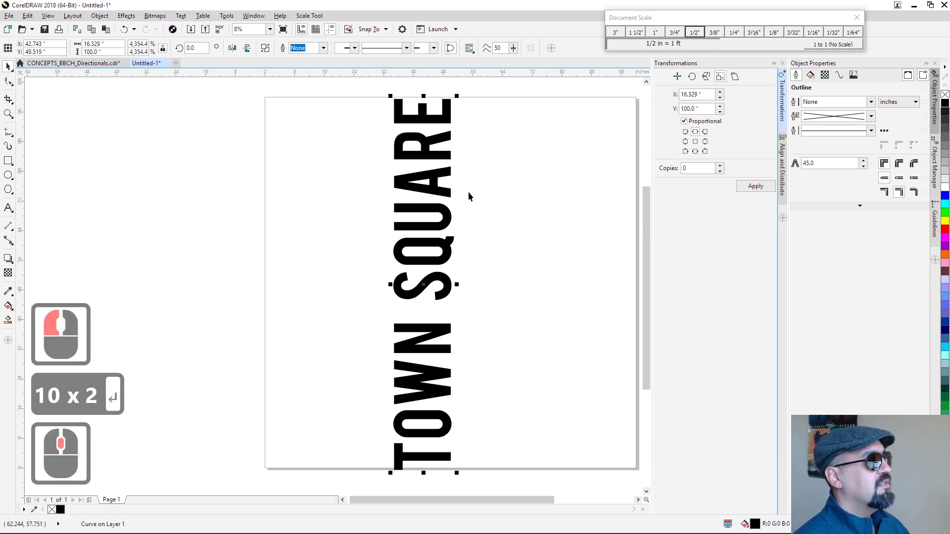
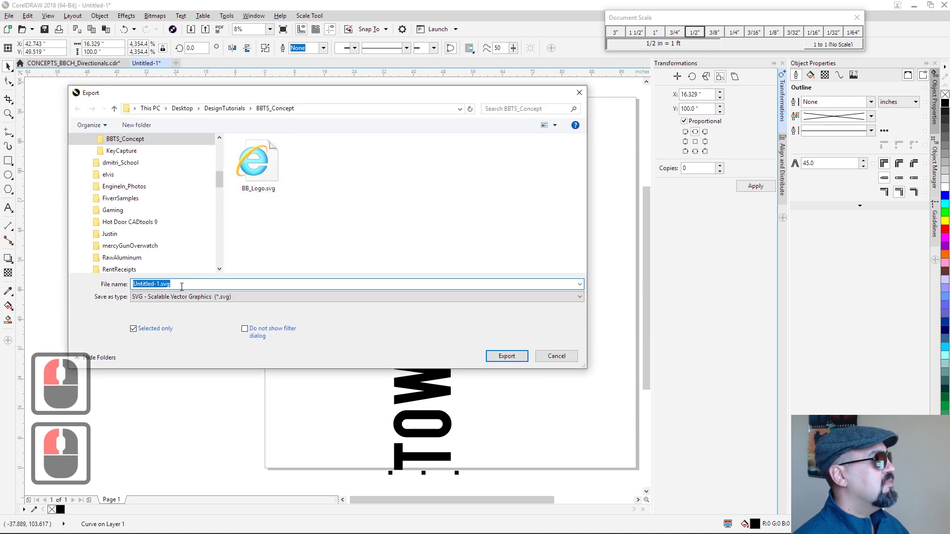
# Export the lettering as an SVG named townquare and switch back to Blender.
pyautogui.write('townquare')
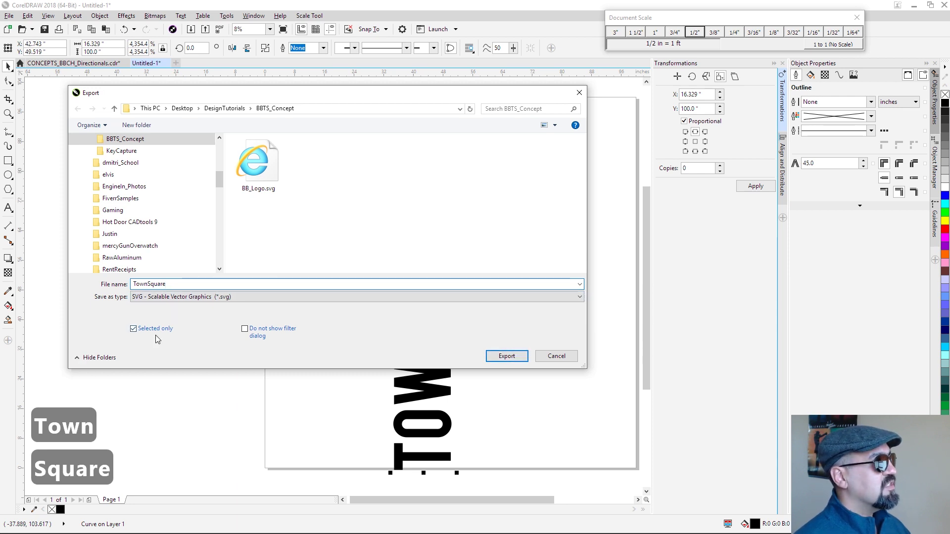
pyautogui.click(503, 354)
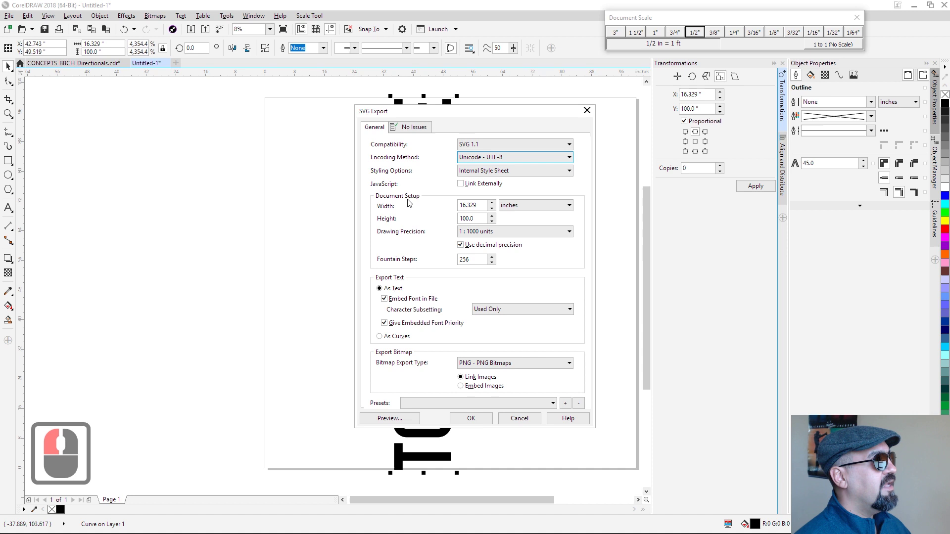
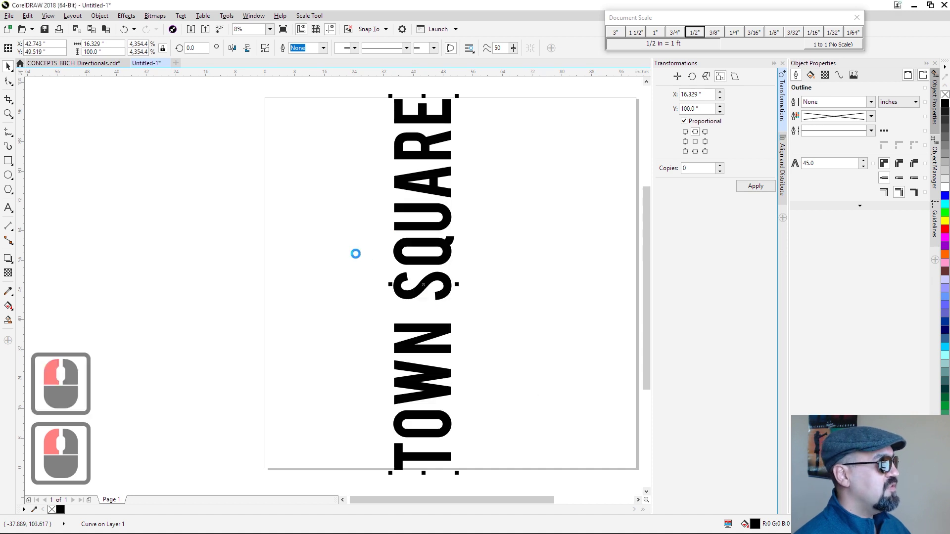
pyautogui.press('alt+Tab')
# Import the townquare SVG so the TOWN SQUARE lettering lies flat beside the sign.
pyautogui.middleClick(466, 347)
pyautogui.click(29, 24)
pyautogui.click(51, 151)
pyautogui.click(166, 221)
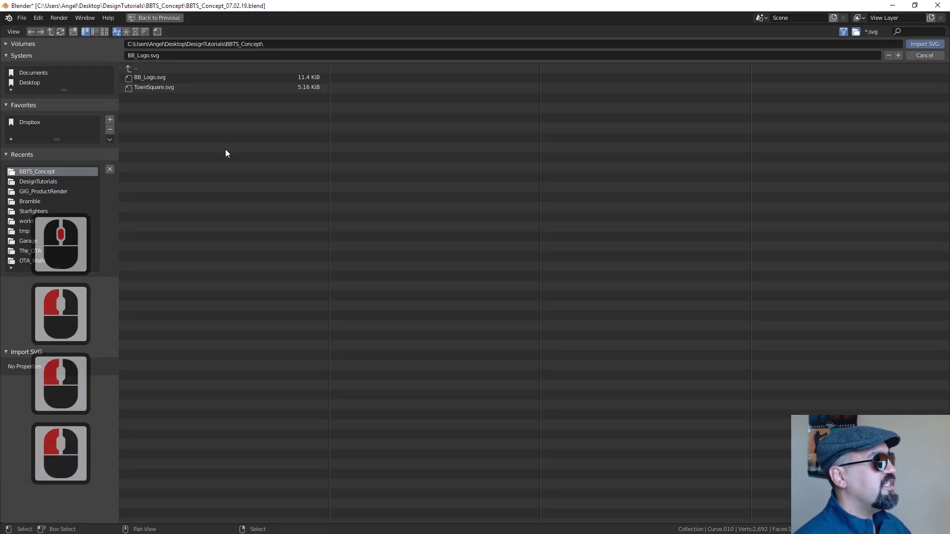
pyautogui.click(160, 92)
pyautogui.click(902, 63)
pyautogui.middleClick(433, 338)
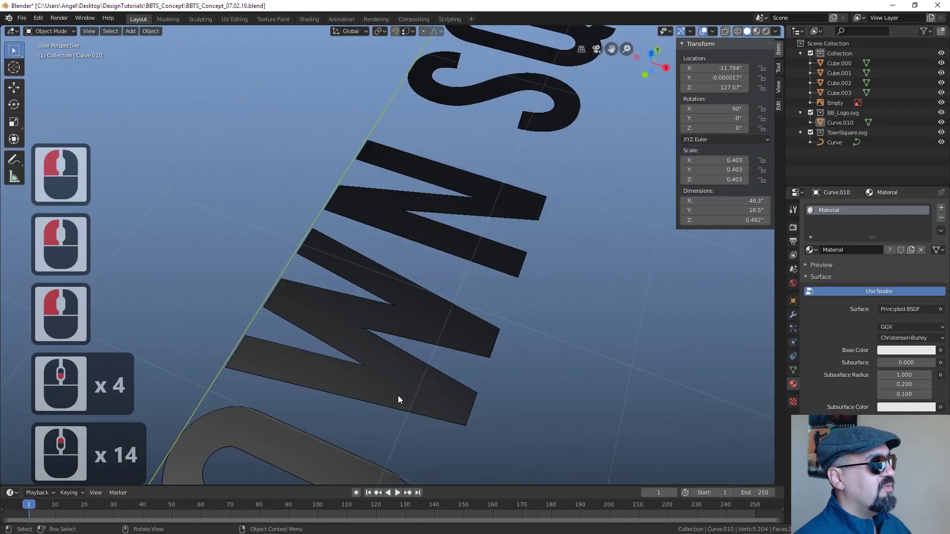
pyautogui.scroll(3)
# Box-select the flat TOWN SQUARE lettering beneath the sign's base.
pyautogui.press('b')
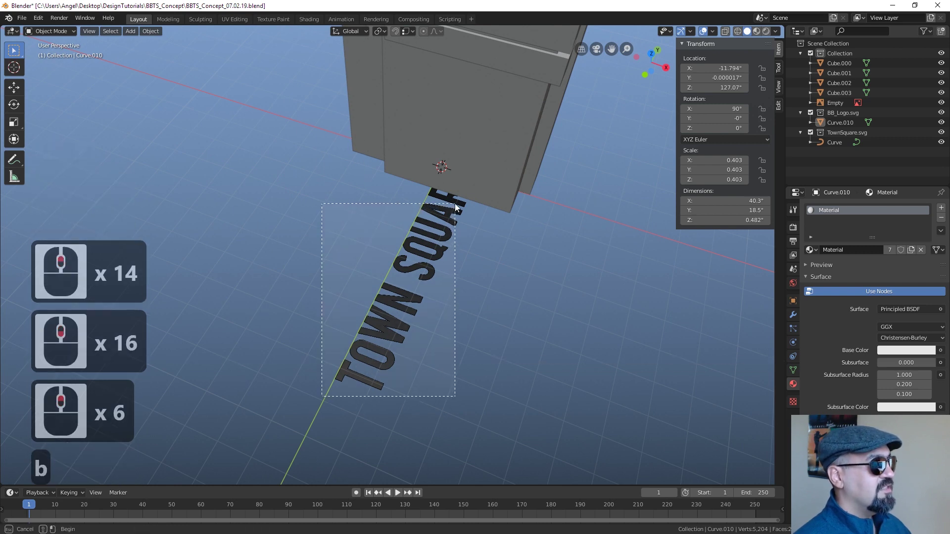
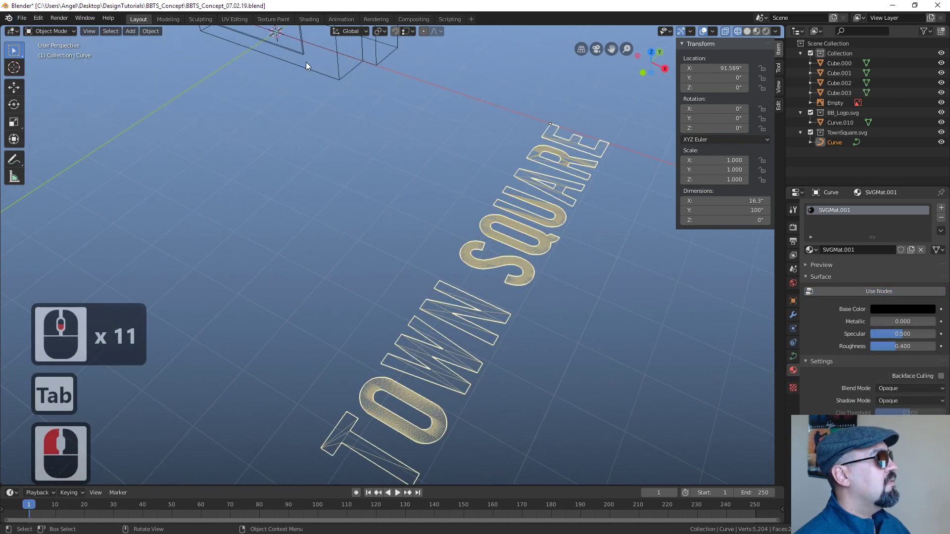
# Convert the TOWN SQUARE curve to a mesh and select all its geometry in Edit Mode.
pyautogui.click(149, 34)
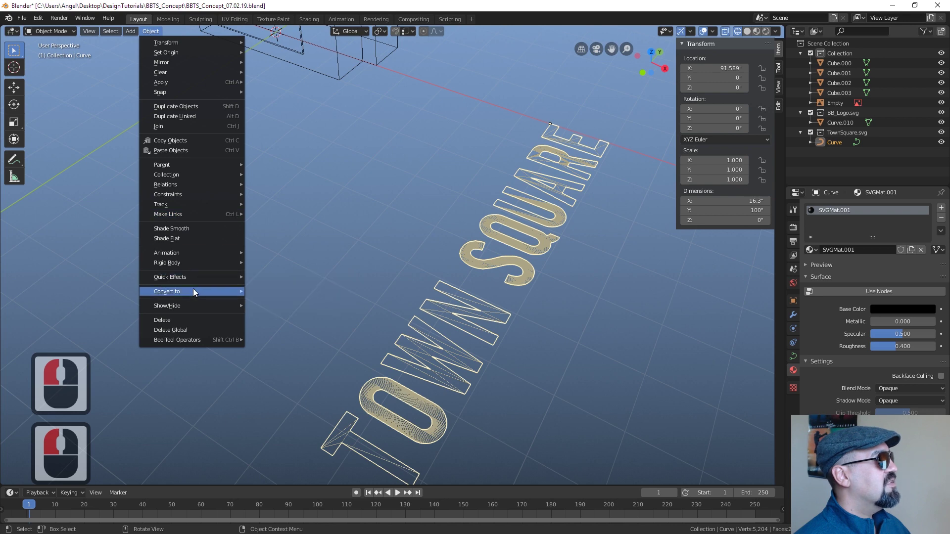
pyautogui.click(314, 306)
pyautogui.scroll(3)
pyautogui.middleClick(435, 329)
pyautogui.press('Tab')
pyautogui.press('a')
pyautogui.middleClick(493, 289)
pyautogui.middleClick(469, 346)
pyautogui.middleClick(466, 348)
pyautogui.middleClick(465, 349)
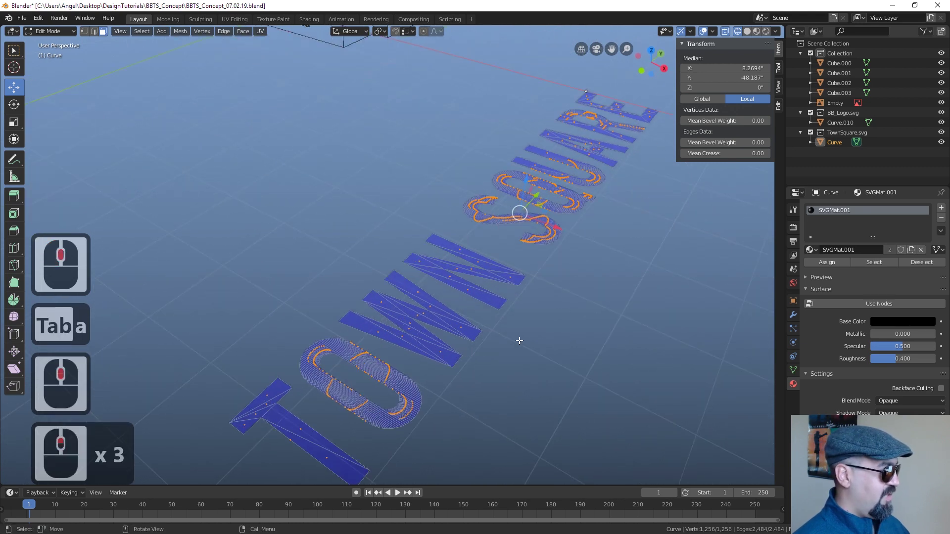
# Clean up excess vertices and extrude the letters 1.044 inches, returning to Object Mode.
pyautogui.press('x')
pyautogui.click(508, 426)
pyautogui.middleClick(368, 411)
pyautogui.middleClick(435, 329)
pyautogui.middleClick(436, 330)
pyautogui.middleClick(440, 332)
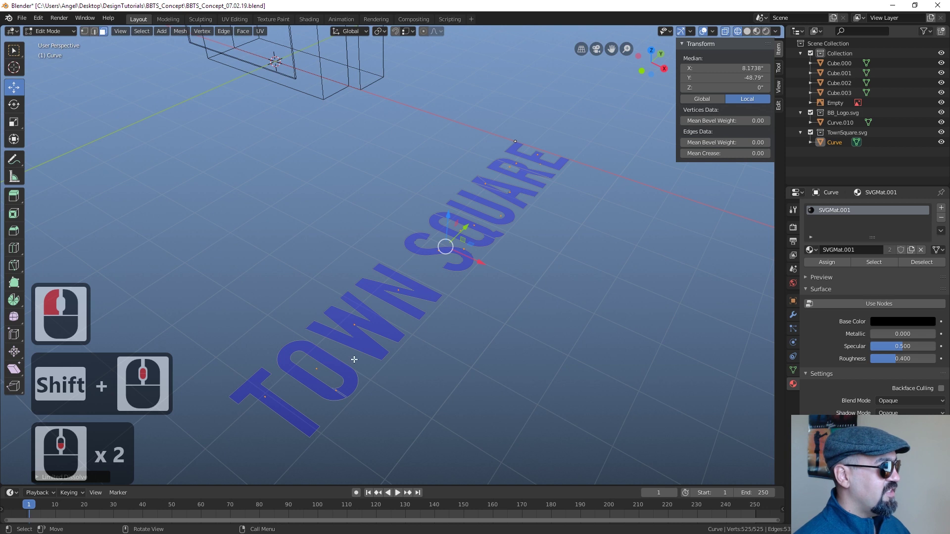
pyautogui.press('e')
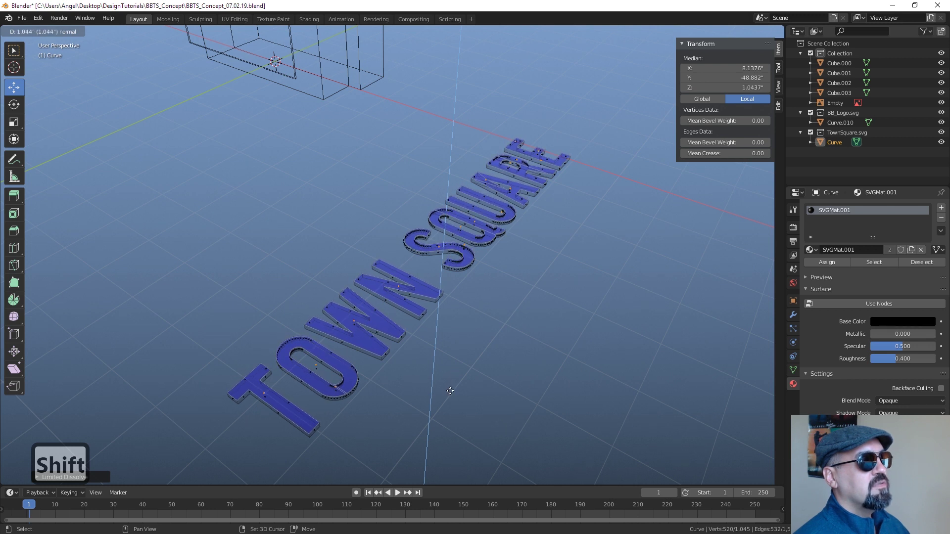
pyautogui.click(451, 388)
pyautogui.press('Tab')
# In front view, move the upright lettering over the reference's TOWN SQUARE on the side panel.
pyautogui.scroll(3)
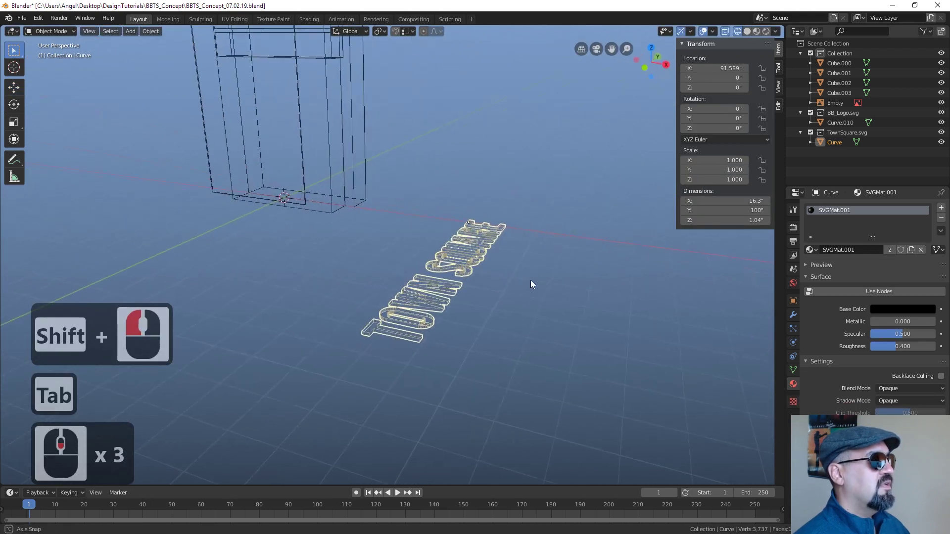
pyautogui.middleClick(535, 287)
pyautogui.middleClick(548, 342)
pyautogui.scroll(3)
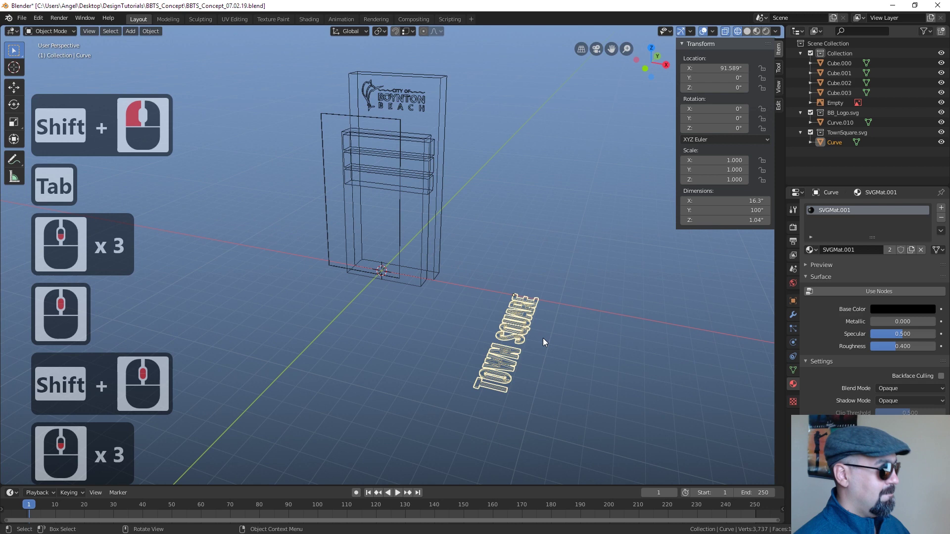
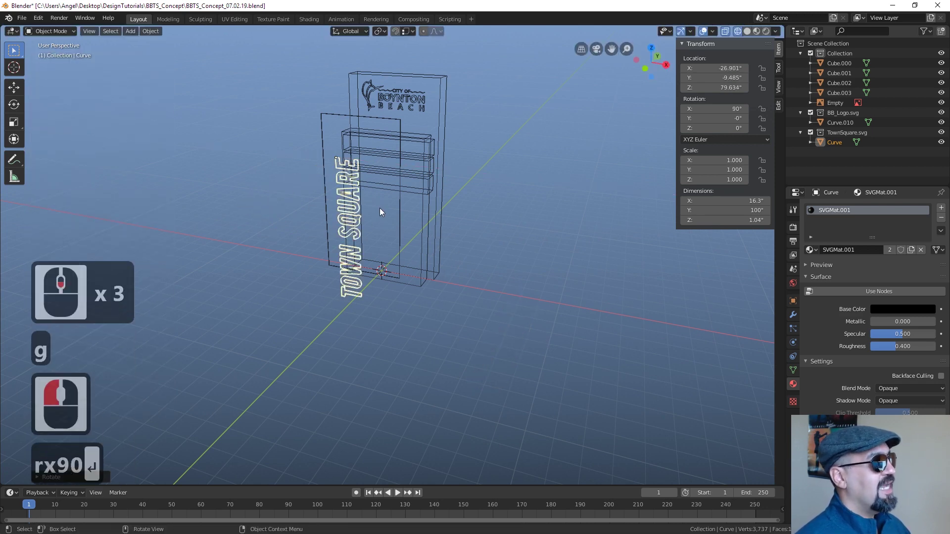
pyautogui.press('1')
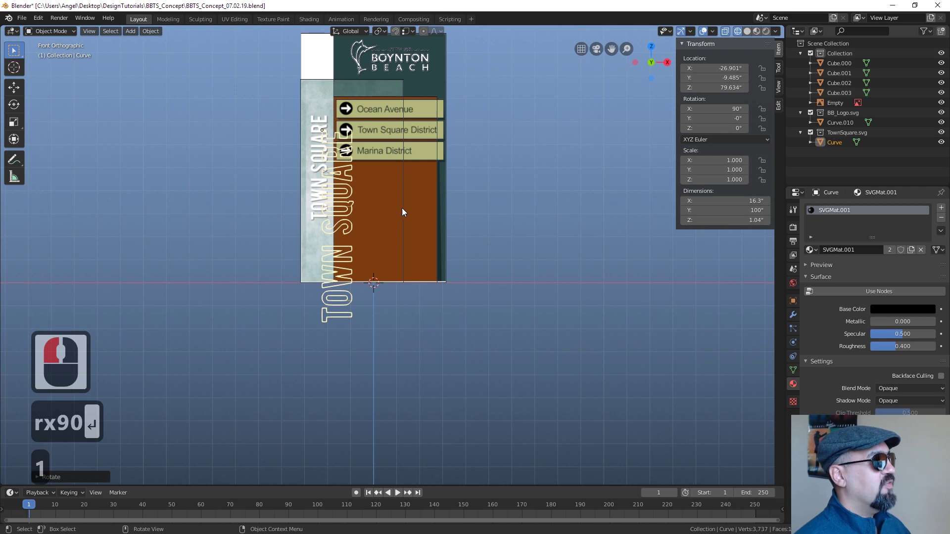
pyautogui.middleClick(325, 135)
pyautogui.press('Return')
pyautogui.press('g')
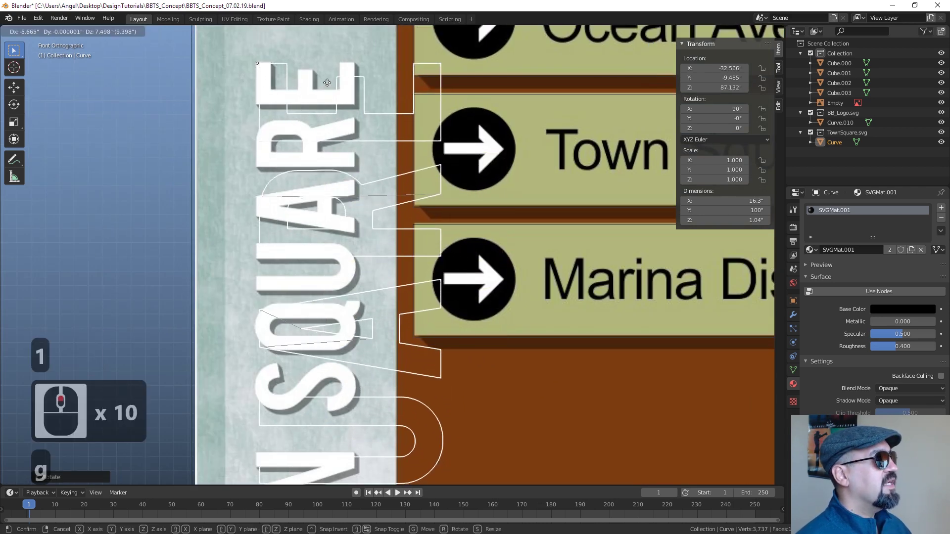
pyautogui.click(330, 83)
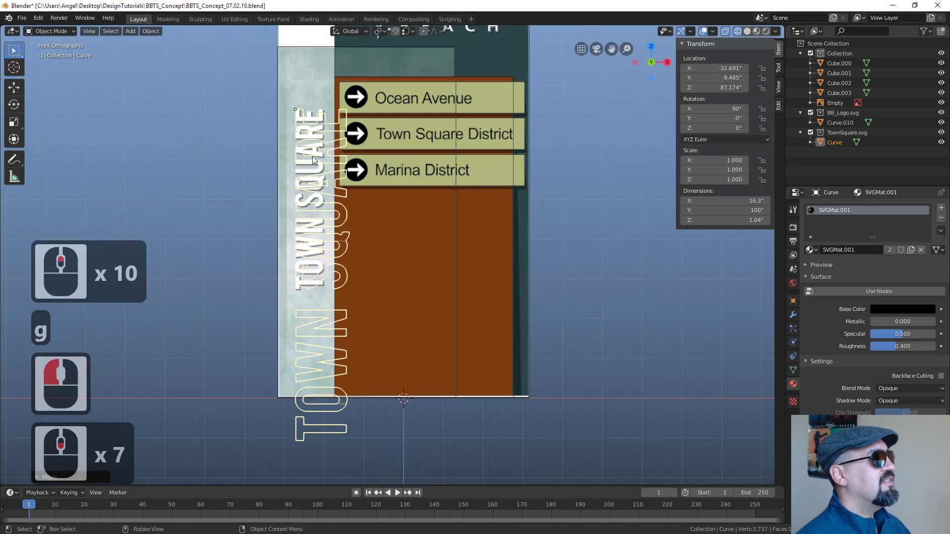
pyautogui.middleClick(316, 159)
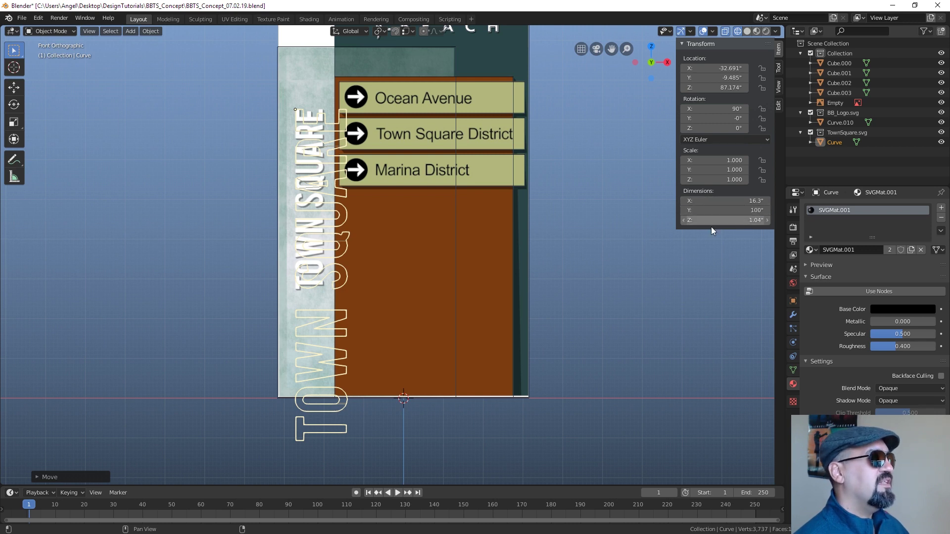
pyautogui.middleClick(467, 299)
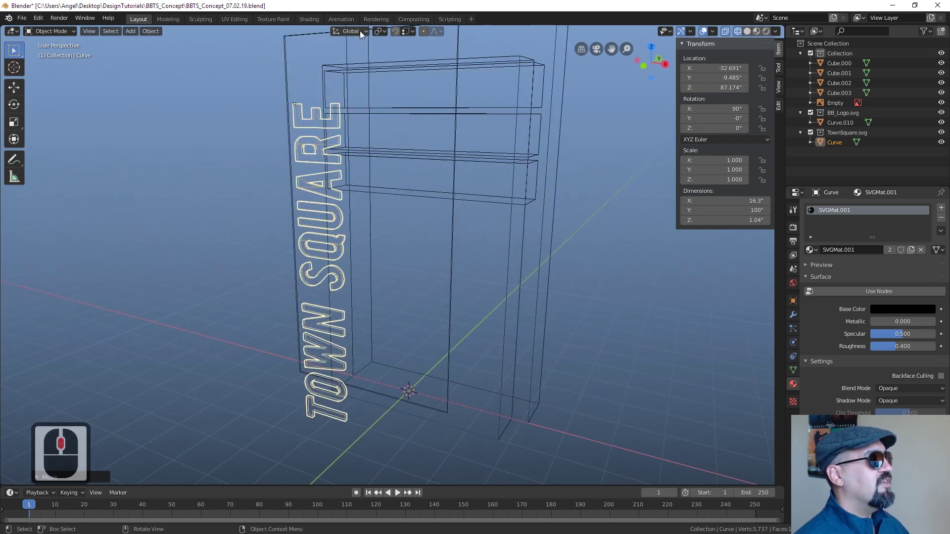
# Set the transform orientation to the lettering's own local axes.
pyautogui.click(9, 89)
pyautogui.click(357, 32)
pyautogui.click(343, 83)
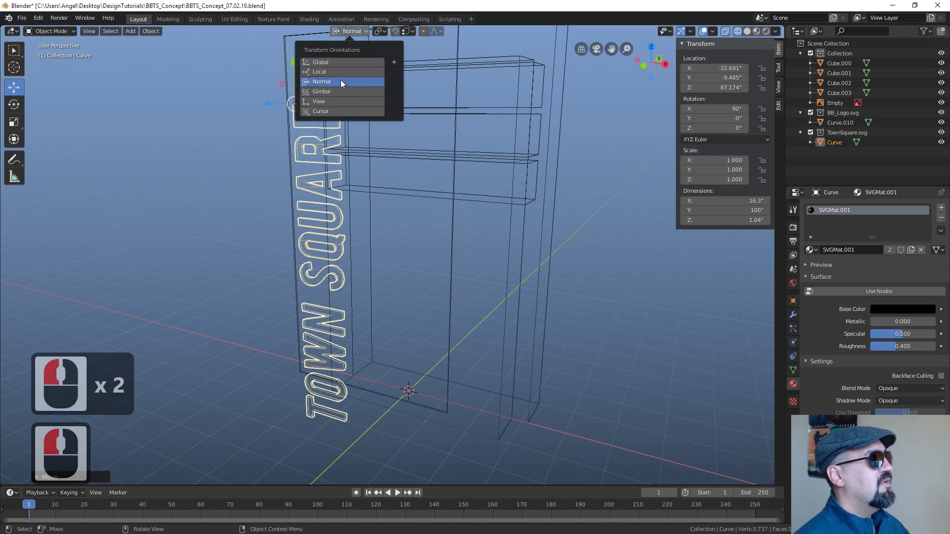
pyautogui.click(342, 73)
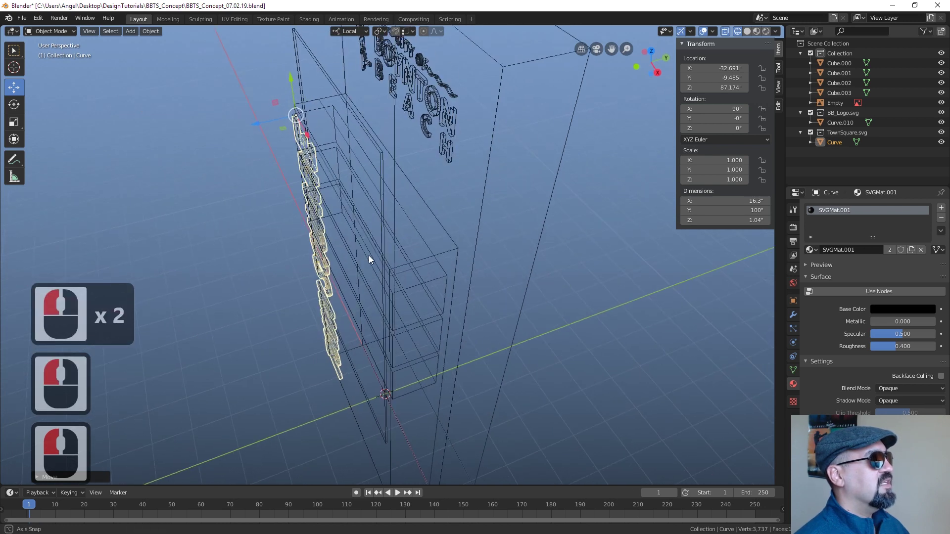
pyautogui.middleClick(387, 266)
pyautogui.middleClick(265, 145)
pyautogui.middleClick(266, 149)
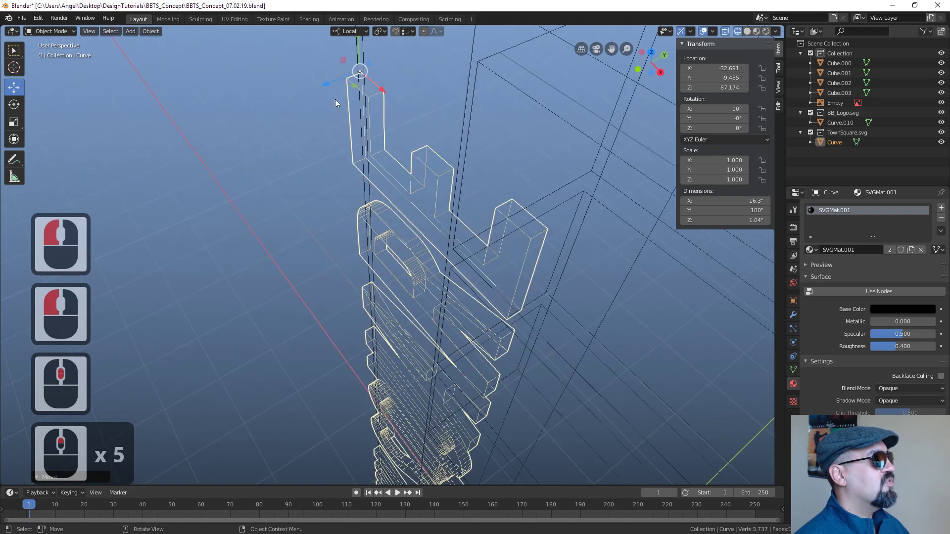
pyautogui.middleClick(359, 76)
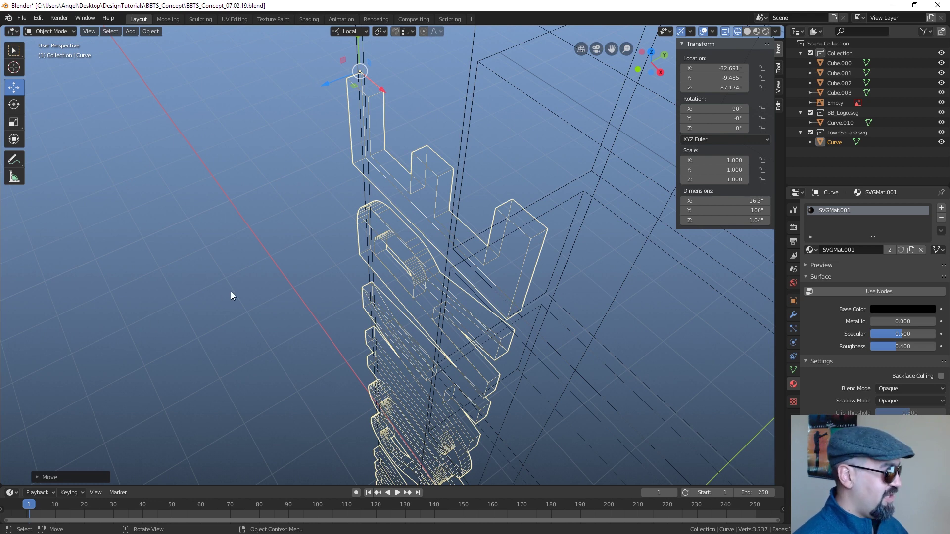
# Apply the lettering's transforms and try a resize excluding Y, then cancel it.
pyautogui.press('ctrl+a')
pyautogui.click(233, 294)
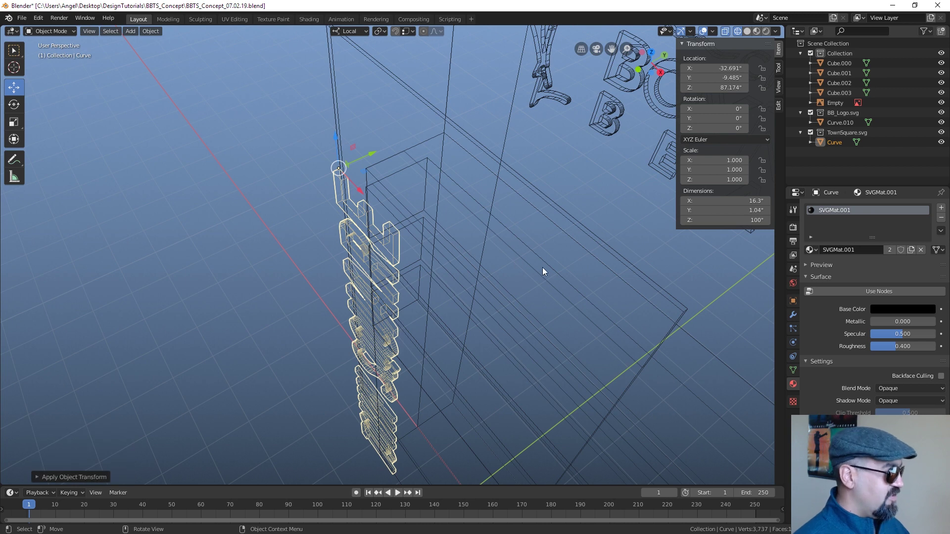
pyautogui.press('s')
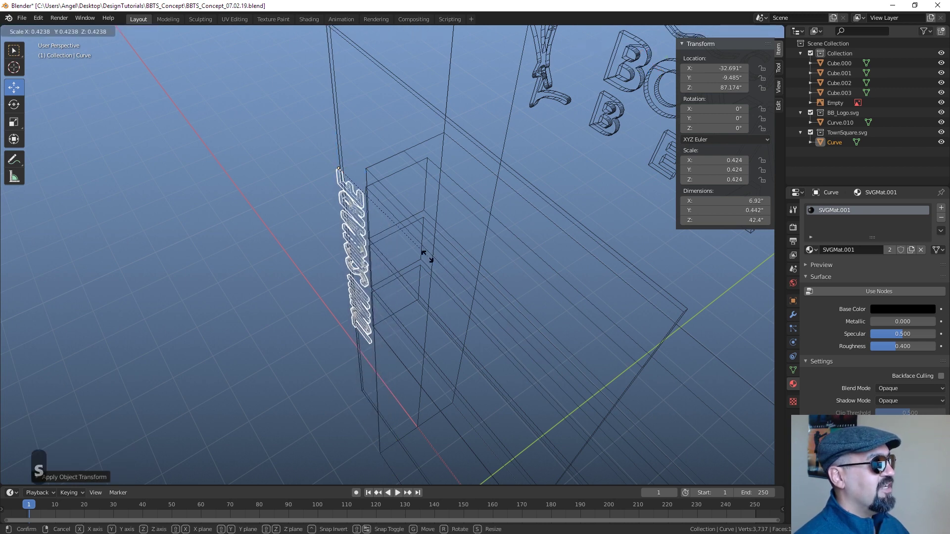
pyautogui.press('y')
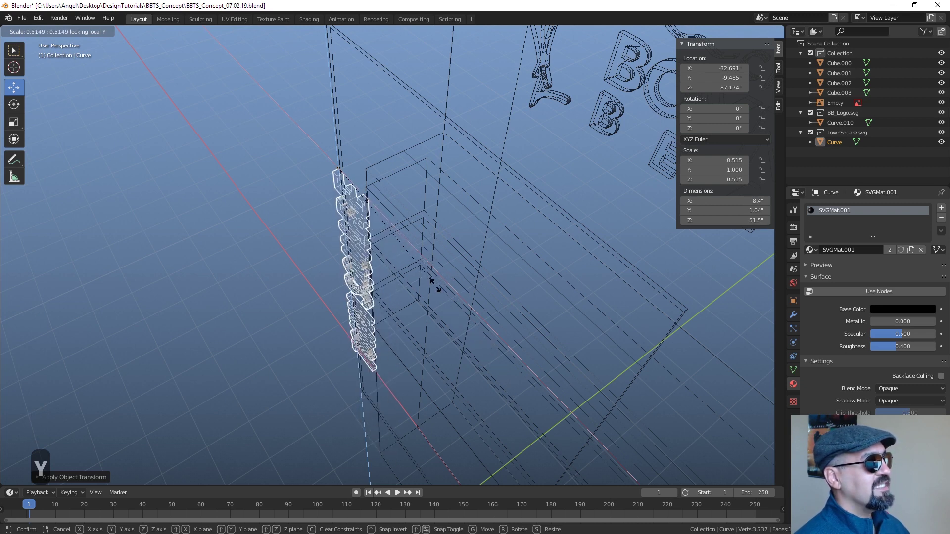
pyautogui.press('Escape')
# In front view, nudge and scale the text in X/Z only to about 8.91 × 1.04 × 54.6 inches.
pyautogui.press('1')
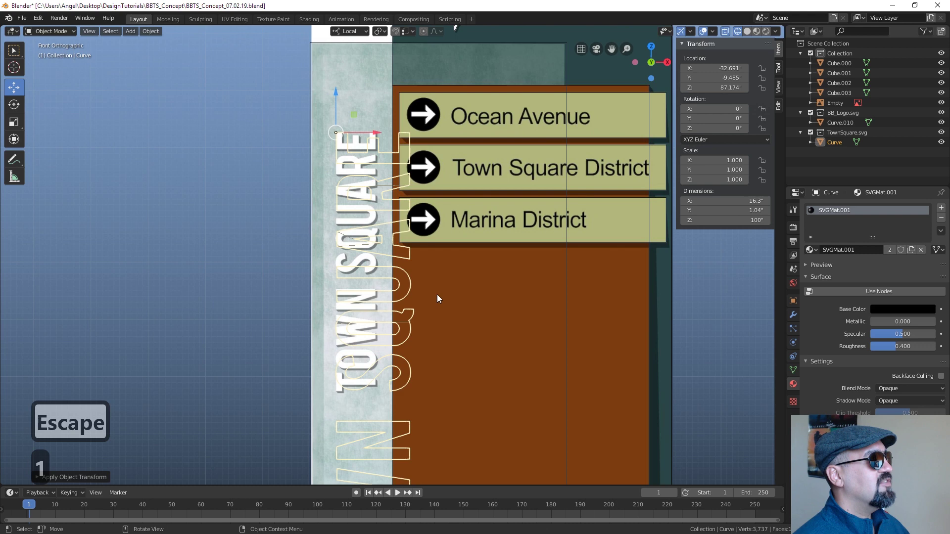
pyautogui.scroll(3)
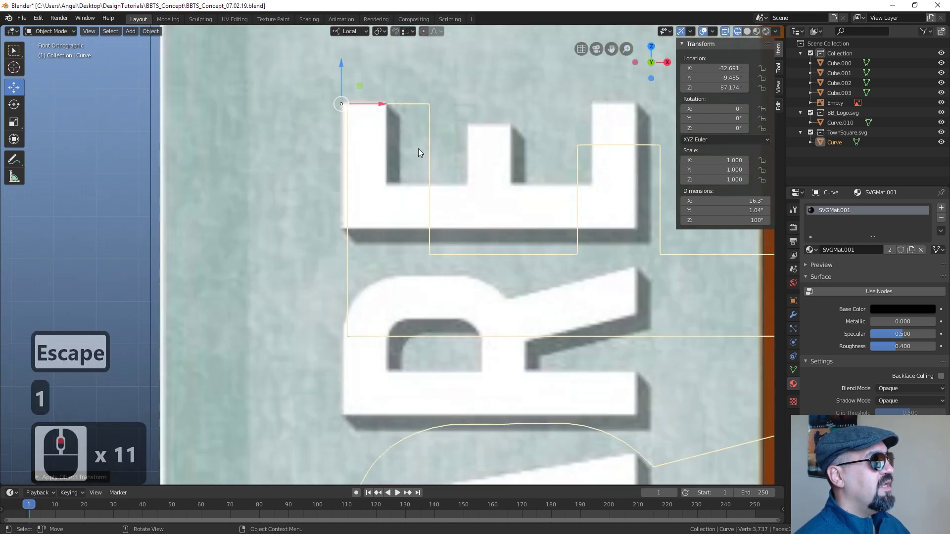
pyautogui.scroll(3)
pyautogui.scroll(-3)
pyautogui.press('g')
pyautogui.click(450, 152)
pyautogui.scroll(-3)
pyautogui.press('s')
pyautogui.scroll(-3)
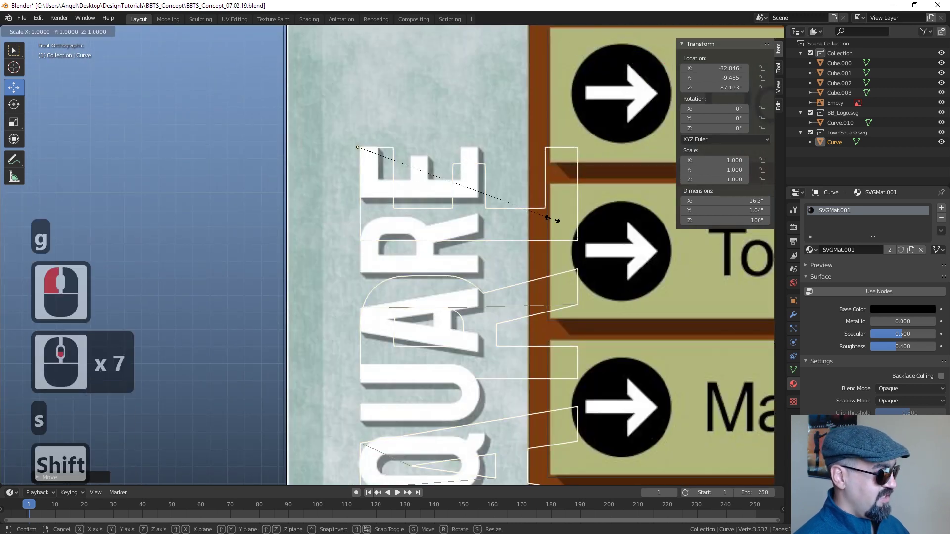
pyautogui.press('y')
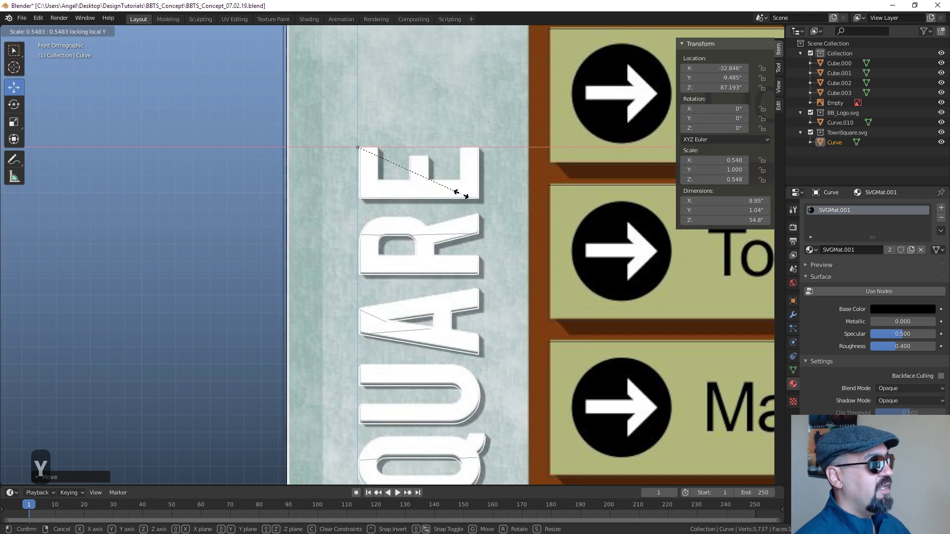
pyautogui.click(463, 197)
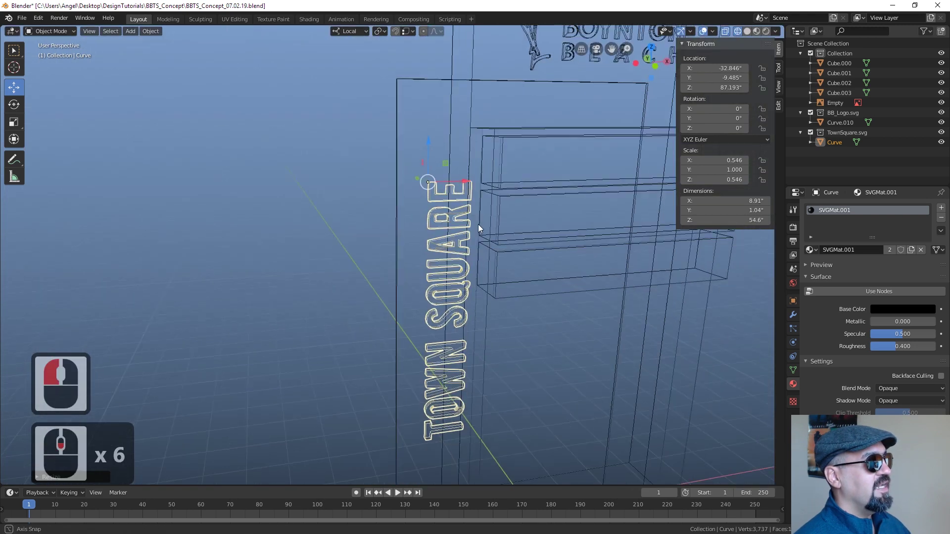
# Show the sign in Solid shading and move the TOWN SQUARE text along Y flush against the side panel.
pyautogui.middleClick(521, 254)
pyautogui.scroll(3)
pyautogui.press('z')
pyautogui.press('z')
pyautogui.press('z')
pyautogui.scroll(3)
pyautogui.scroll(3)
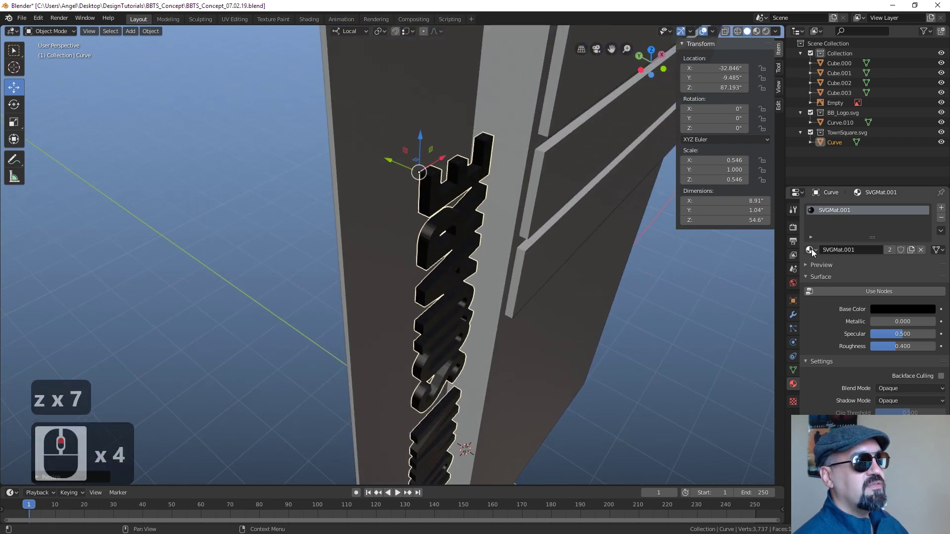
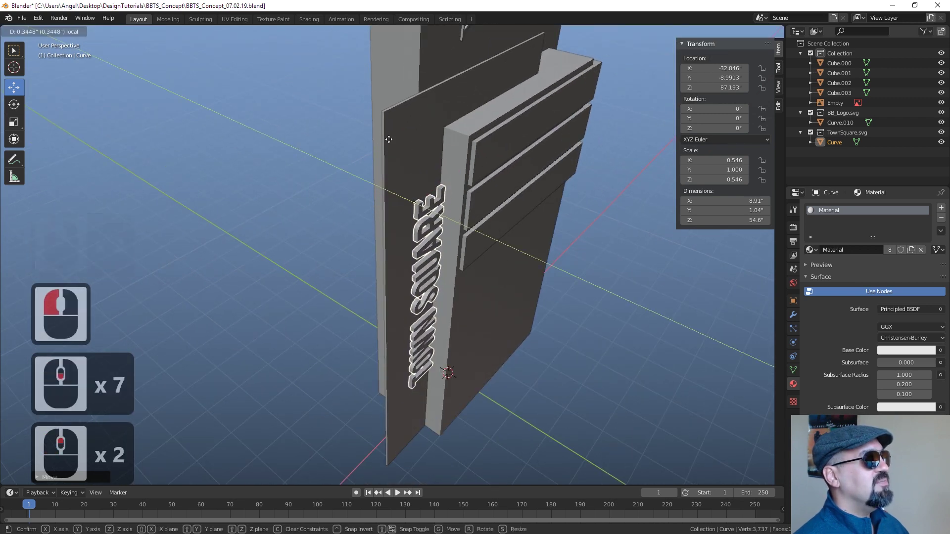
pyautogui.click(387, 119)
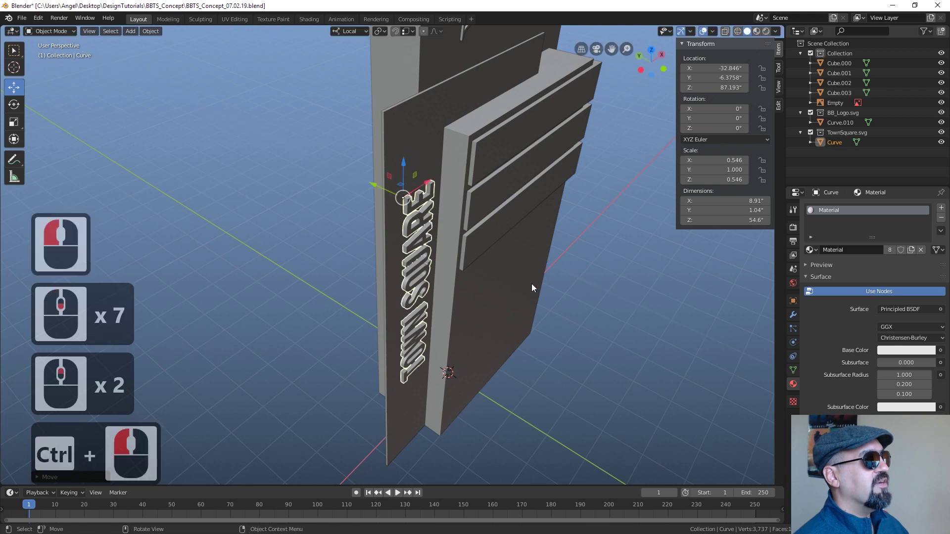
# Select all parts of the sign ready for setting their origins.
pyautogui.middleClick(509, 262)
pyautogui.scroll(3)
pyautogui.press('a')
pyautogui.press('a')
pyautogui.press('a')
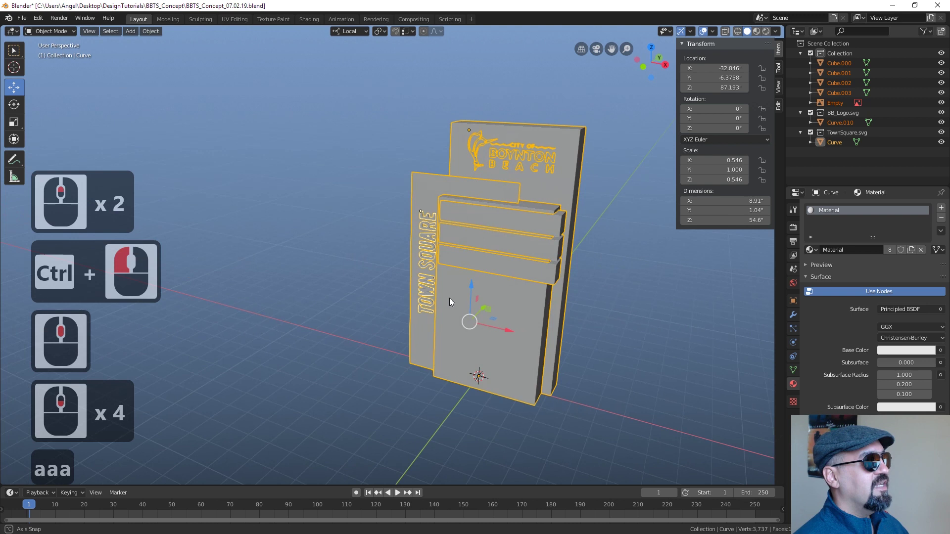
pyautogui.middleClick(502, 316)
# Set every sign part's origin to the 3D cursor and apply their scale.
pyautogui.click(148, 31)
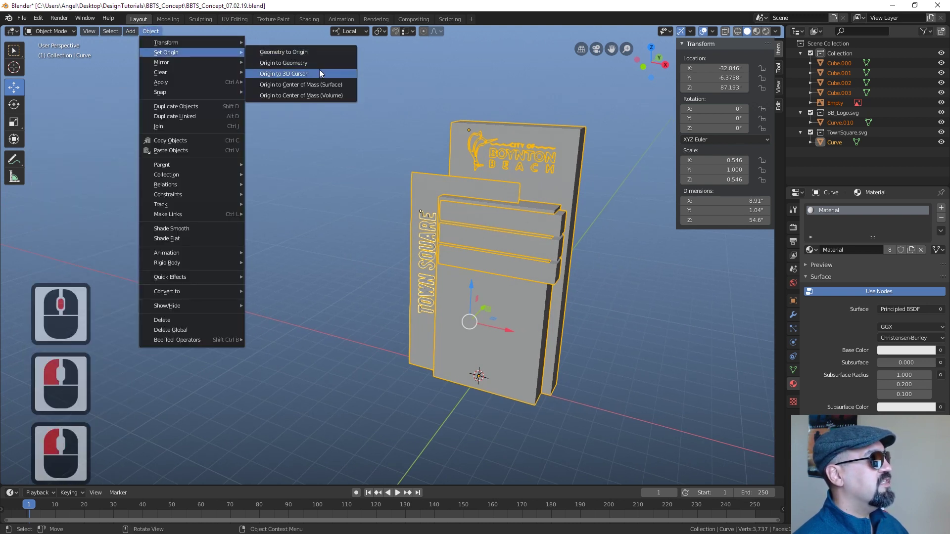
pyautogui.click(322, 73)
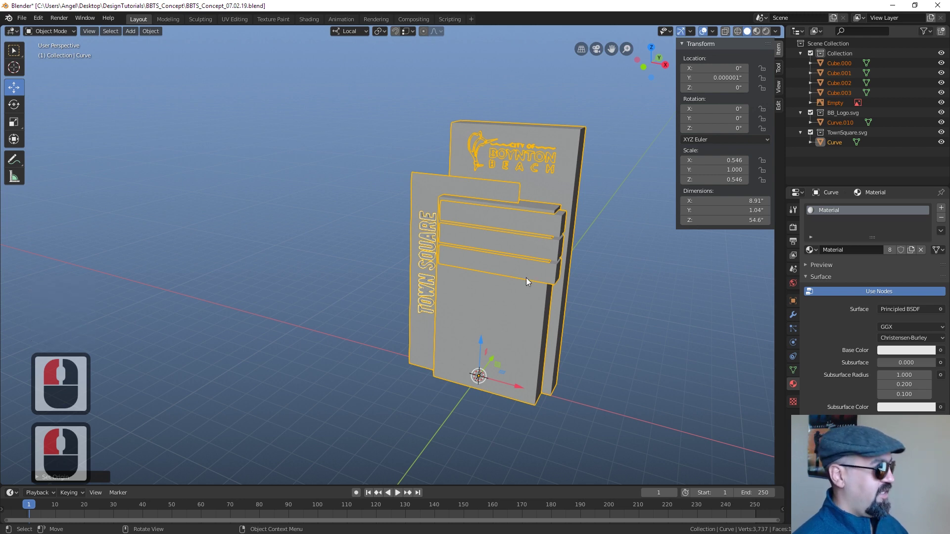
pyautogui.press('ctrl+a')
pyautogui.click(527, 281)
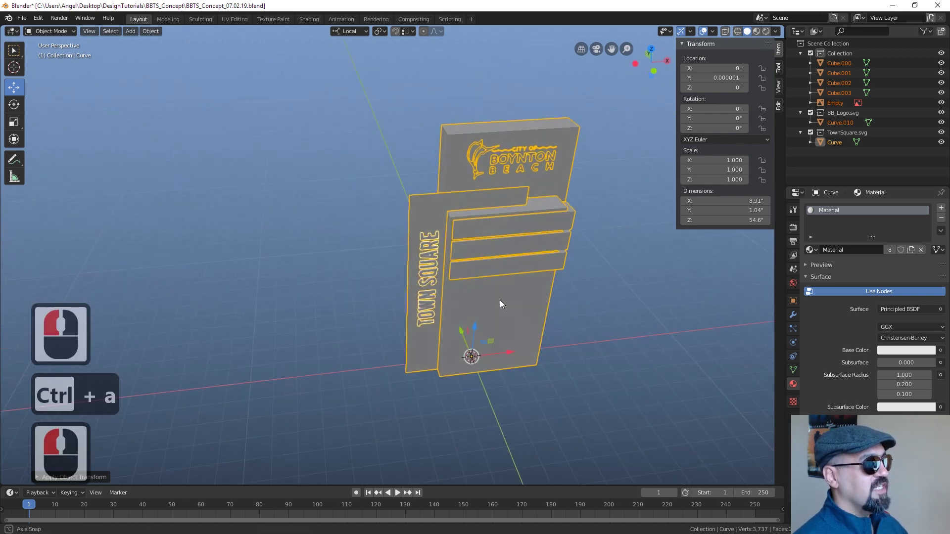
# Start scaling the whole sign, cancel it, and clear the selection of all parts.
pyautogui.middleClick(536, 302)
pyautogui.middleClick(528, 290)
pyautogui.middleClick(469, 322)
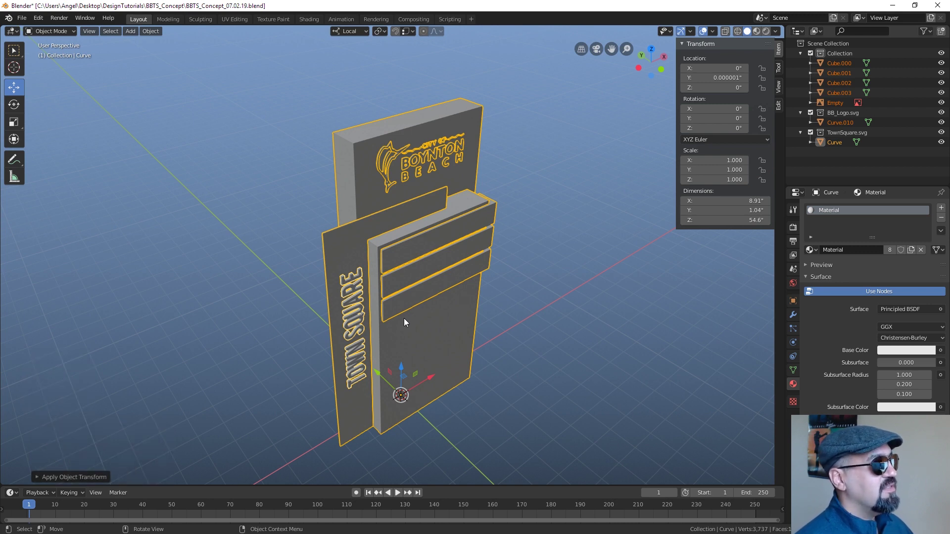
pyautogui.middleClick(487, 347)
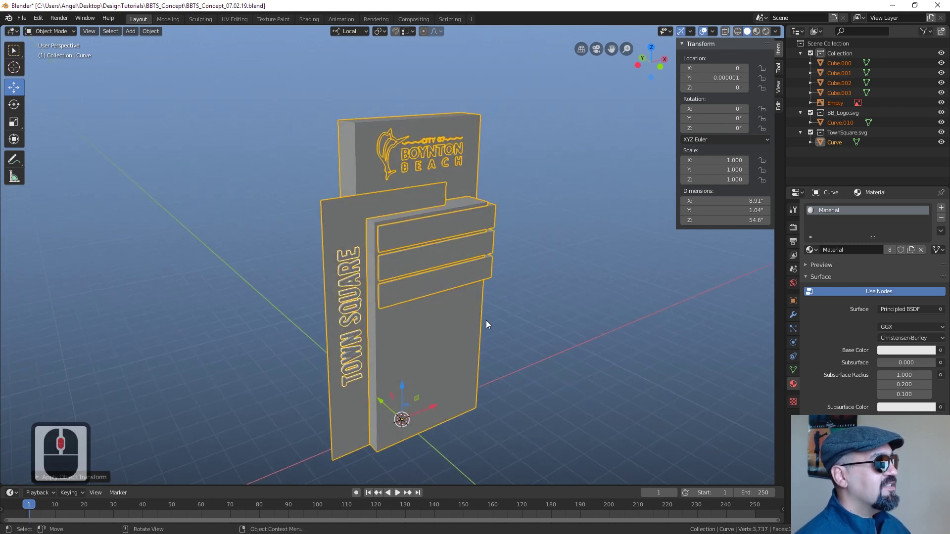
pyautogui.press('a')
pyautogui.write('as')
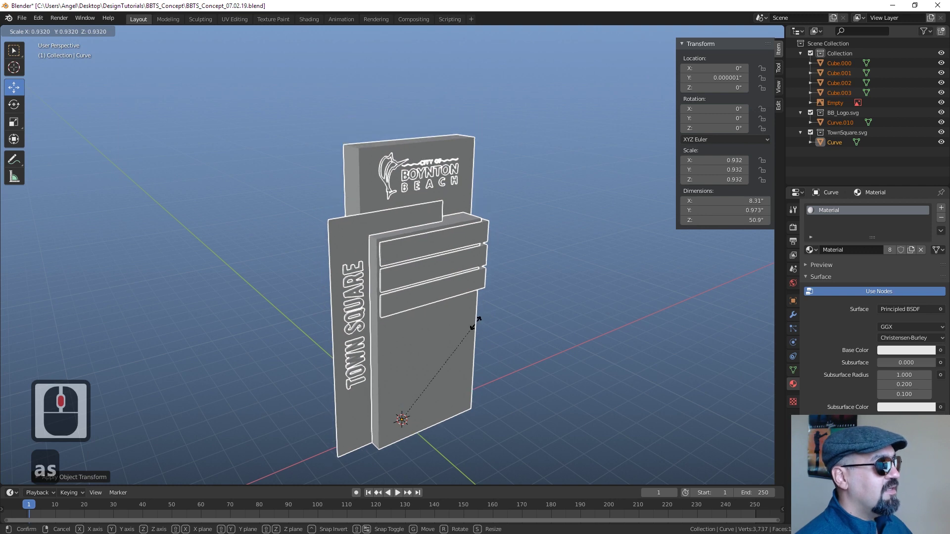
pyautogui.press('Escape')
pyautogui.press('BackSpace')
pyautogui.write('a')
# Orbit and zoom around the finished grey sign model to inspect it.
pyautogui.middleClick(475, 340)
pyautogui.middleClick(461, 304)
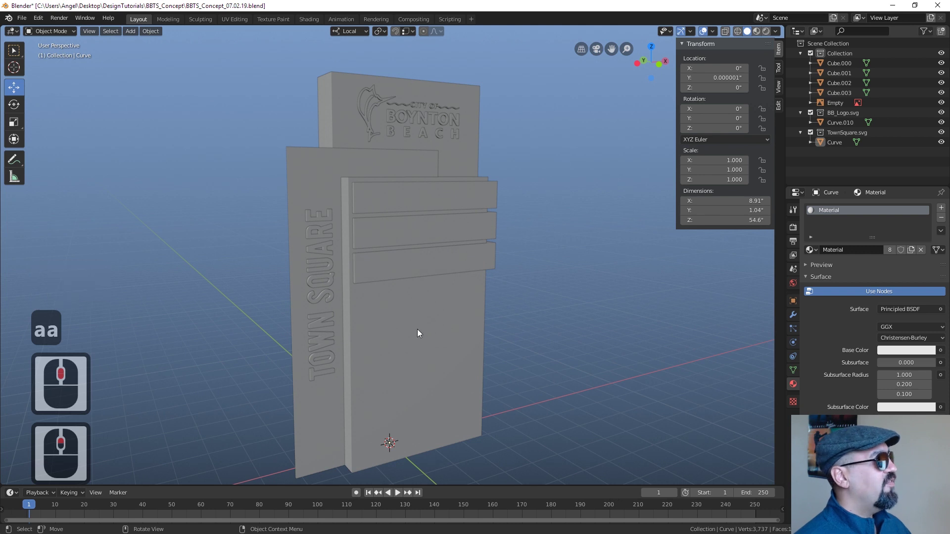
pyautogui.press('a')
pyautogui.scroll(3)
pyautogui.middleClick(436, 322)
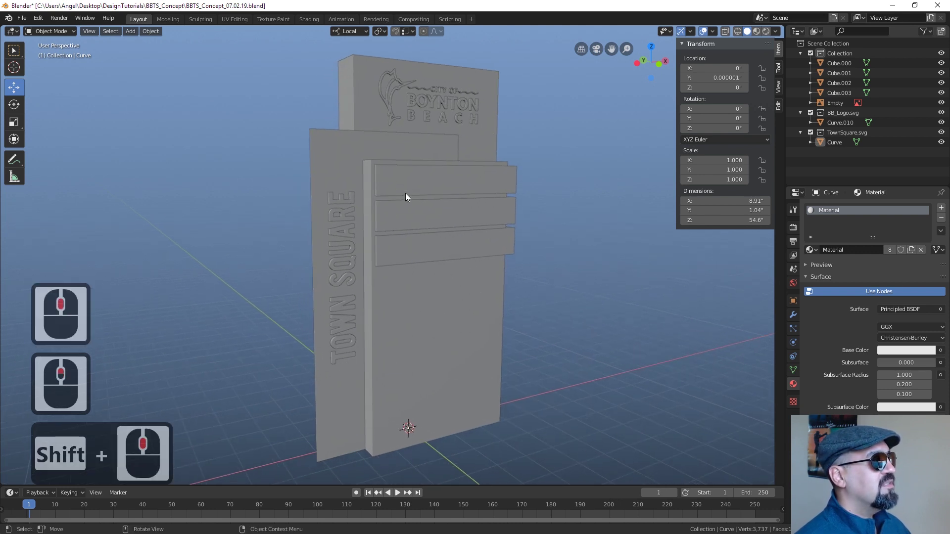
pyautogui.middleClick(440, 119)
pyautogui.scroll(3)
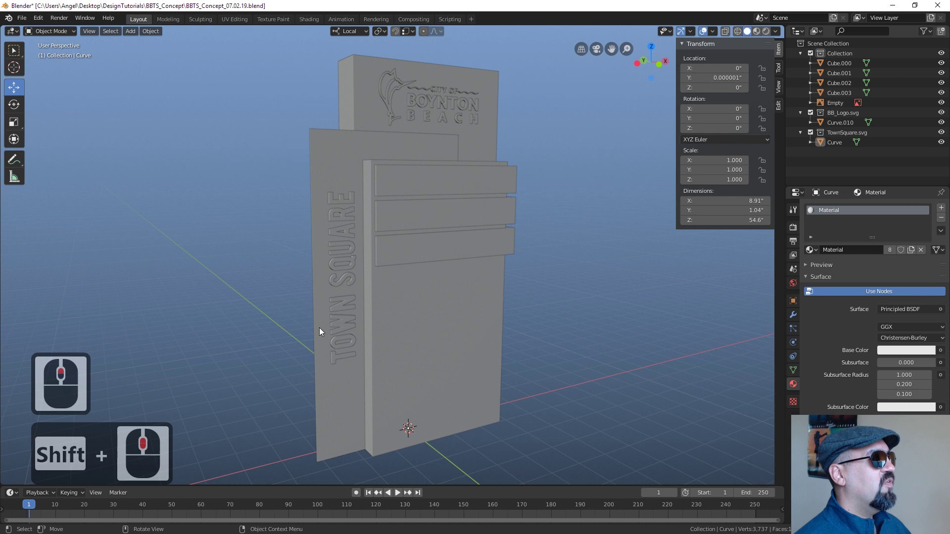